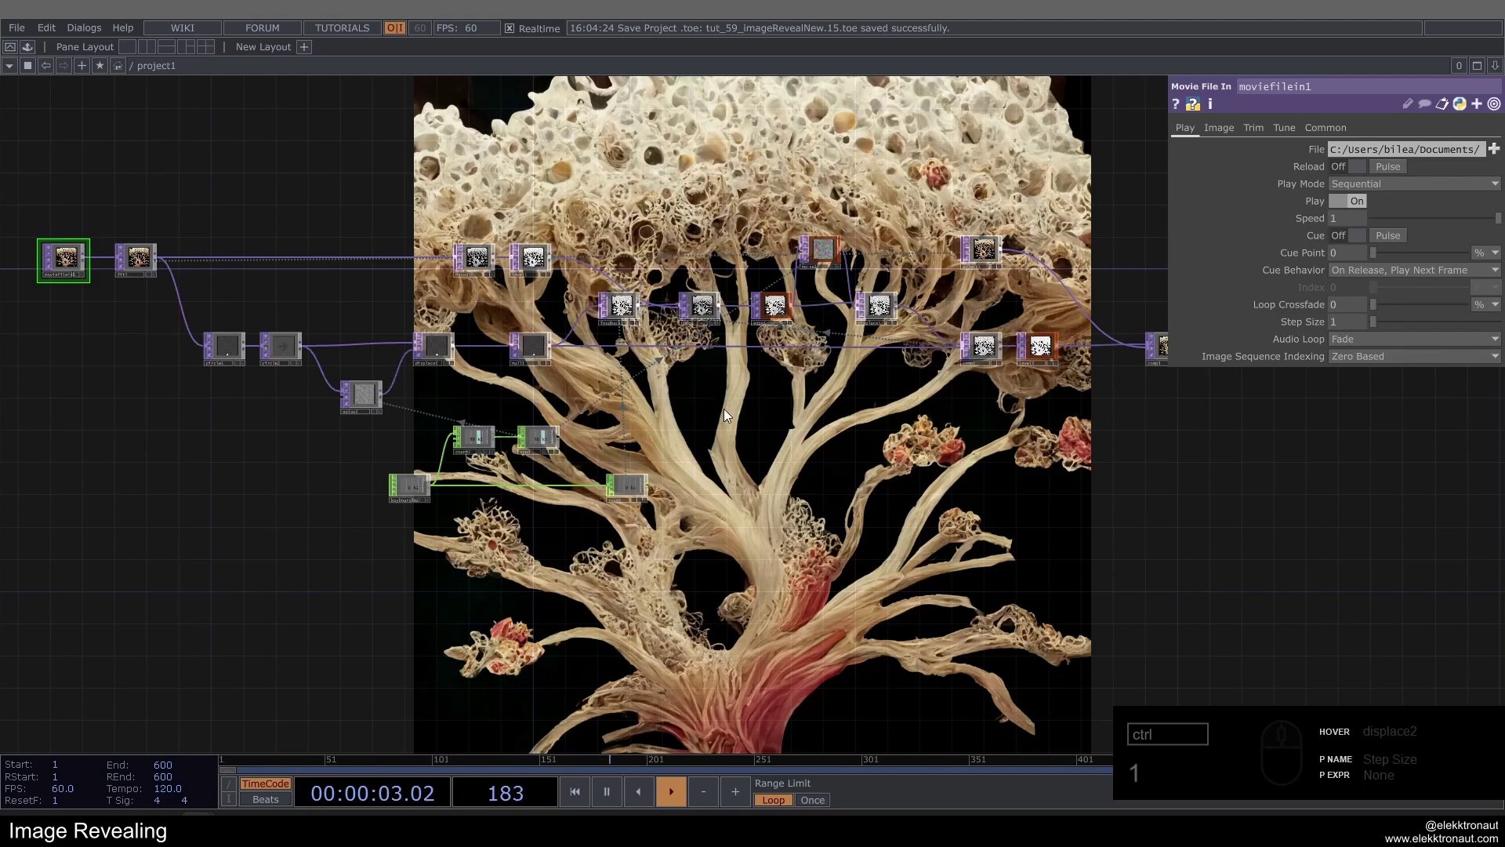
Delete the old network operators, keeping only the tree moviefilein1 input.
click(803, 400)
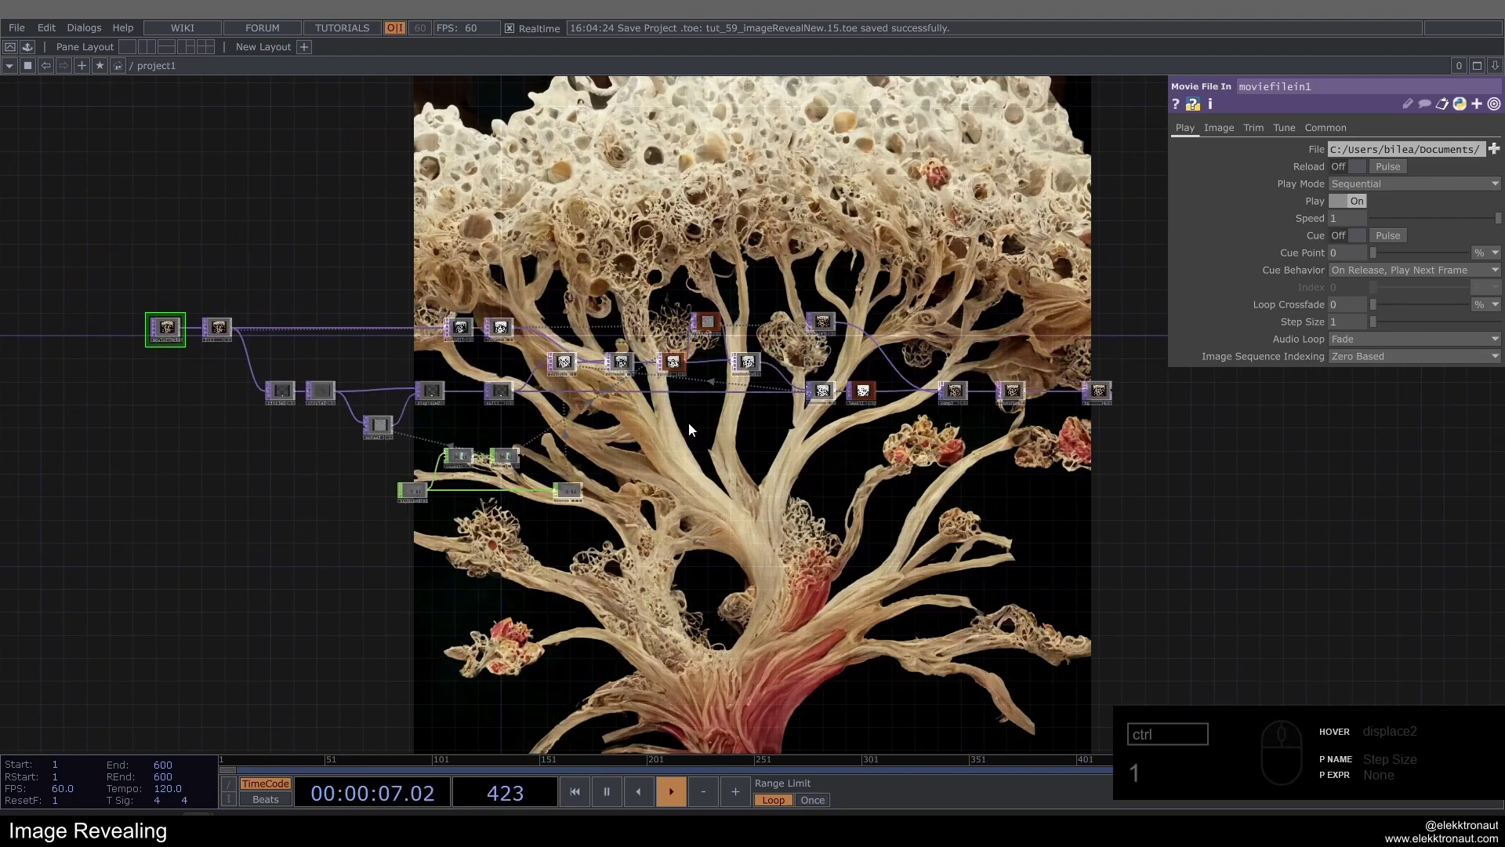
drag(107, 257, 244, 217)
key(Delete)
middle_click(147, 335)
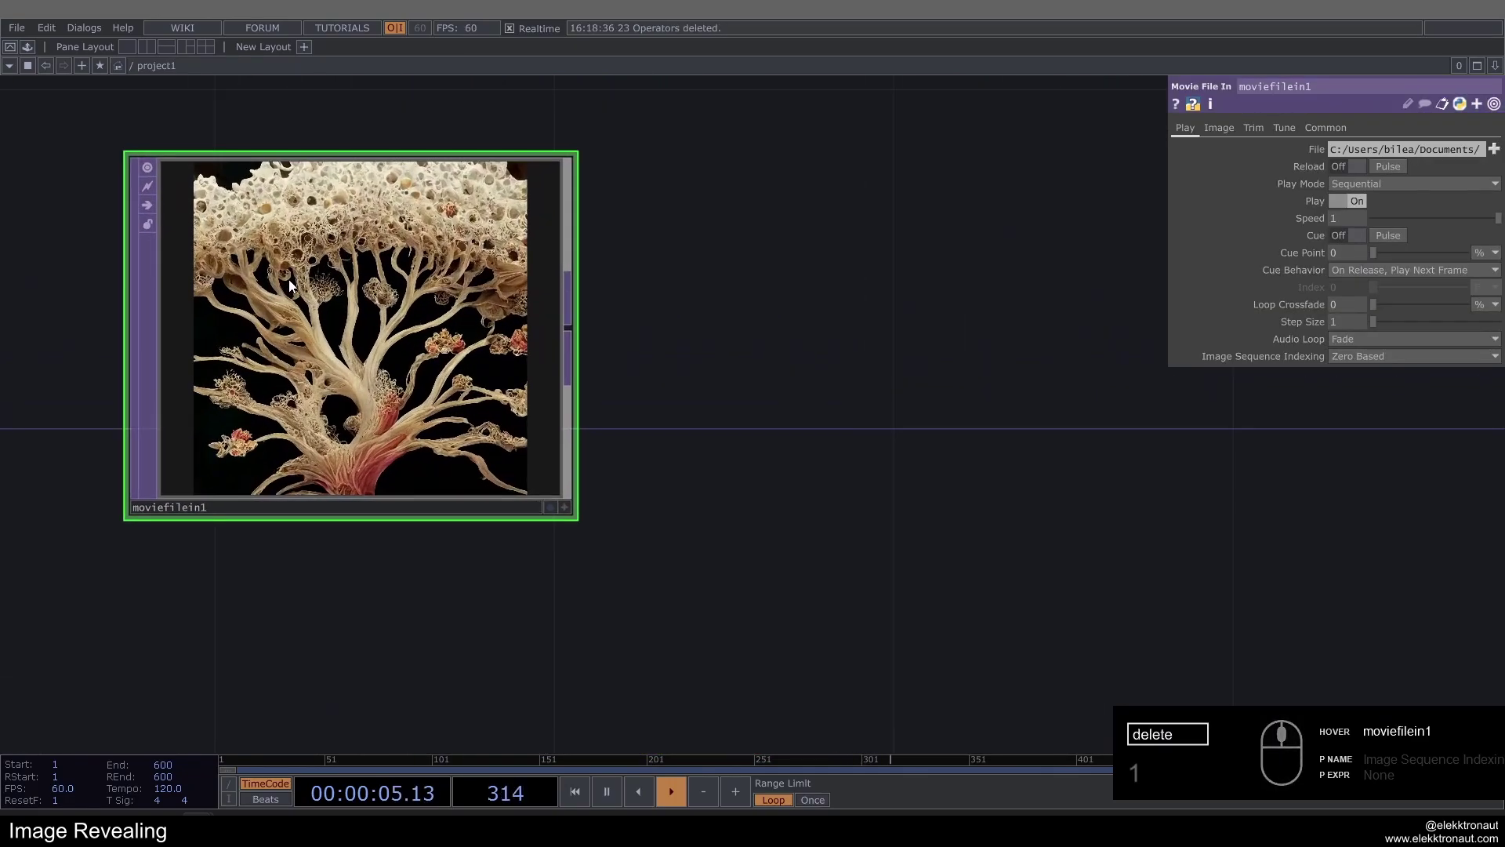
drag(796, 305, 419, 342)
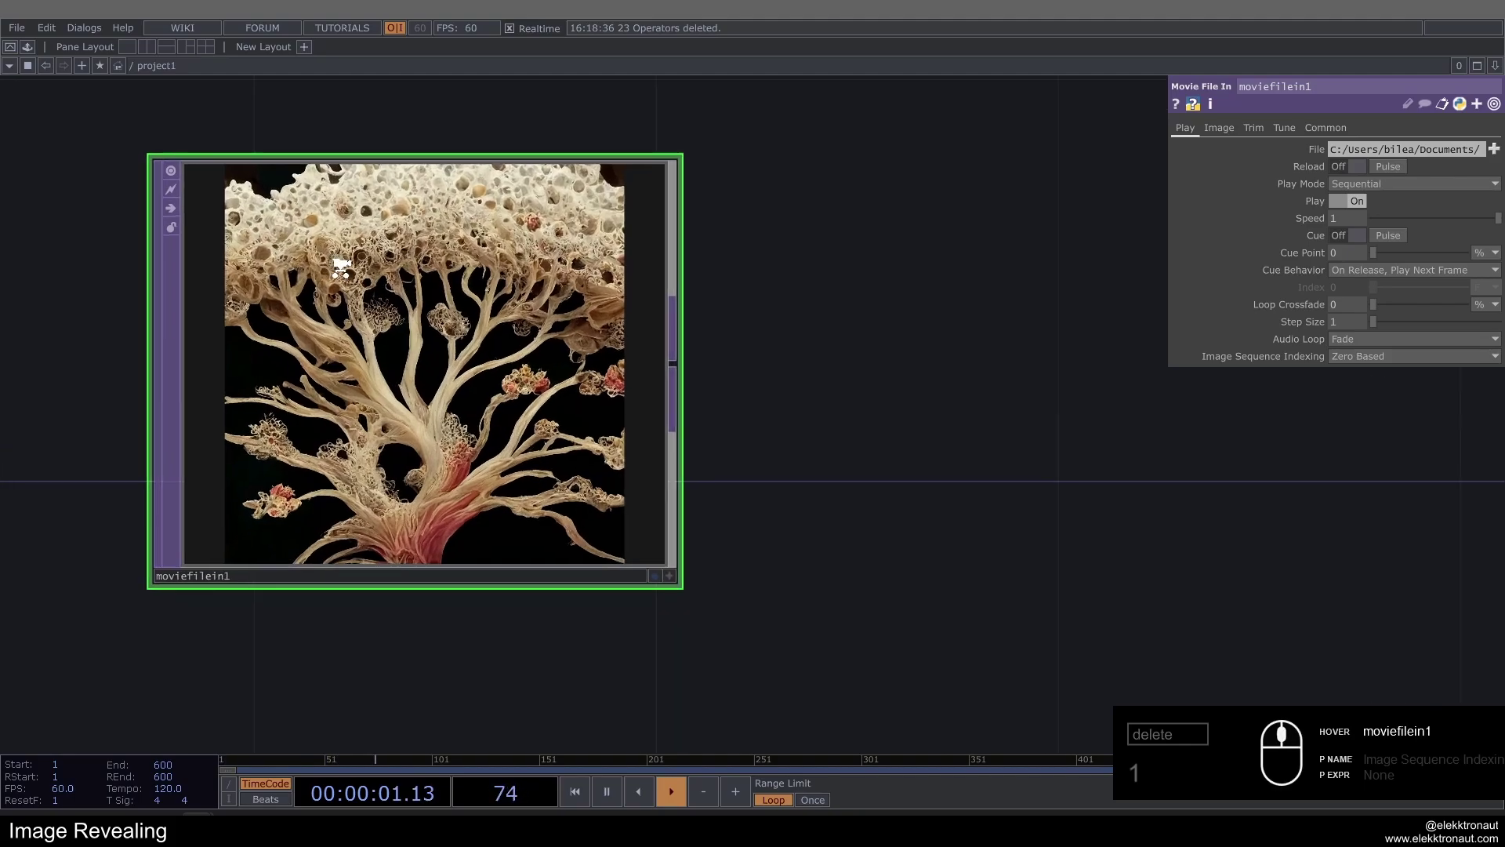
text(1)
middle_click(379, 250)
drag(694, 259, 629, 224)
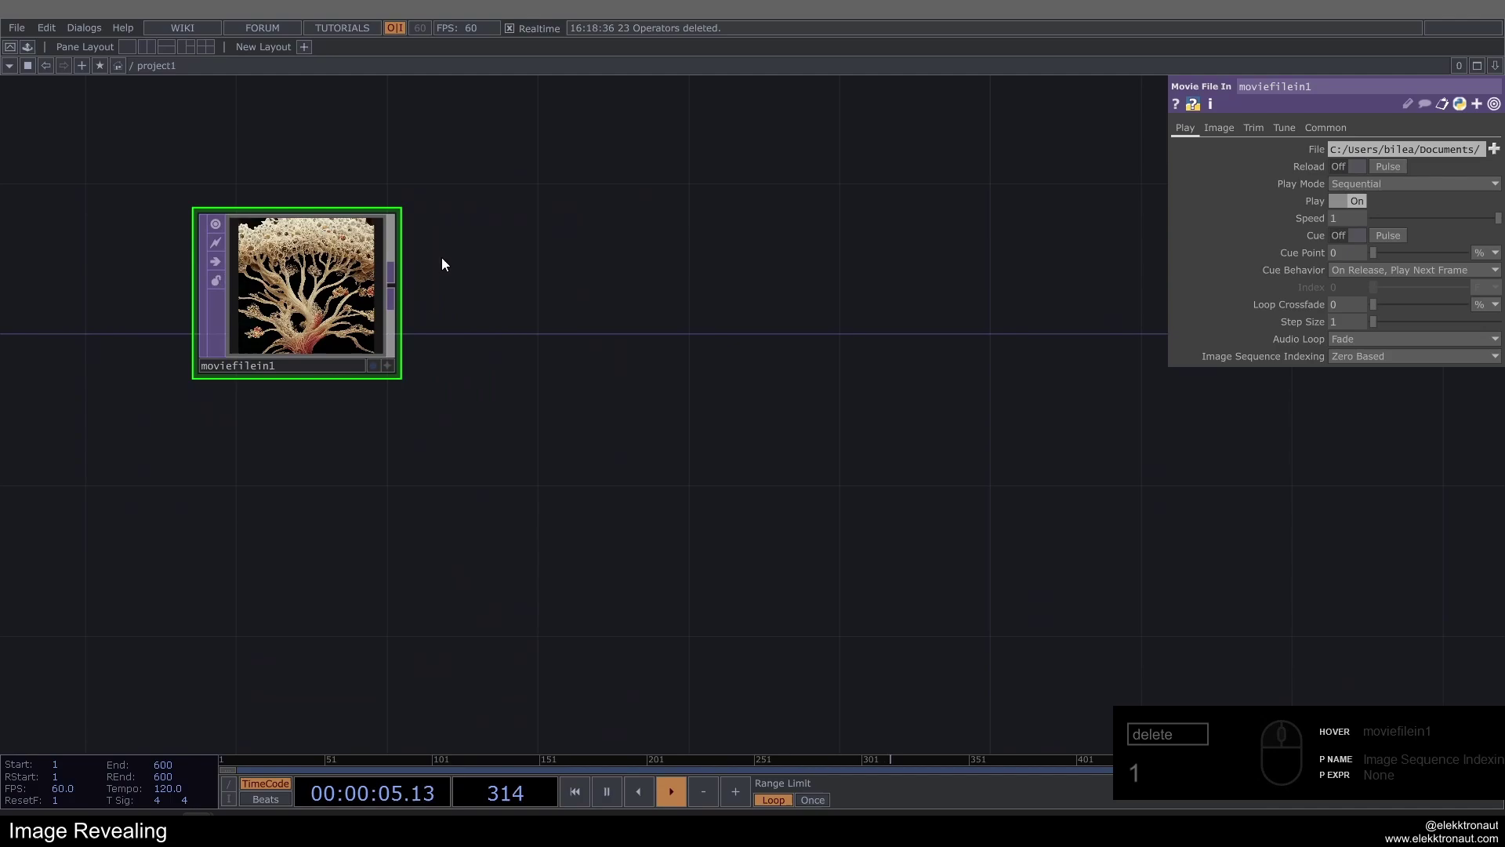
Add a Fit TOP after moviefilein1 at 1280×1280 with Fit set to Fit Outside.
click(401, 284)
text(1it)
drag(513, 286, 598, 299)
click(597, 299)
drag(1212, 132, 1323, 171)
drag(1331, 168, 1187, 161)
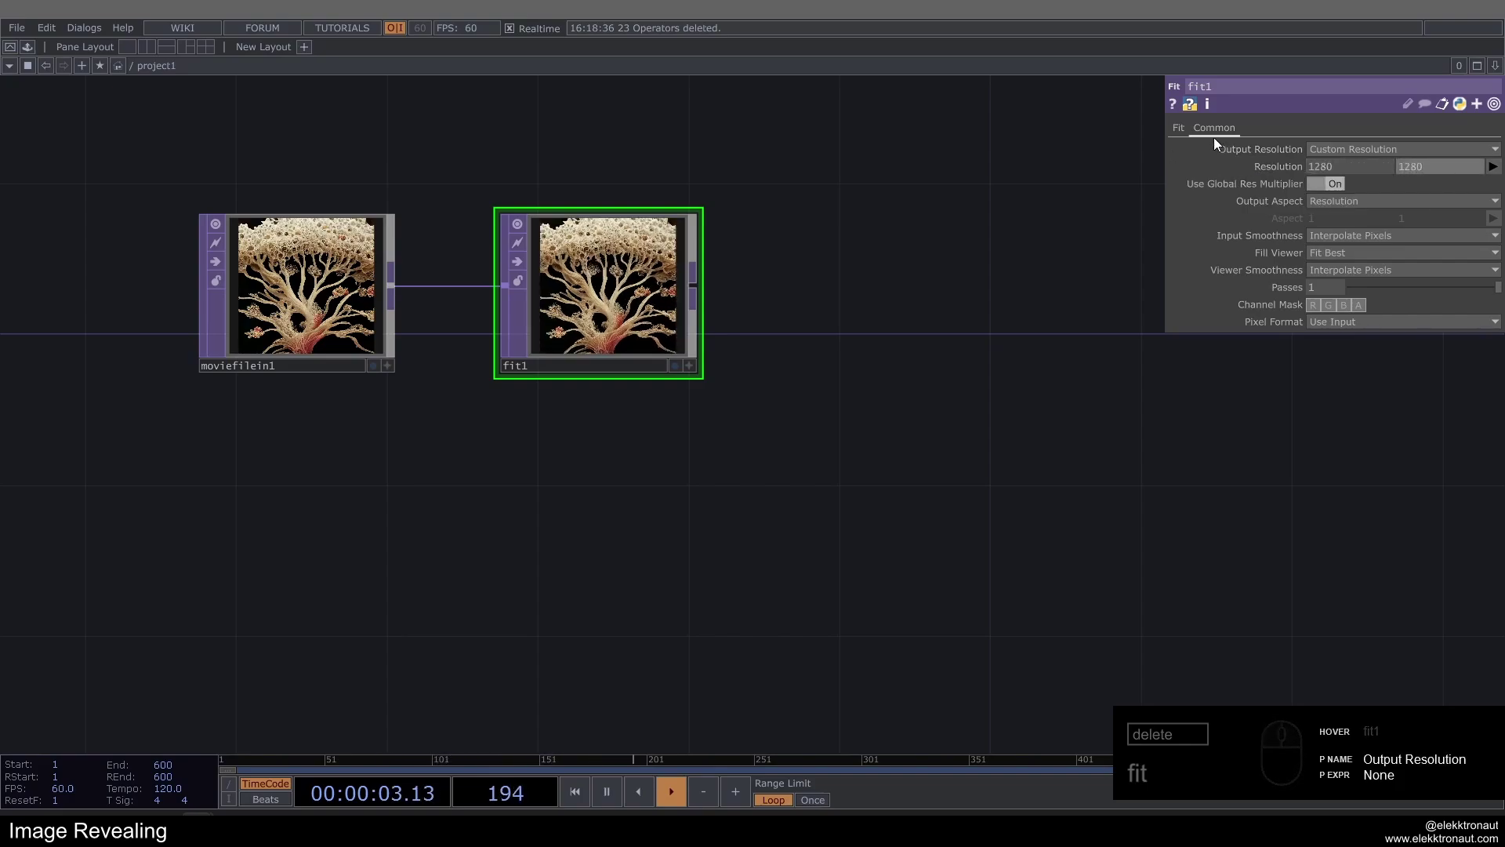
click(1186, 130)
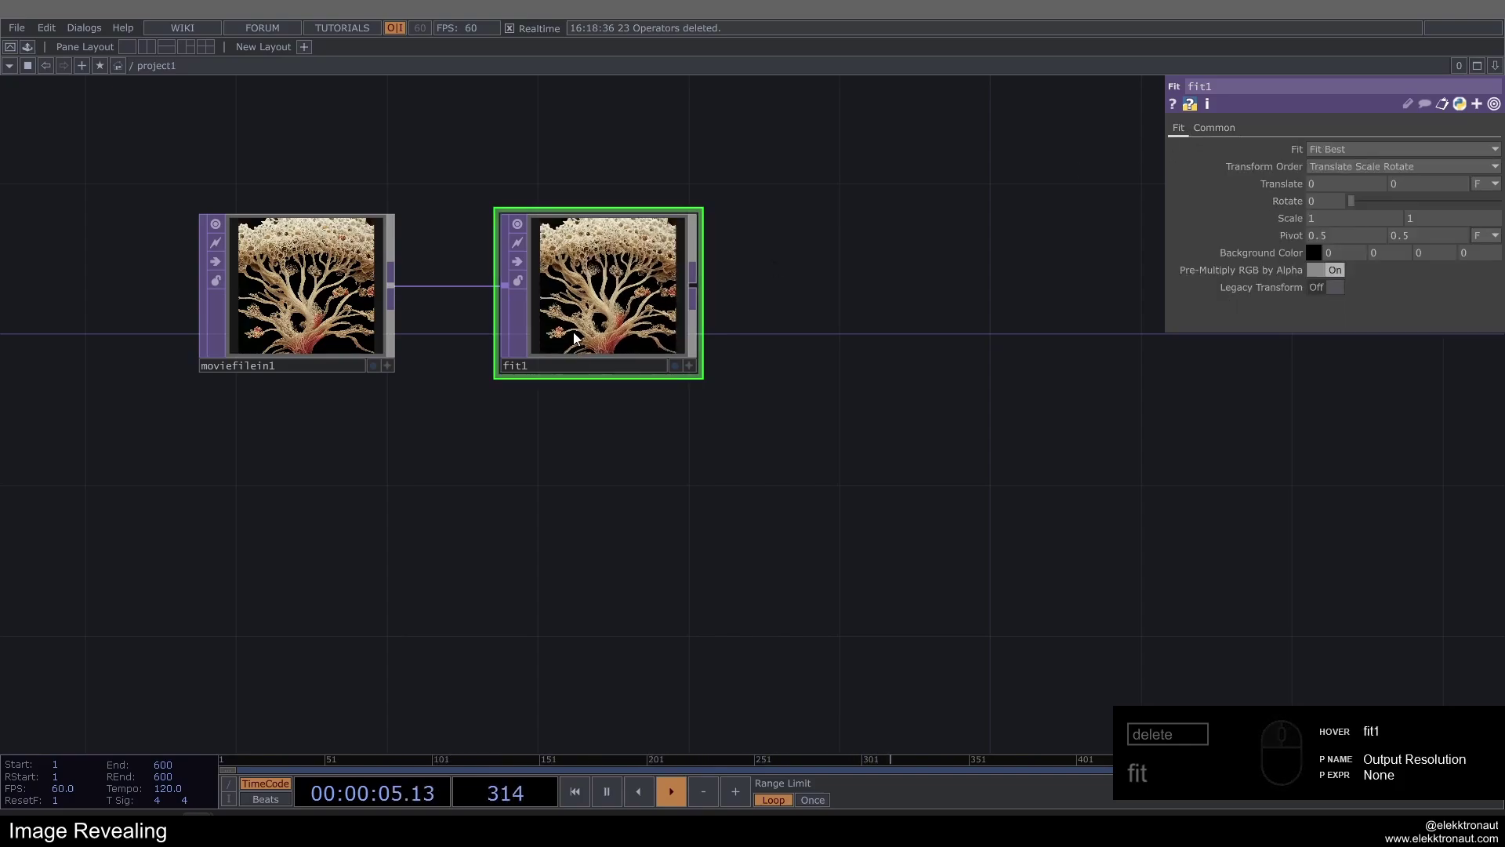
click(1347, 147)
click(1354, 229)
drag(815, 293, 758, 323)
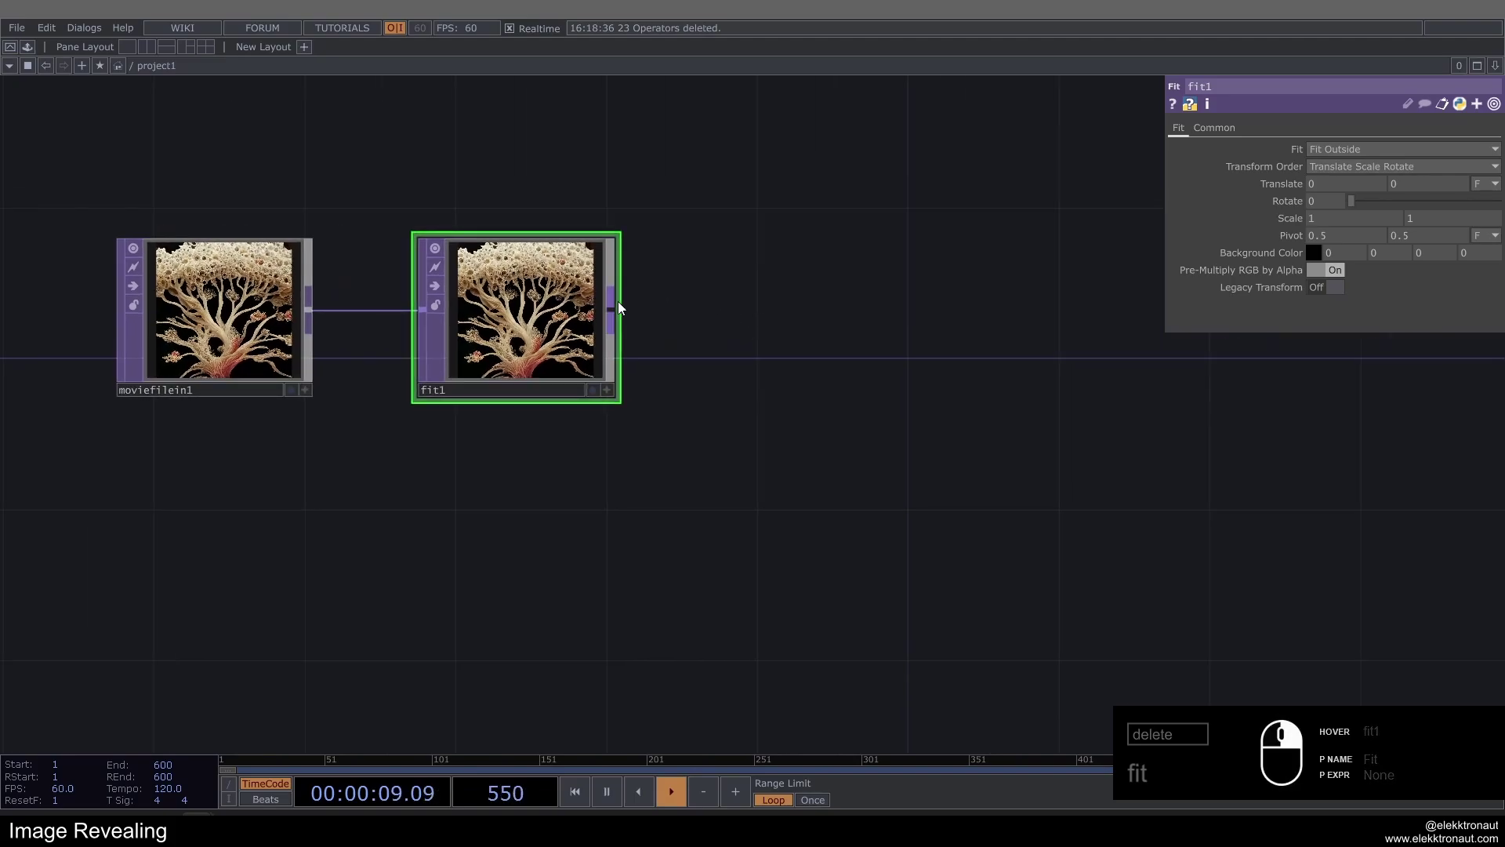
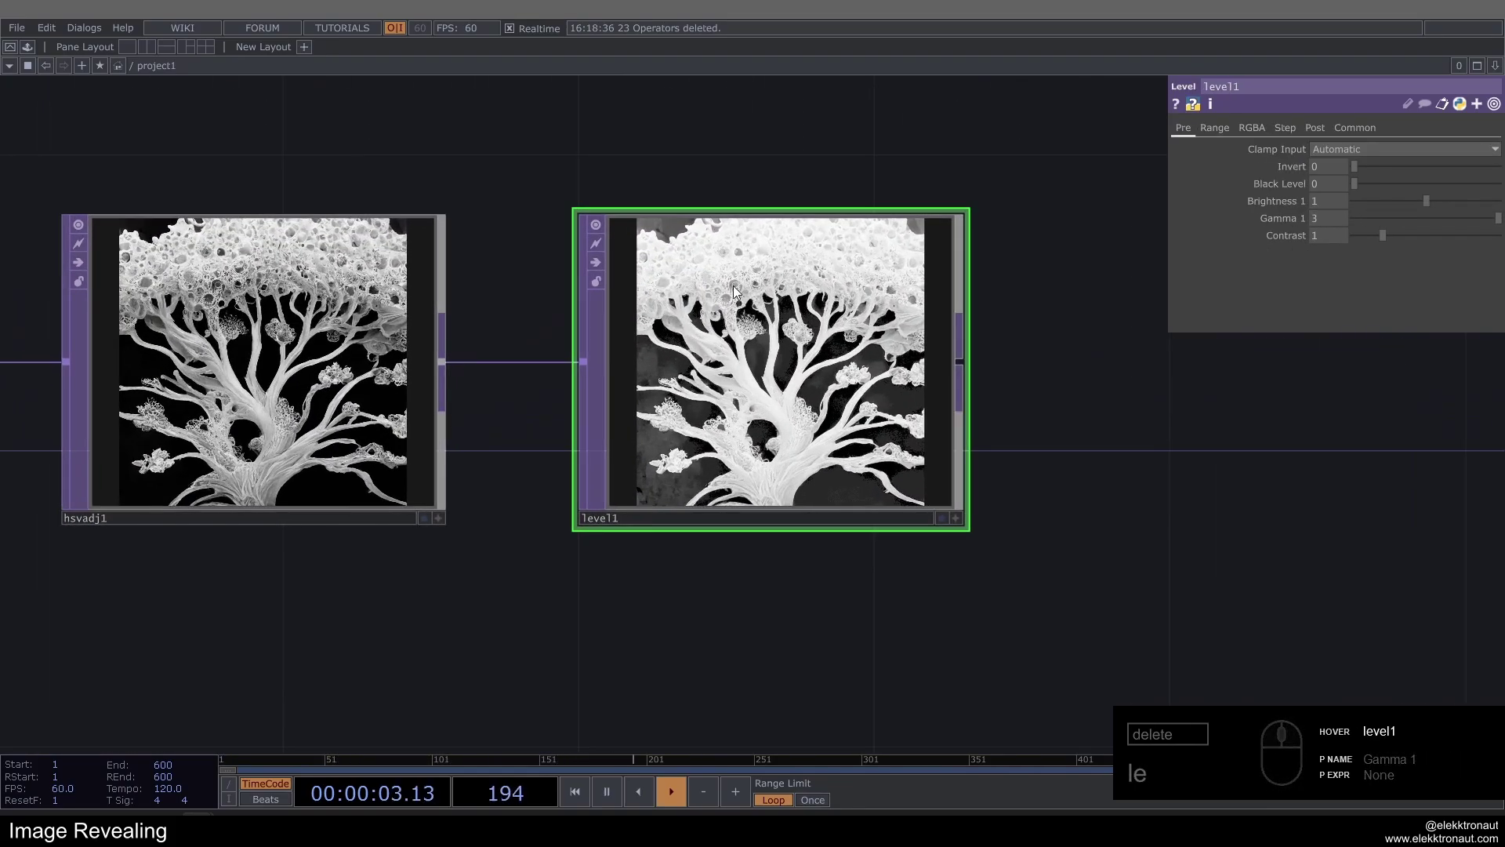
Add an HSV Adjust with saturation 0, then a Level TOP with Gamma 1 at 3.
drag(639, 205, 967, 363)
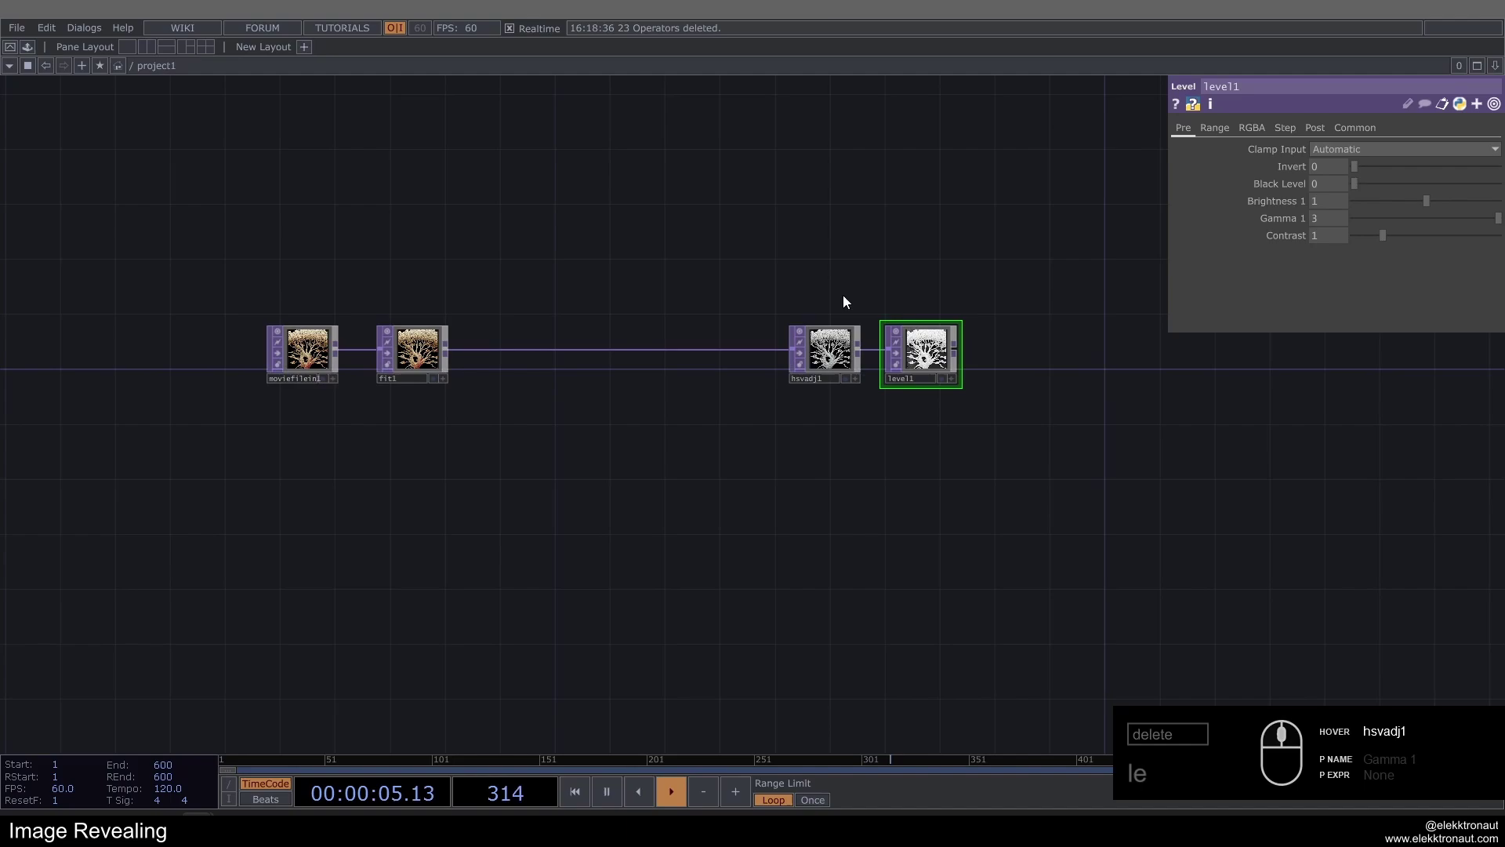
right_click(777, 280)
drag(940, 345, 915, 322)
text(le)
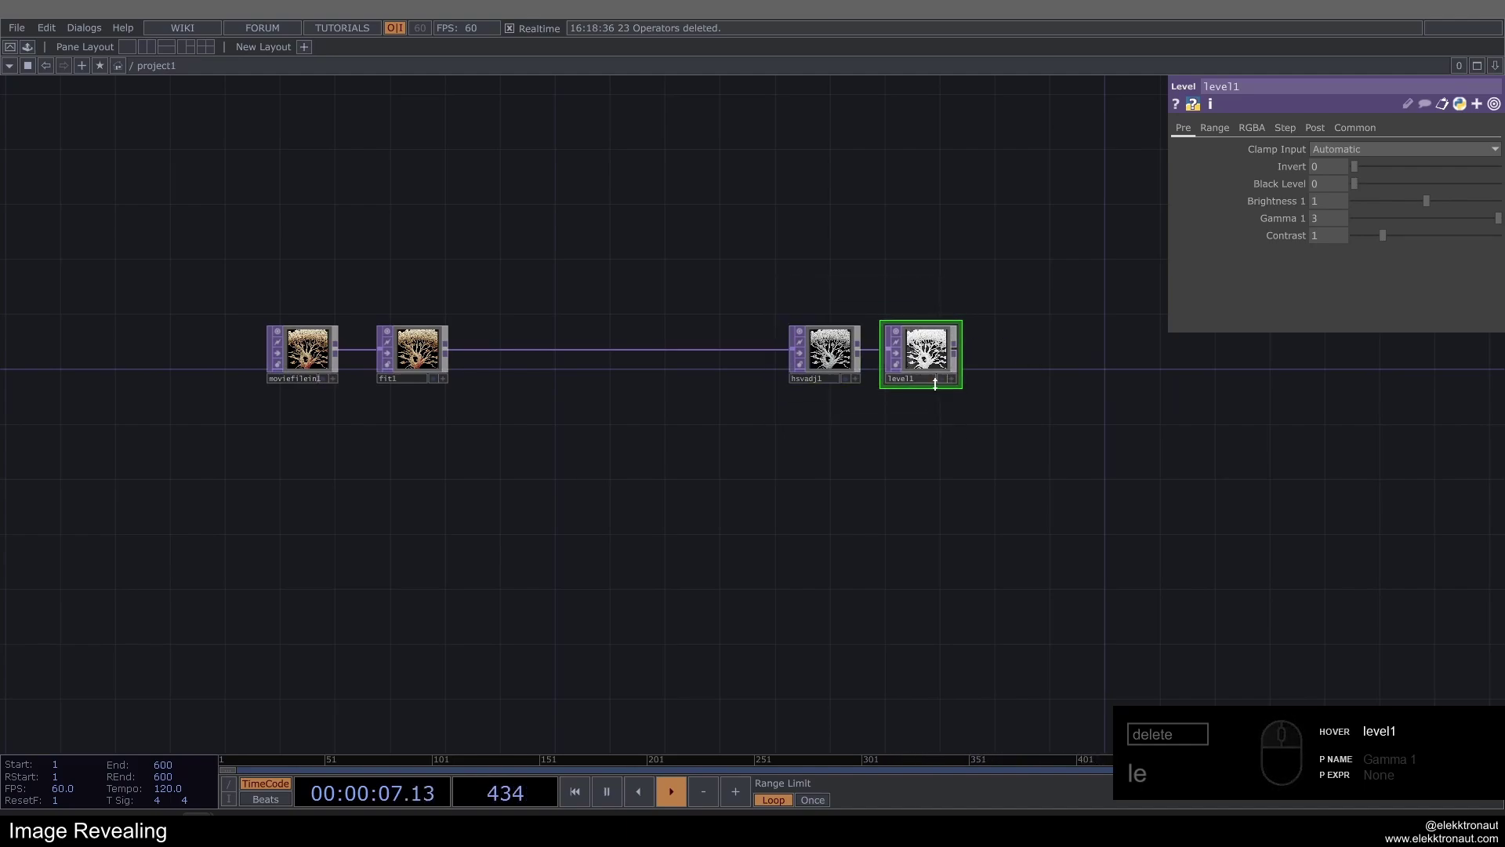
click(963, 409)
click(932, 413)
click(519, 388)
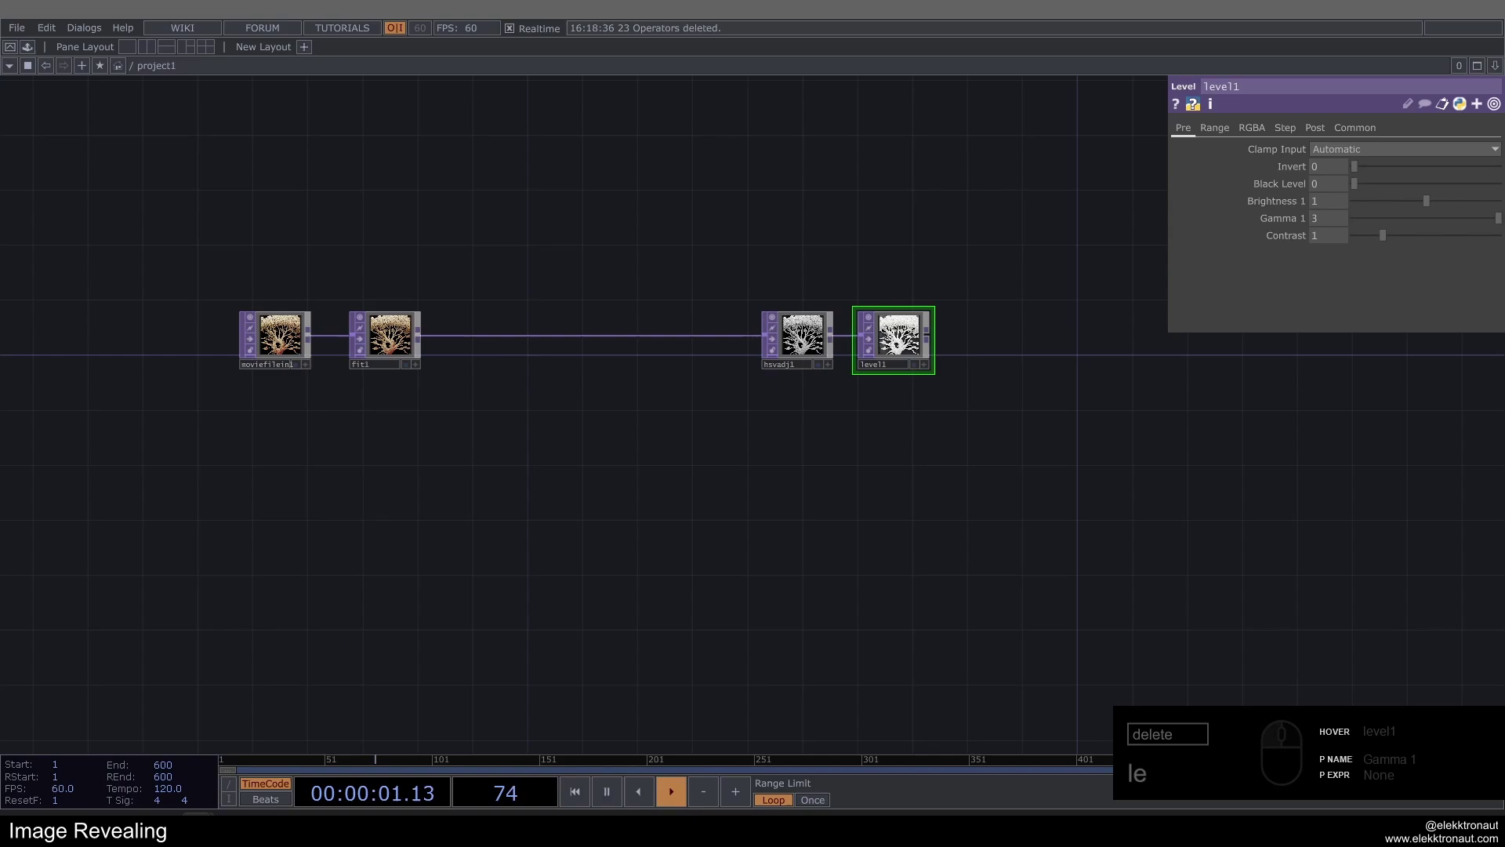
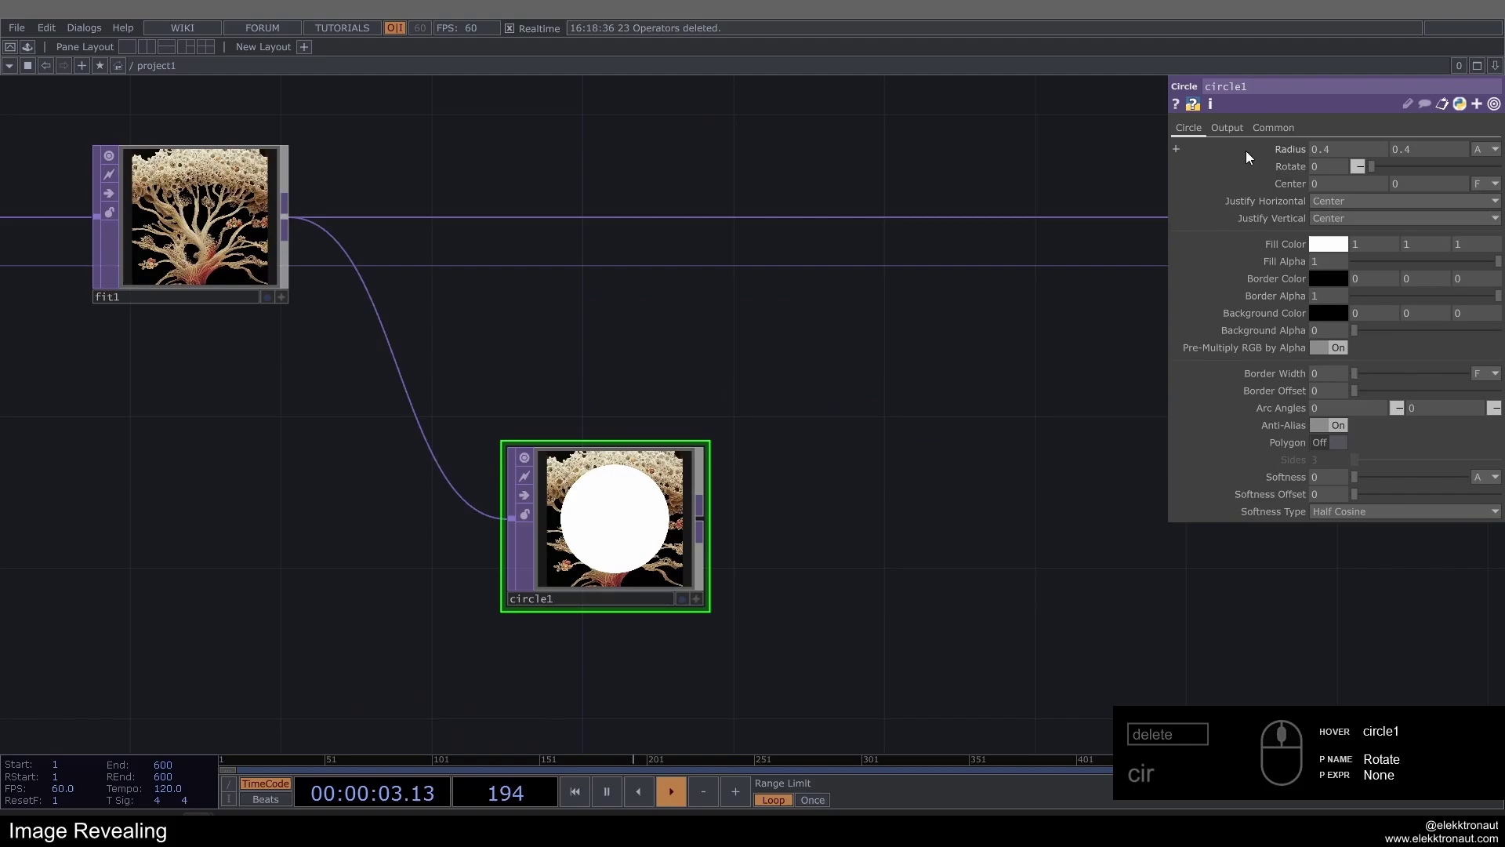
Branch a Circle TOP off fit1 and shrink its radius to 0.04.
drag(1230, 131, 1316, 154)
click(1347, 155)
click(1357, 166)
click(1207, 134)
drag(867, 413, 1319, 194)
click(1329, 158)
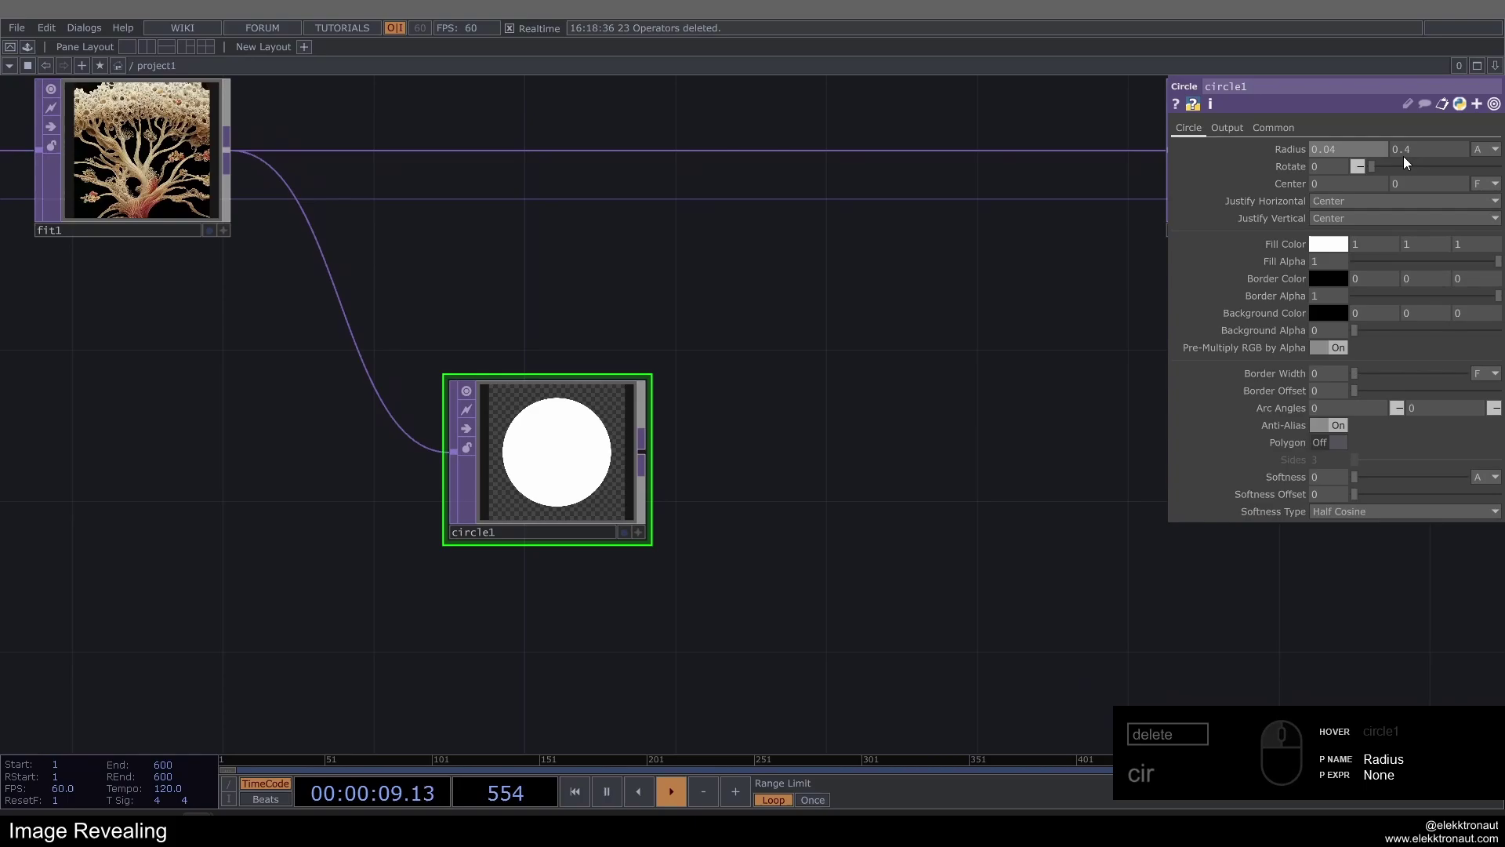
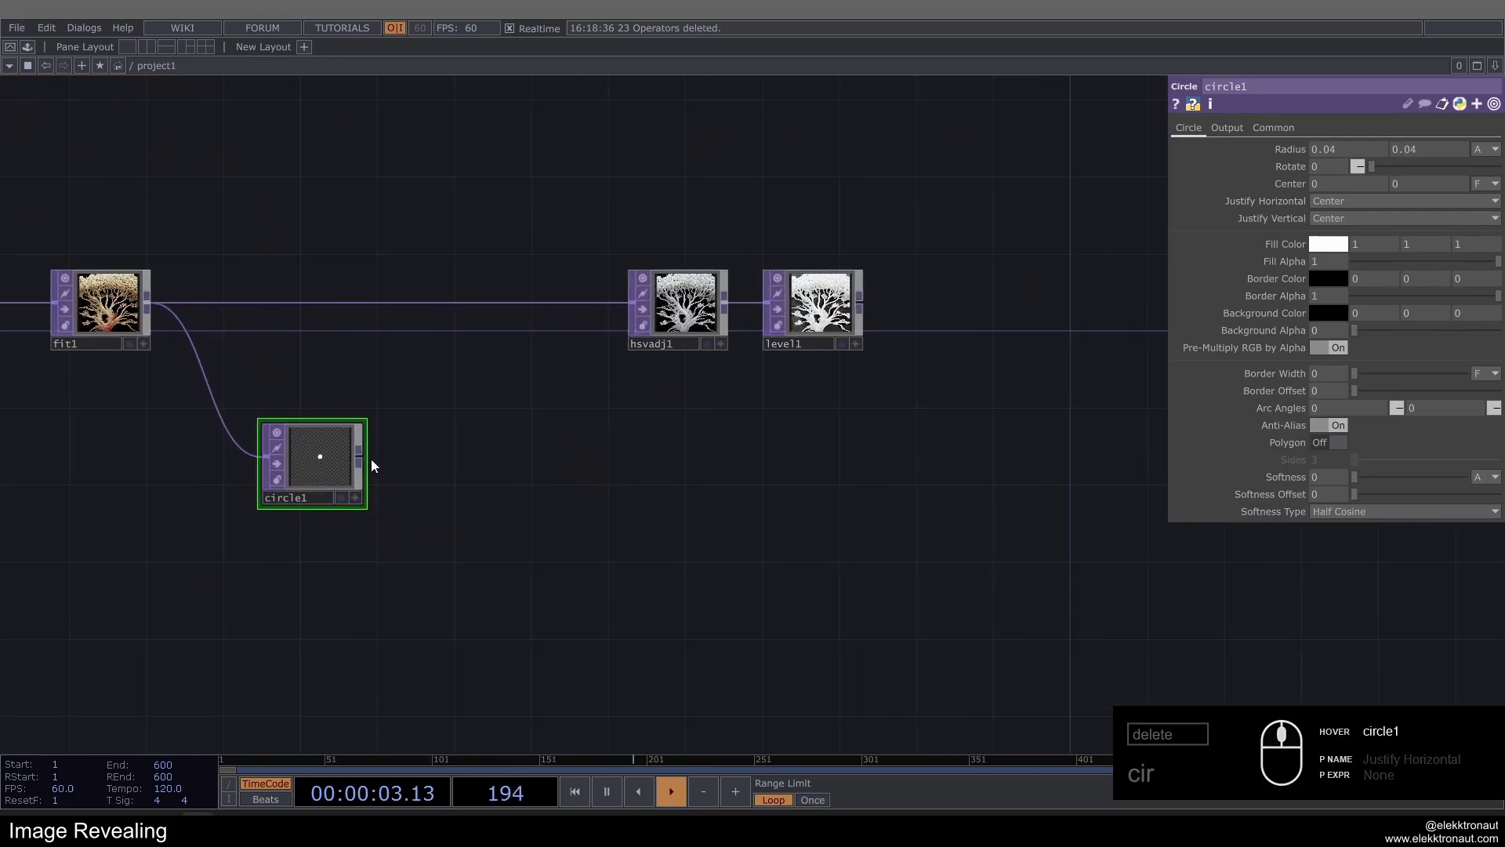
Connect a Null TOP (null1) to the circle's output.
click(346, 464)
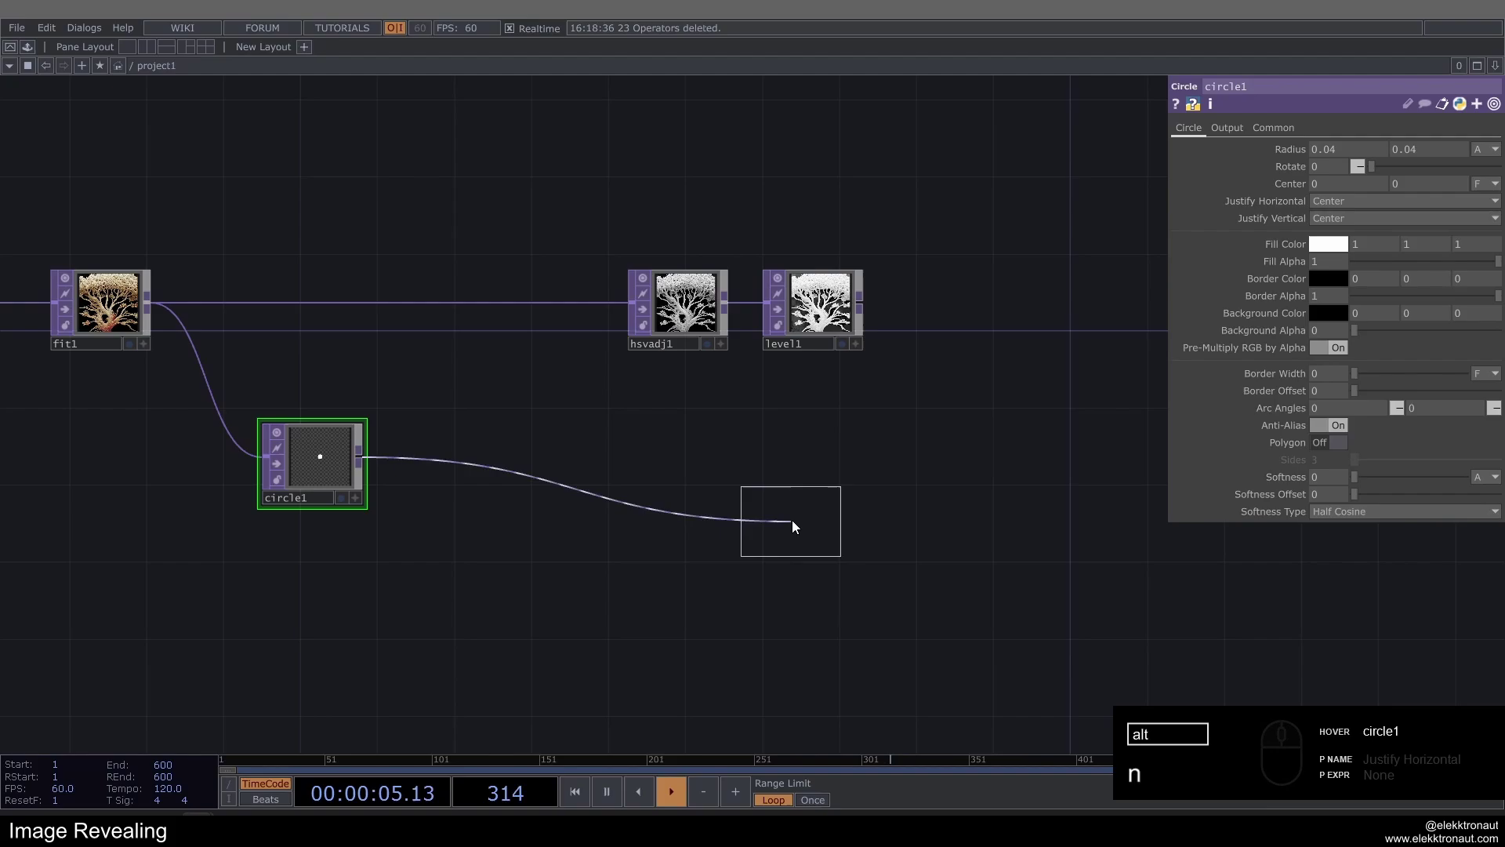
drag(994, 469, 966, 510)
drag(775, 523, 535, 530)
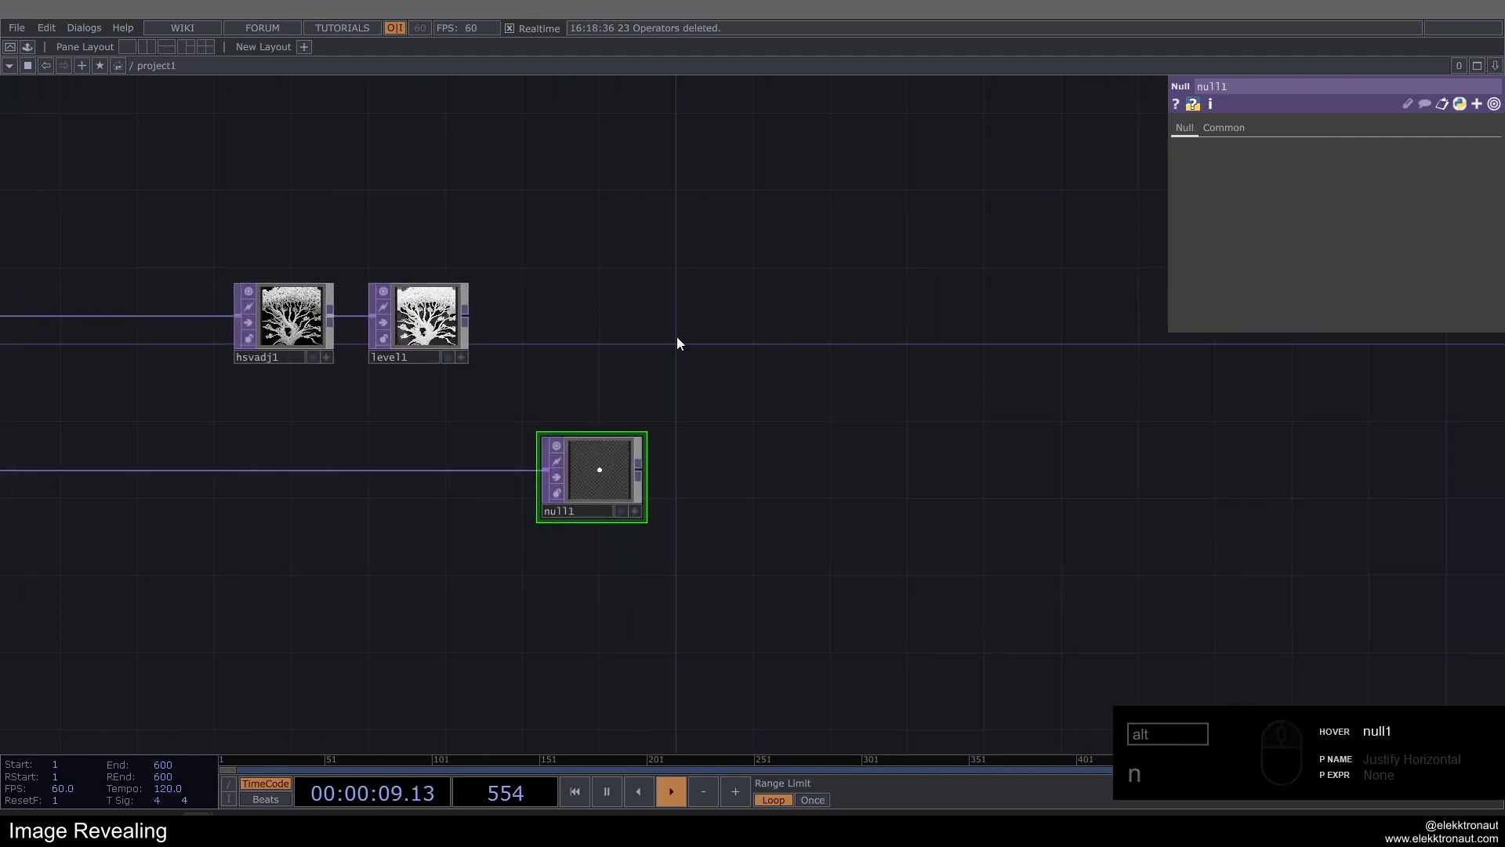
click(605, 479)
click(325, 487)
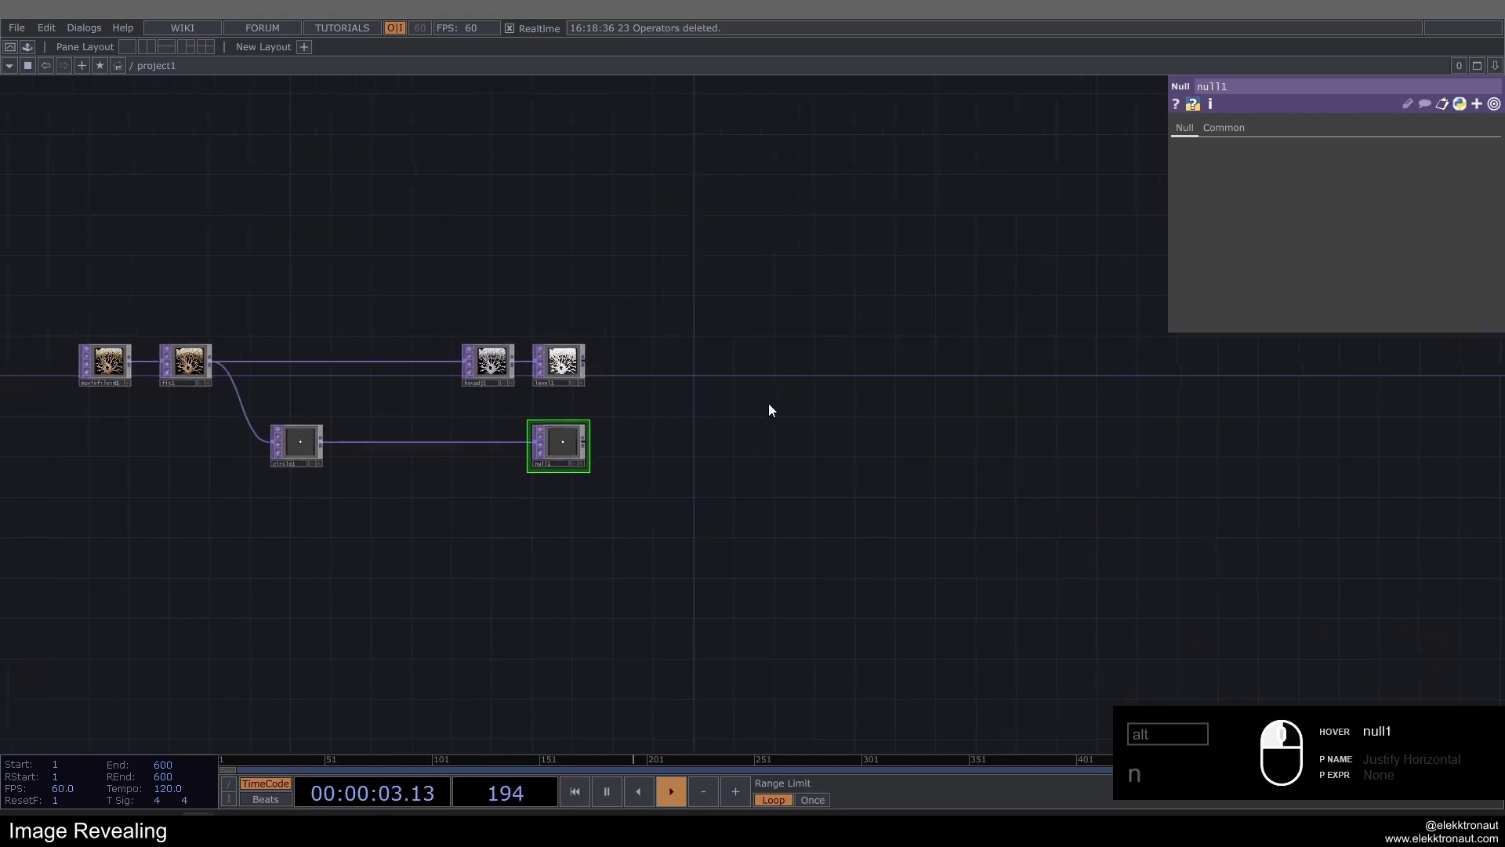
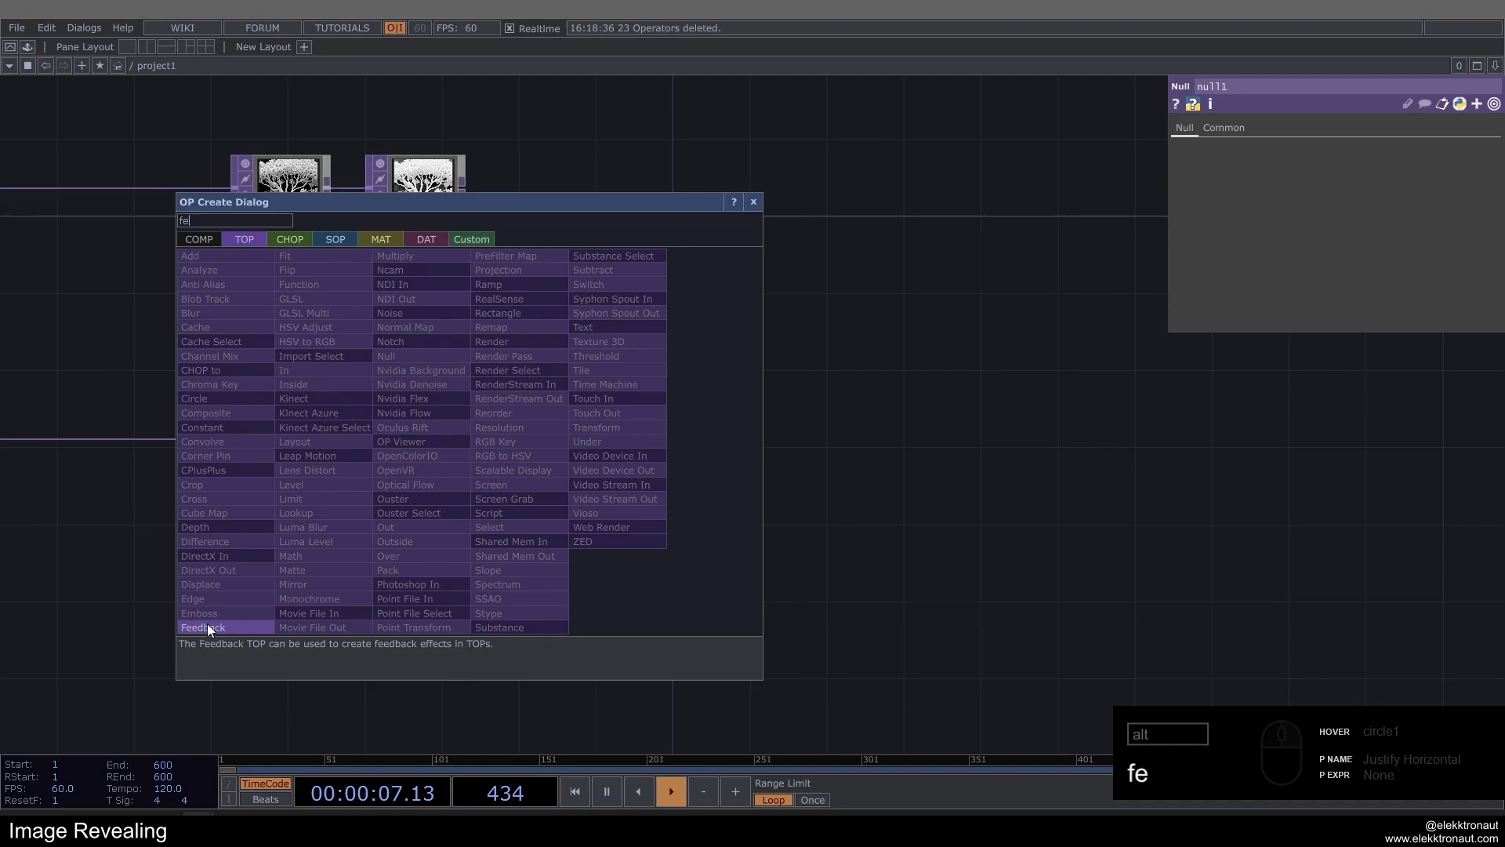
Add a Feedback TOP fed by null1.
click(215, 626)
drag(702, 314, 645, 428)
drag(622, 441, 716, 404)
Add a Keyboard In CHOP on key 1 into a Null CHOP 'reset' exported to the Feedback Reset.
click(571, 543)
text(e)
drag(384, 344, 528, 605)
click(531, 624)
click(425, 587)
key(space)
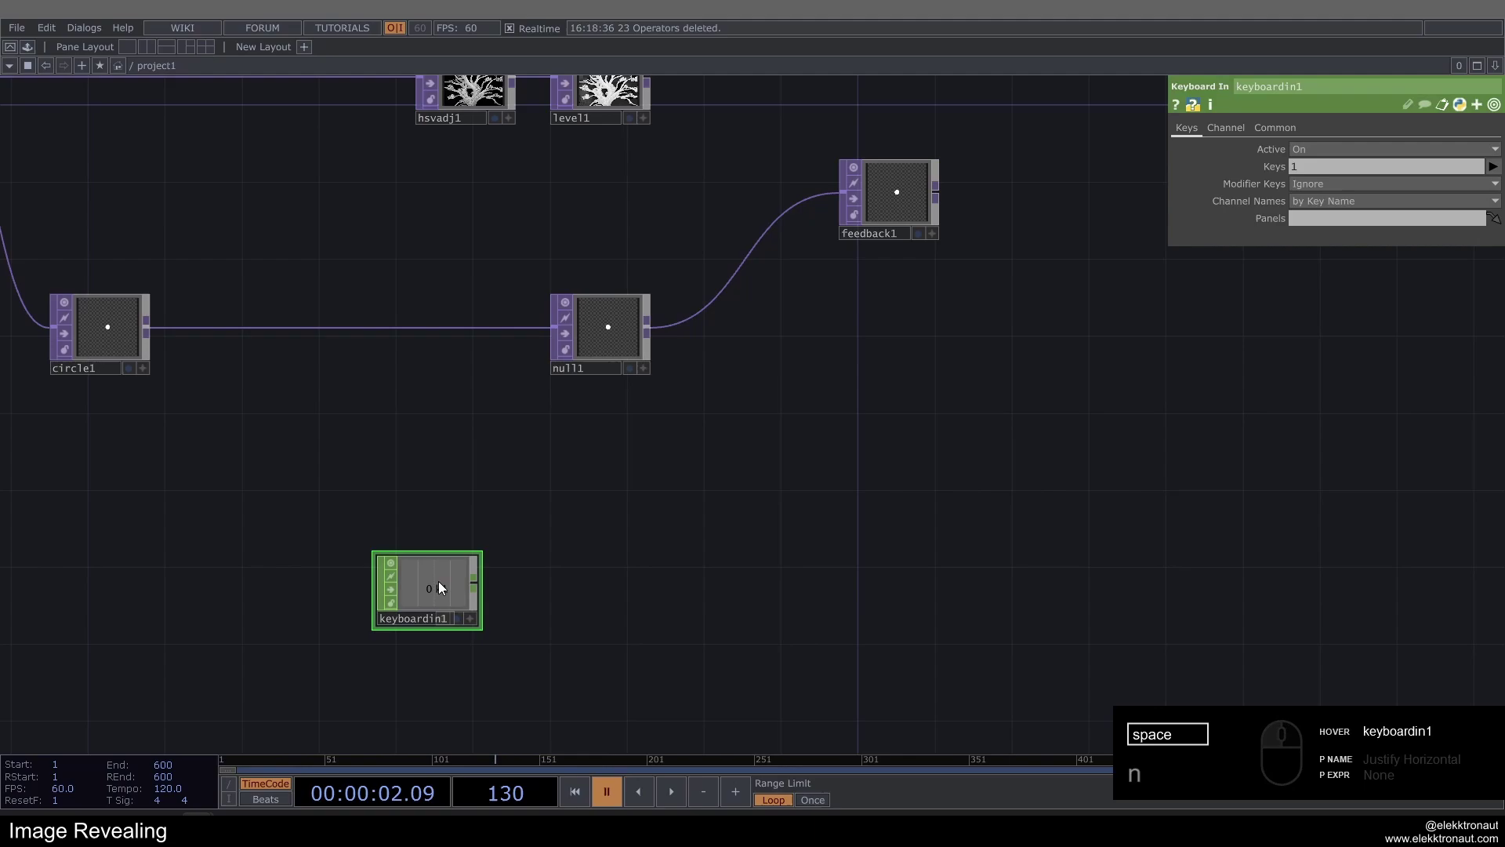
text(n)
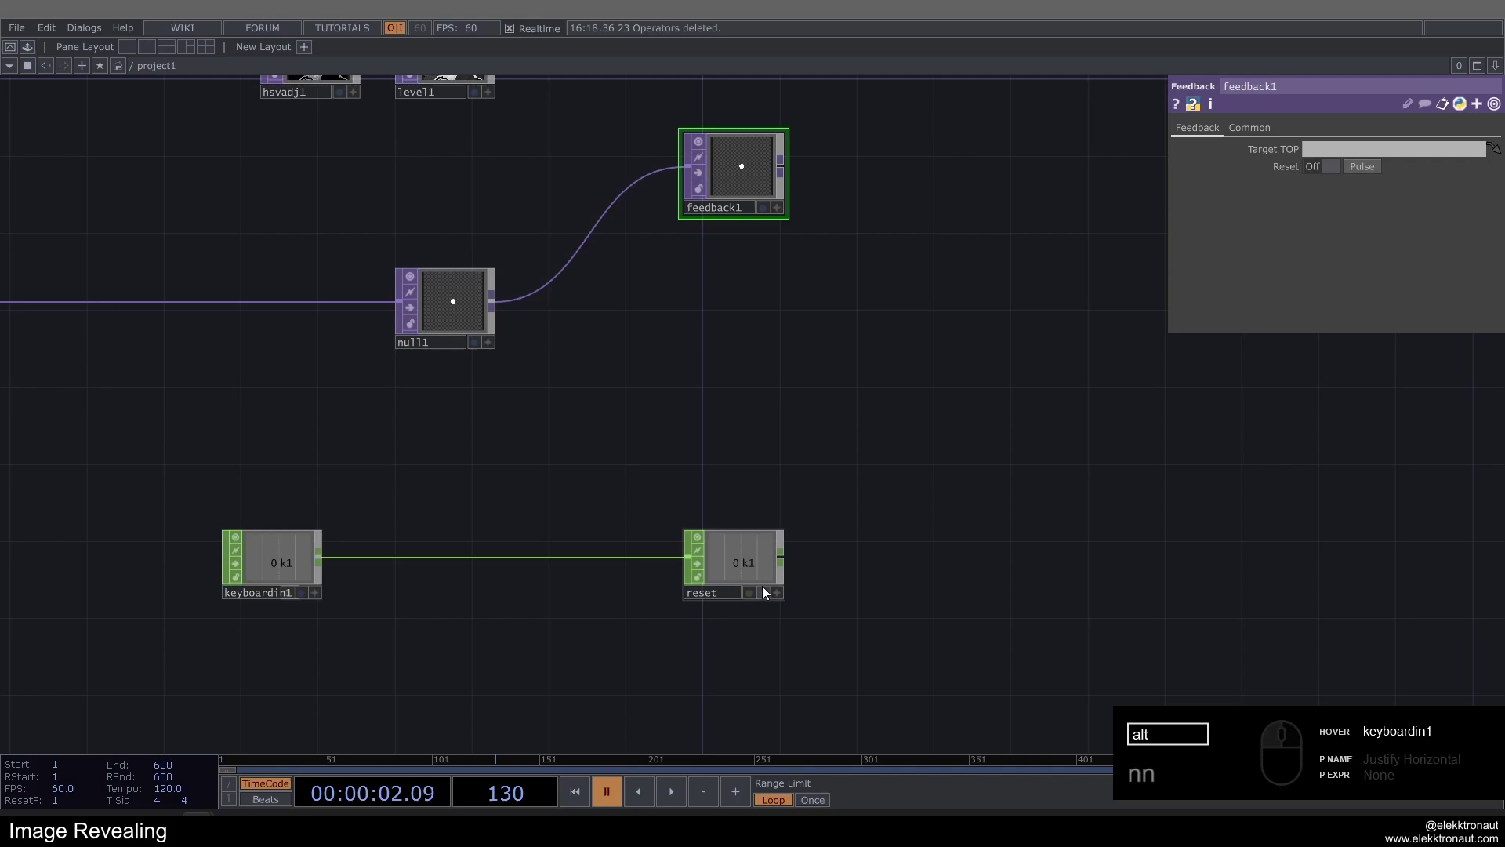
text(111)
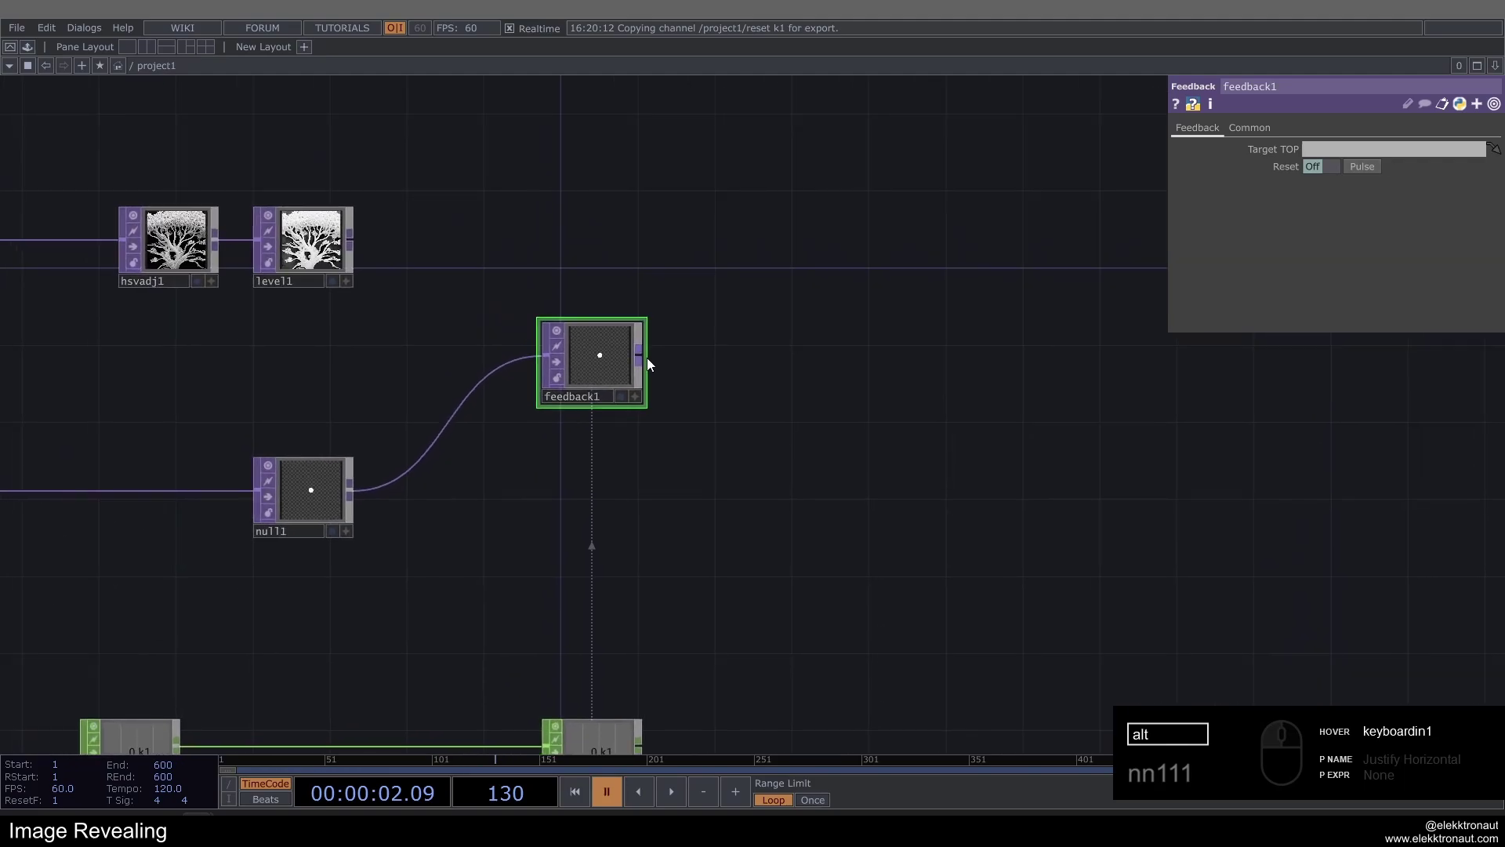
Multiply feedback1 by level1, edge-detect it, composite Over null1, ending in a Null named bg.
text(co)
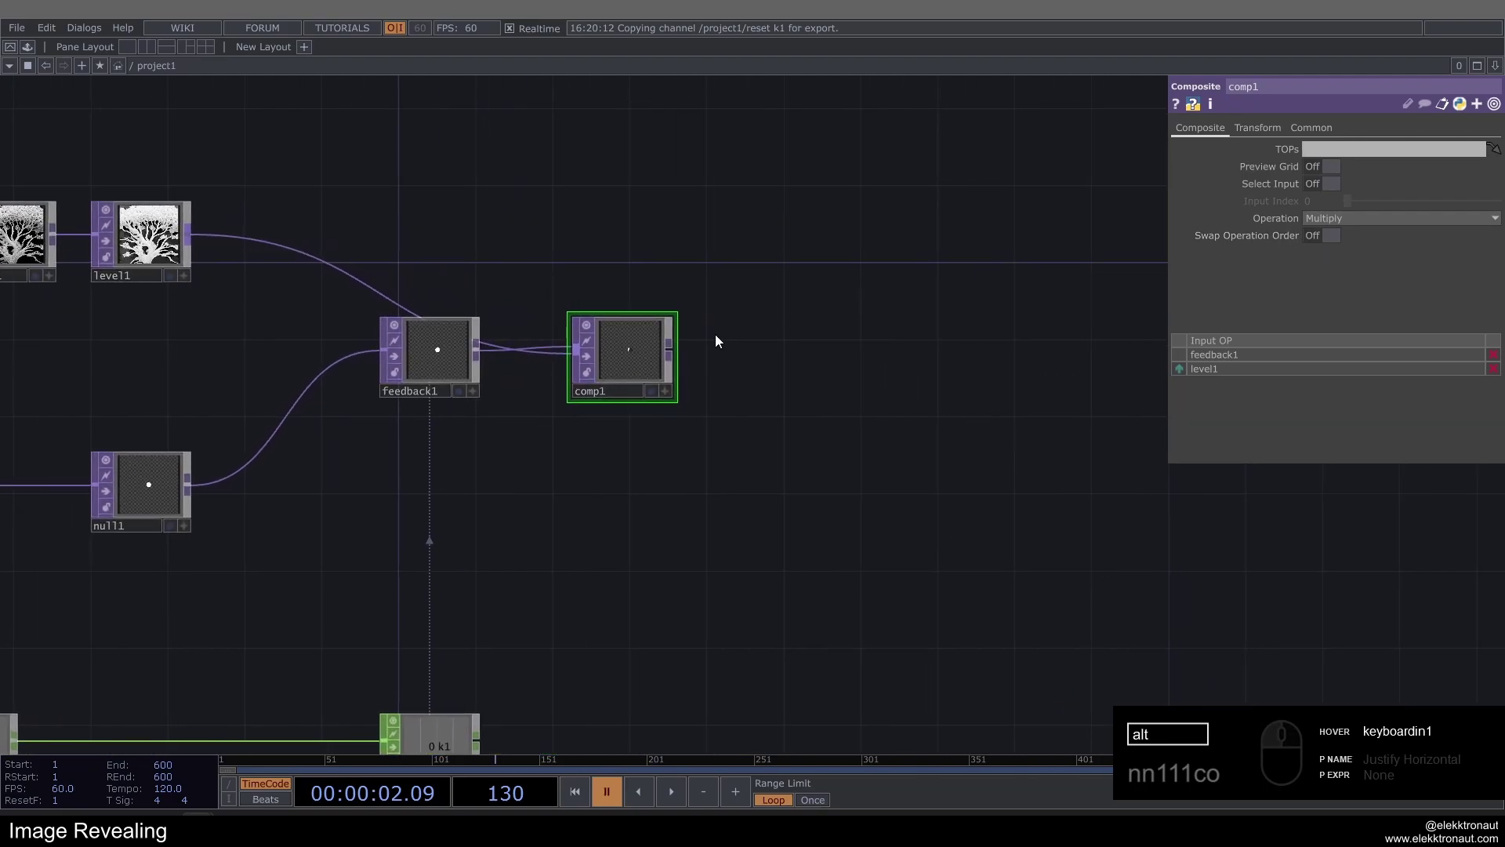
text(ed)
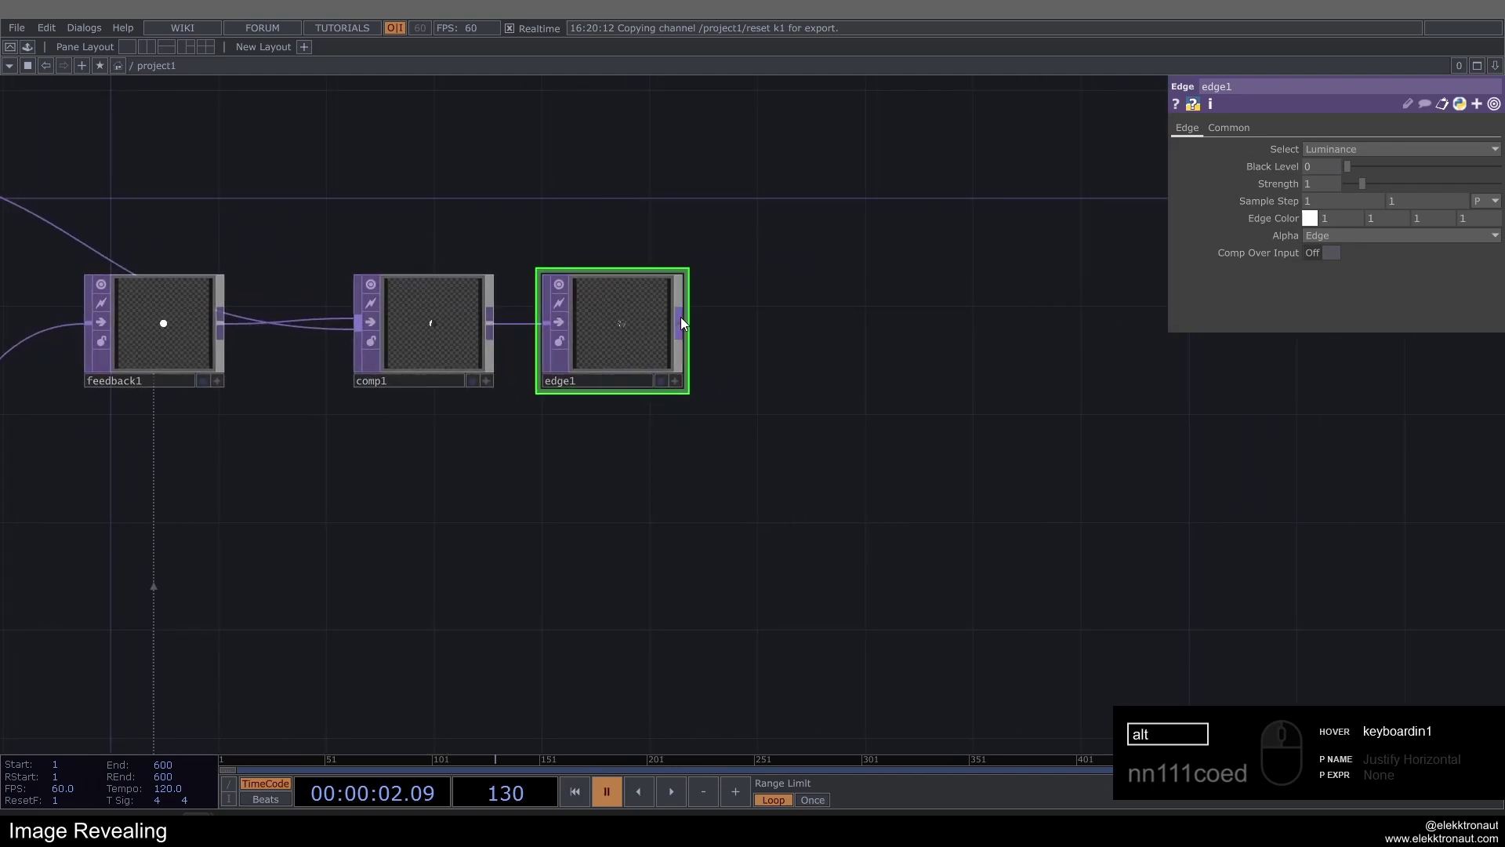
text(co)
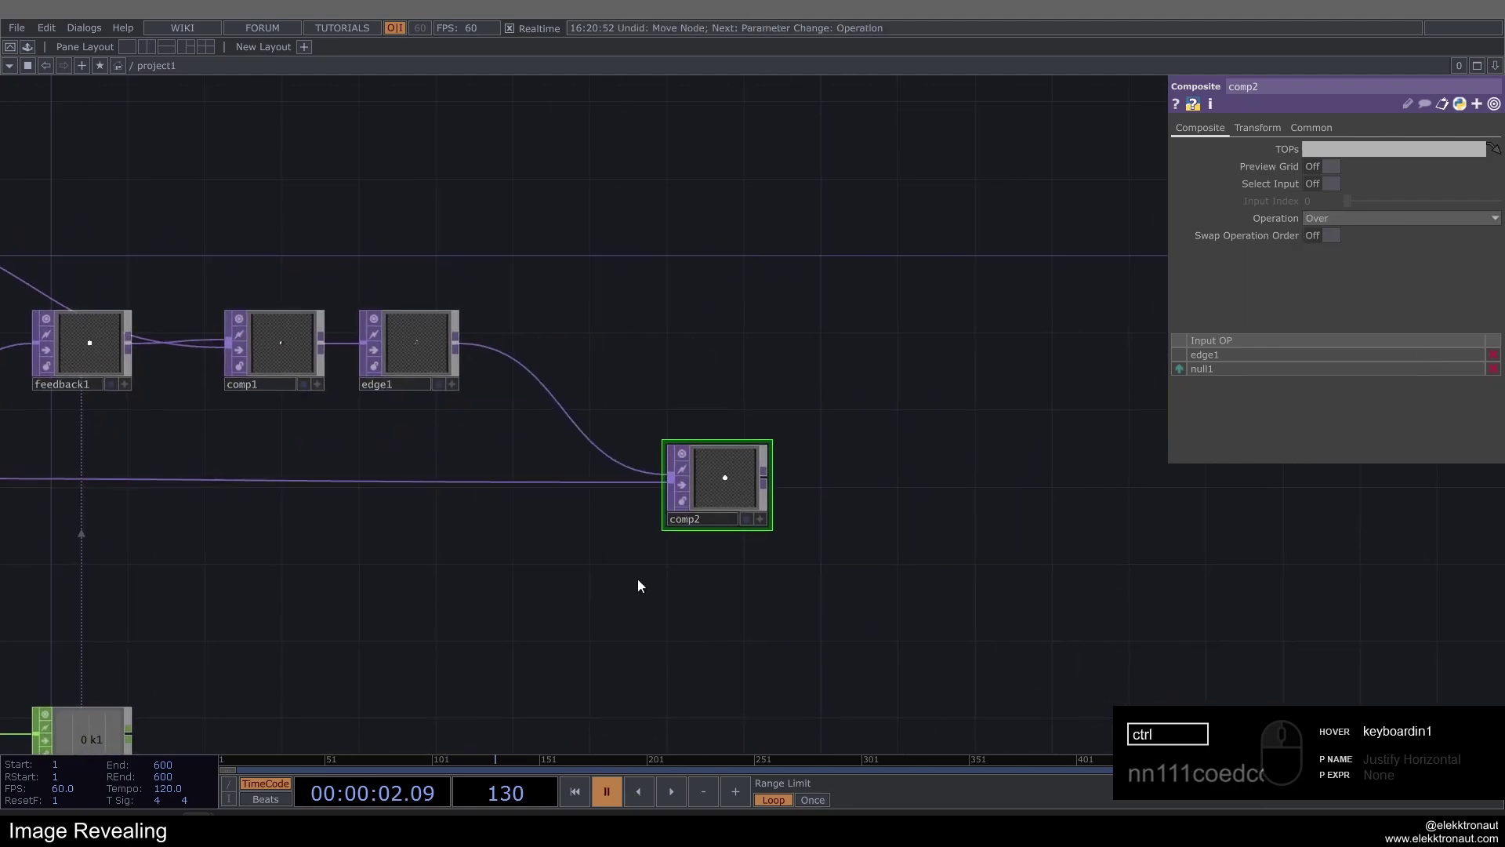
text(x)
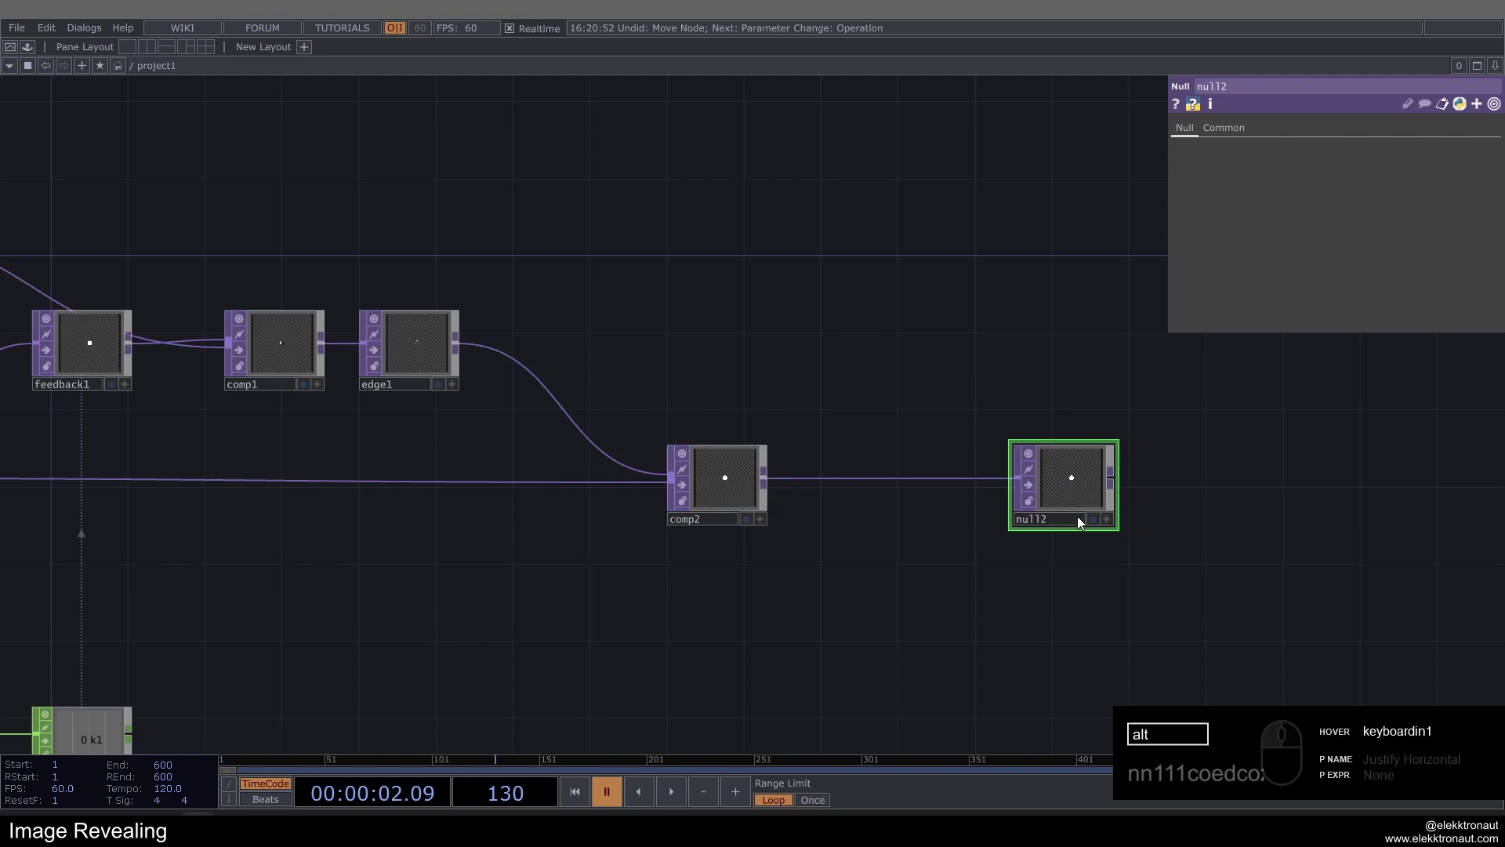
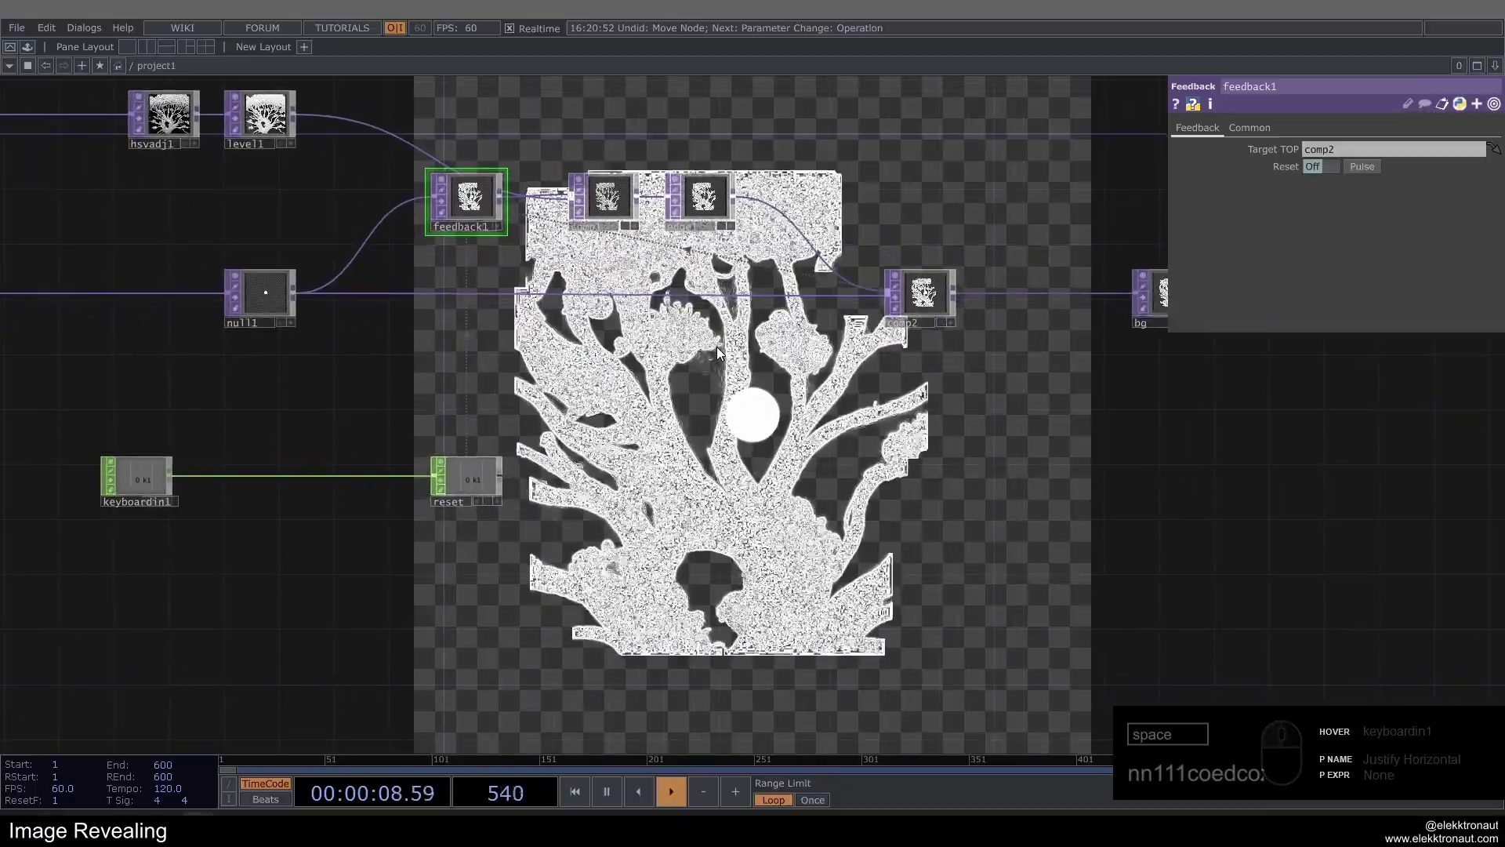
Target feedback1 at comp2 and reset with key 1 so the edge-traced mask grows from the circle.
click(783, 381)
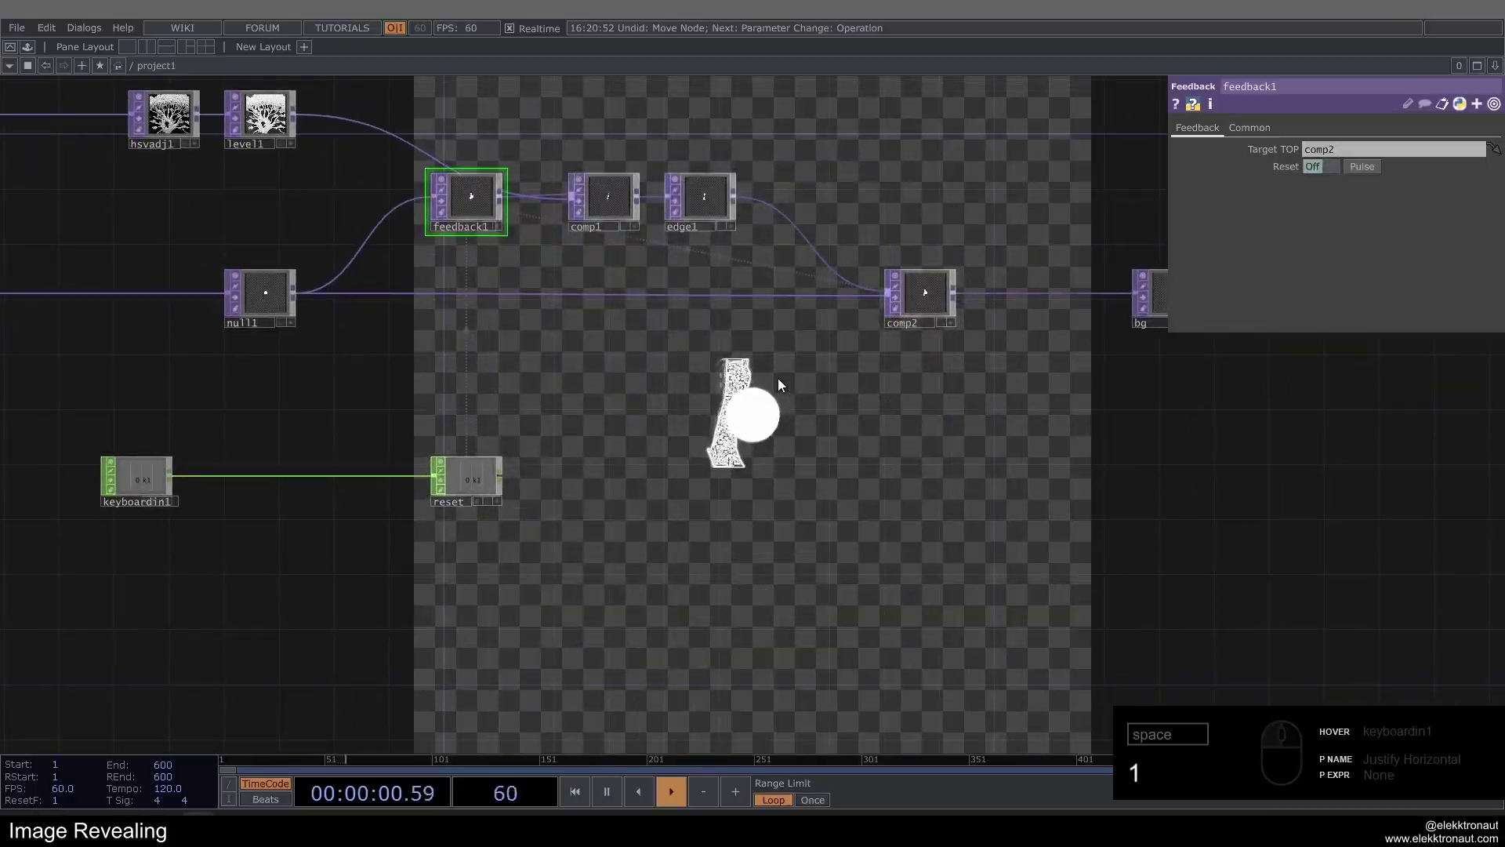
drag(687, 352, 671, 404)
text(1)
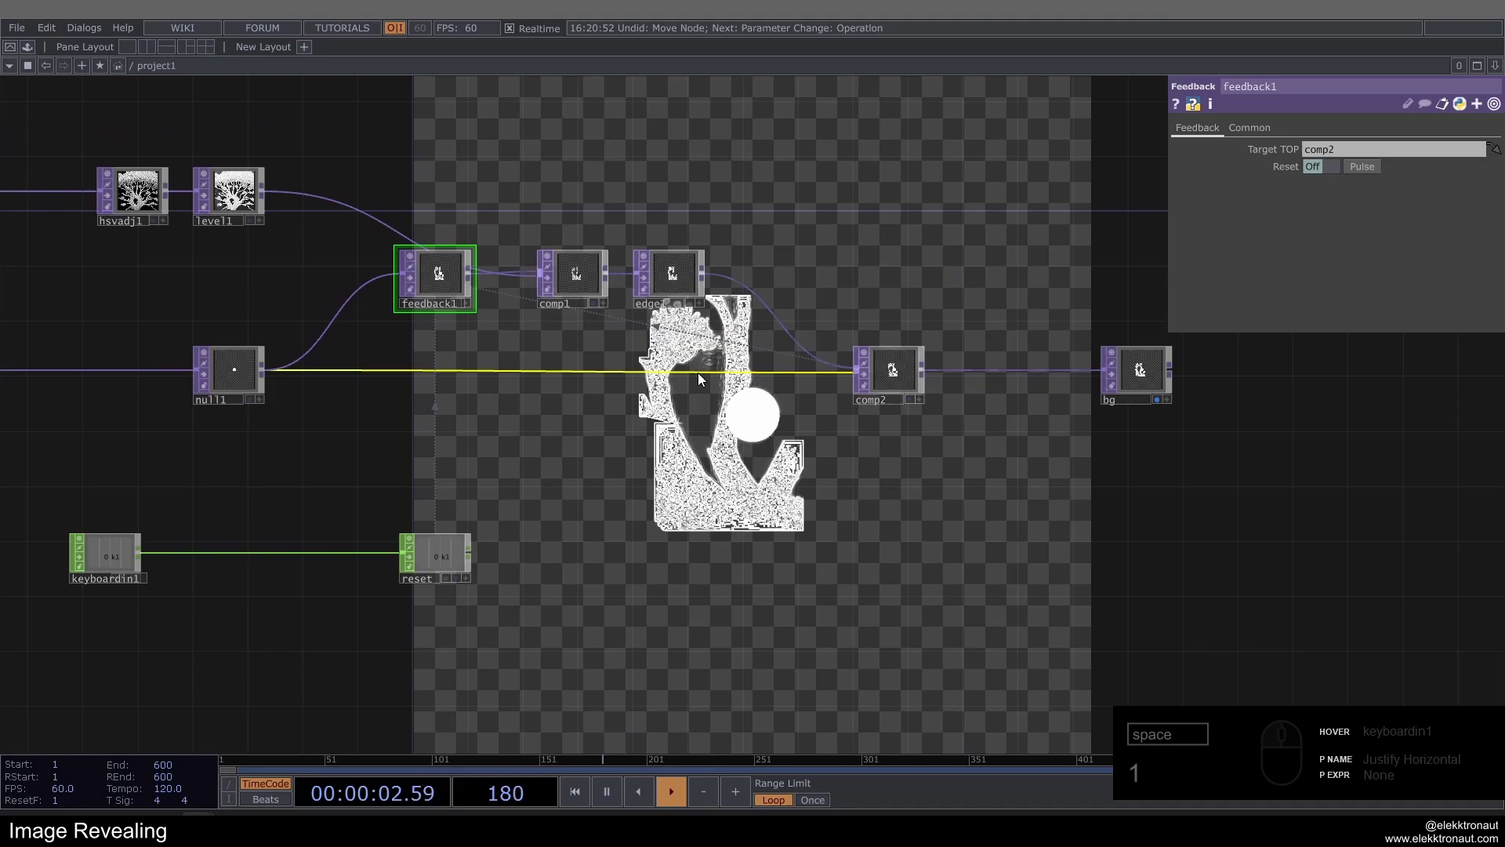
drag(674, 417, 747, 419)
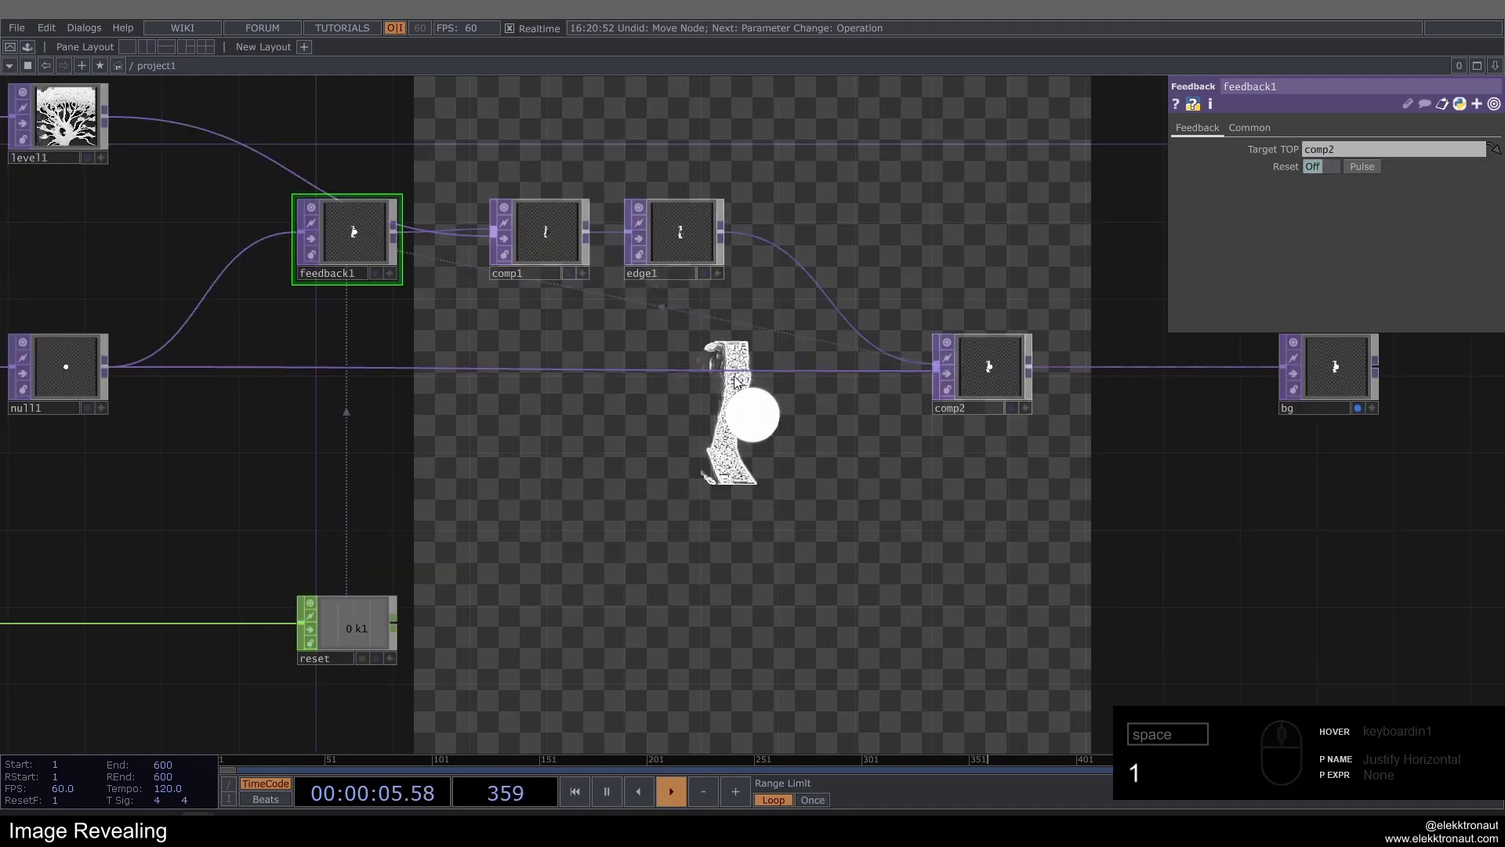
click(554, 428)
text(11)
drag(617, 422, 711, 417)
text(1)
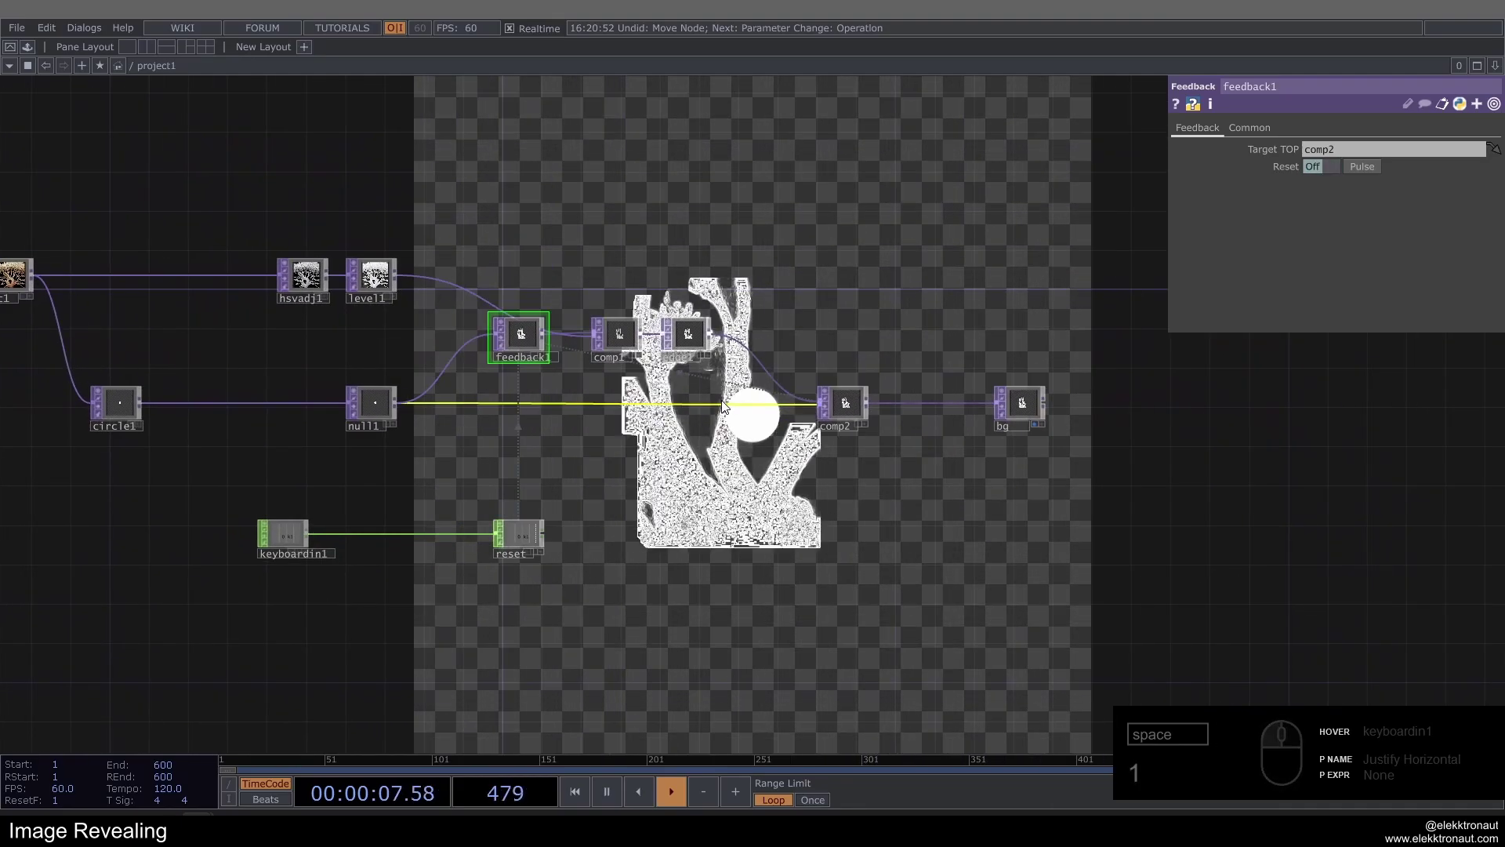
Pan around the feedback loop and watch the tree mask regrow outward.
drag(725, 405, 806, 489)
drag(805, 488, 757, 408)
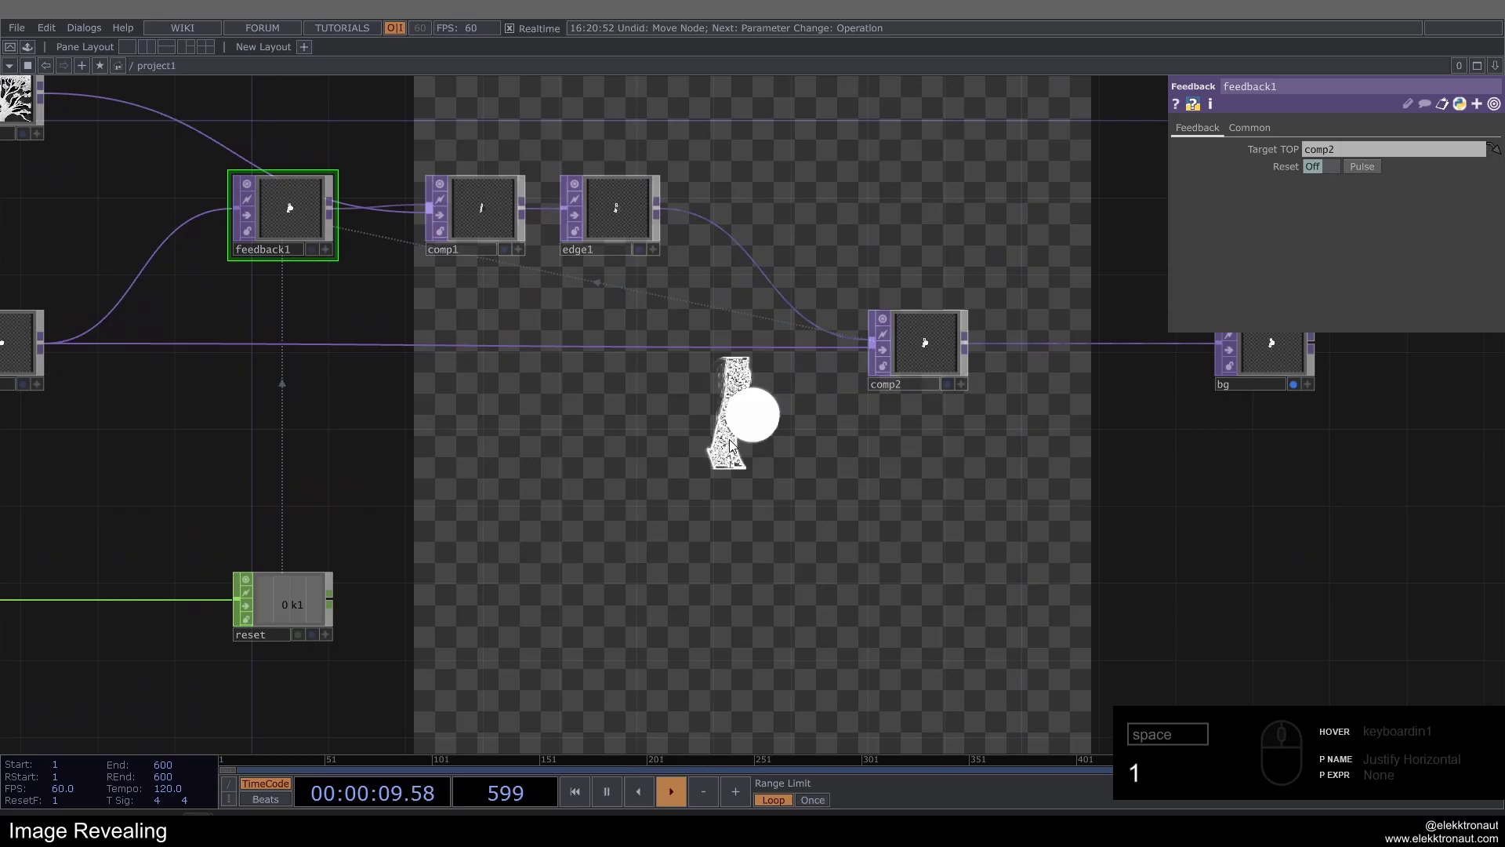
middle_click(647, 456)
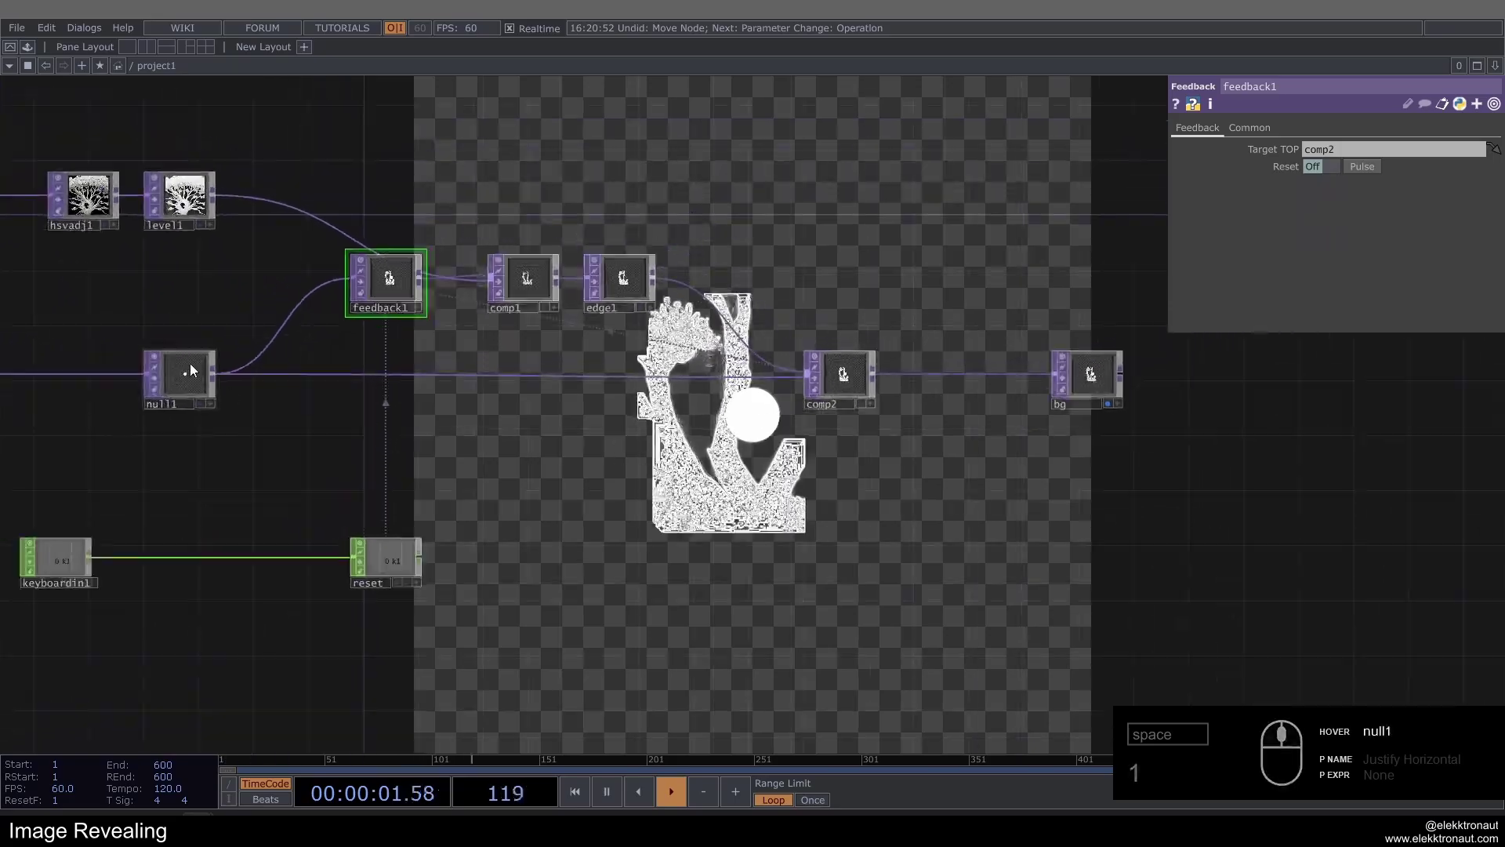
middle_click(174, 382)
click(851, 448)
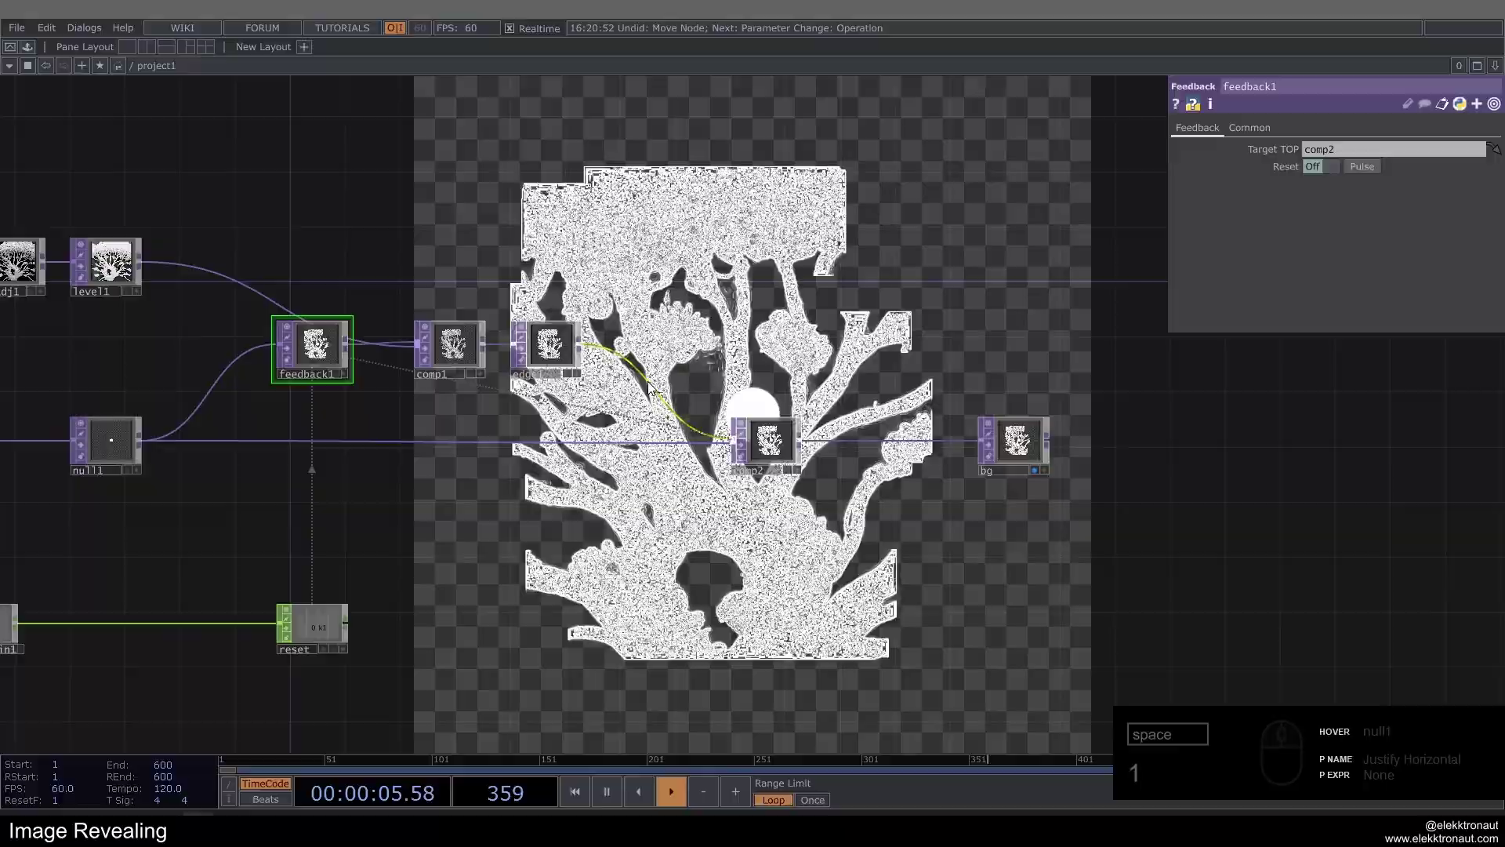
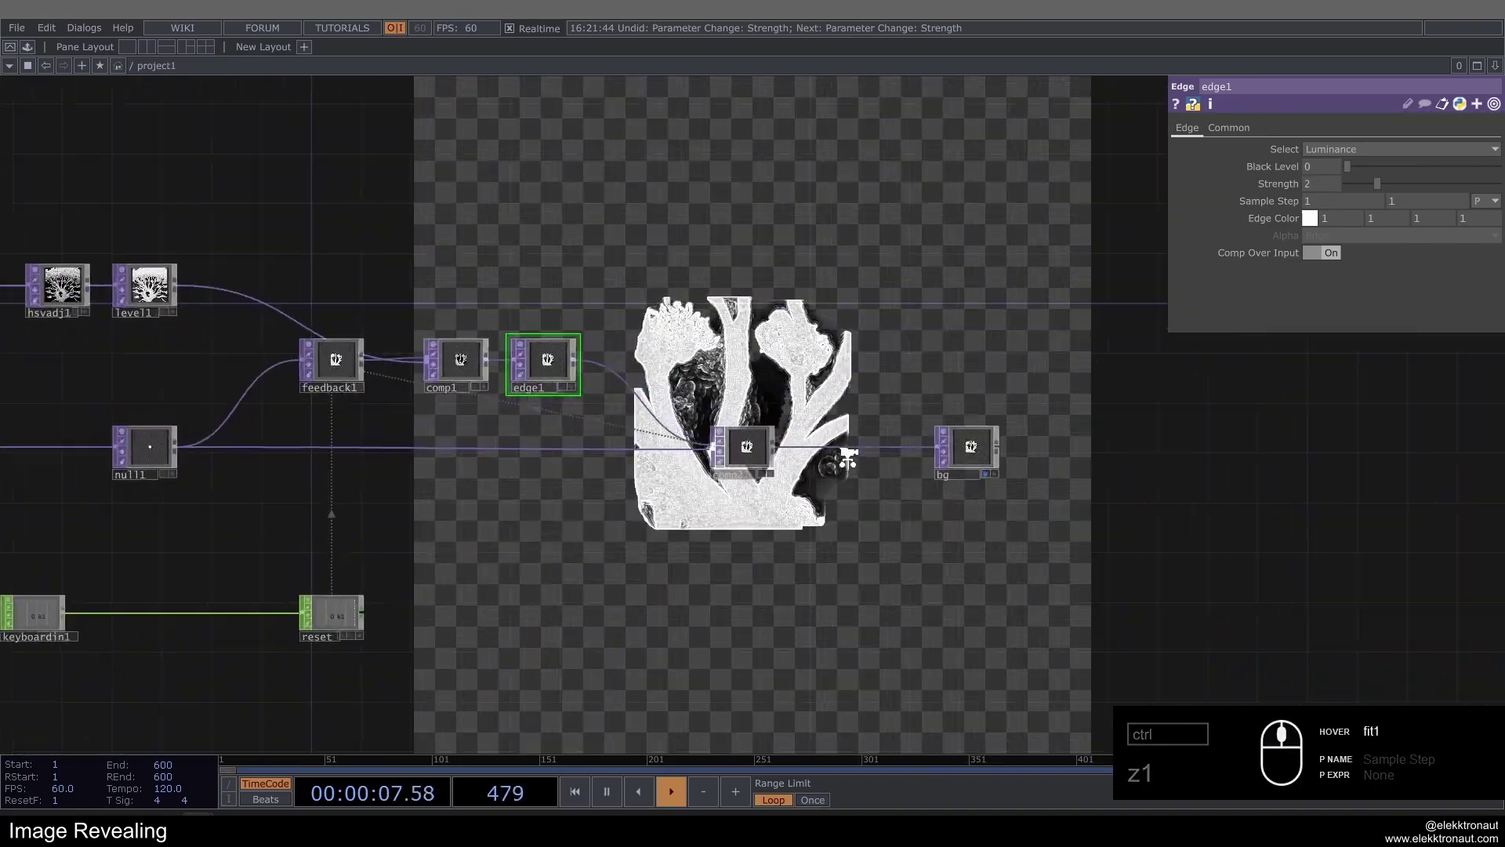
Set edge1's Strength to 2 and Sample Step to about 2.4 for bolder outlines.
click(777, 349)
text(z1)
drag(1314, 202, 1229, 204)
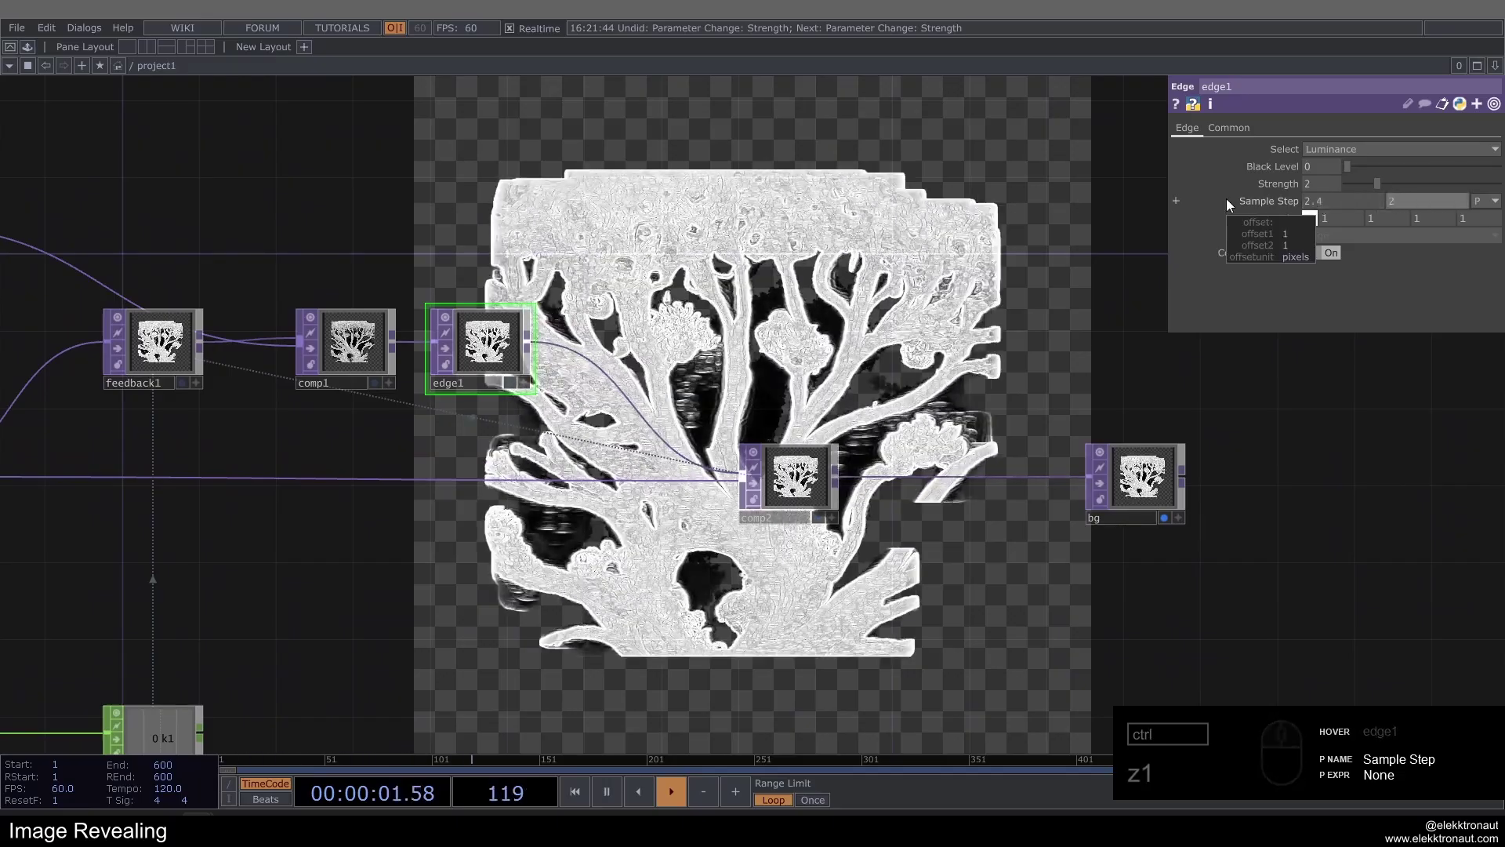
drag(986, 202, 962, 197)
text(z1)
scroll(up, 3)
text(1)
Reset the growth with key 1 and inspect comp2's Composite parameters.
click(764, 301)
text(1)
click(714, 288)
key(1)
middle_click(701, 311)
click(730, 285)
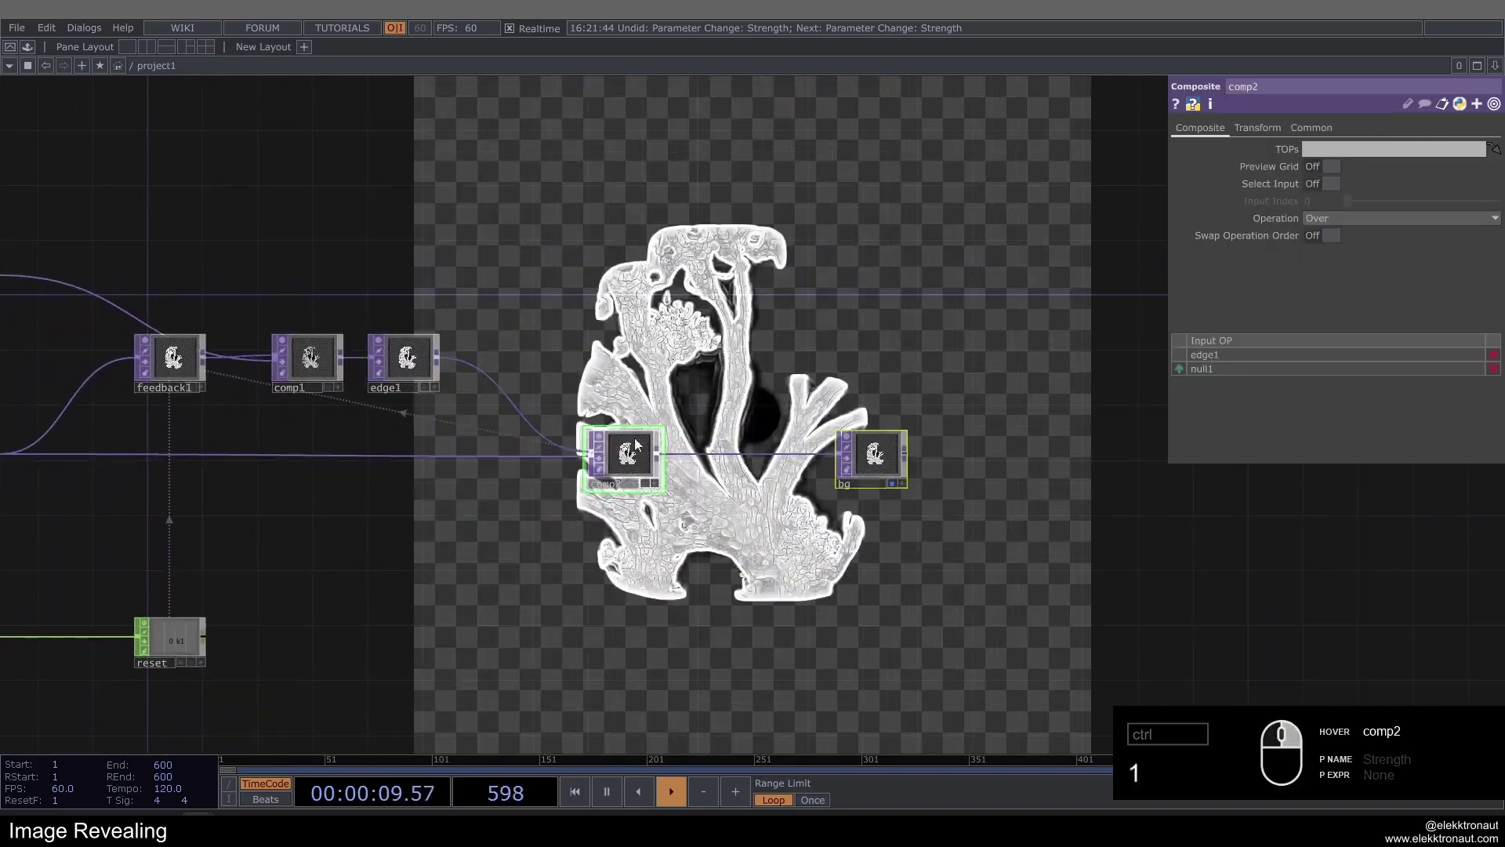
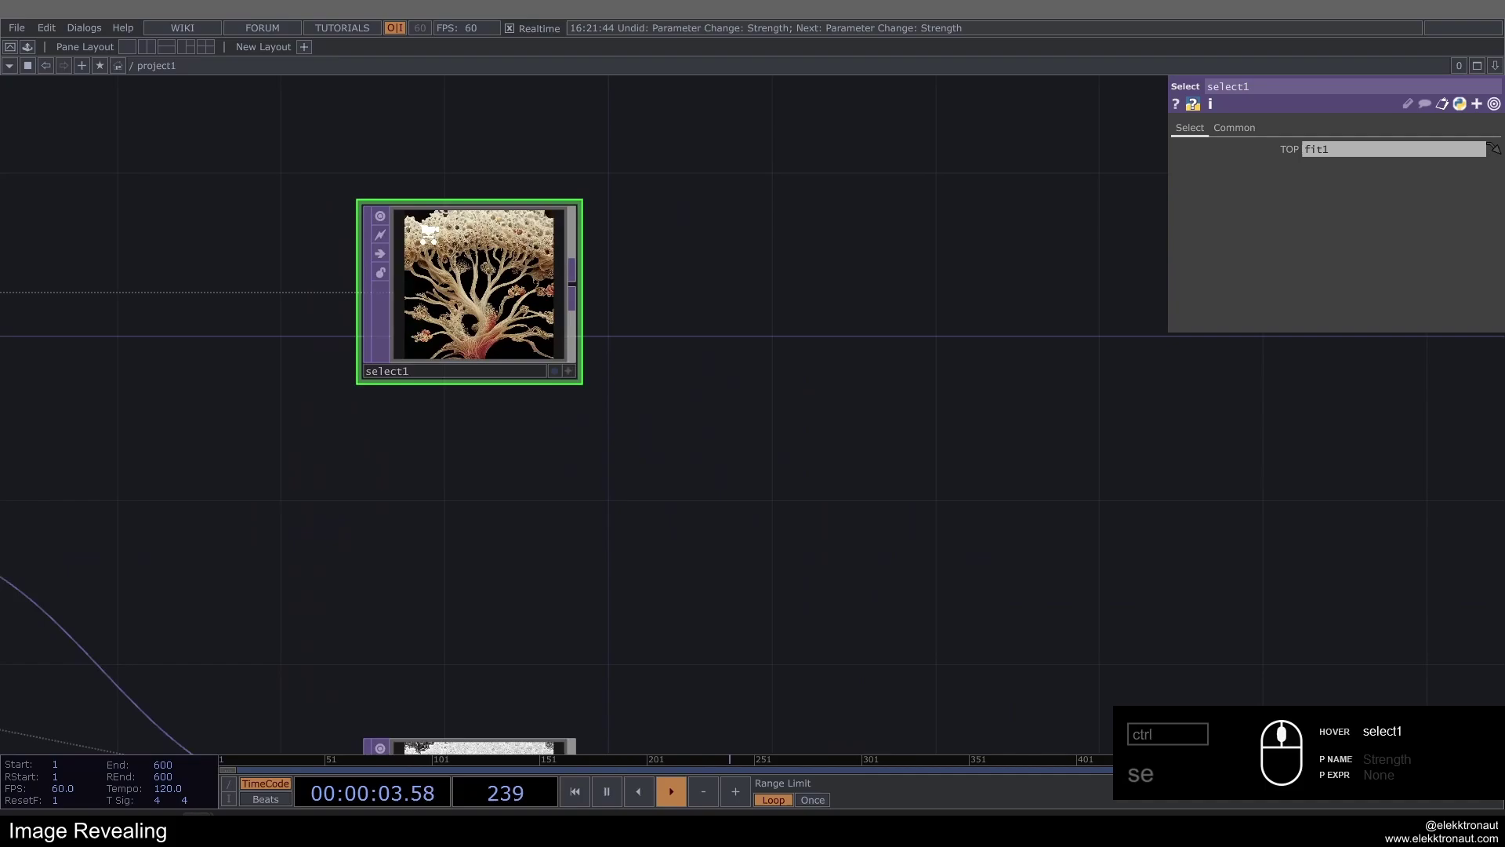
Add Composite comp3 after comp2 with select1's tree image as its second input.
middle_click(473, 256)
middle_click(607, 425)
drag(681, 611, 696, 597)
double_click(696, 596)
right_click(696, 597)
text(o)
click(904, 586)
drag(833, 524, 557, 308)
drag(901, 571, 808, 509)
drag(744, 419, 687, 393)
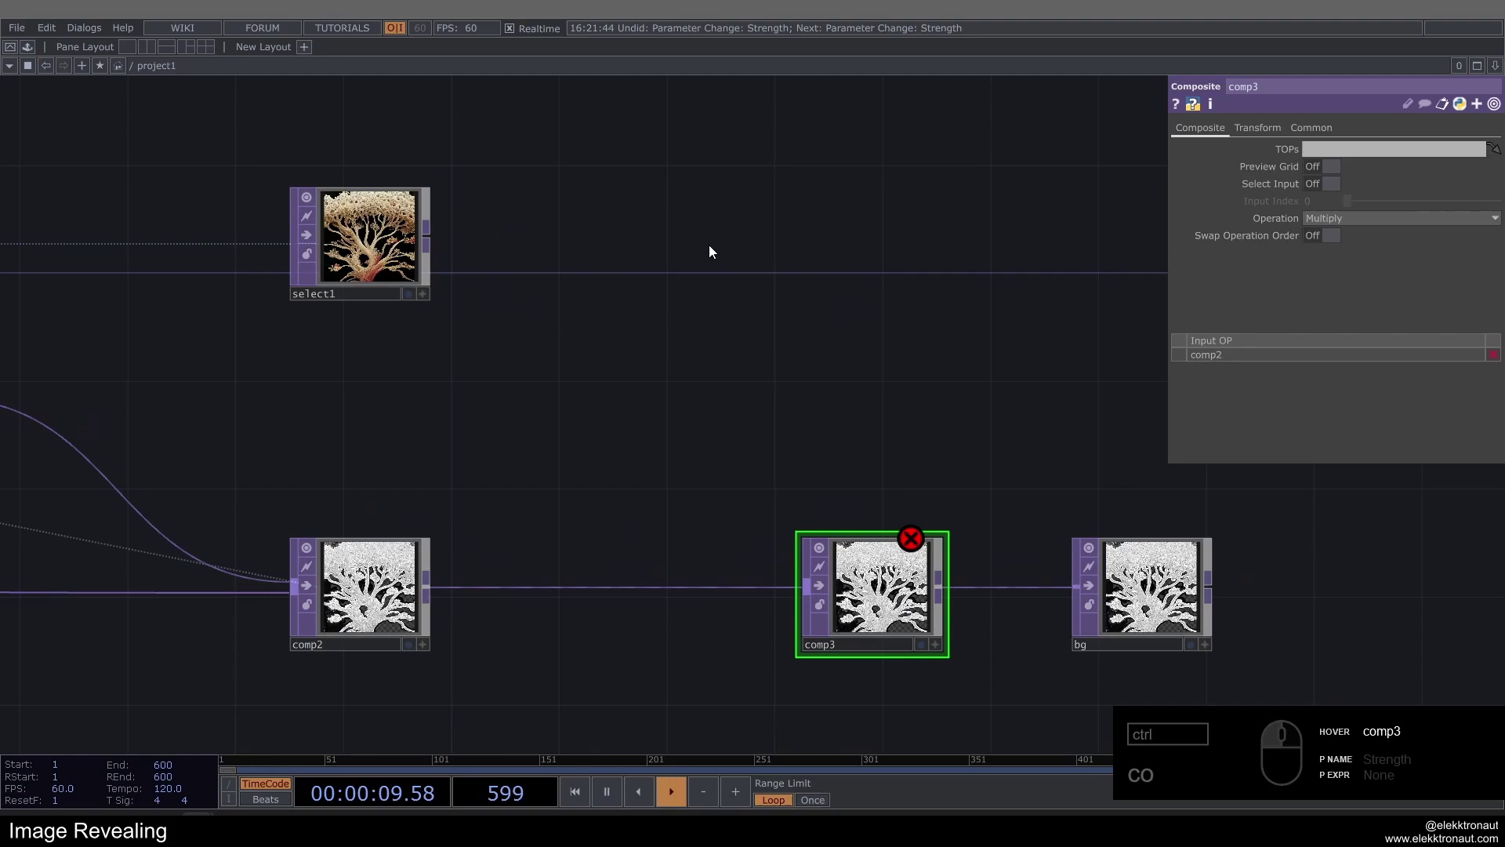
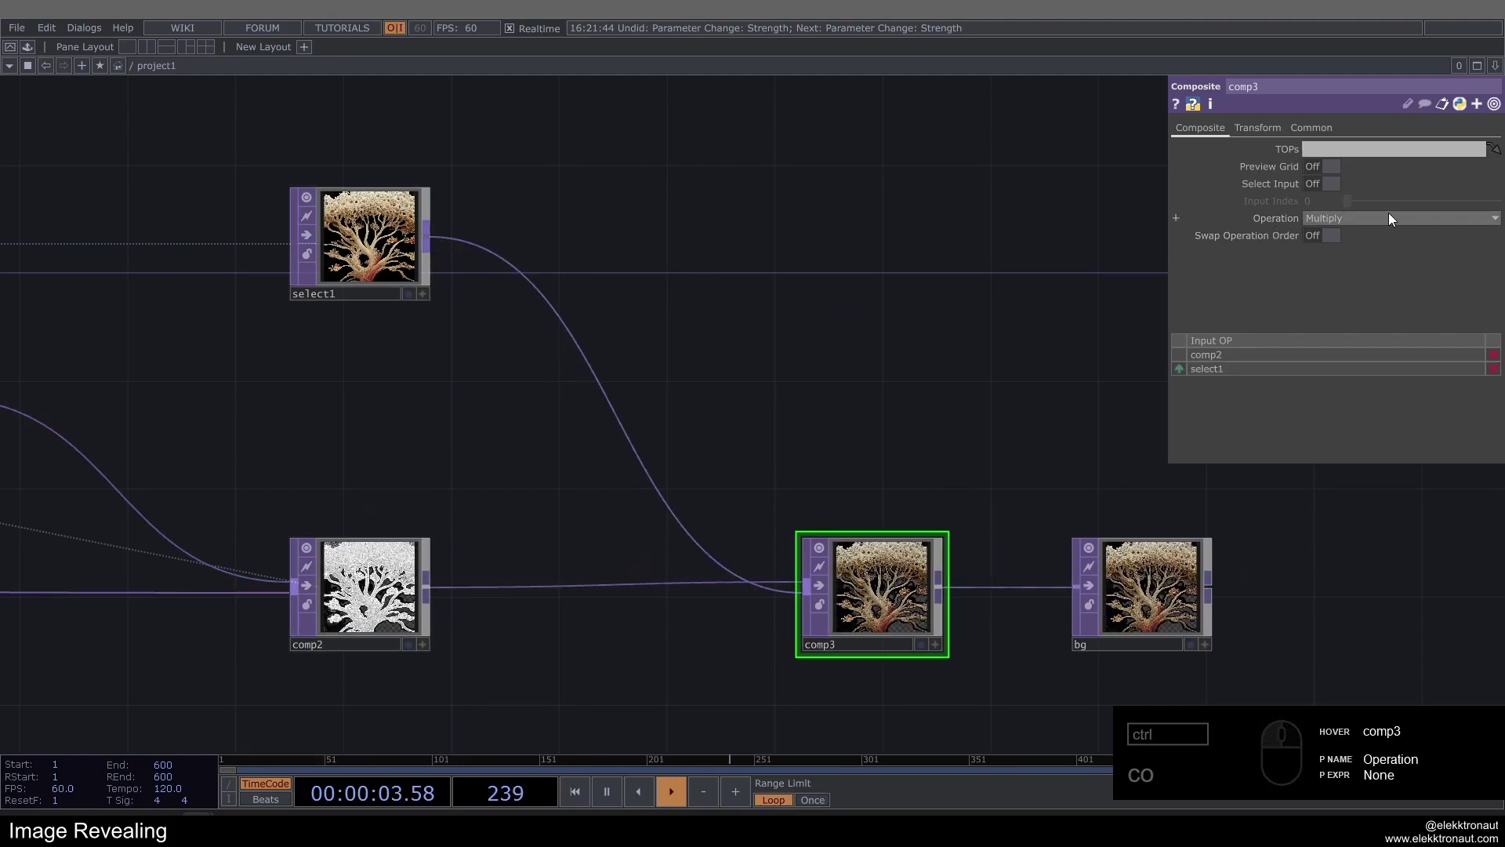
drag(1394, 216, 1419, 238)
drag(1444, 280, 1352, 301)
Set comp3's Operation to Minimum and reset to watch only the revealed tree appear.
text(co)
click(922, 399)
text(co)
click(969, 549)
middle_click(1006, 489)
drag(834, 550, 843, 457)
key(ctrl+1)
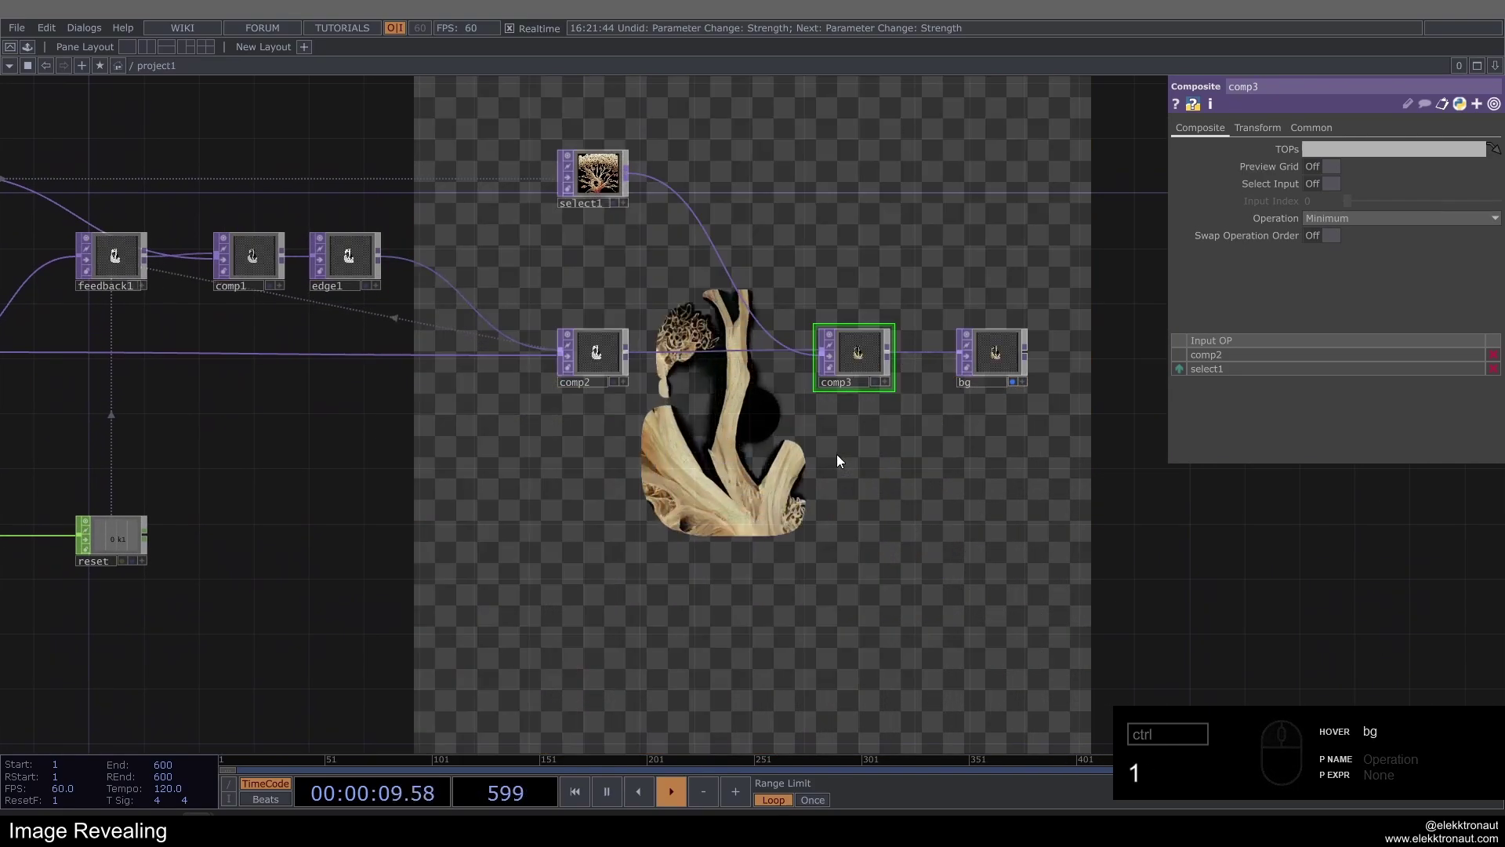
click(825, 496)
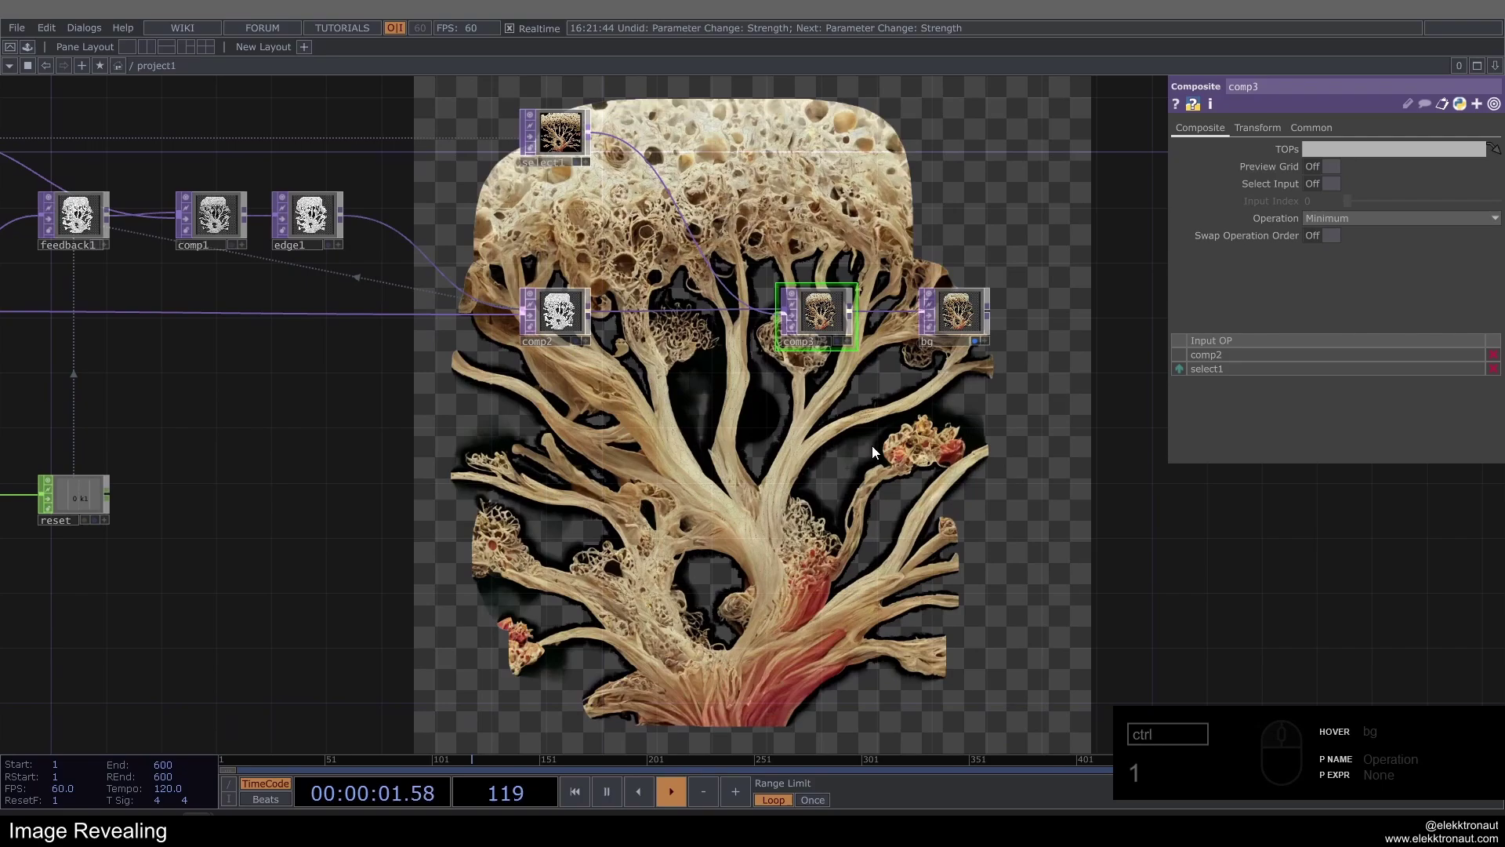
click(741, 424)
Add a Transform TOP after comp3.
drag(869, 373, 794, 371)
click(782, 341)
text(tr)
click(858, 369)
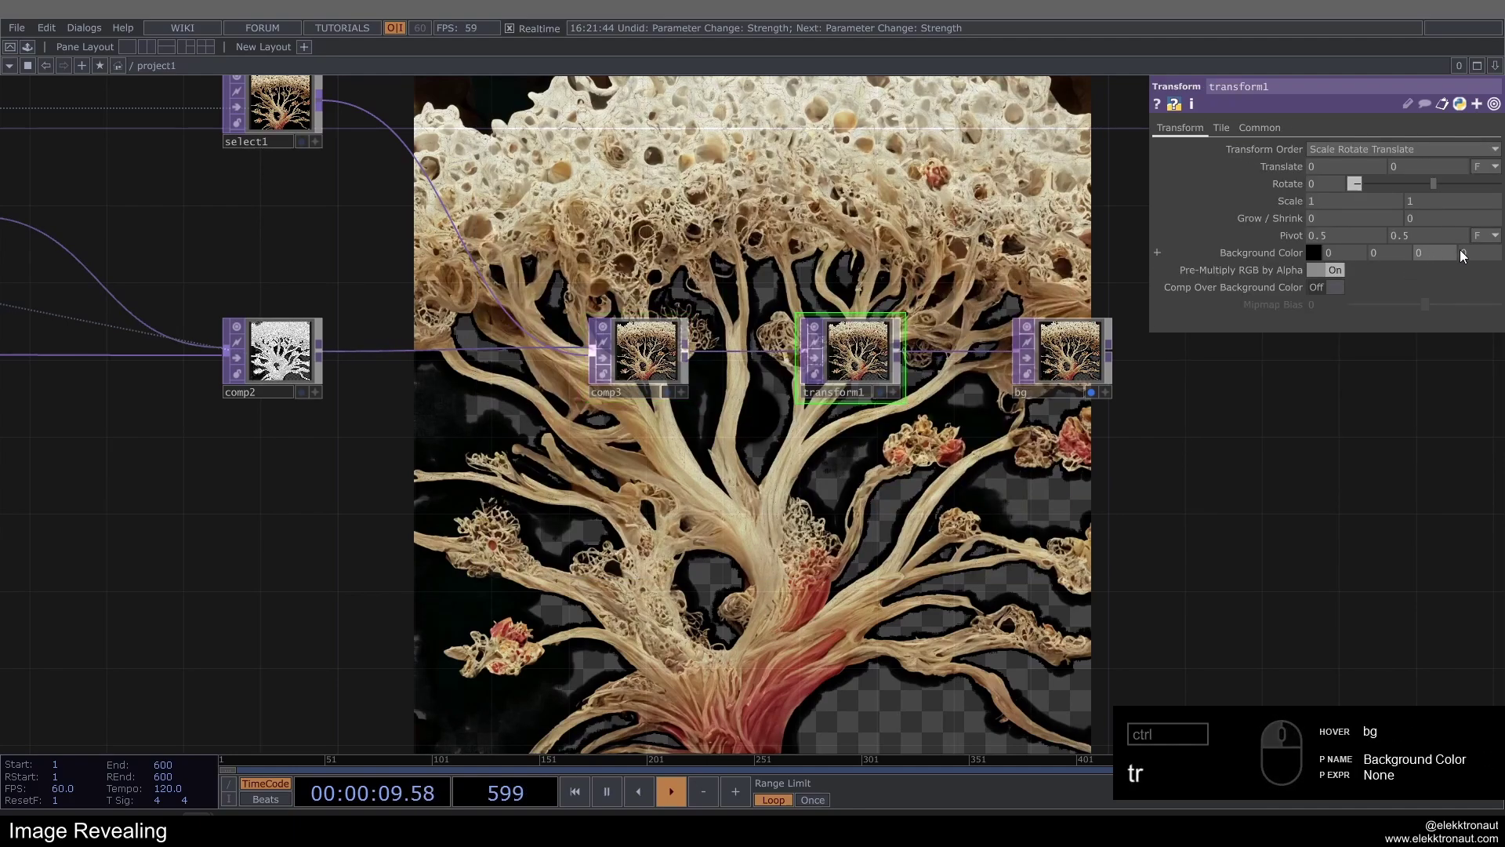
Set its Background Color alpha to 1 with Comp Over Background Color on, then reset the growth.
drag(1479, 259, 1108, 244)
text(tr)
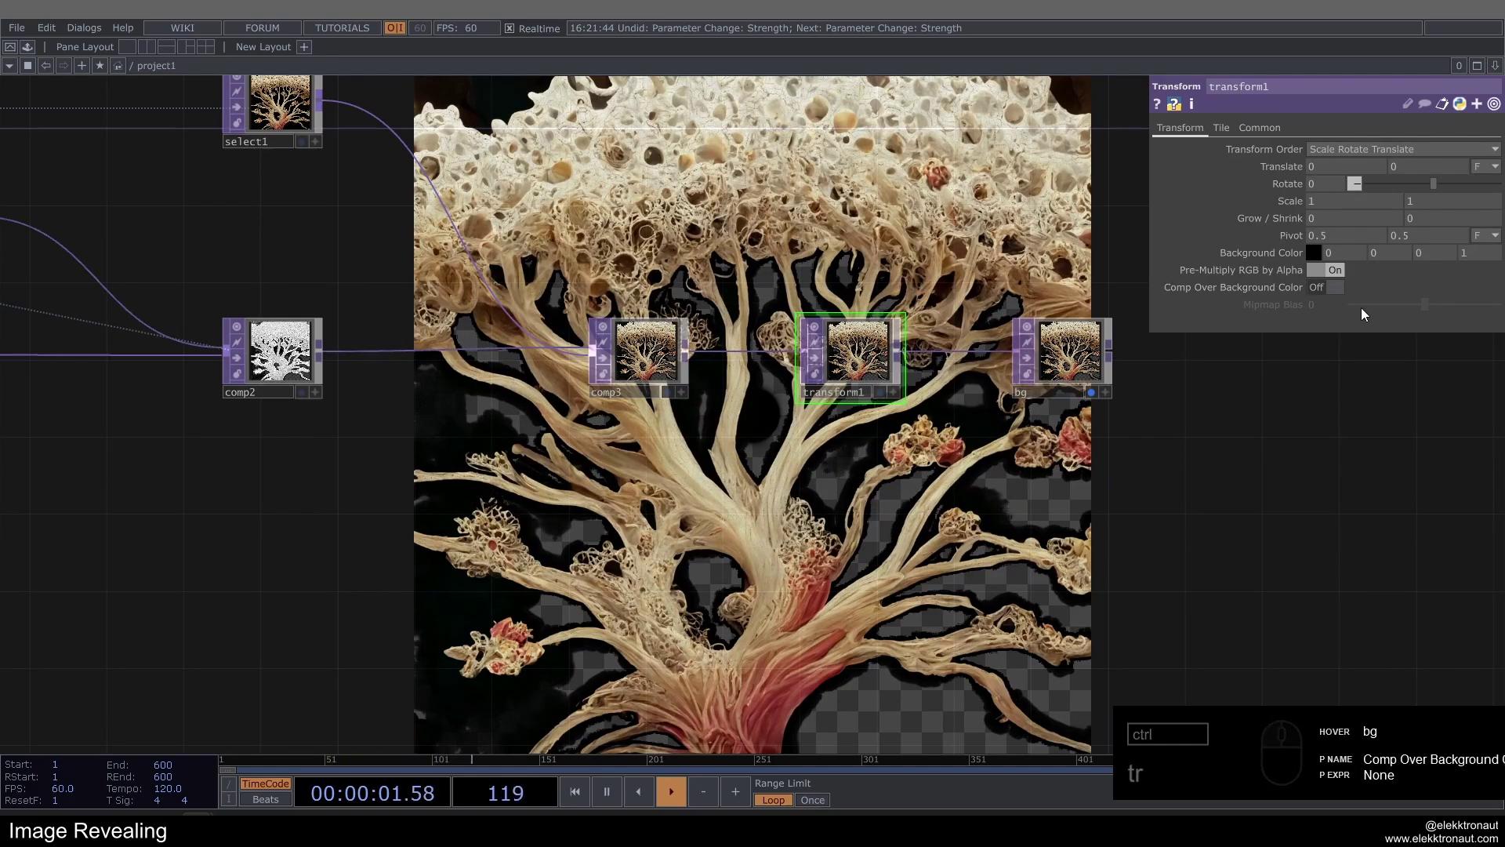
click(1324, 290)
drag(1017, 477, 990, 459)
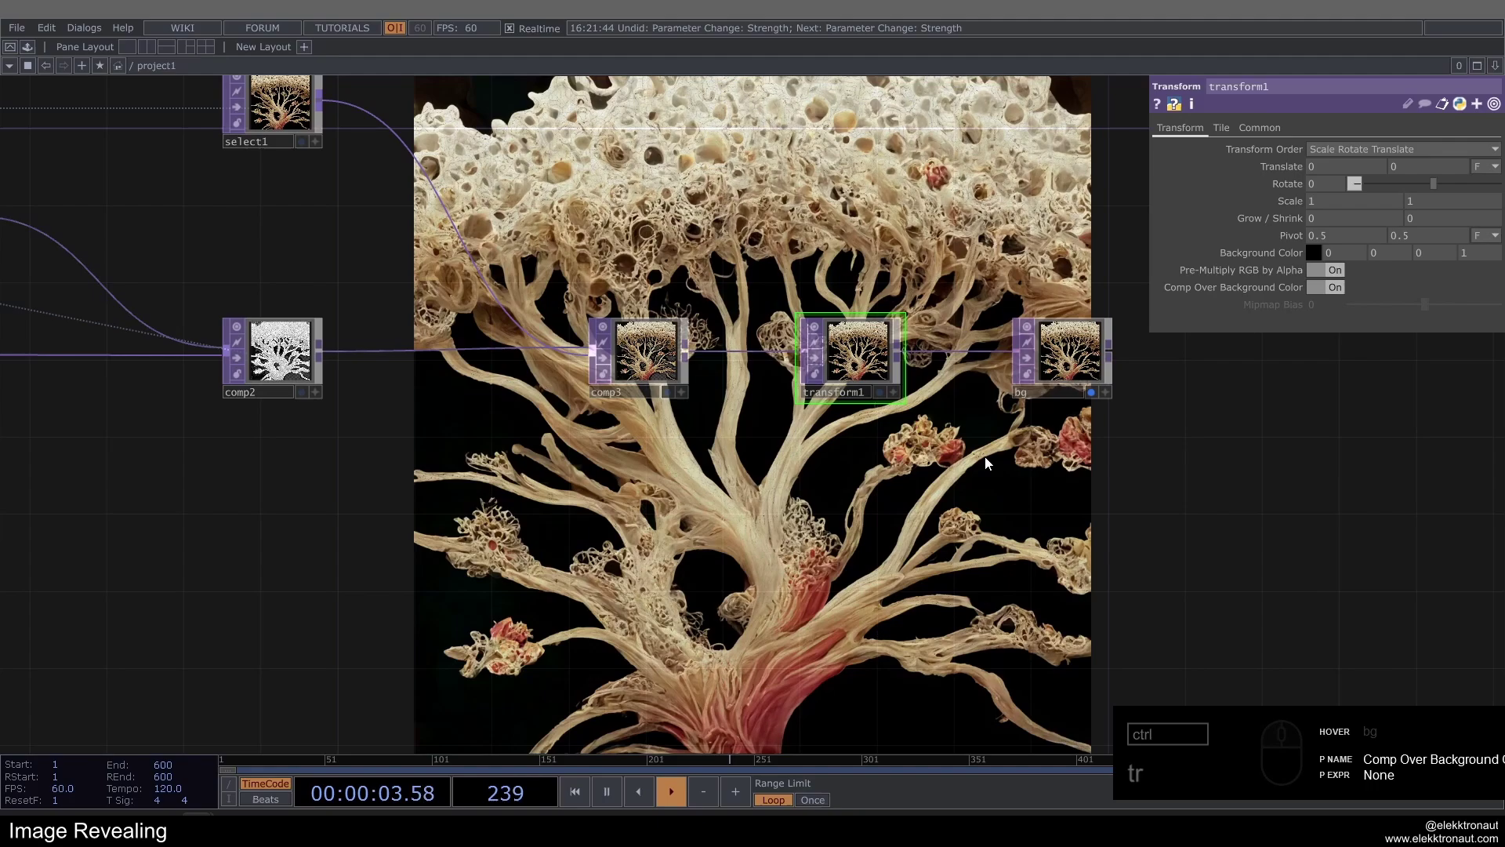
middle_click(990, 460)
key(1)
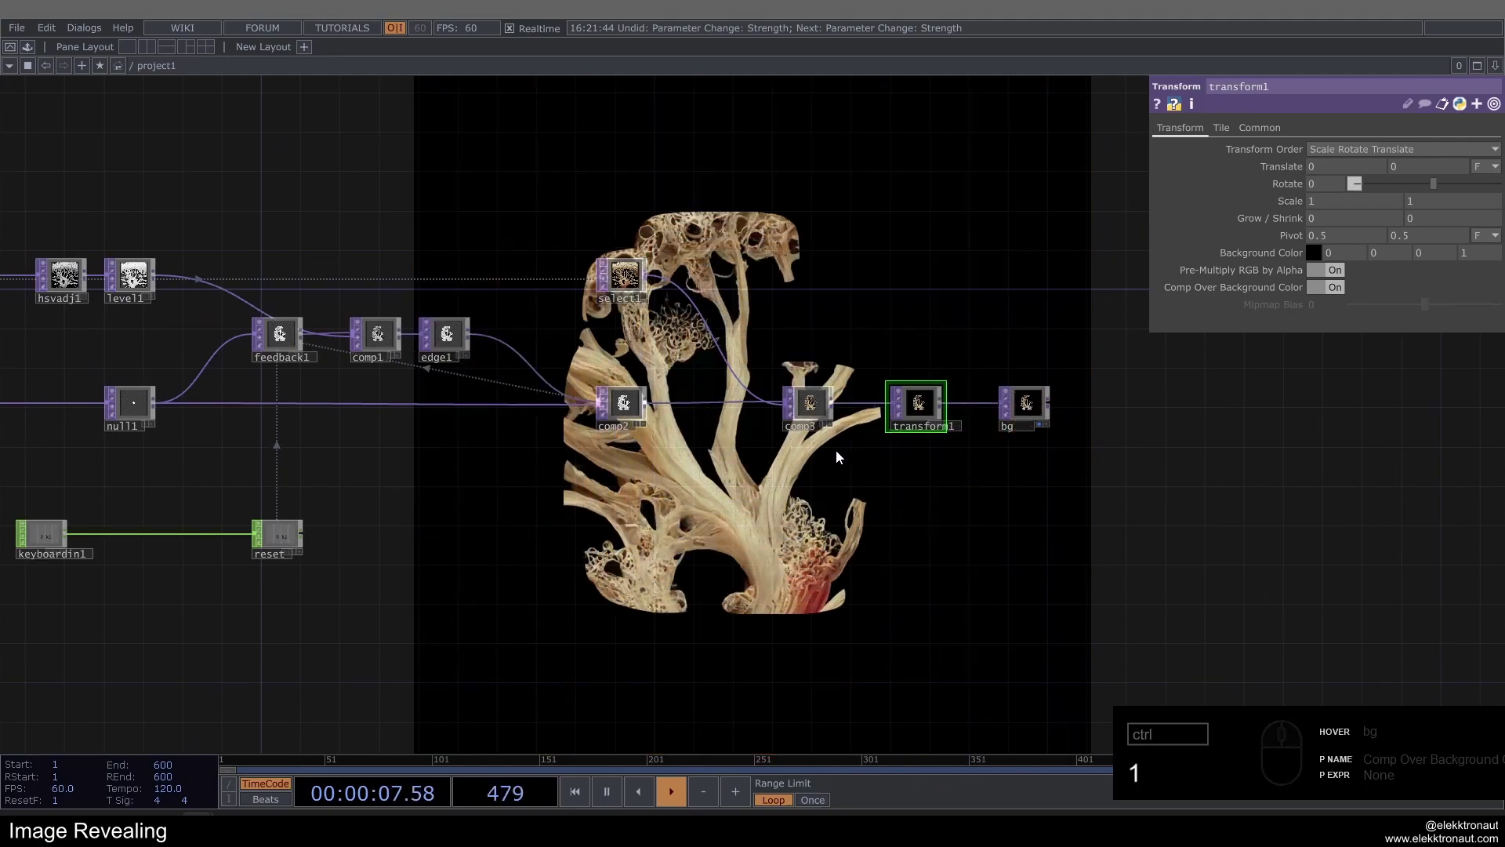
Make room on the mask wire between comp2 and comp3.
click(681, 406)
middle_click(682, 405)
drag(725, 466, 675, 446)
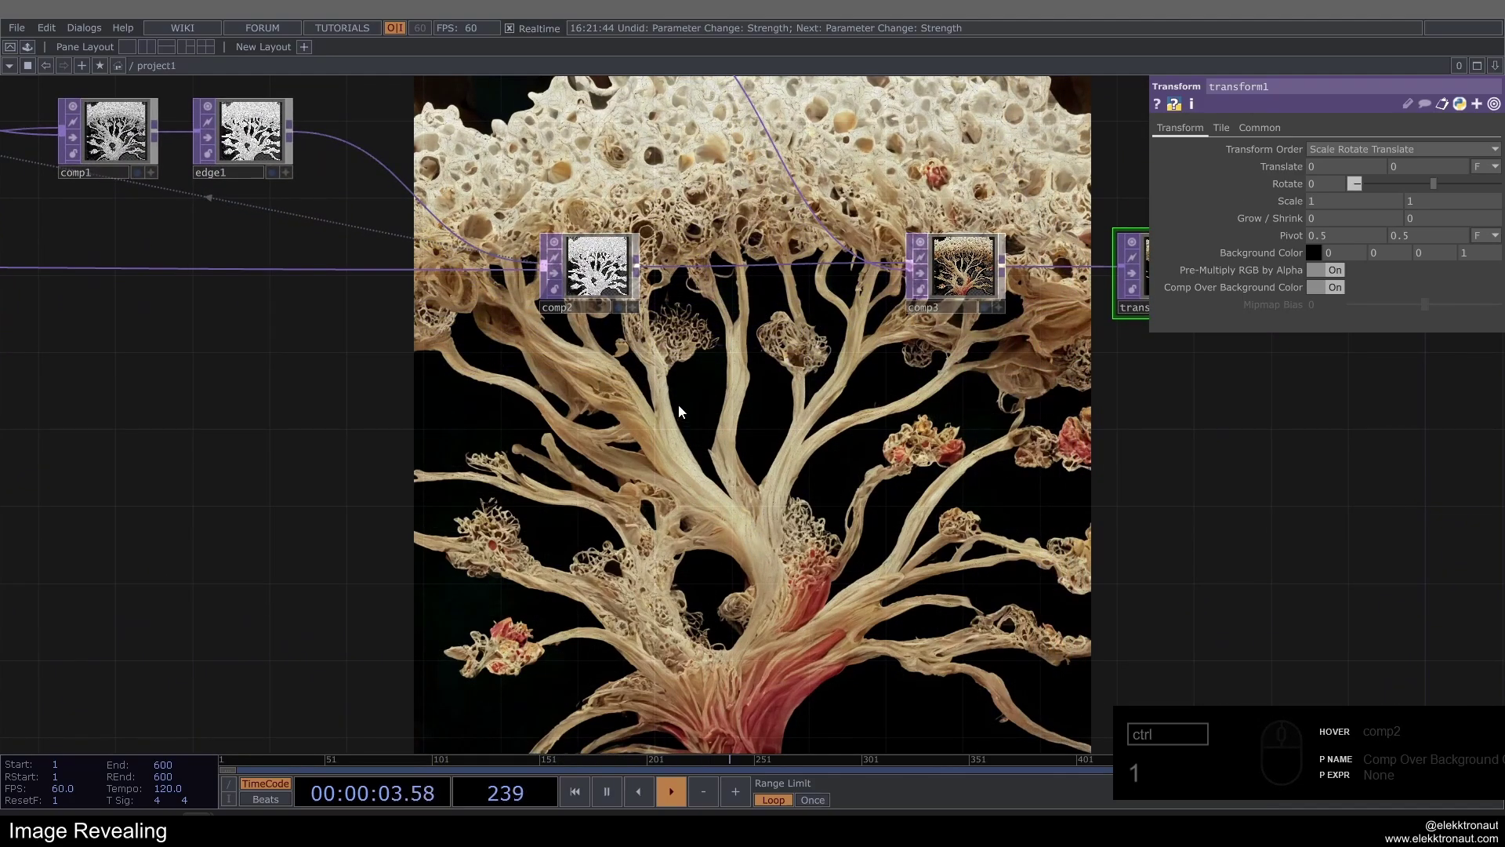
middle_click(223, 130)
drag(630, 364, 719, 540)
click(722, 583)
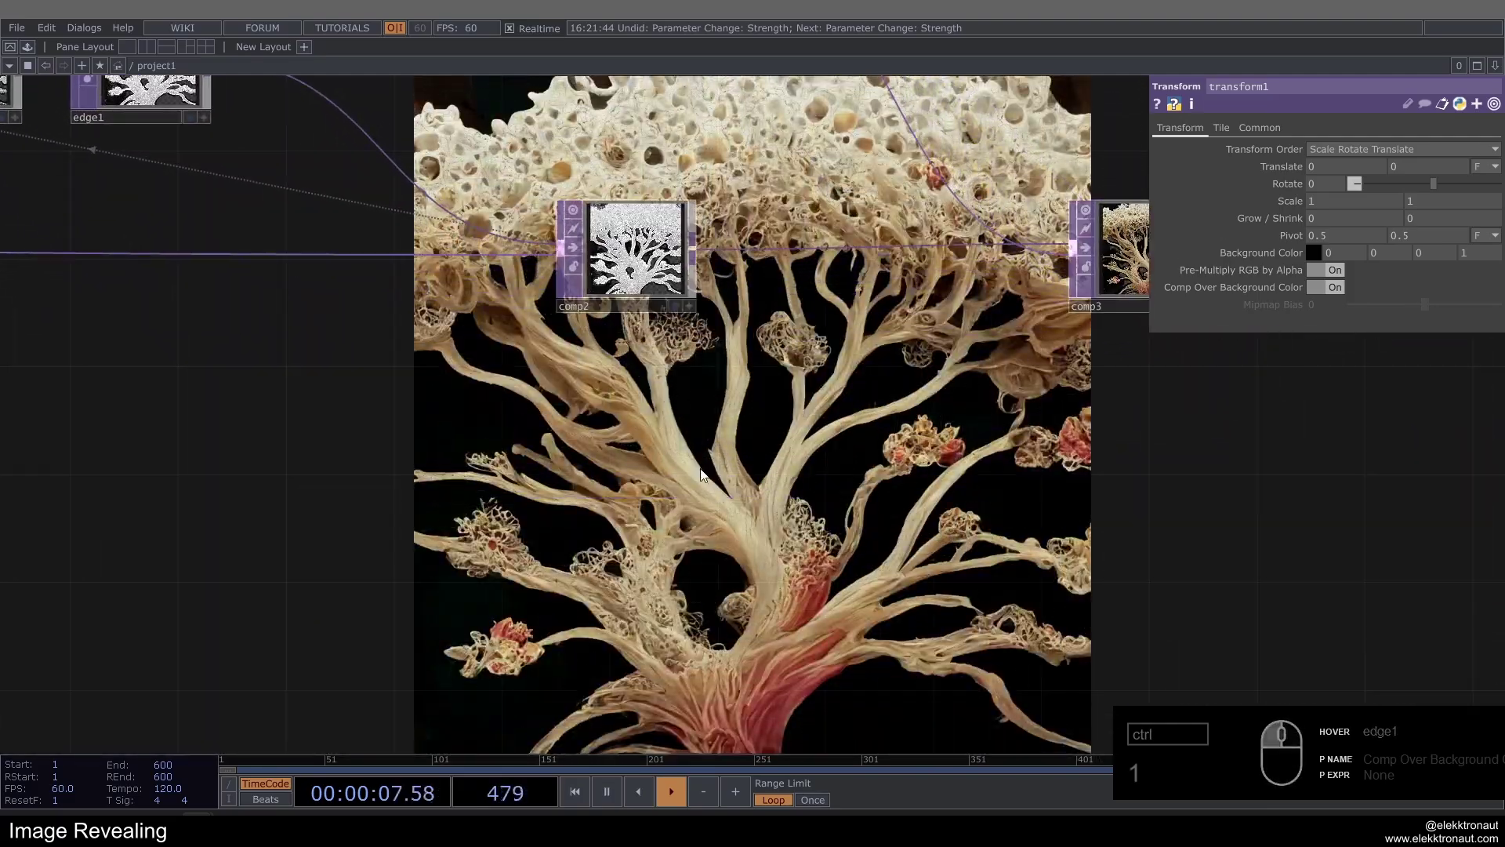
drag(804, 463, 622, 497)
drag(564, 298, 587, 282)
click(588, 279)
Insert a Level TOP level2 between comp2 and comp3 with Gamma 1 raised to 3.
right_click(589, 279)
text(le)
drag(425, 331, 479, 340)
drag(585, 310, 559, 319)
click(564, 312)
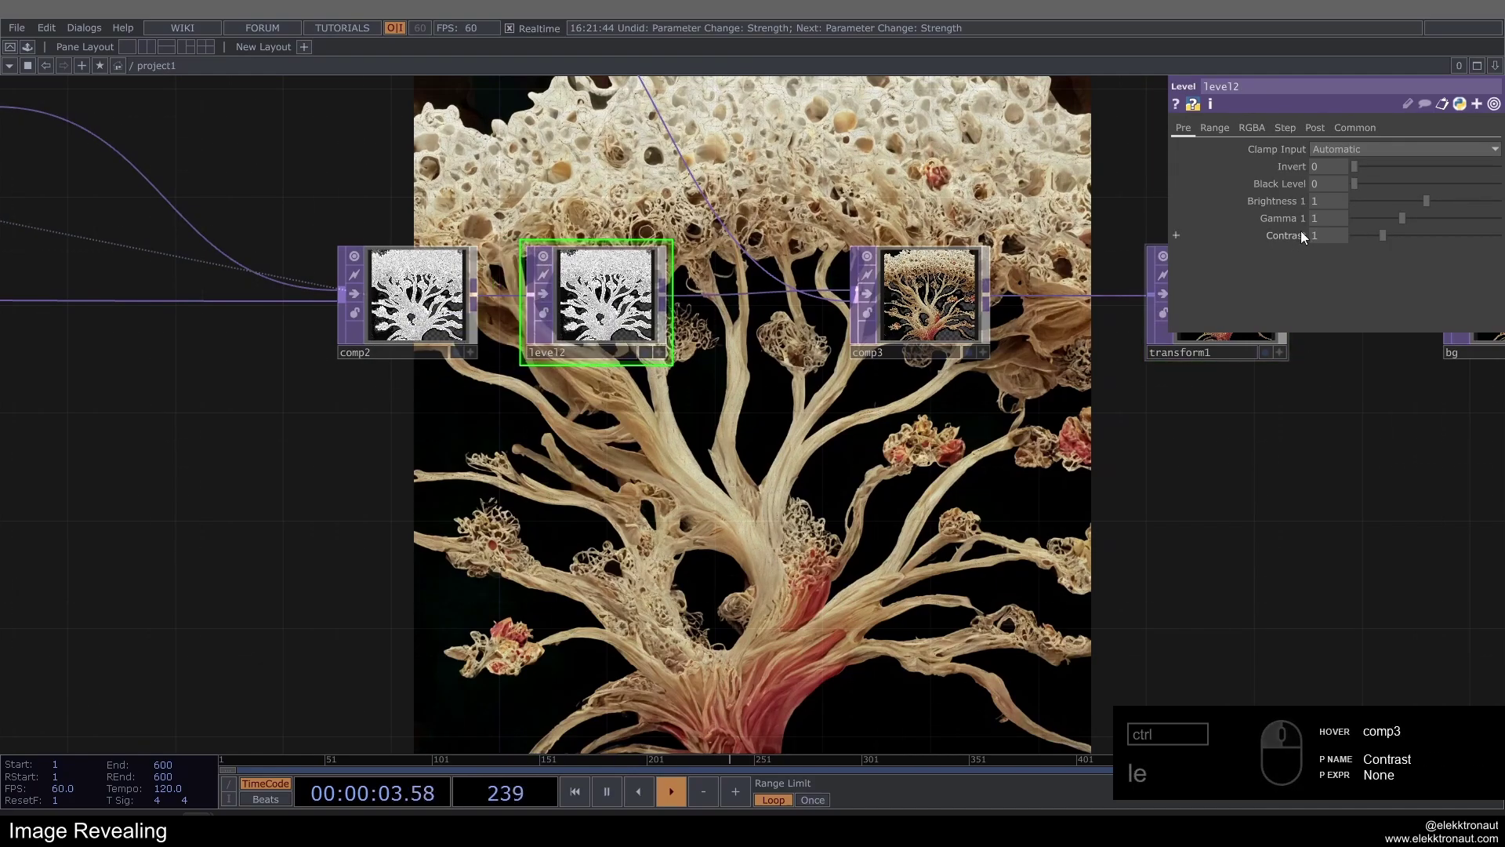
drag(1333, 222, 987, 274)
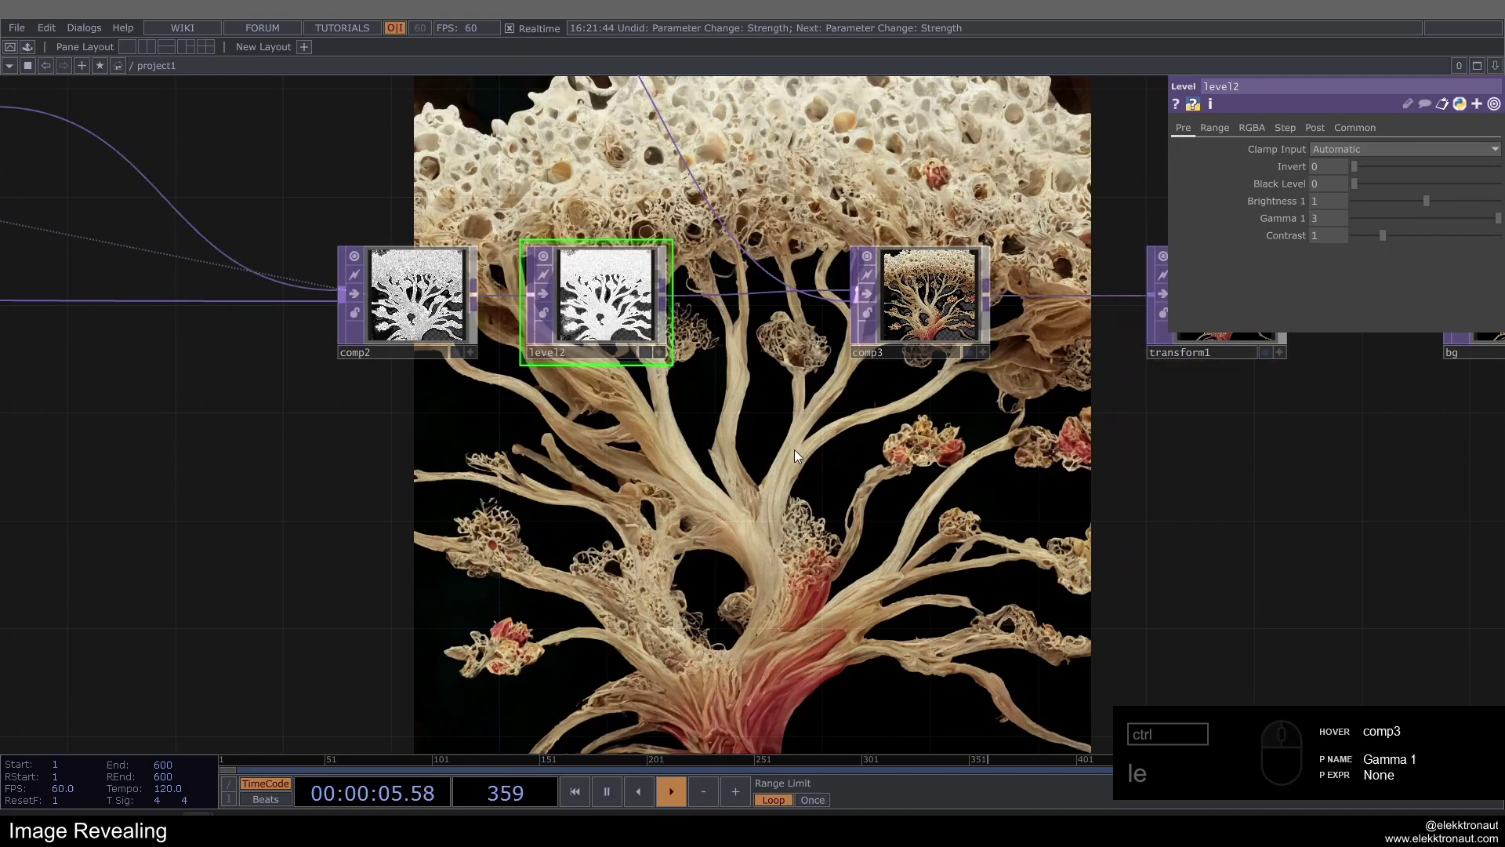
Reset with key 1 and check that the brightened mask fills in the tree.
drag(756, 444, 607, 236)
click(468, 124)
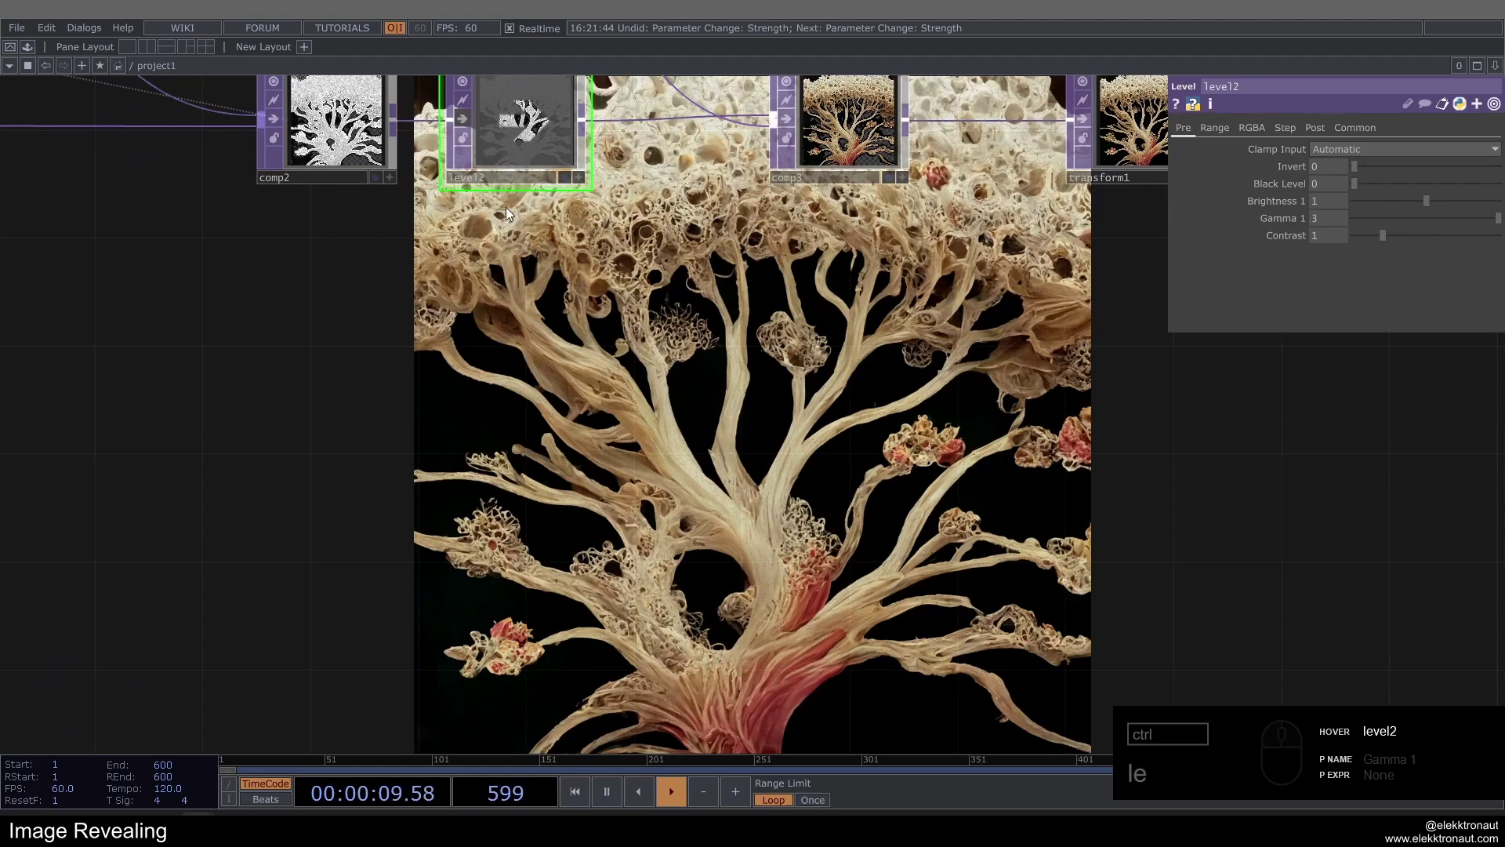
click(466, 125)
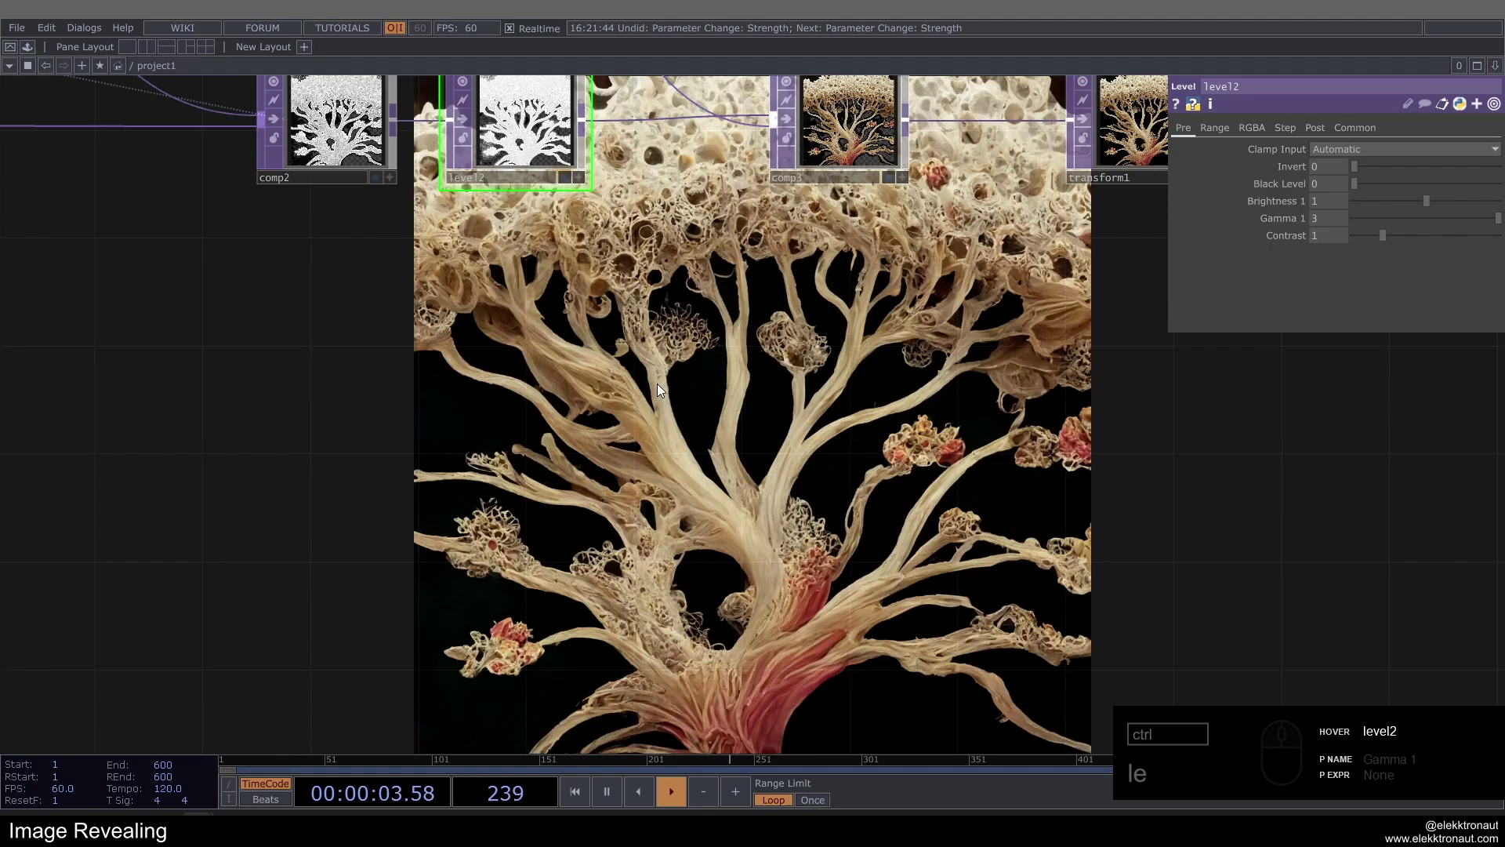
key(1)
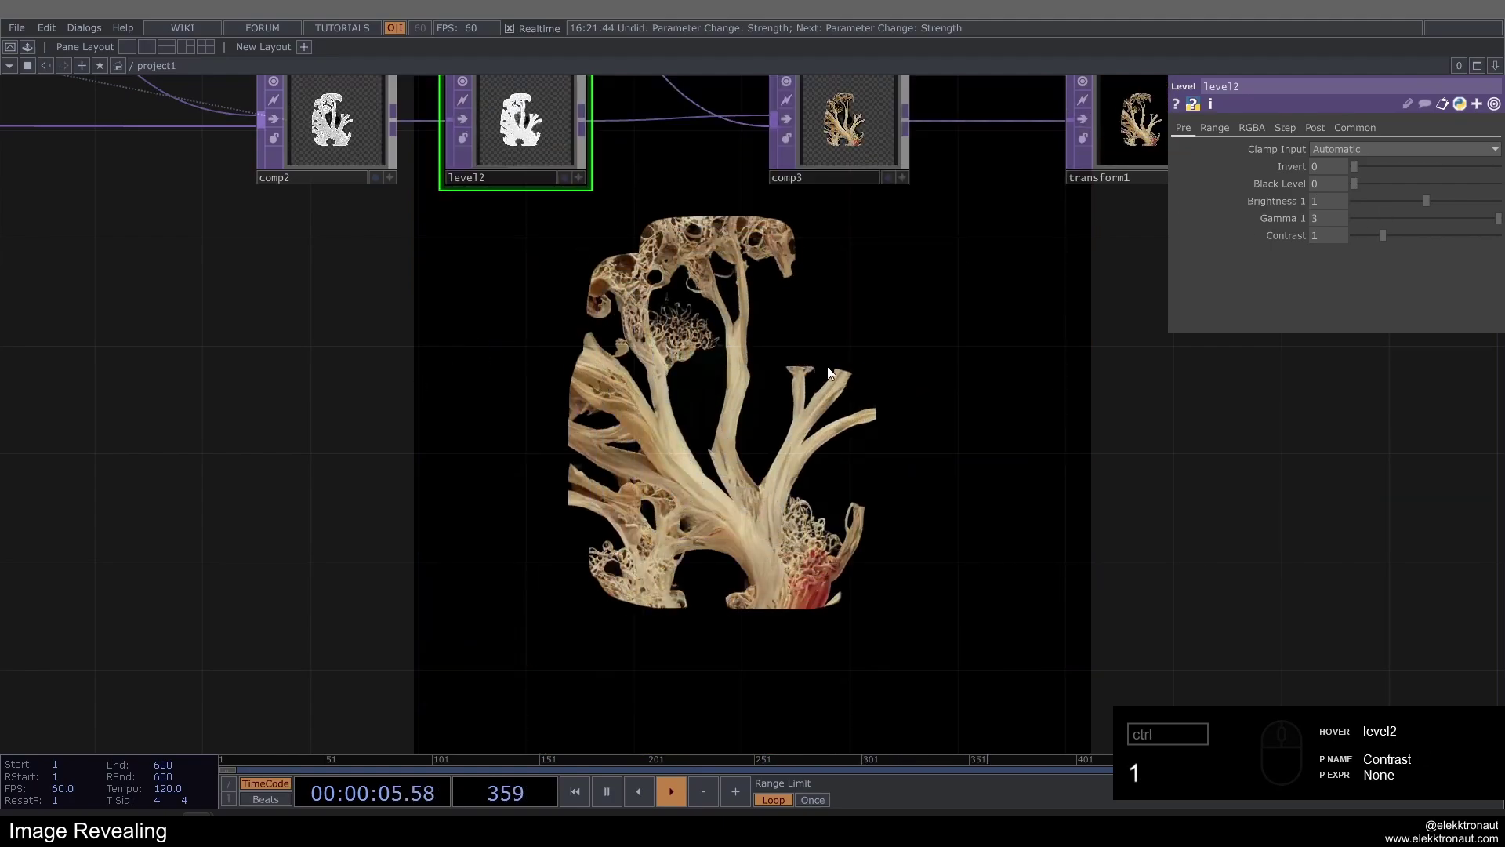
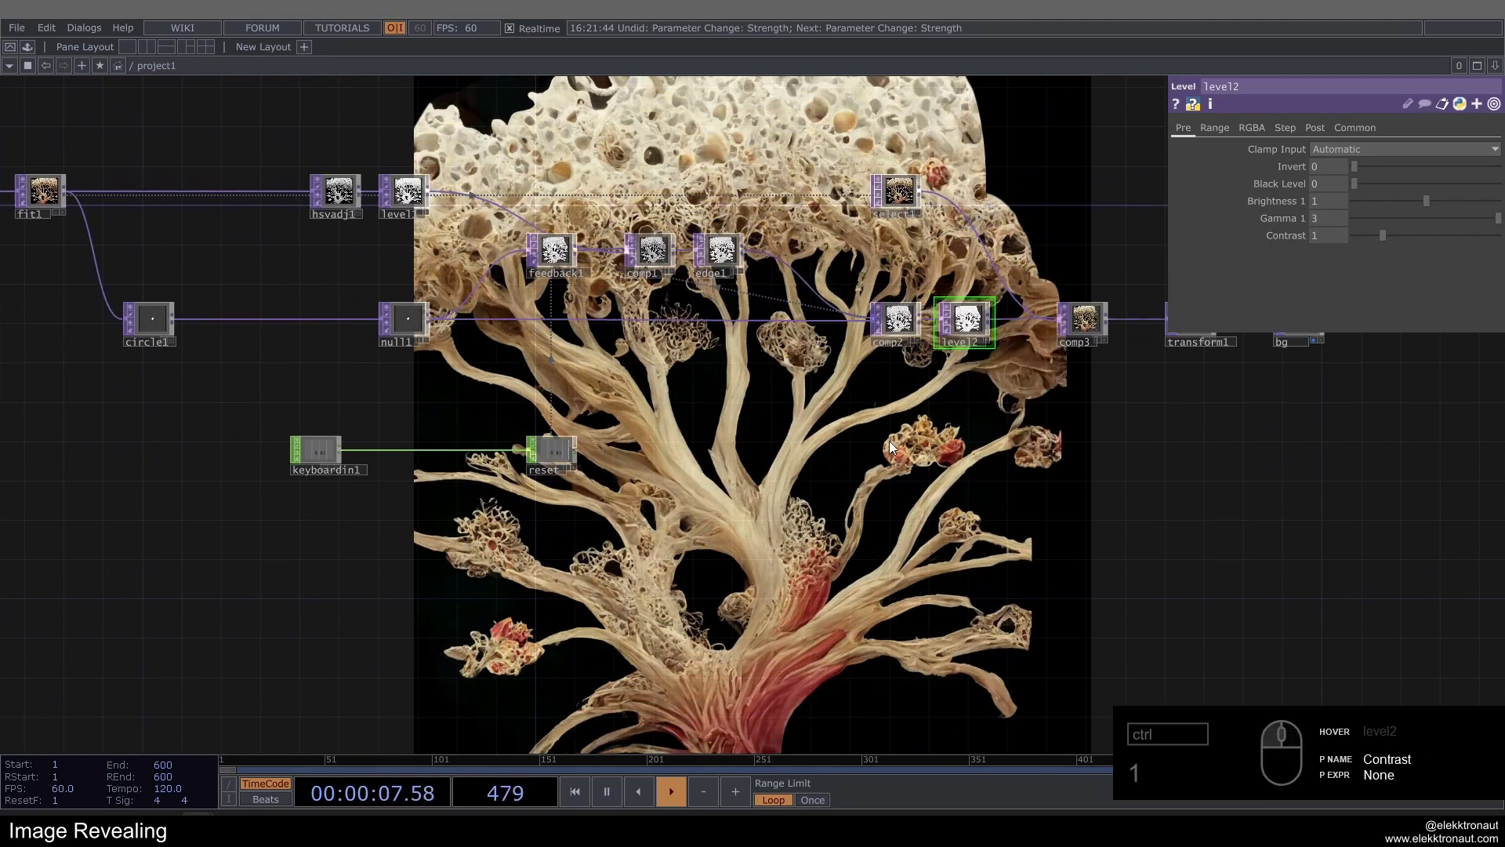
click(708, 411)
click(1155, 479)
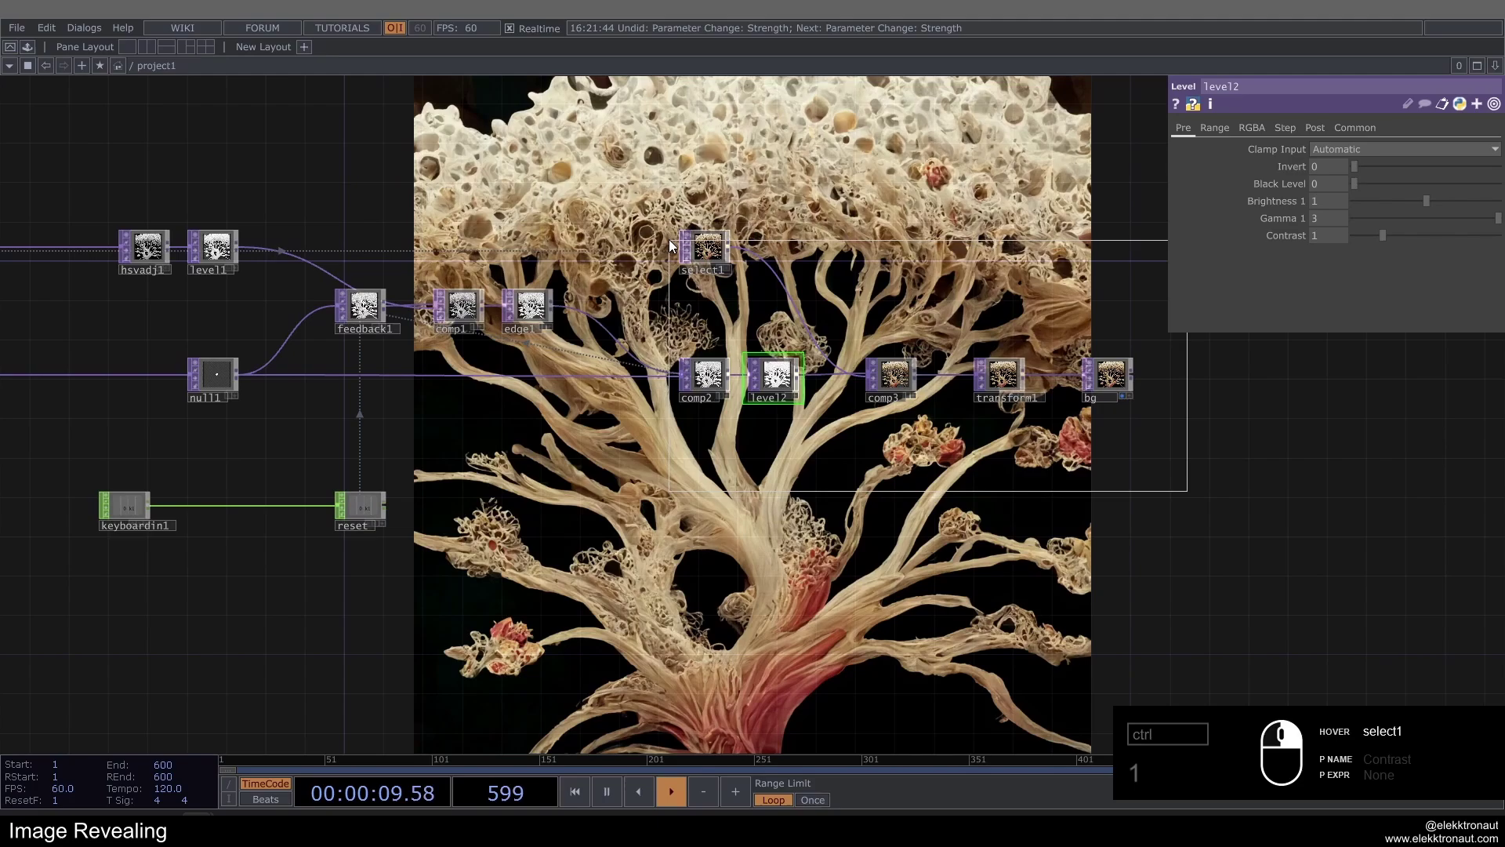
Rearrange the nodes around edge1 in the network and restart the reveal.
click(714, 378)
drag(728, 310, 562, 311)
drag(562, 311, 589, 321)
click(733, 284)
click(835, 483)
drag(771, 313, 781, 341)
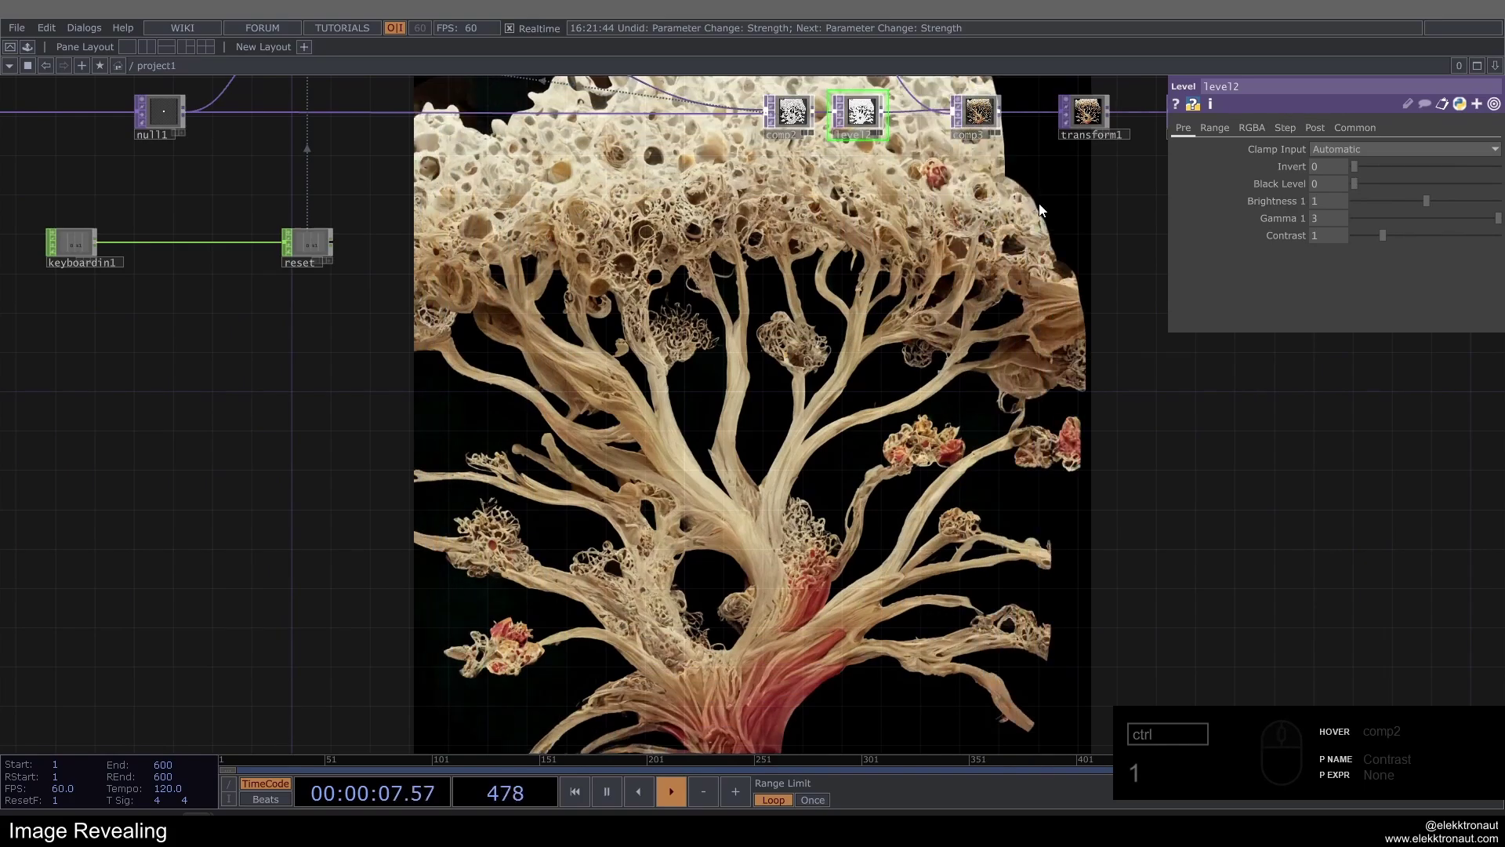
key(1)
click(641, 250)
middle_click(617, 328)
drag(475, 304, 493, 288)
Add a Displace TOP after edge1 with Displace Weight 0.01.
right_click(493, 288)
key(ctrl+d)
text(is)
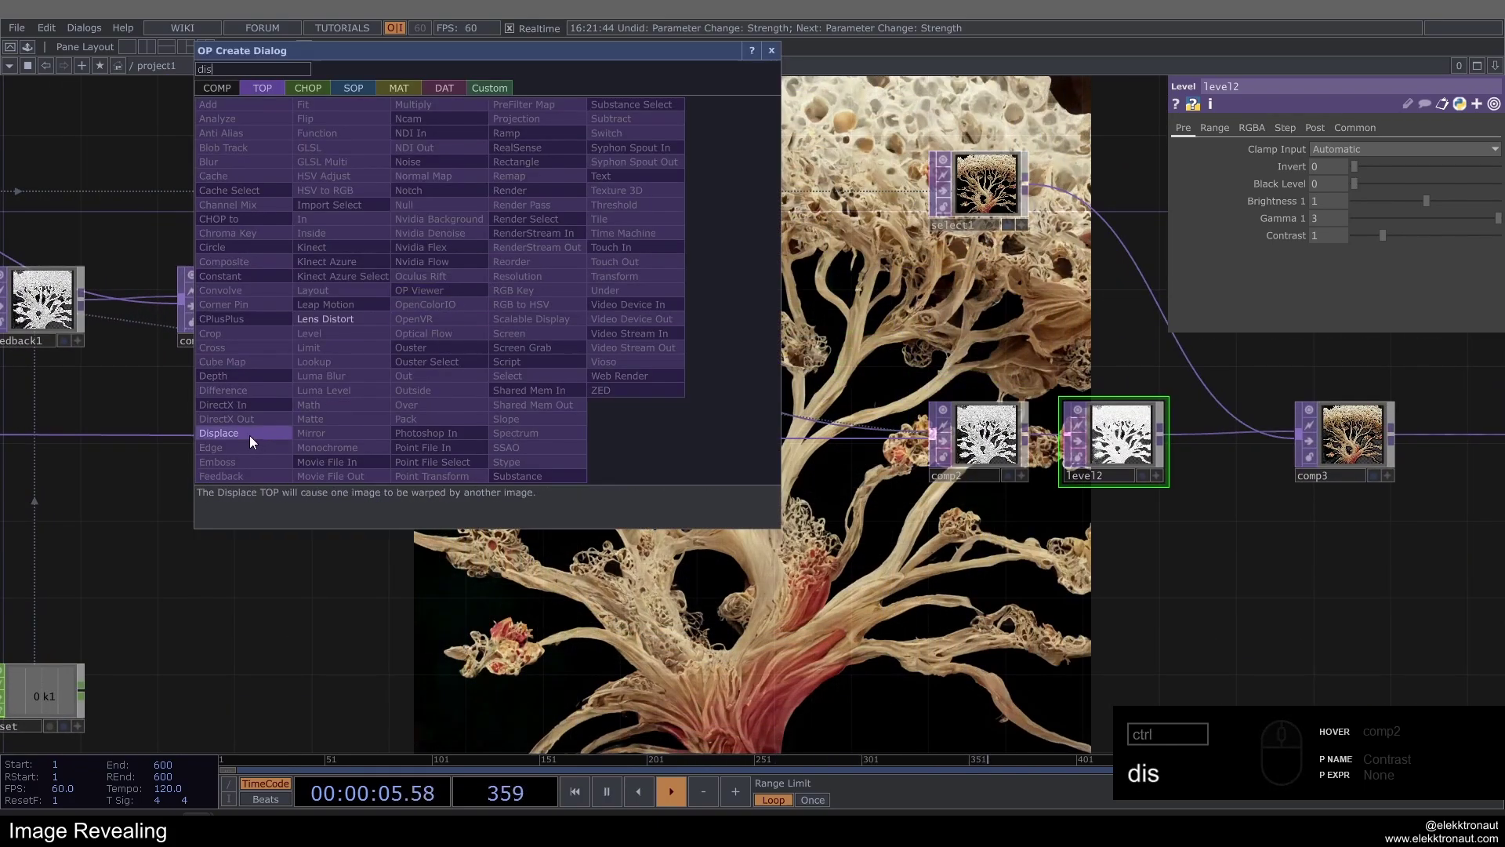
click(254, 438)
double_click(647, 304)
drag(1342, 203, 1238, 203)
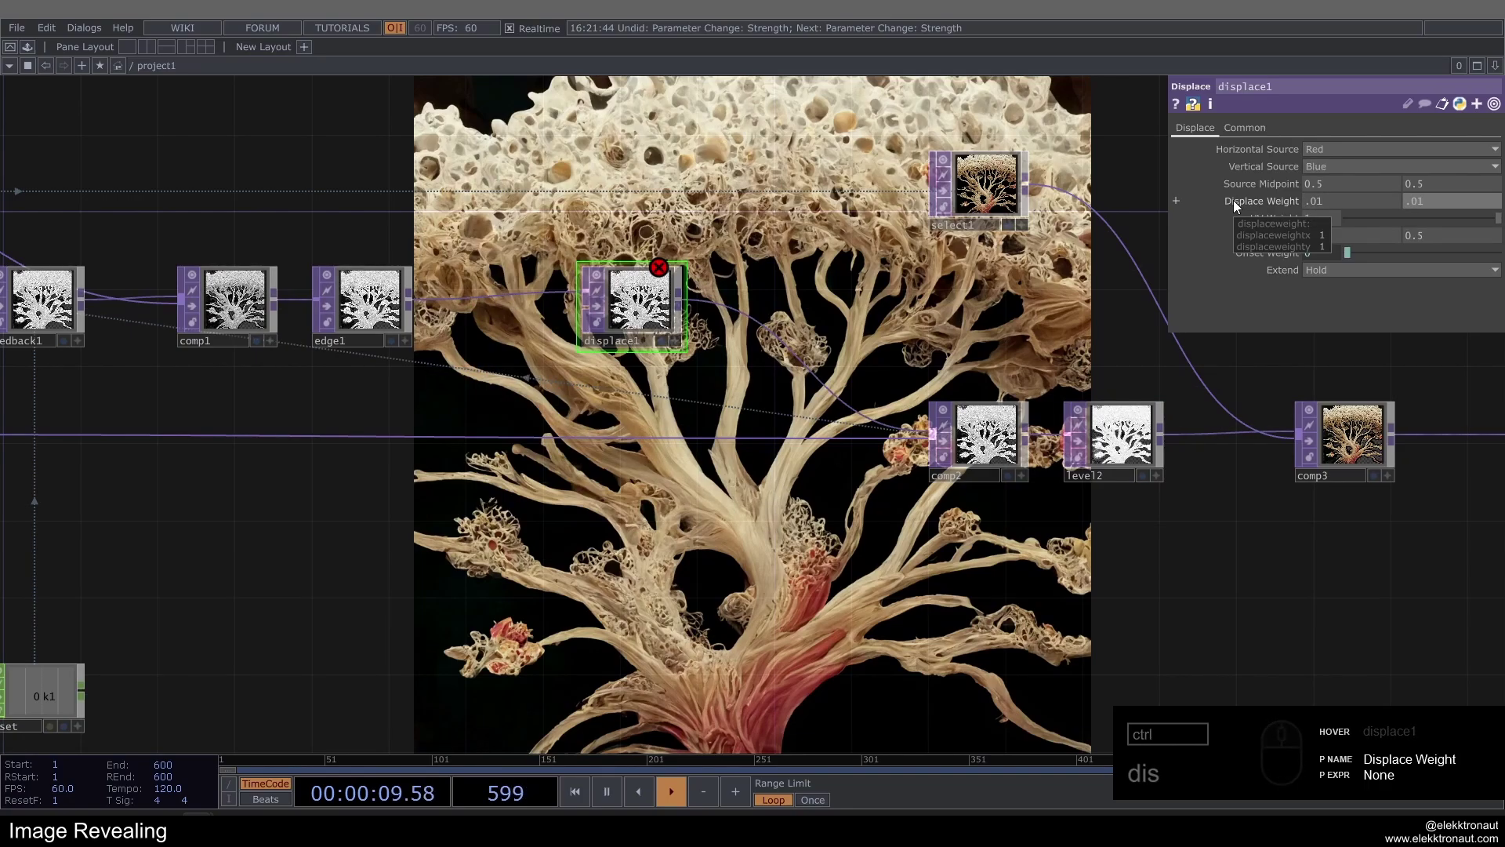
click(657, 294)
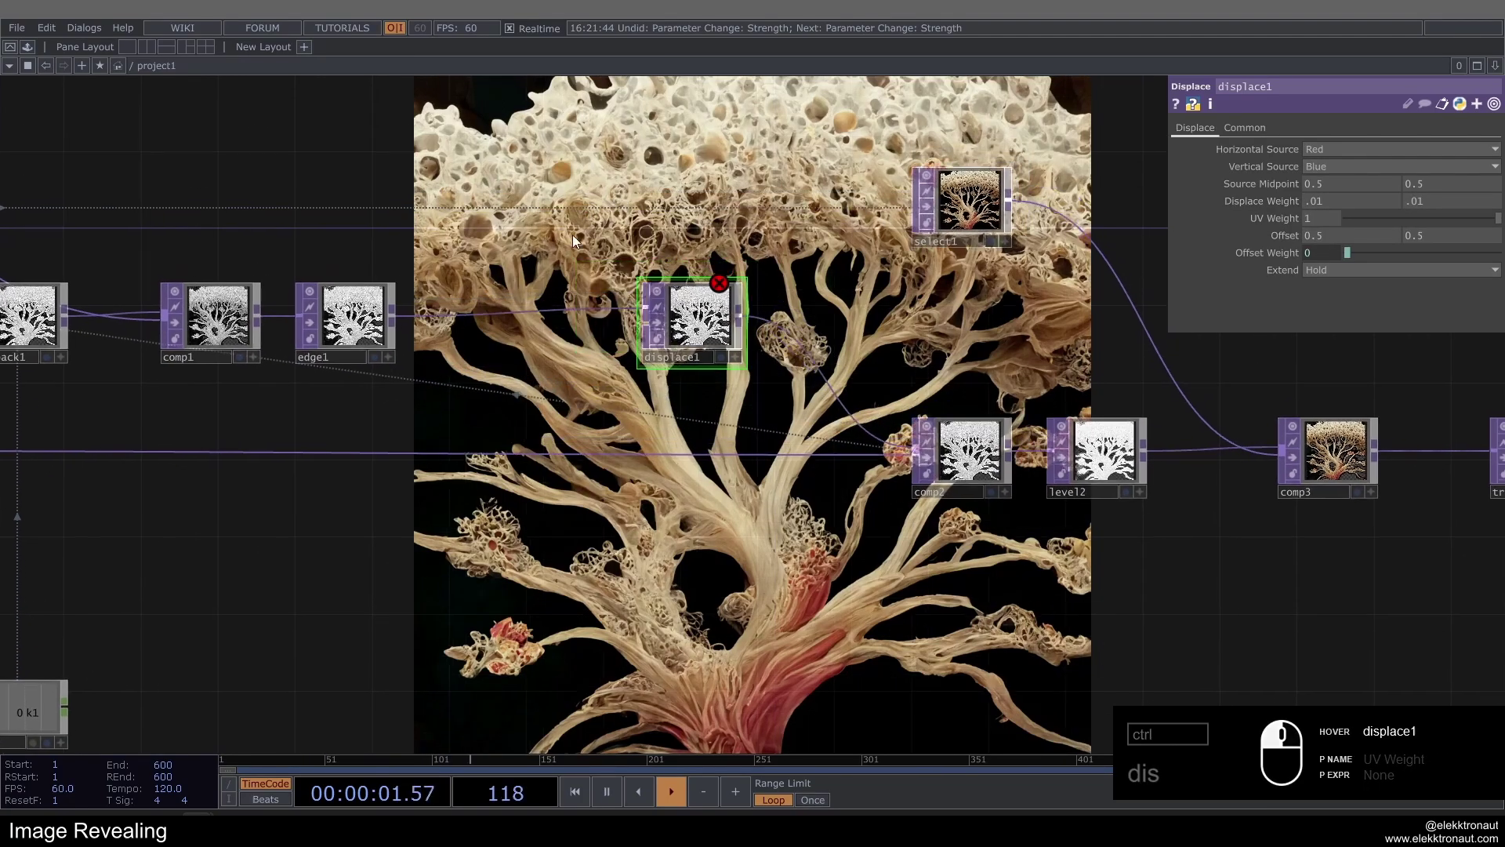
Add a Noise TOP and place it below the displace operator.
middle_click(413, 326)
middle_click(371, 338)
text(oi)
click(310, 218)
click(564, 398)
click(576, 301)
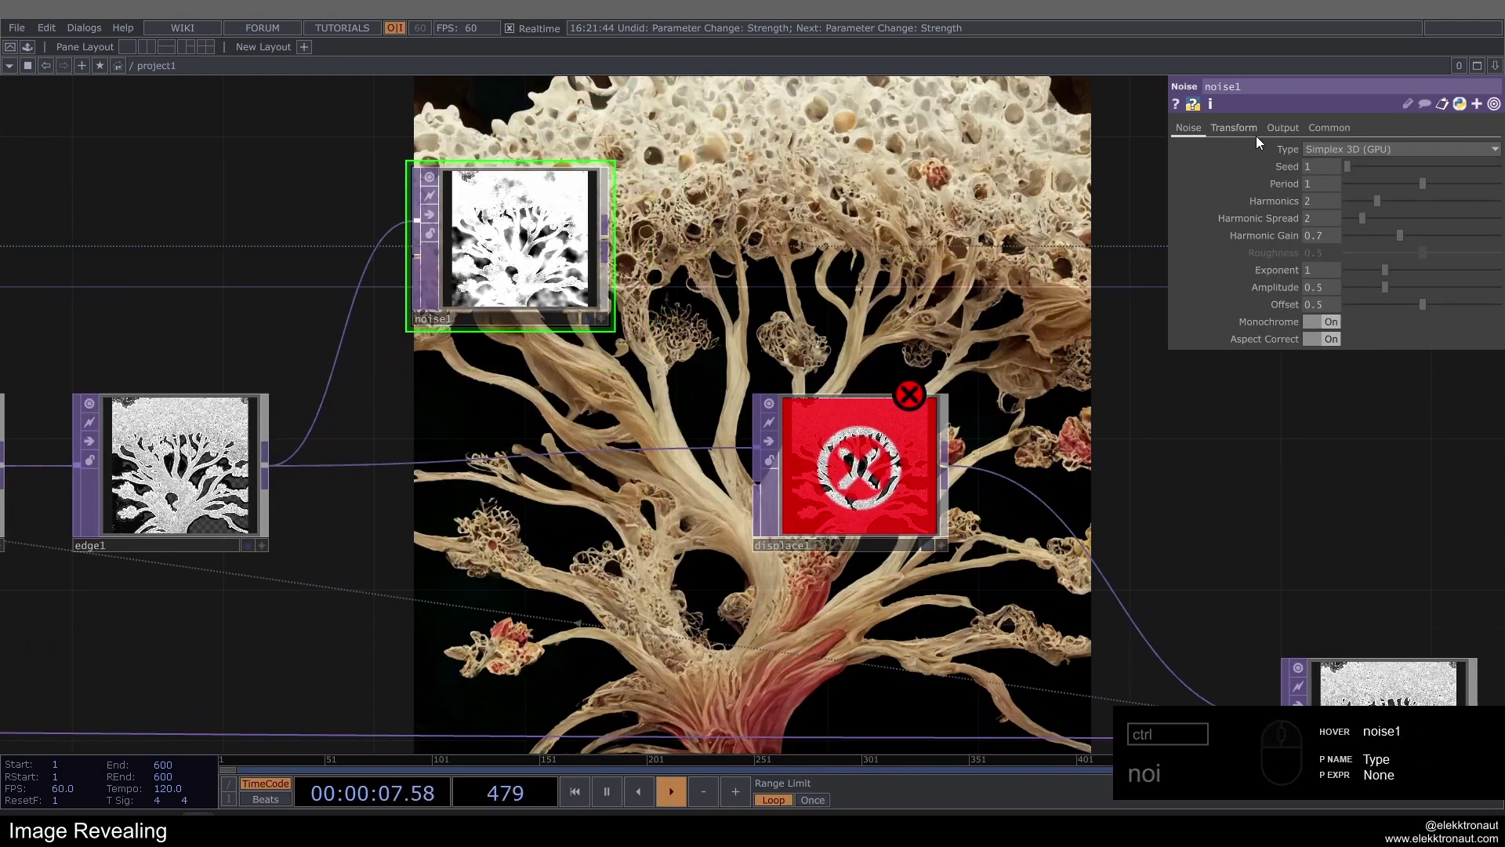
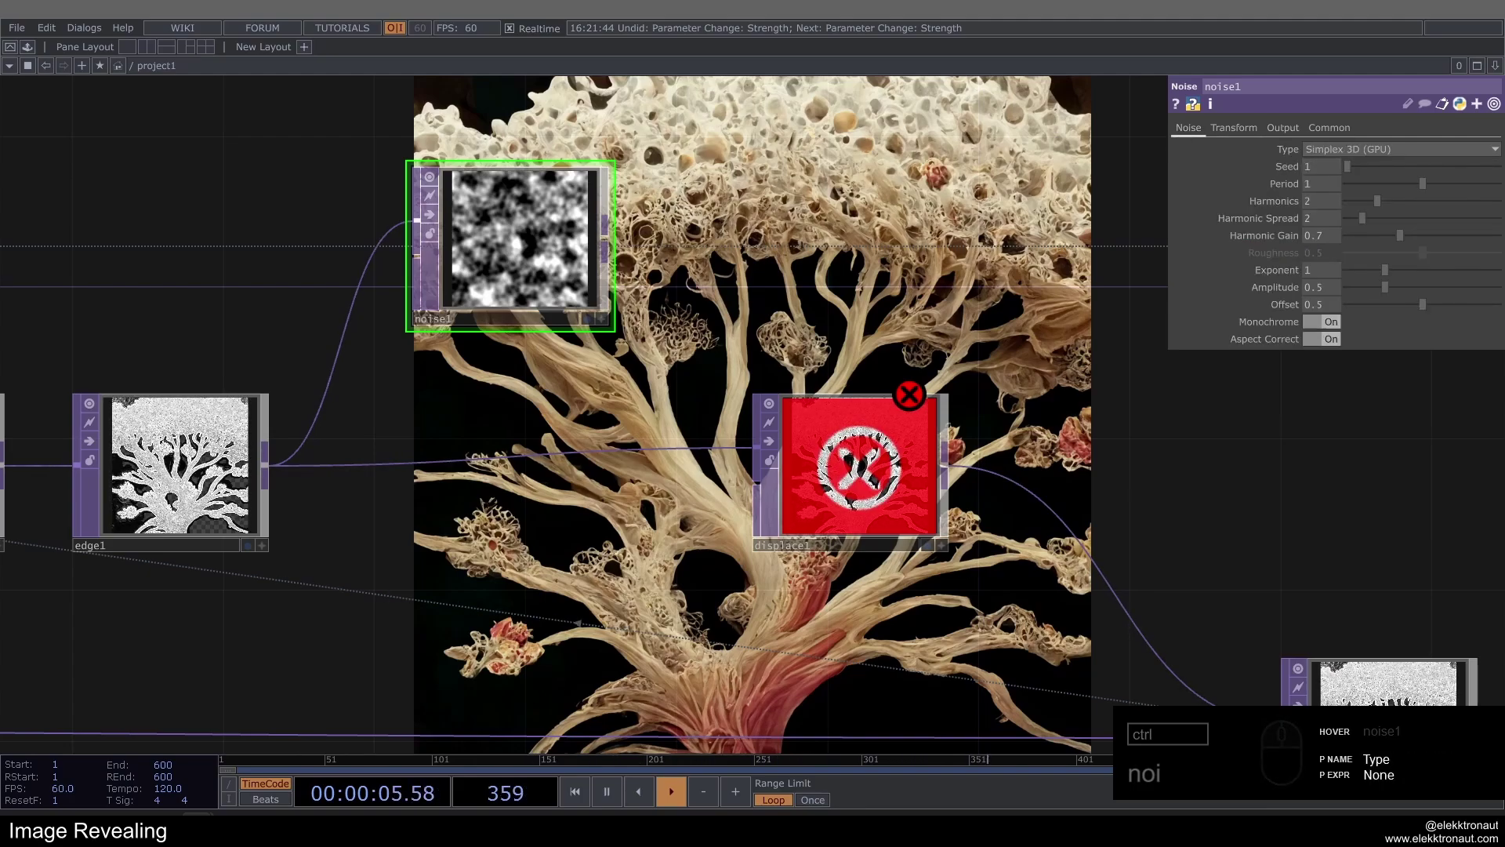
Set noise period 1.2, coloured output, amplitude 0.1, and wire it into displace1's second input.
click(1338, 190)
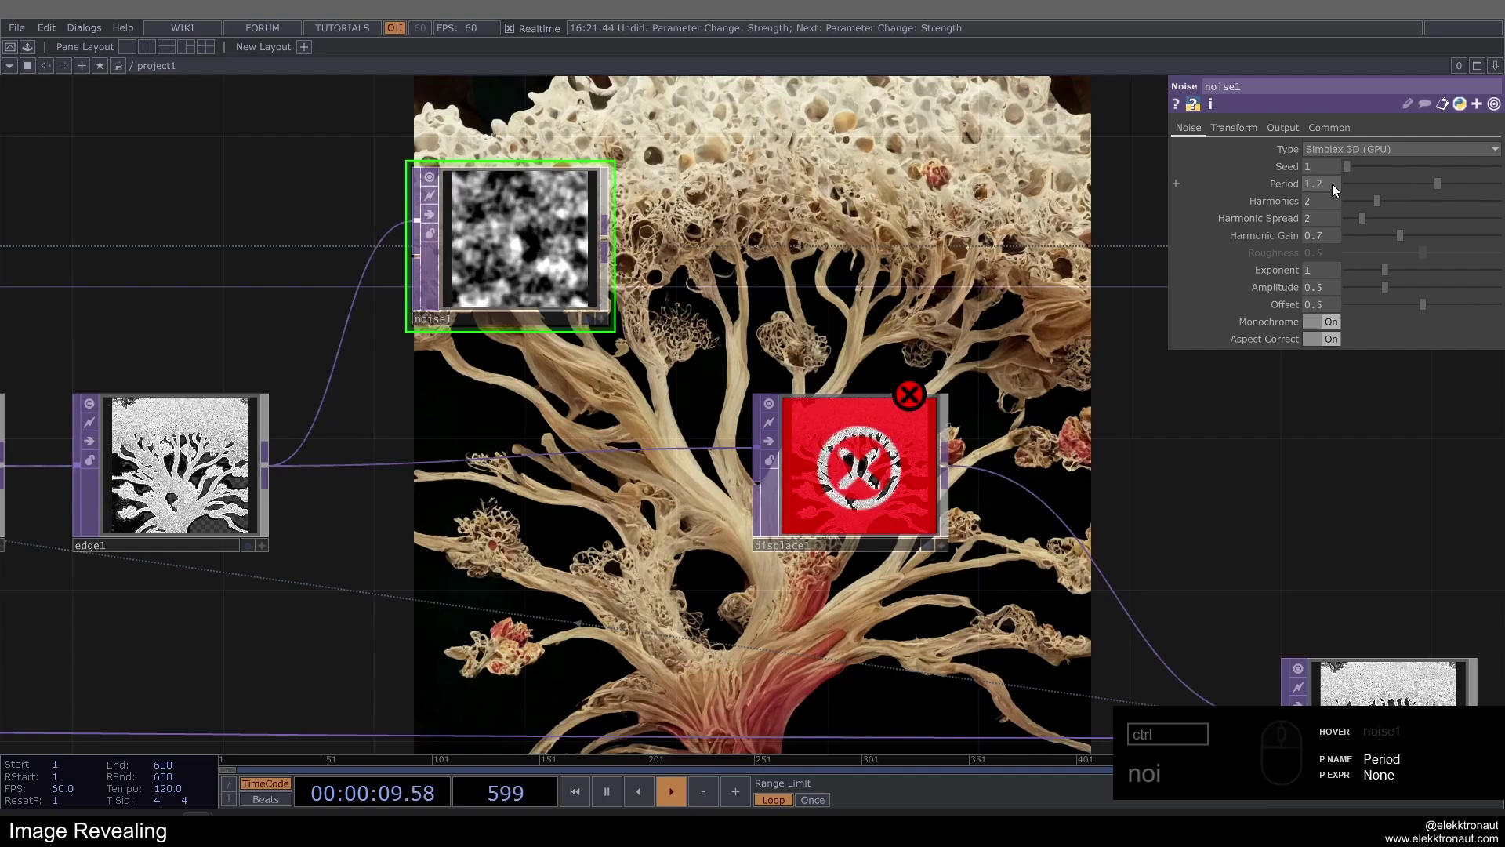
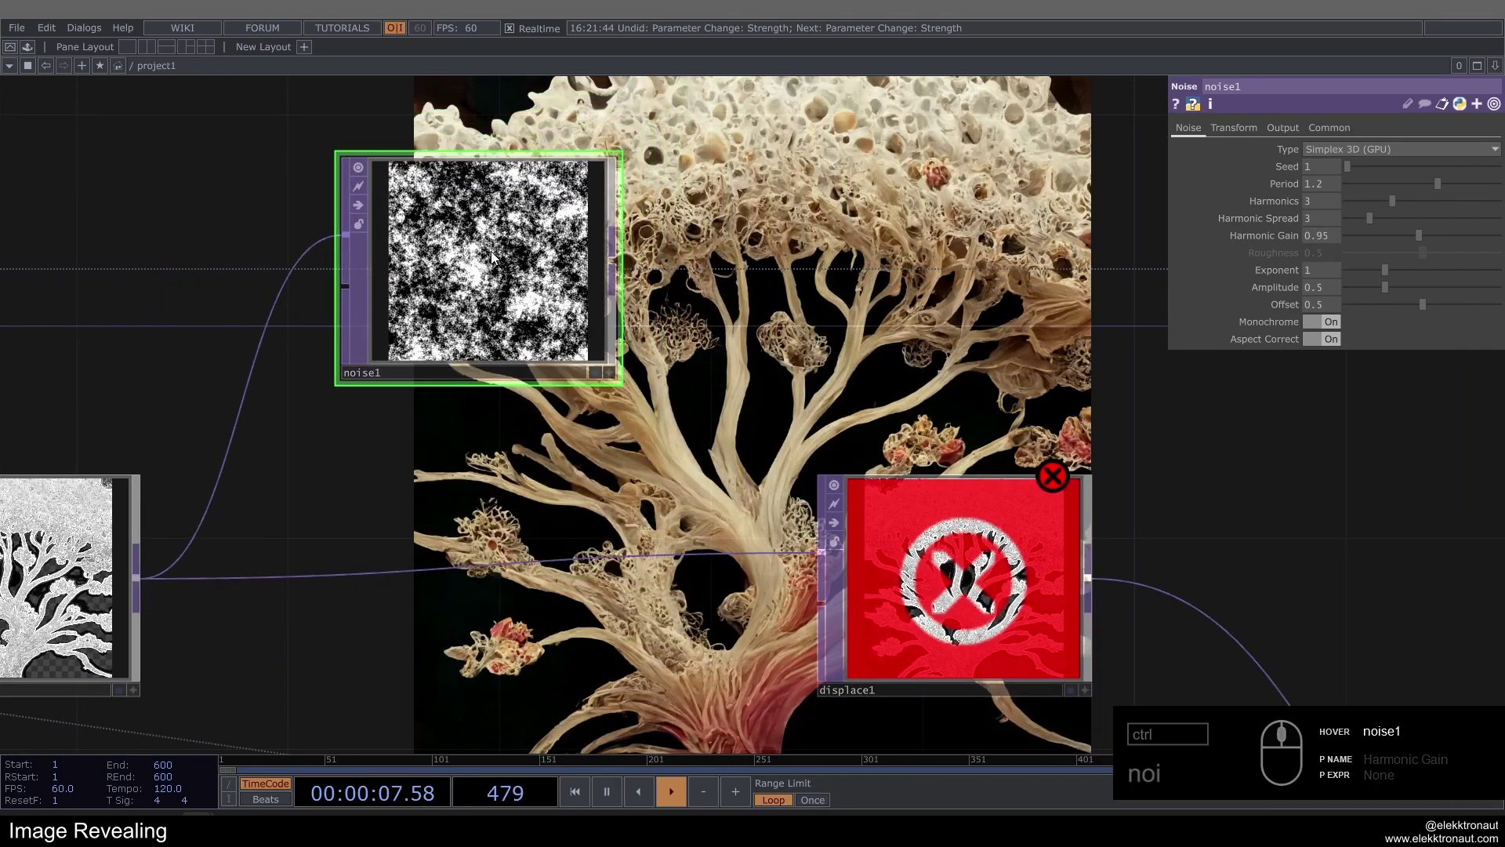
click(1332, 296)
drag(1322, 324, 798, 349)
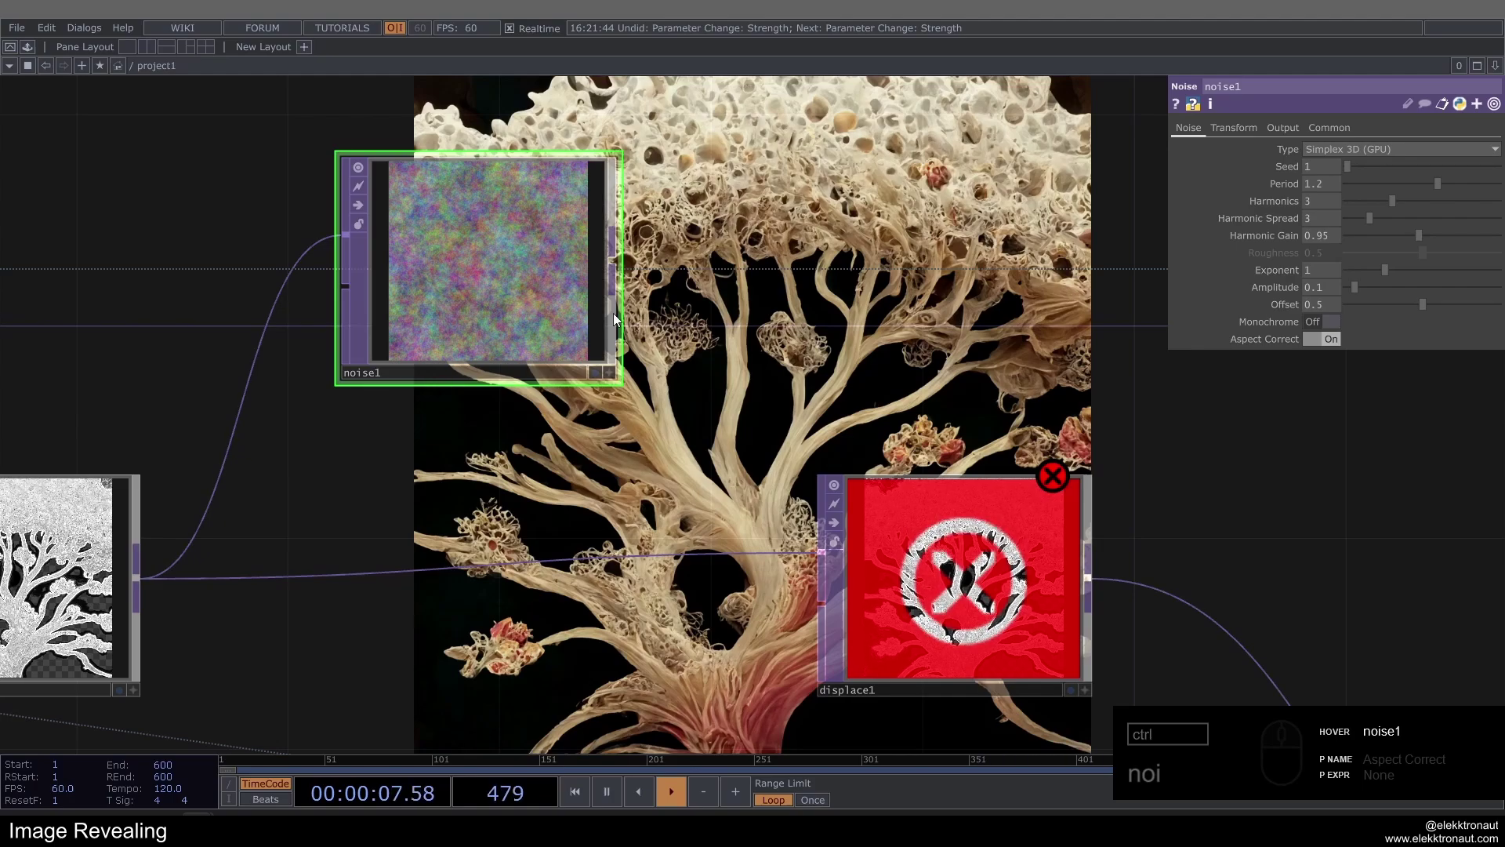
middle_click(750, 312)
click(771, 545)
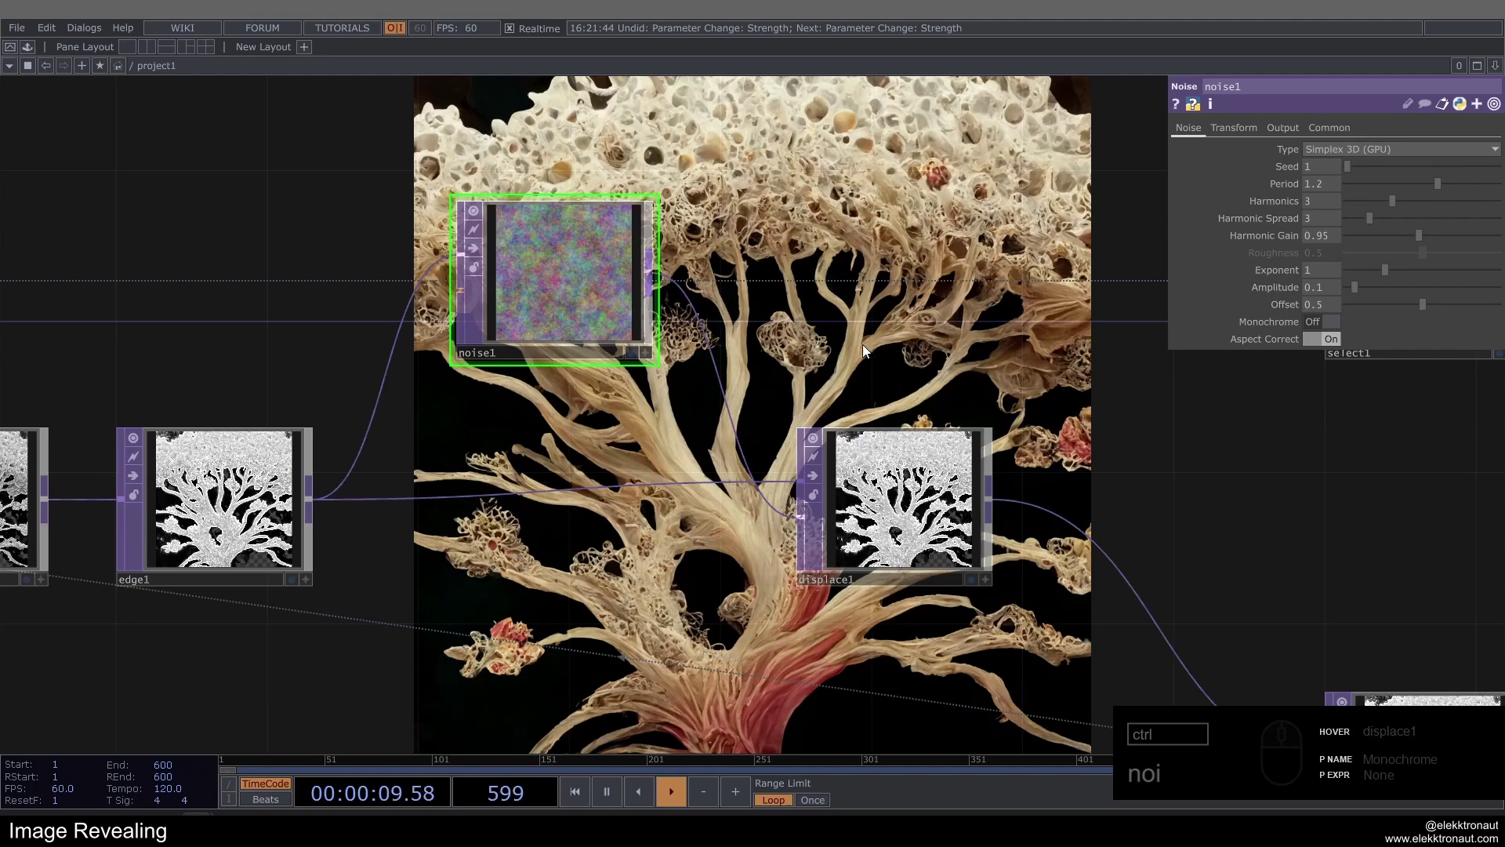
click(883, 322)
click(786, 315)
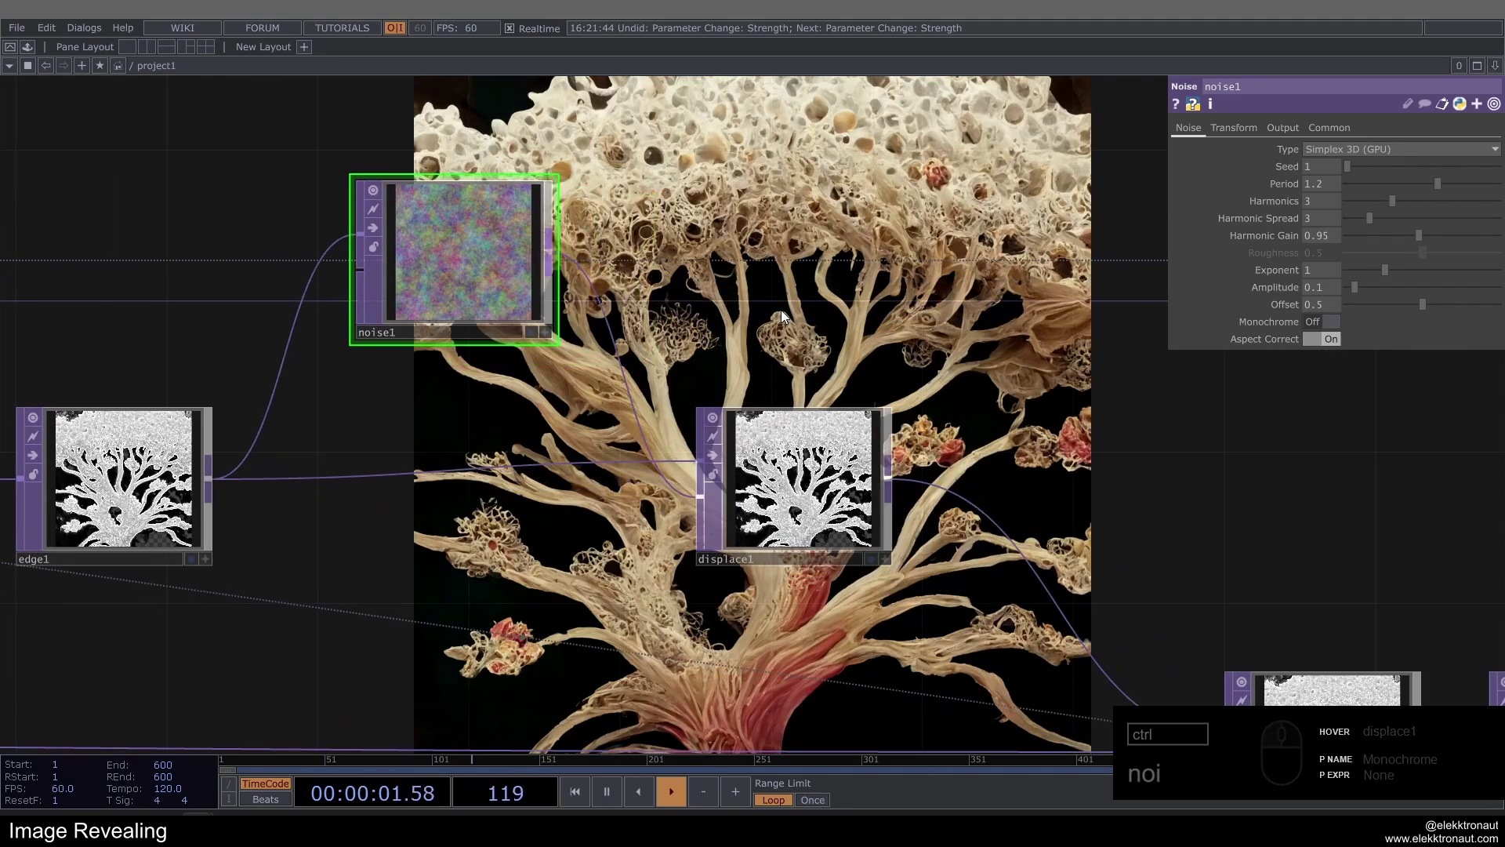
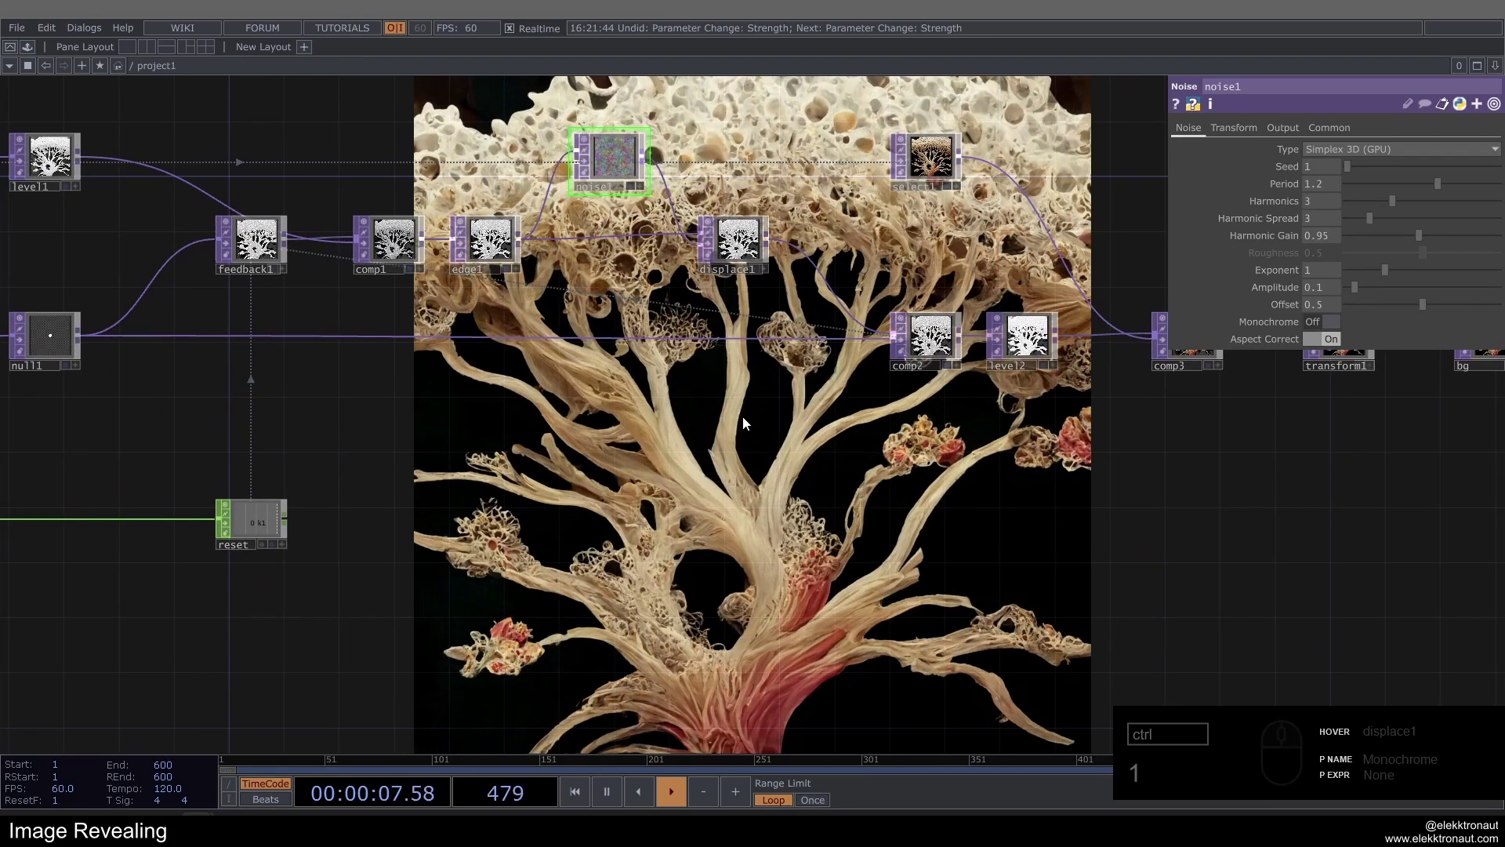
drag(723, 220, 721, 253)
key(1)
drag(792, 380, 709, 300)
click(691, 232)
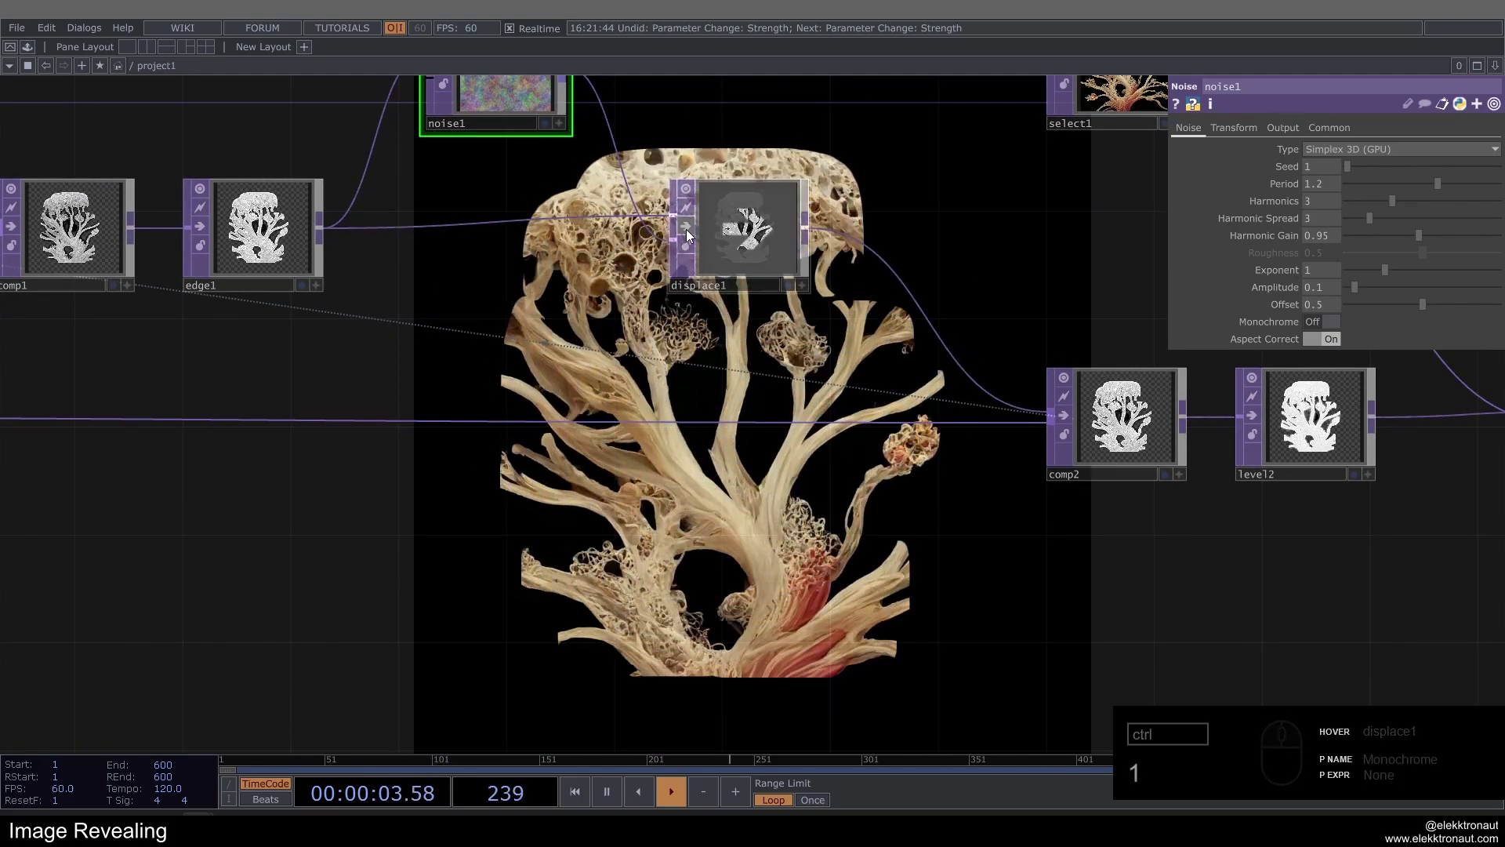
click(692, 232)
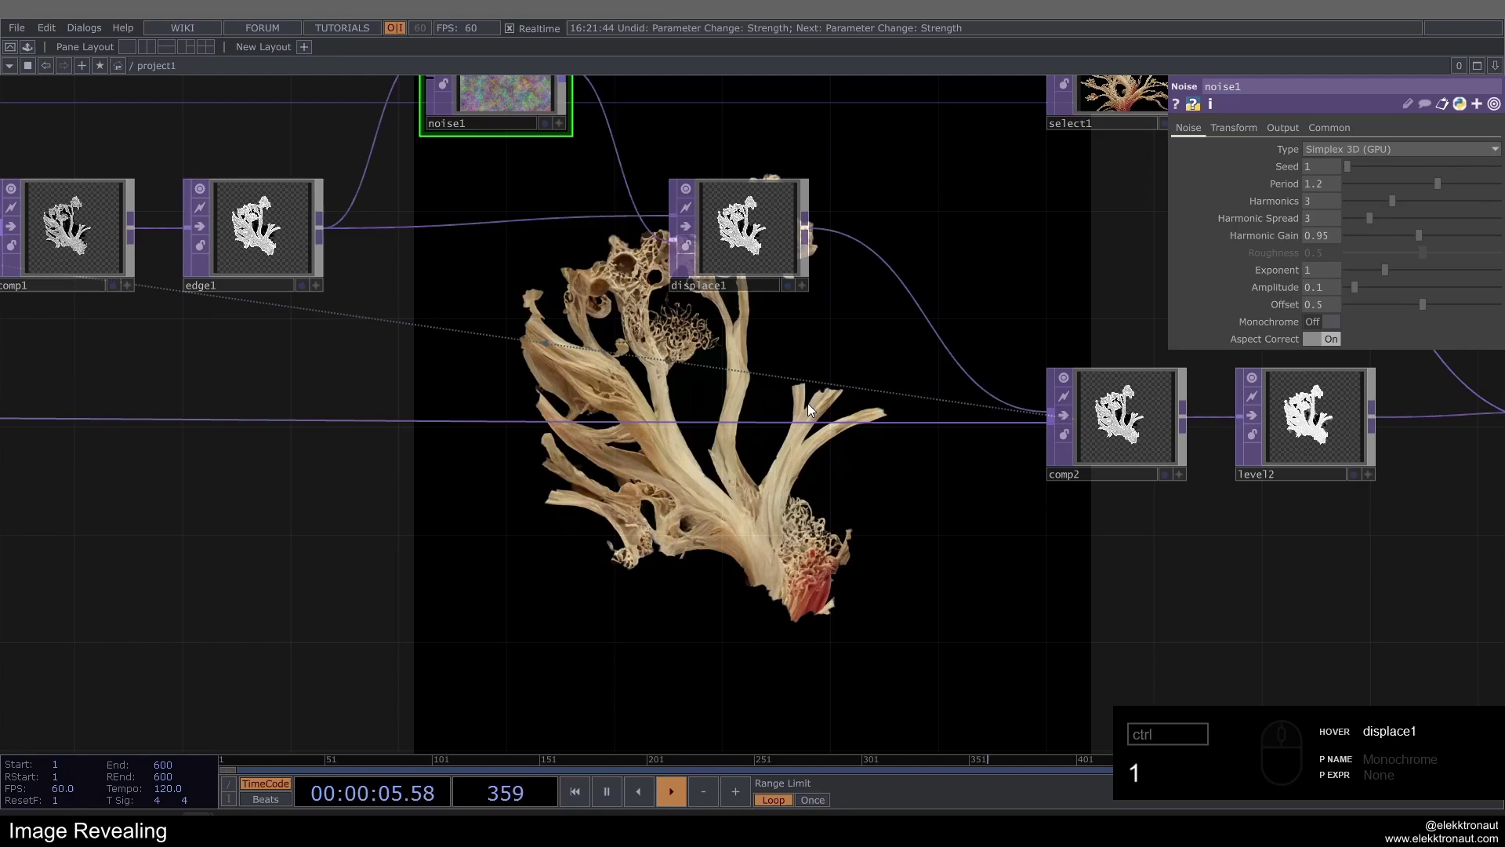
middle_click(755, 367)
click(715, 468)
click(514, 191)
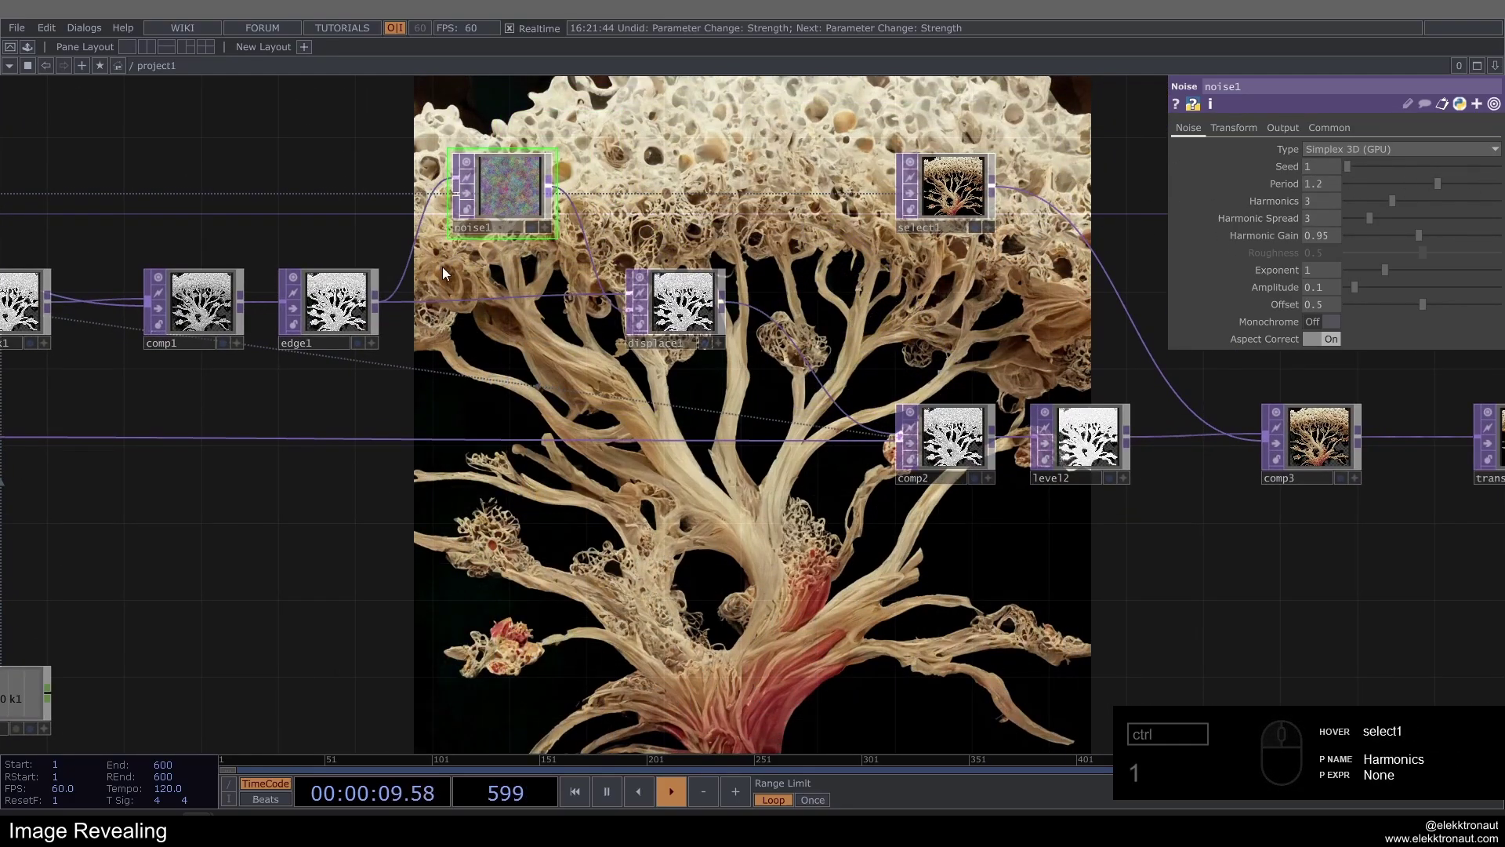
drag(832, 475, 822, 513)
Navigate to noise1's Transform page and prepare the tz parameter for editing.
click(816, 513)
click(1321, 471)
drag(841, 440, 570, 382)
click(423, 262)
click(284, 348)
key(ctrl+c)
text(c)
click(28, 715)
text(c)
drag(504, 534, 832, 399)
click(602, 560)
click(1237, 506)
drag(445, 554, 951, 456)
Animate noise1's tz with the expression absTime.seconds*.031 and save the project.
double_click(787, 486)
text(s)
text(1)
click(993, 181)
click(1245, 130)
drag(1245, 130, 1264, 230)
click(1261, 241)
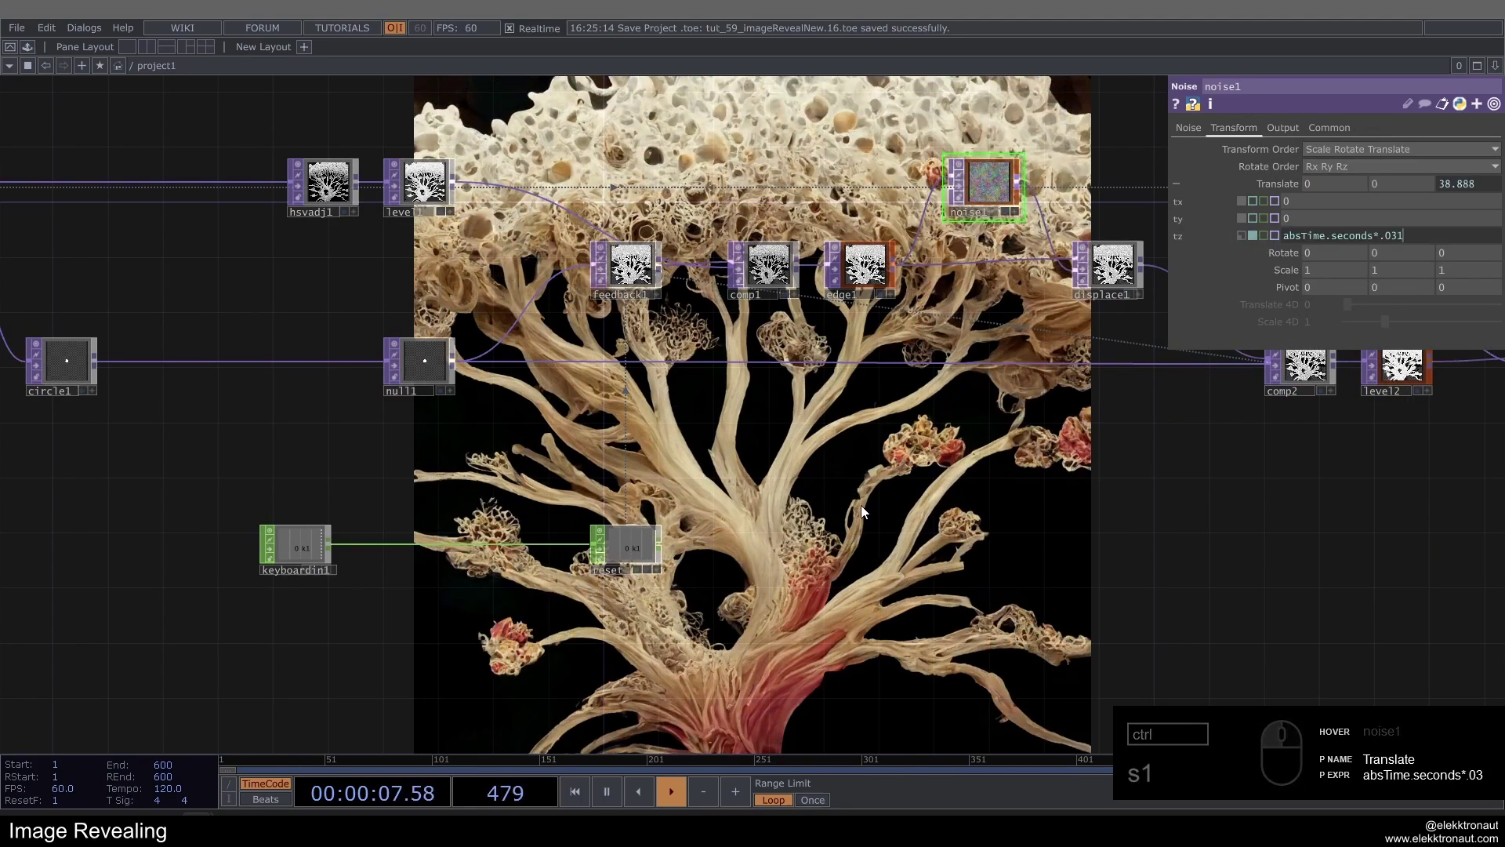
key(1)
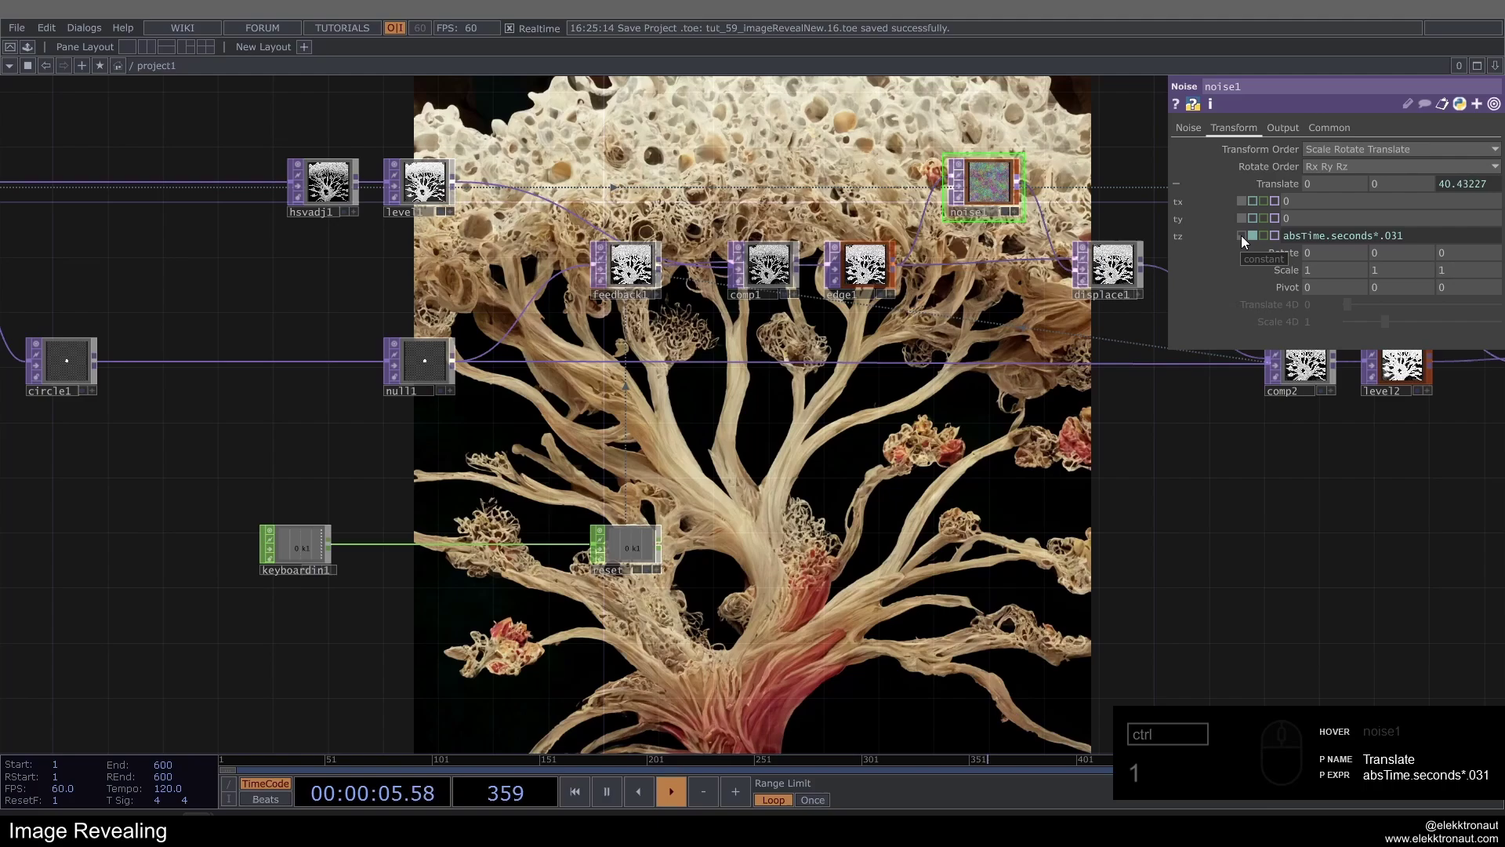
Switch noise1's tz back to a constant 0 and bring the circle nodes into view.
click(1246, 241)
click(1020, 514)
click(817, 528)
click(333, 154)
drag(663, 447, 639, 406)
Navigate to circle1 in the network and restart the reveal.
drag(639, 406, 654, 409)
click(655, 409)
drag(726, 453, 816, 473)
double_click(650, 495)
drag(504, 490, 281, 506)
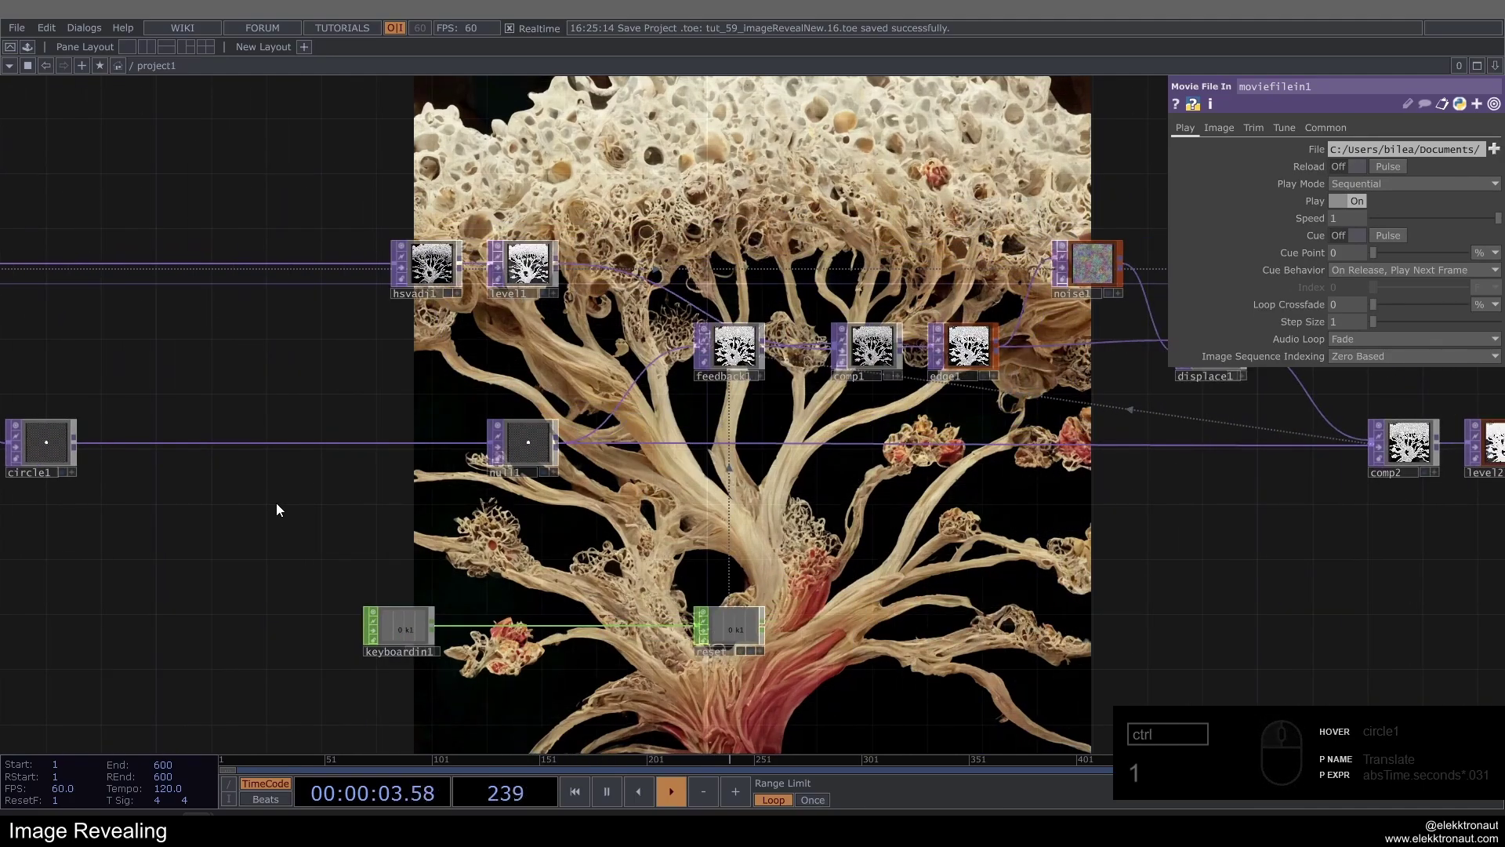
drag(149, 497, 154, 476)
drag(155, 474, 210, 406)
key(1)
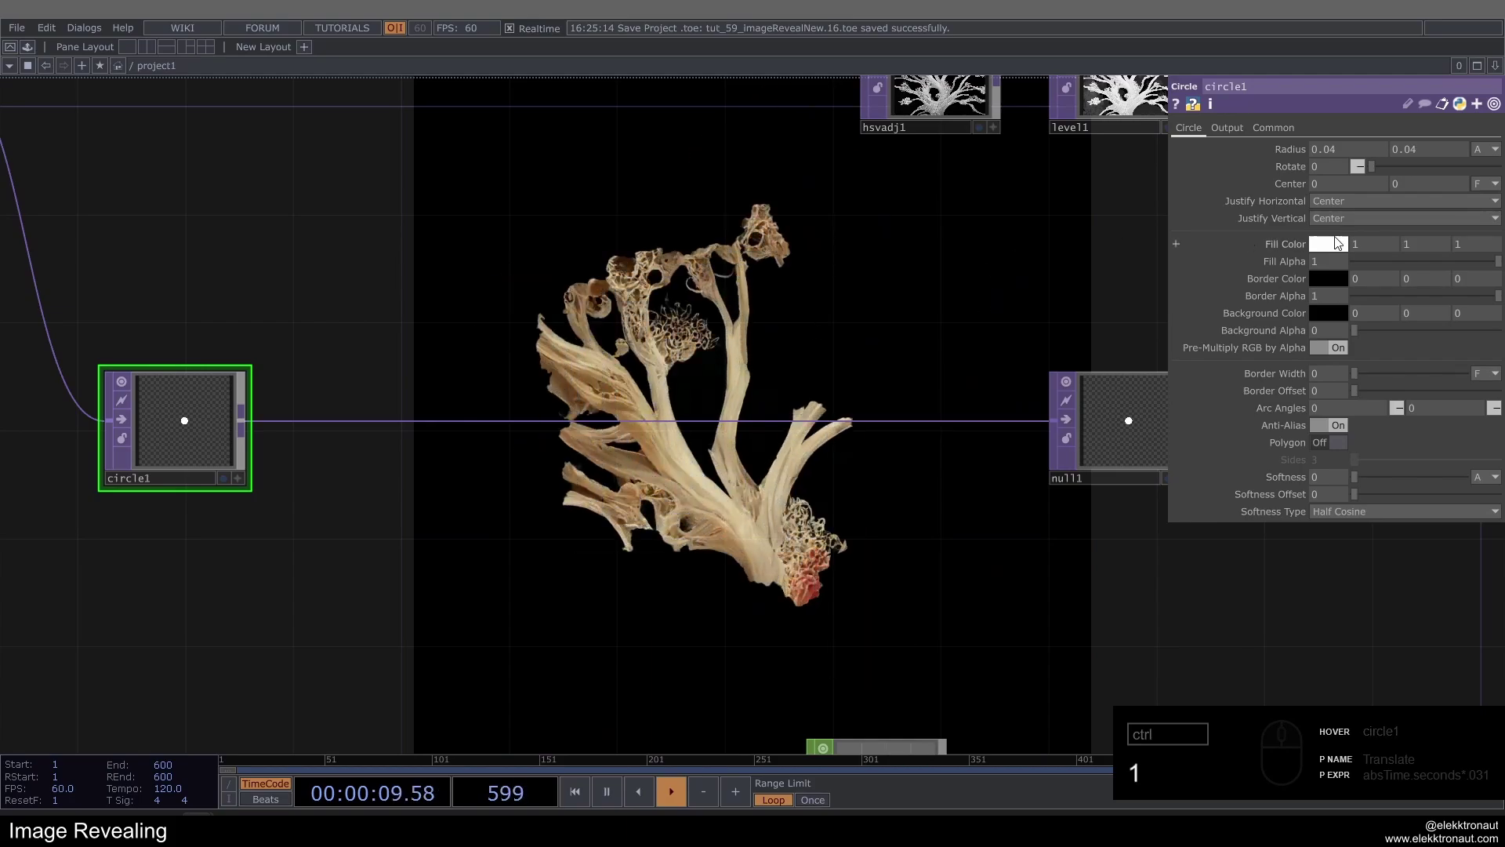
Move circle1's centre down to -0.04, -0.49 near the bottom edge, testing the reveal.
click(1418, 189)
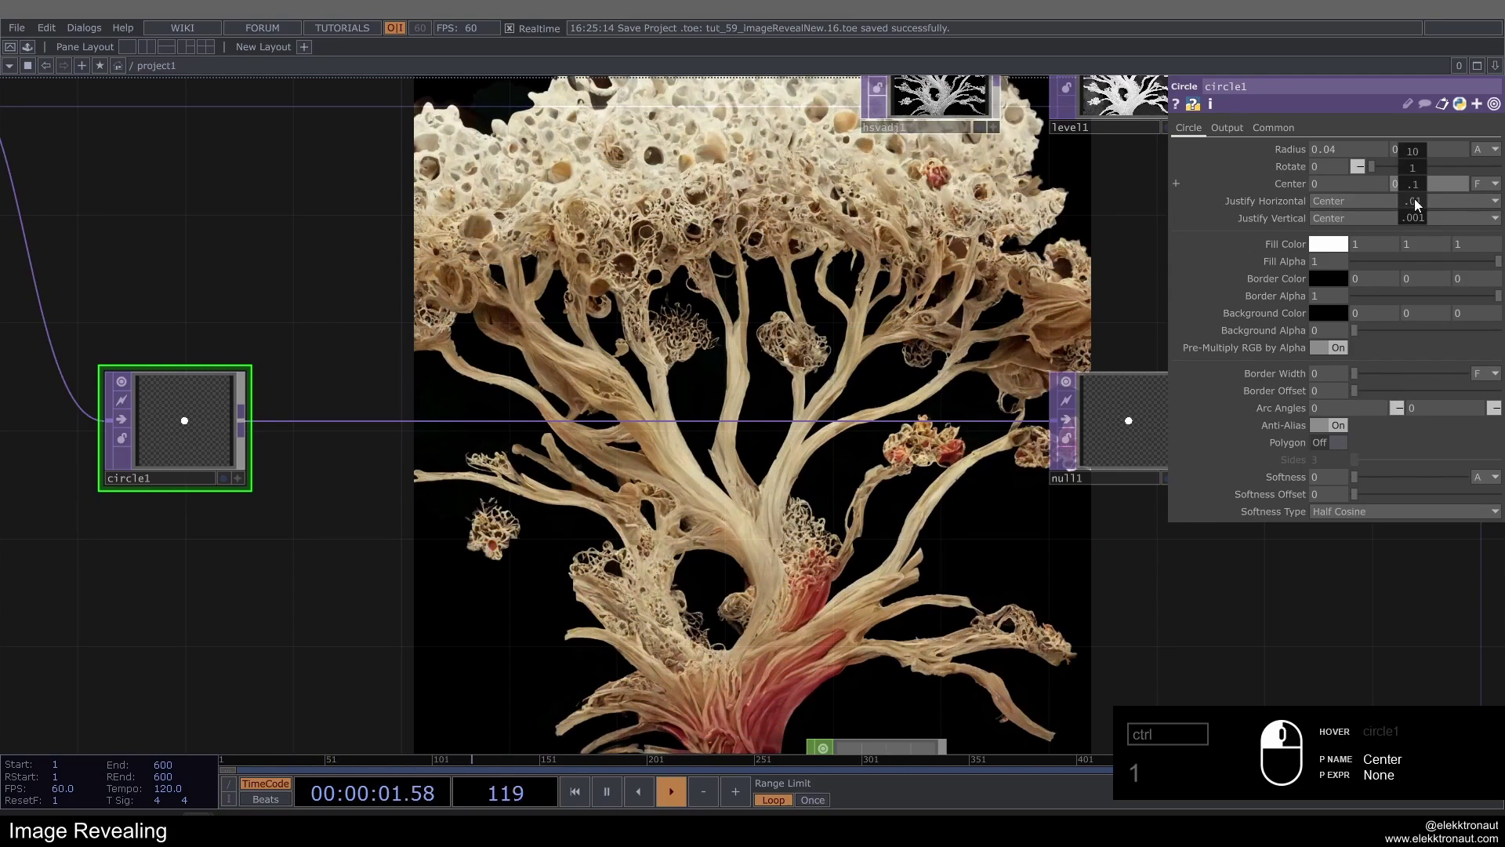
click(690, 691)
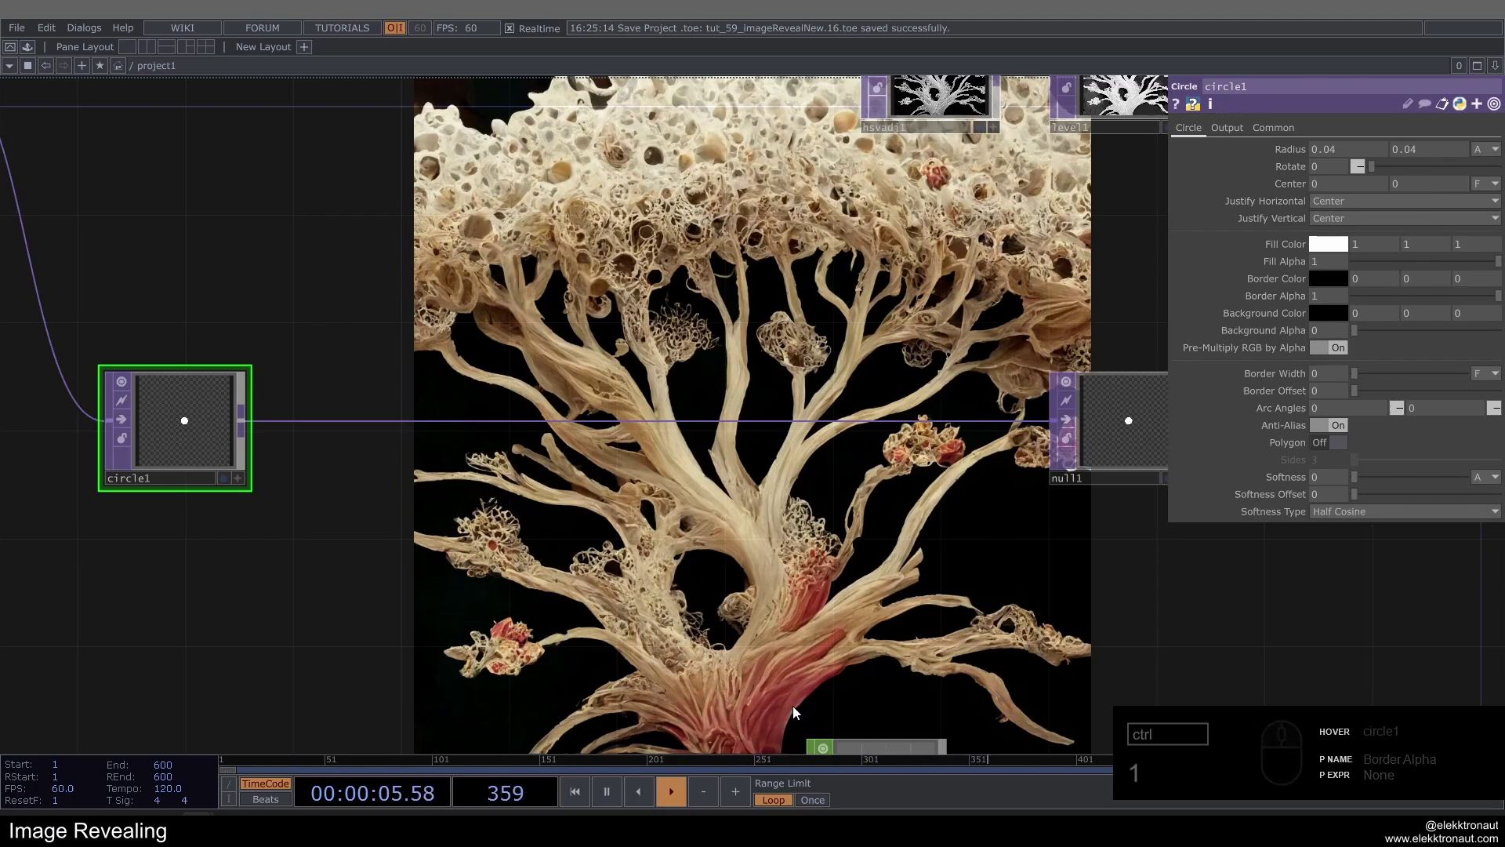
click(715, 718)
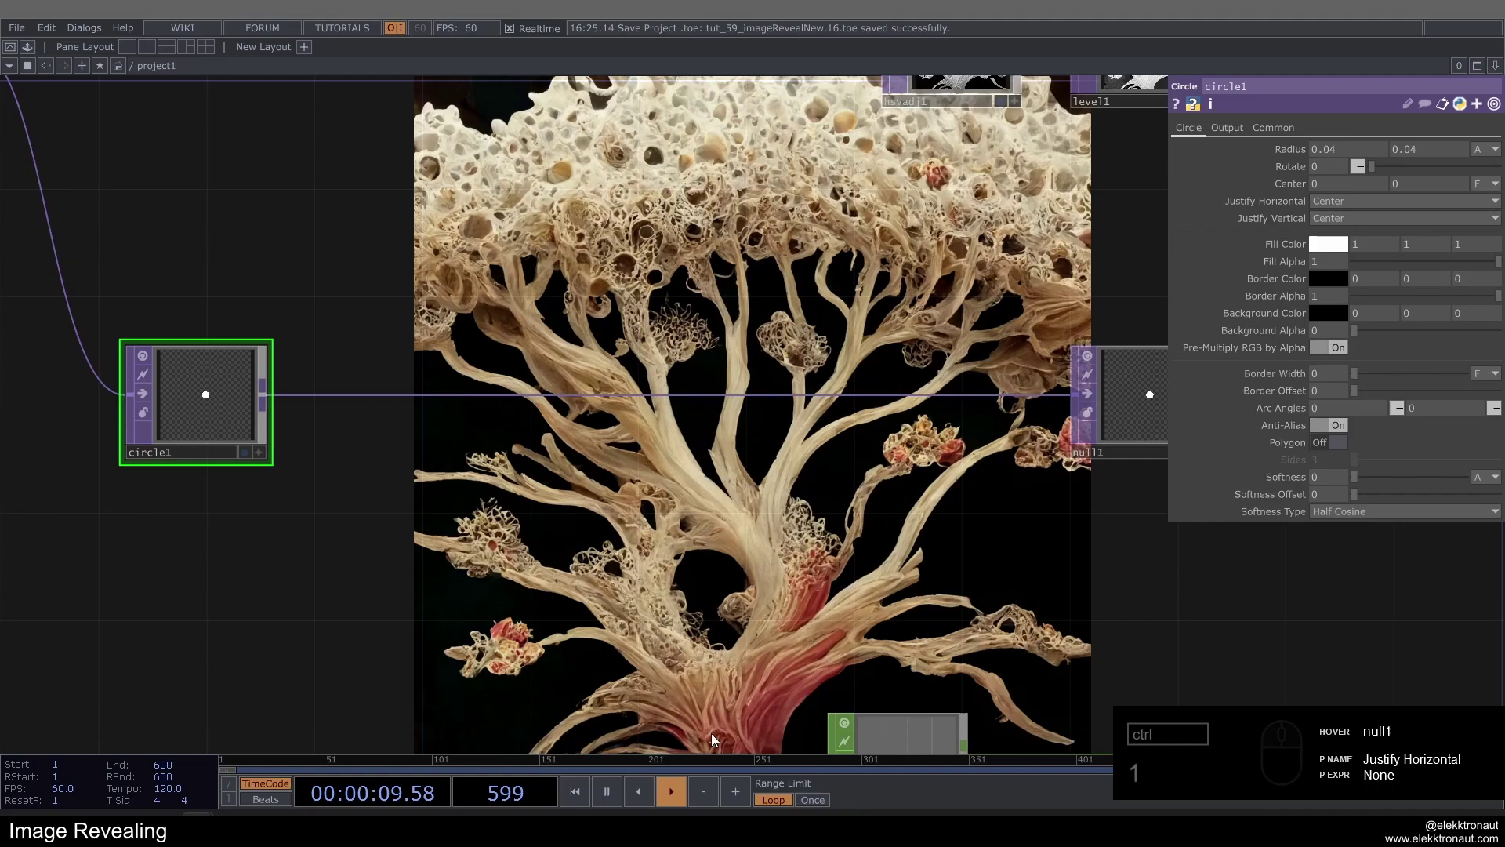
drag(1429, 196, 1427, 200)
drag(1349, 178, 838, 461)
key(1)
drag(723, 519, 722, 664)
drag(1439, 187, 1437, 189)
drag(1315, 215, 905, 341)
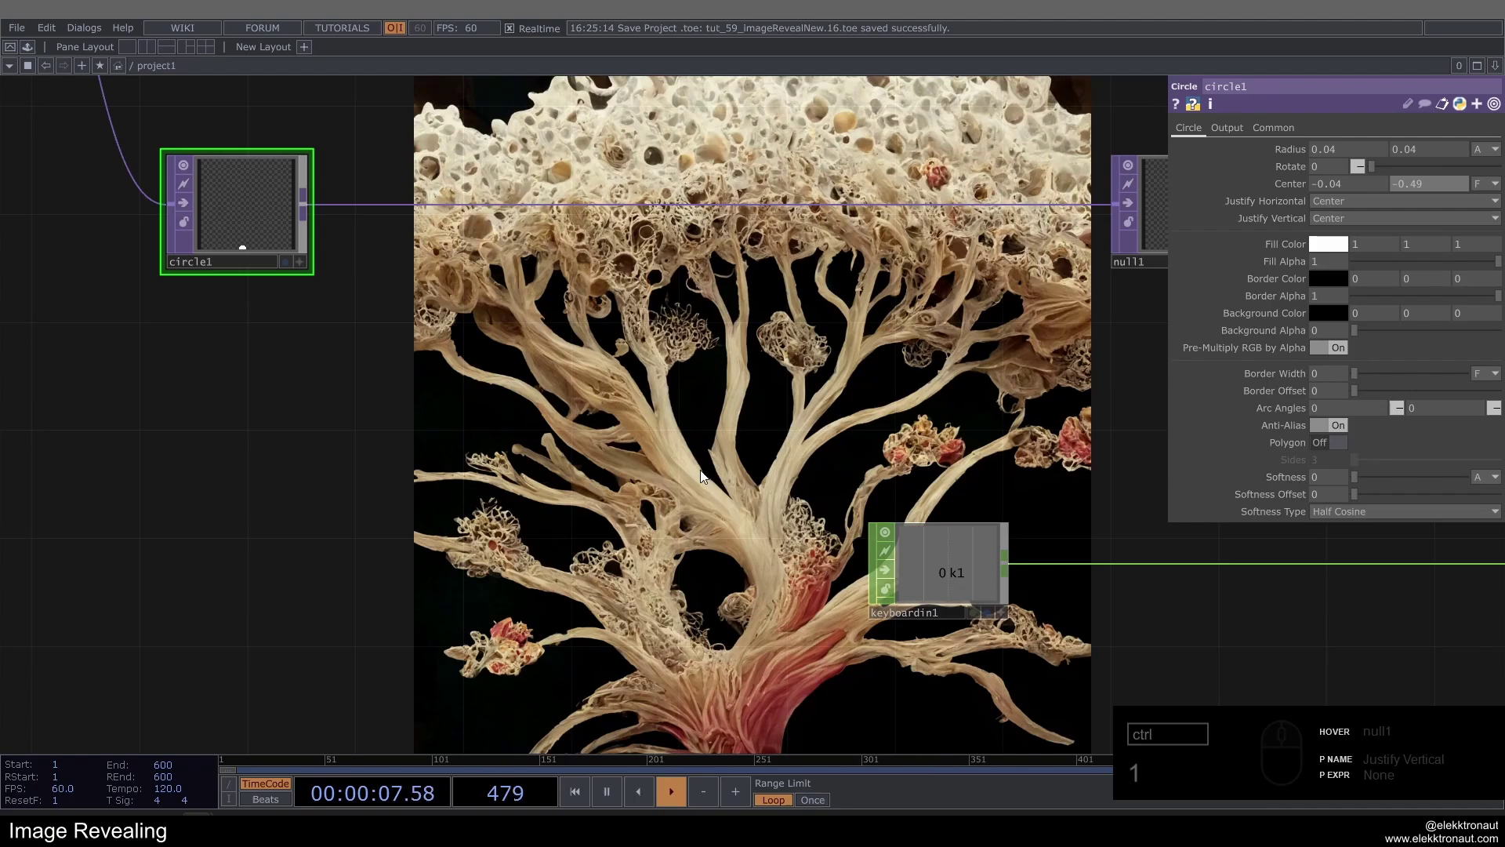
drag(705, 667, 542, 572)
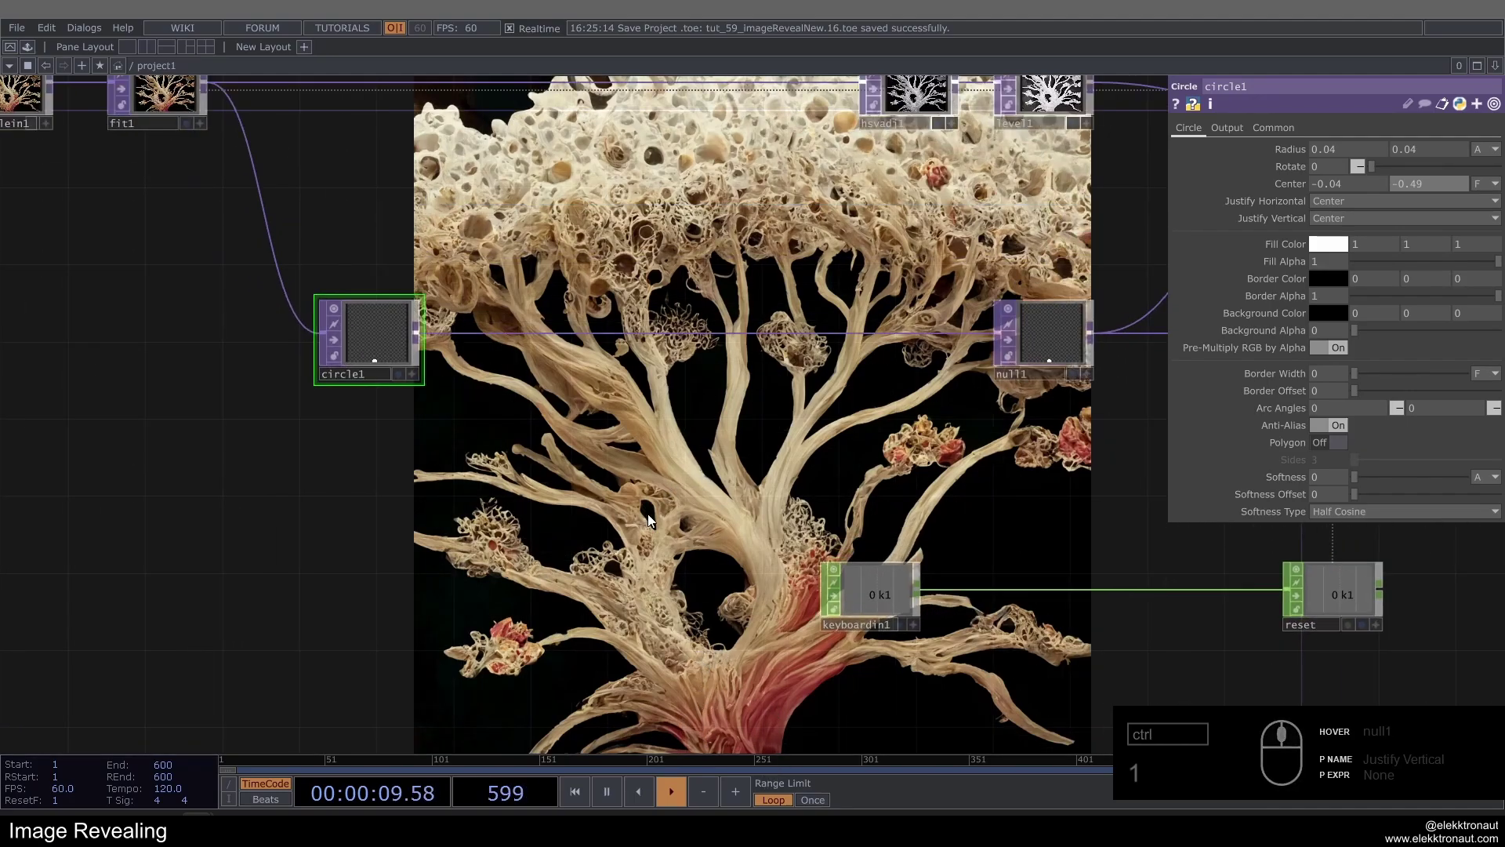
click(614, 440)
Add a second Circle TOP after circle1 and restart the reveal with both seeds.
drag(466, 386, 479, 367)
click(480, 367)
text(cir)
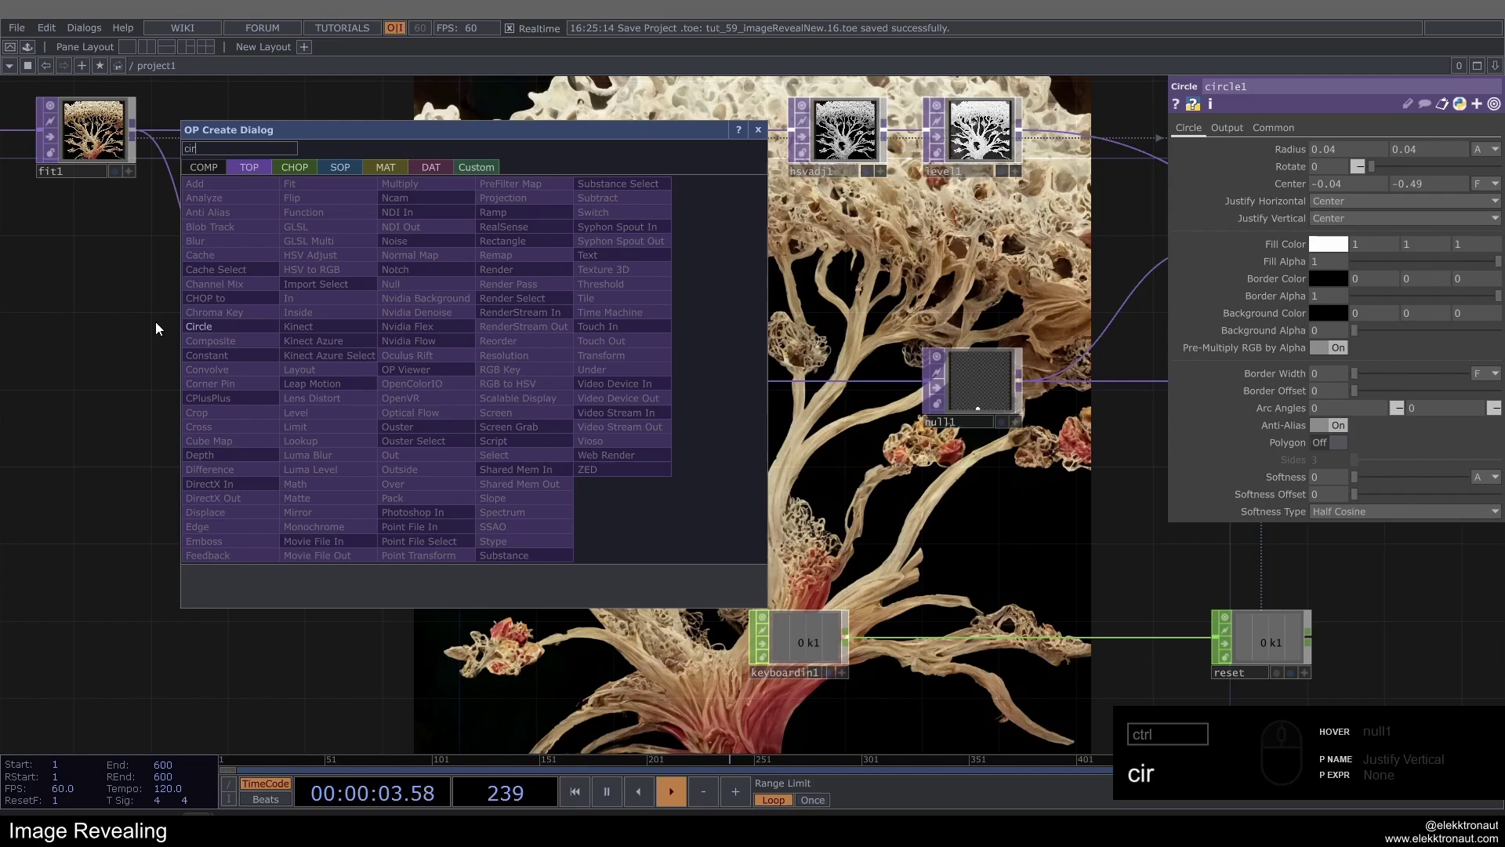
drag(202, 327, 456, 381)
middle_click(472, 388)
click(1336, 152)
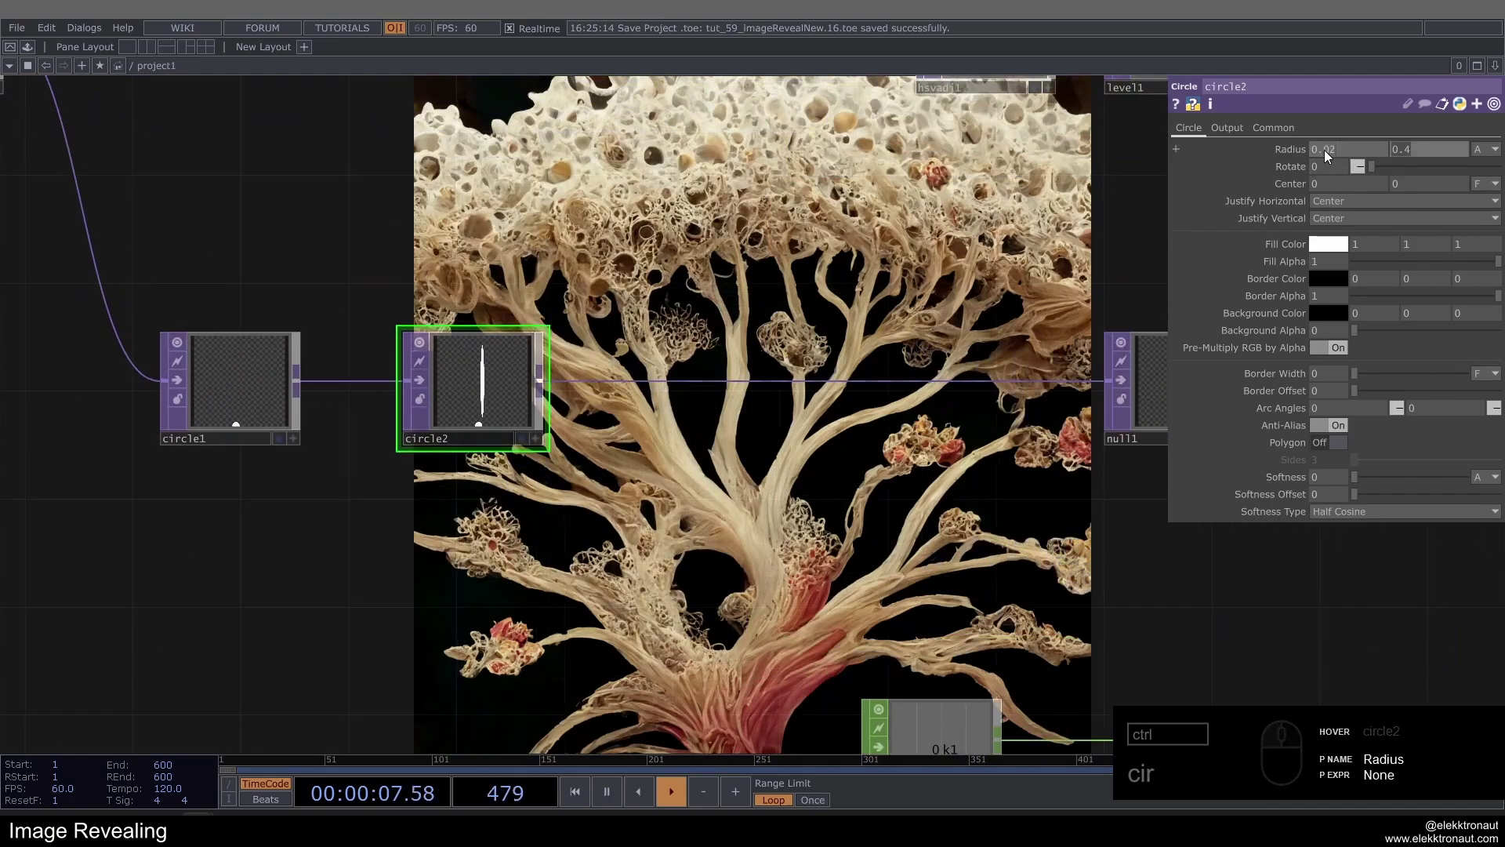
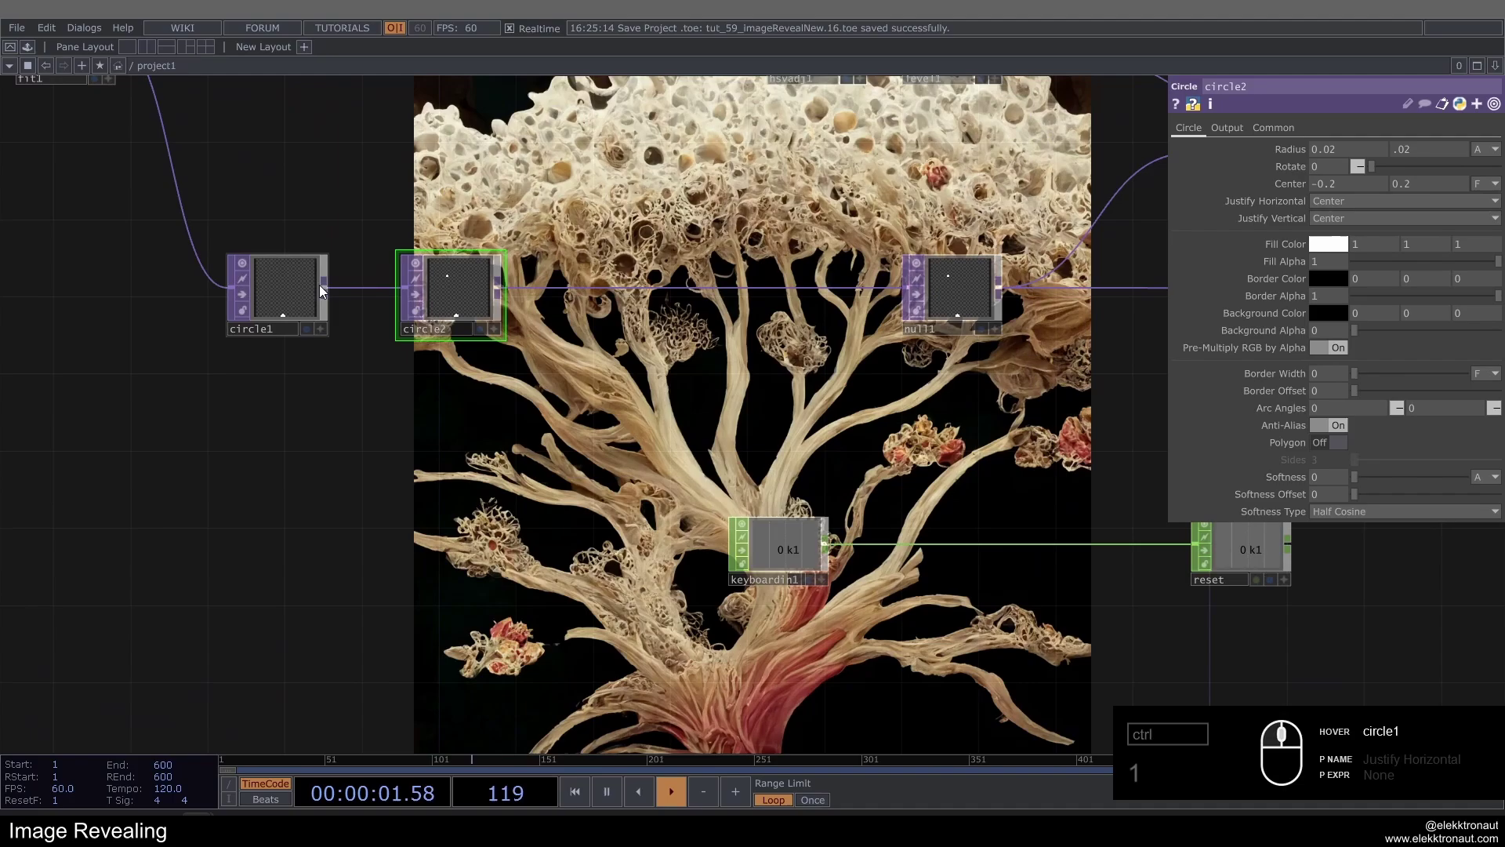
key(1)
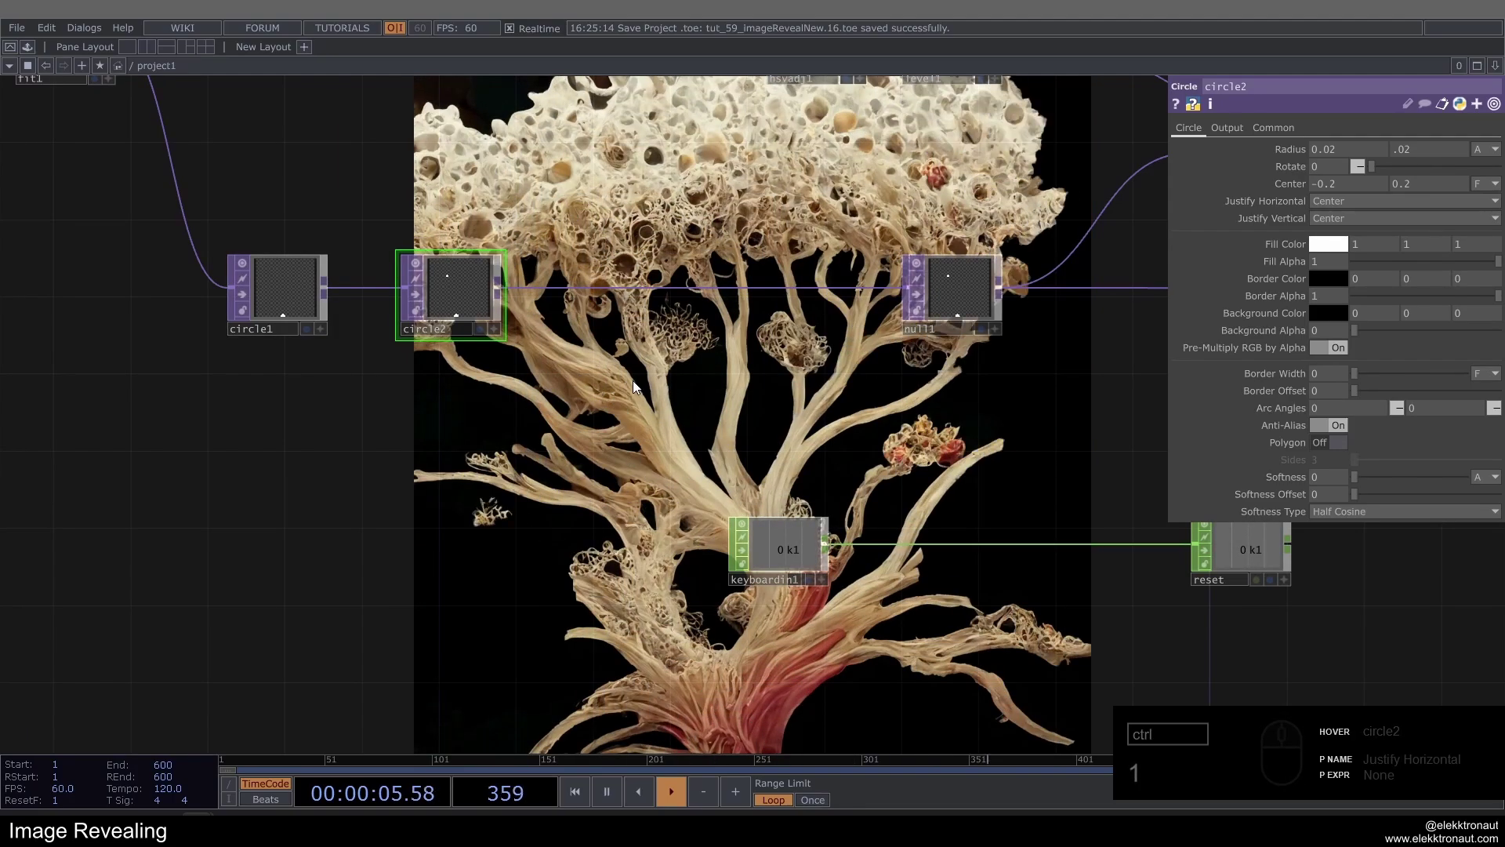
middle_click(636, 387)
Set circle2 radius 0.02, centre -0.2, 0.2, and search 'dis' for a Displace TOP.
text(1)
drag(631, 388, 414, 343)
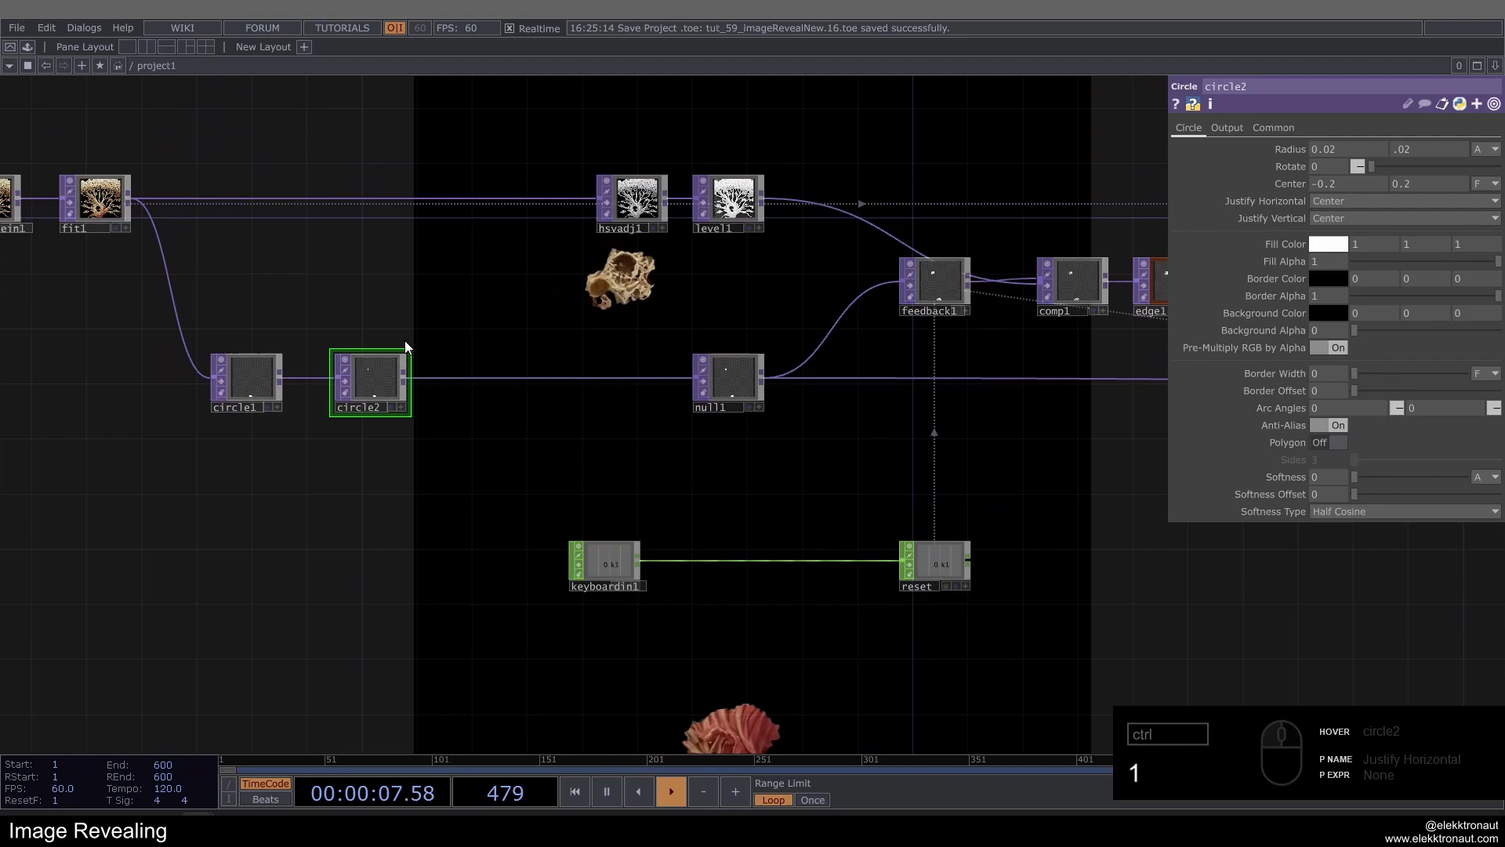
text(1)
key(space)
text(1)
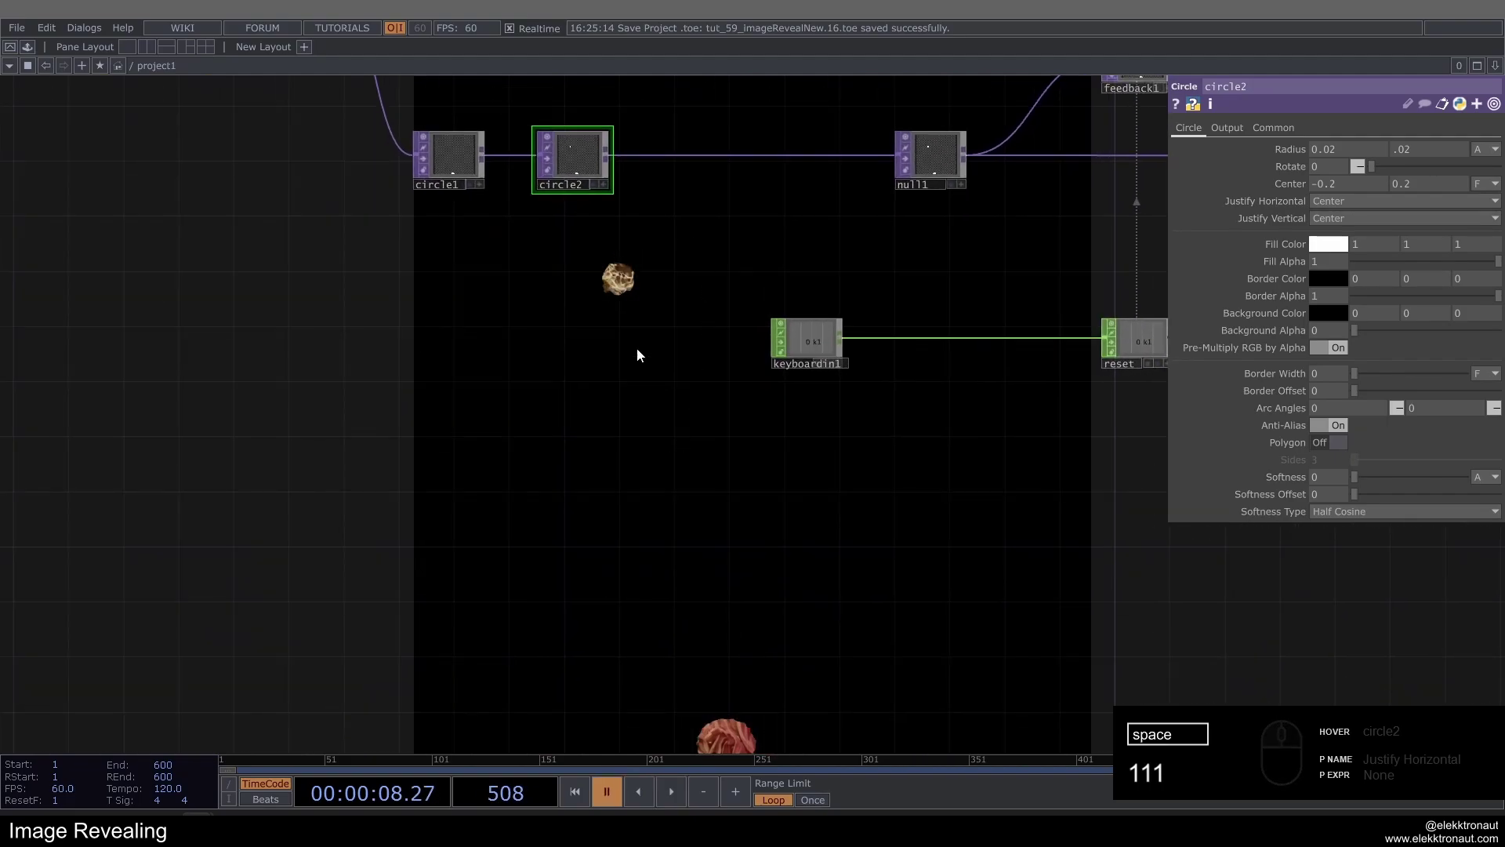
text(1)
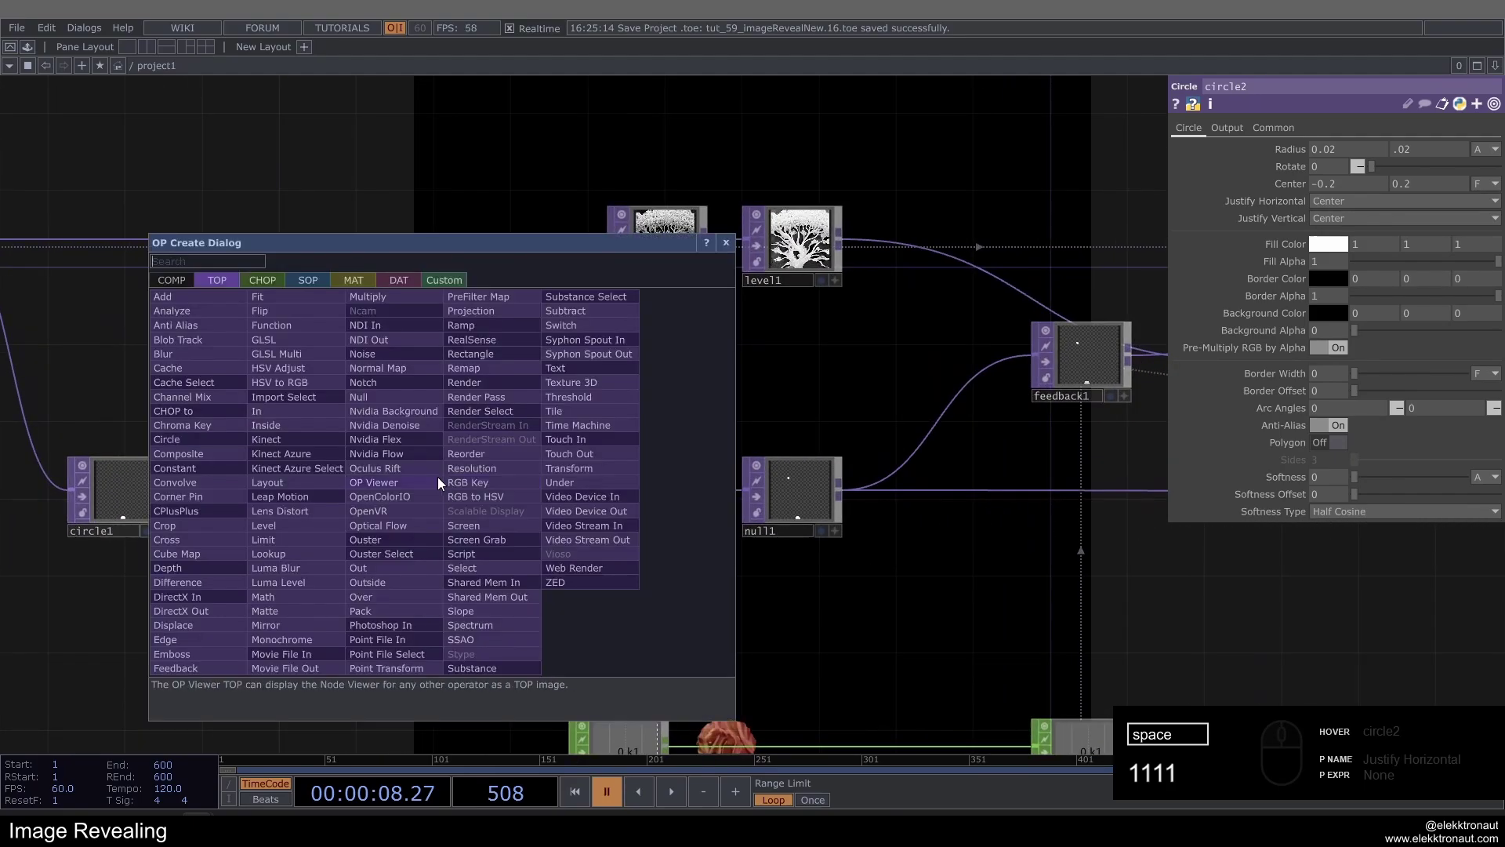
text(dis)
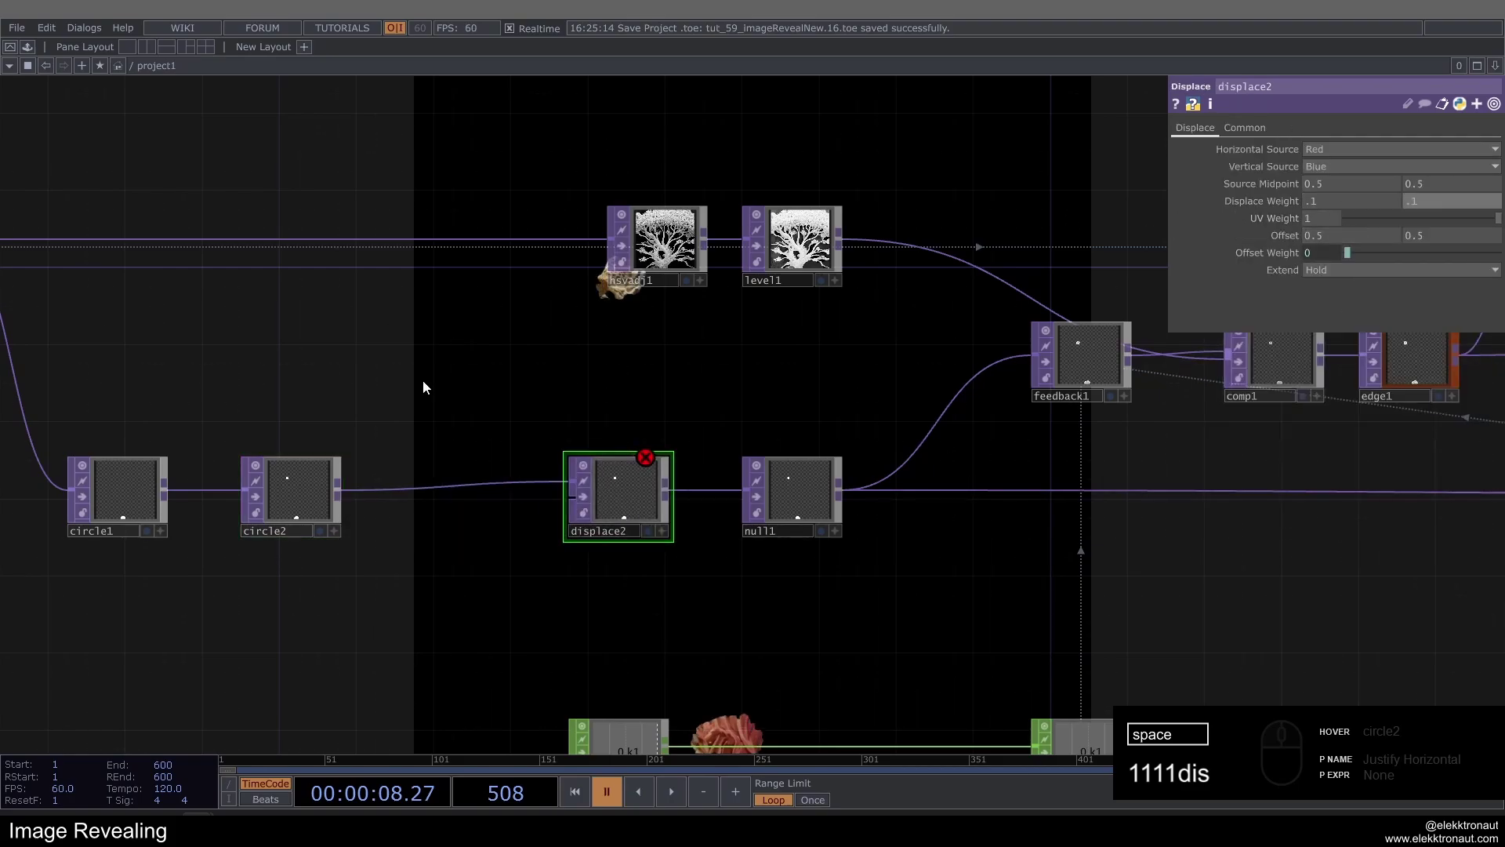
Add noise2 with period 0.4 and amplitude 0.1 into displace2's second input.
text(noi)
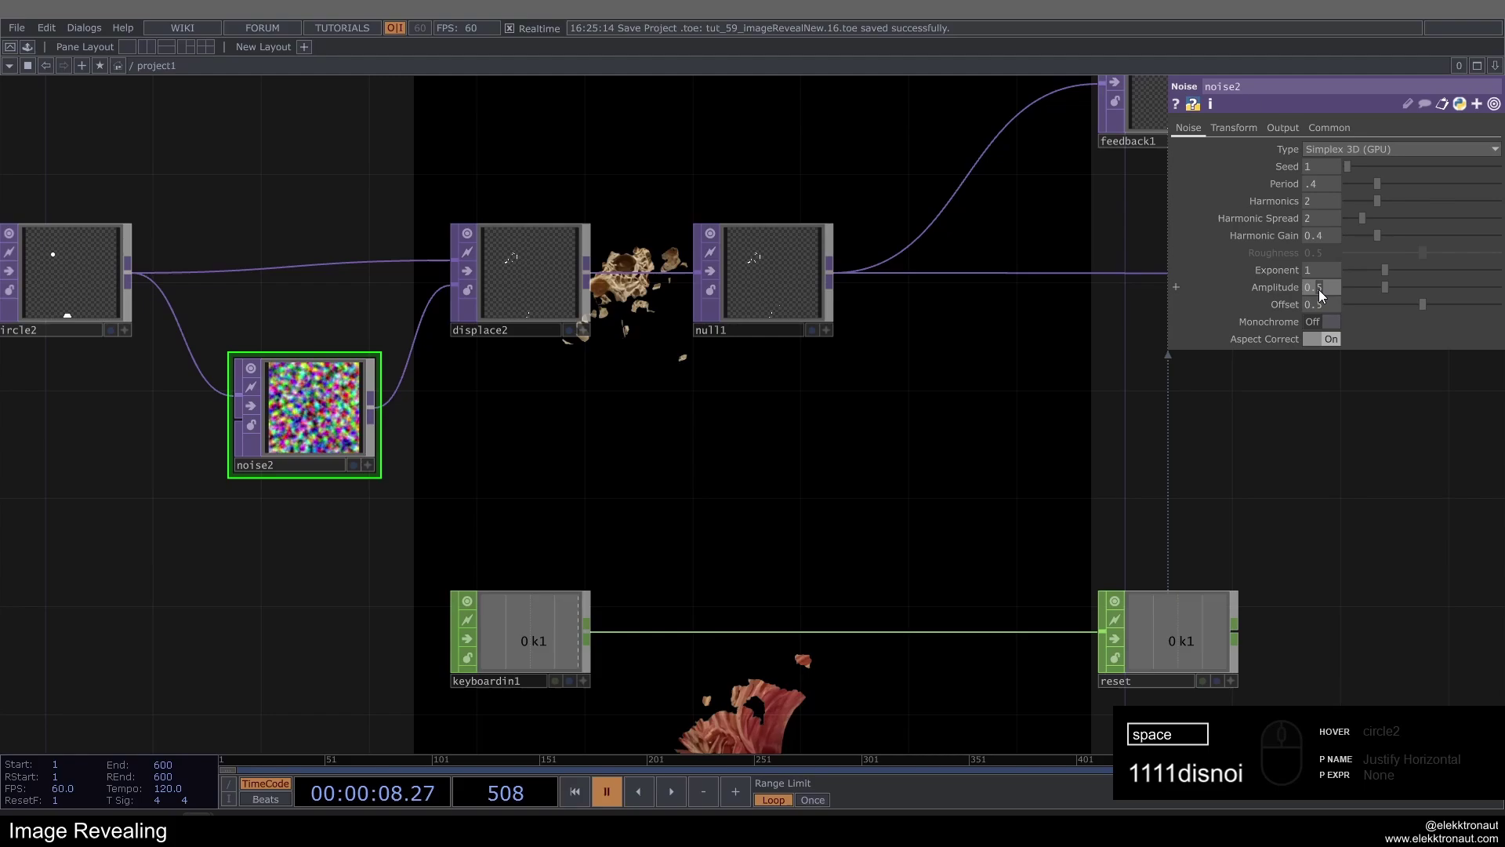
text(1)
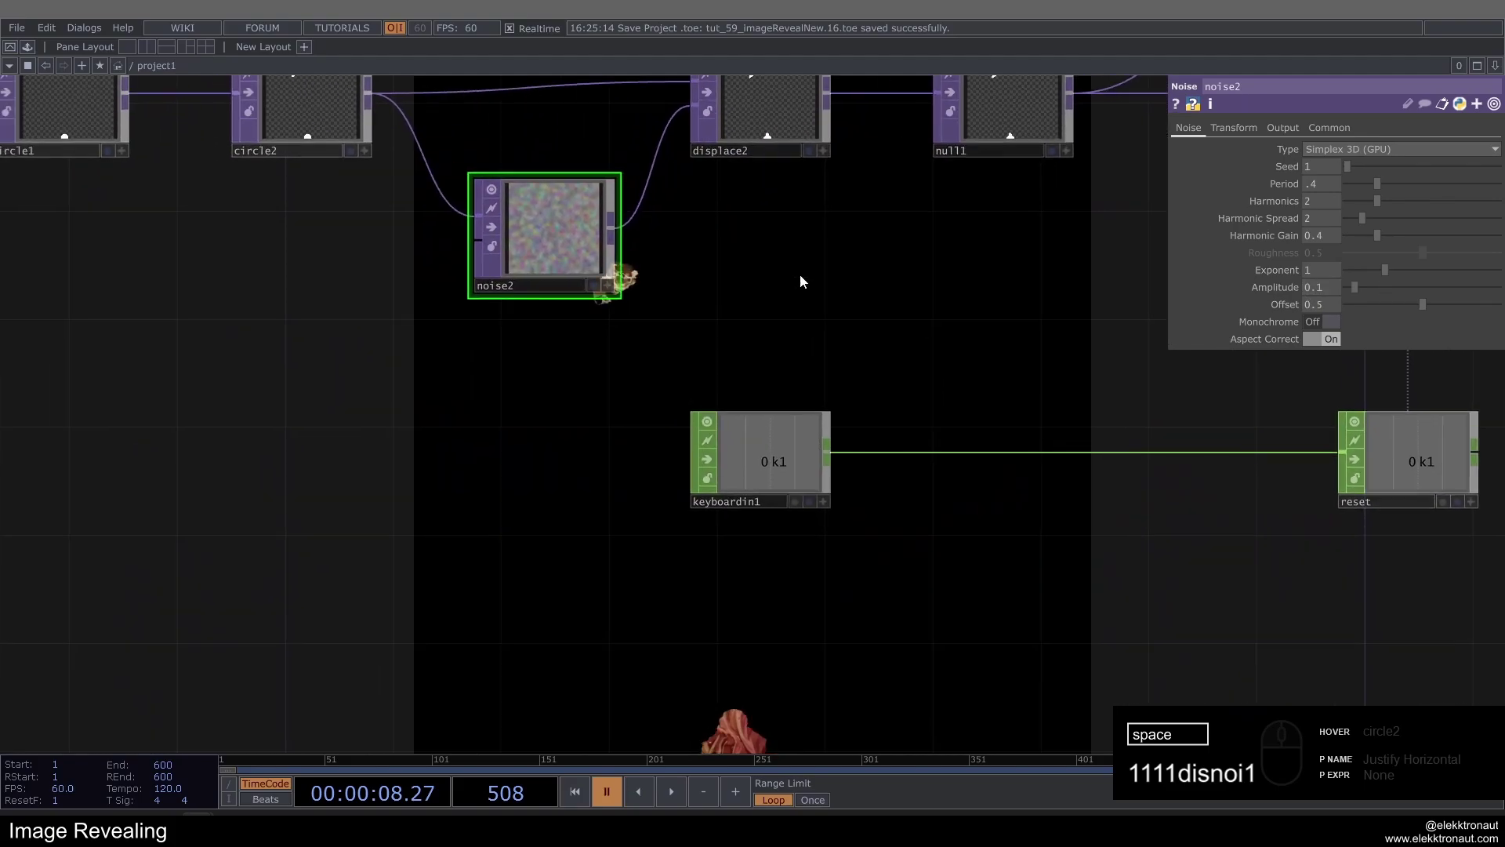
text(1)
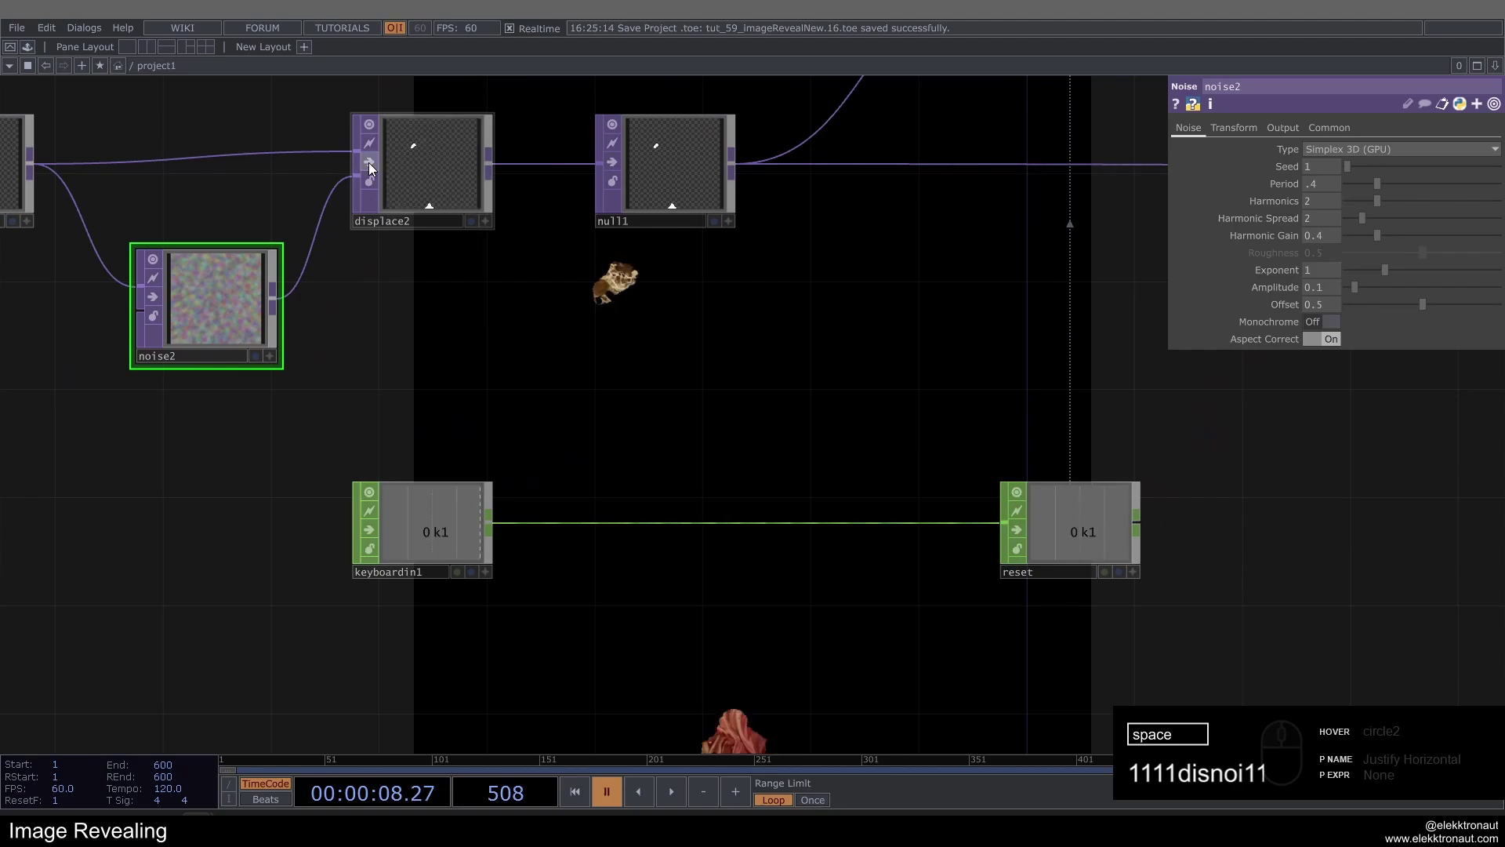
Resume playback and press 1 repeatedly to watch the distorted reveal regrow.
middle_click(374, 166)
text(11)
click(374, 165)
text(1111111)
click(374, 165)
text(1)
drag(542, 379, 477, 387)
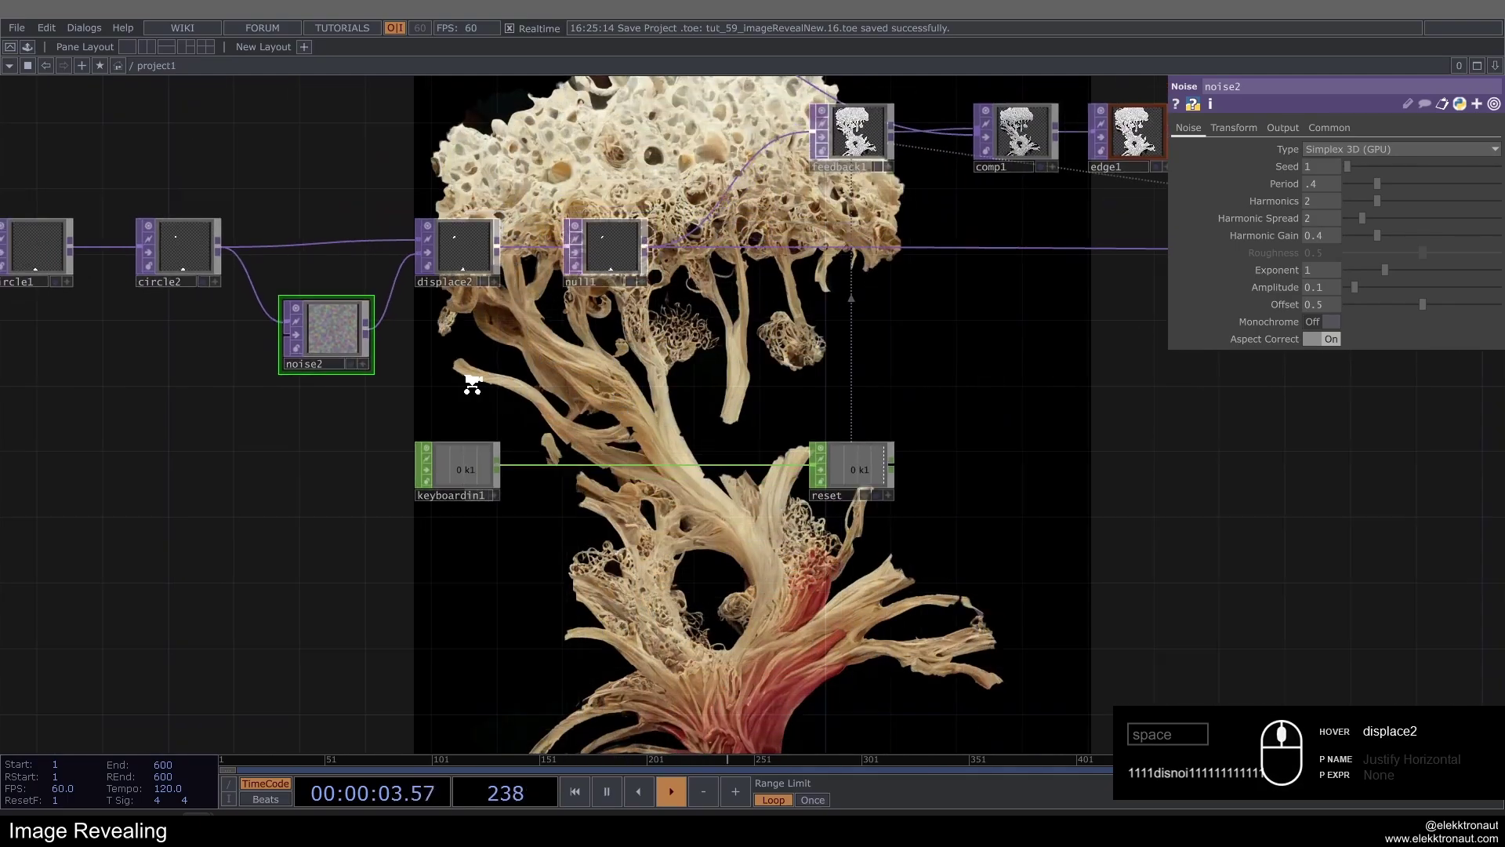
Add a Count CHOP fed by keyboardin1 with its limit set to Loop Min/Max.
right_click(836, 544)
key(BackSpace)
right_click(462, 454)
drag(461, 457, 493, 556)
middle_click(491, 495)
text(11ou)
click(345, 495)
drag(444, 381, 469, 382)
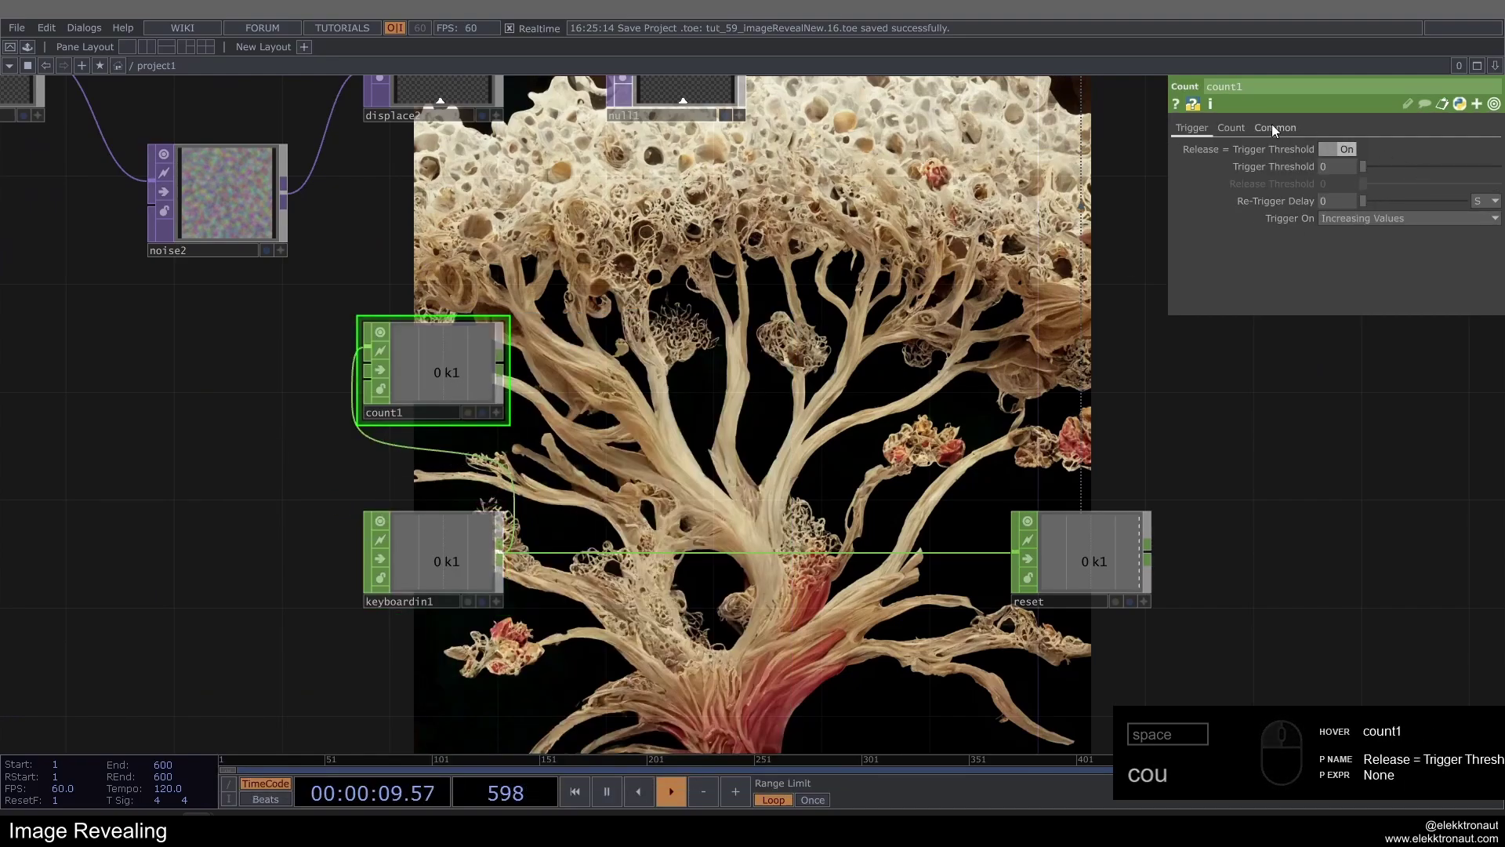
drag(1238, 132, 1329, 138)
click(1338, 149)
drag(1368, 187, 1337, 188)
click(1336, 188)
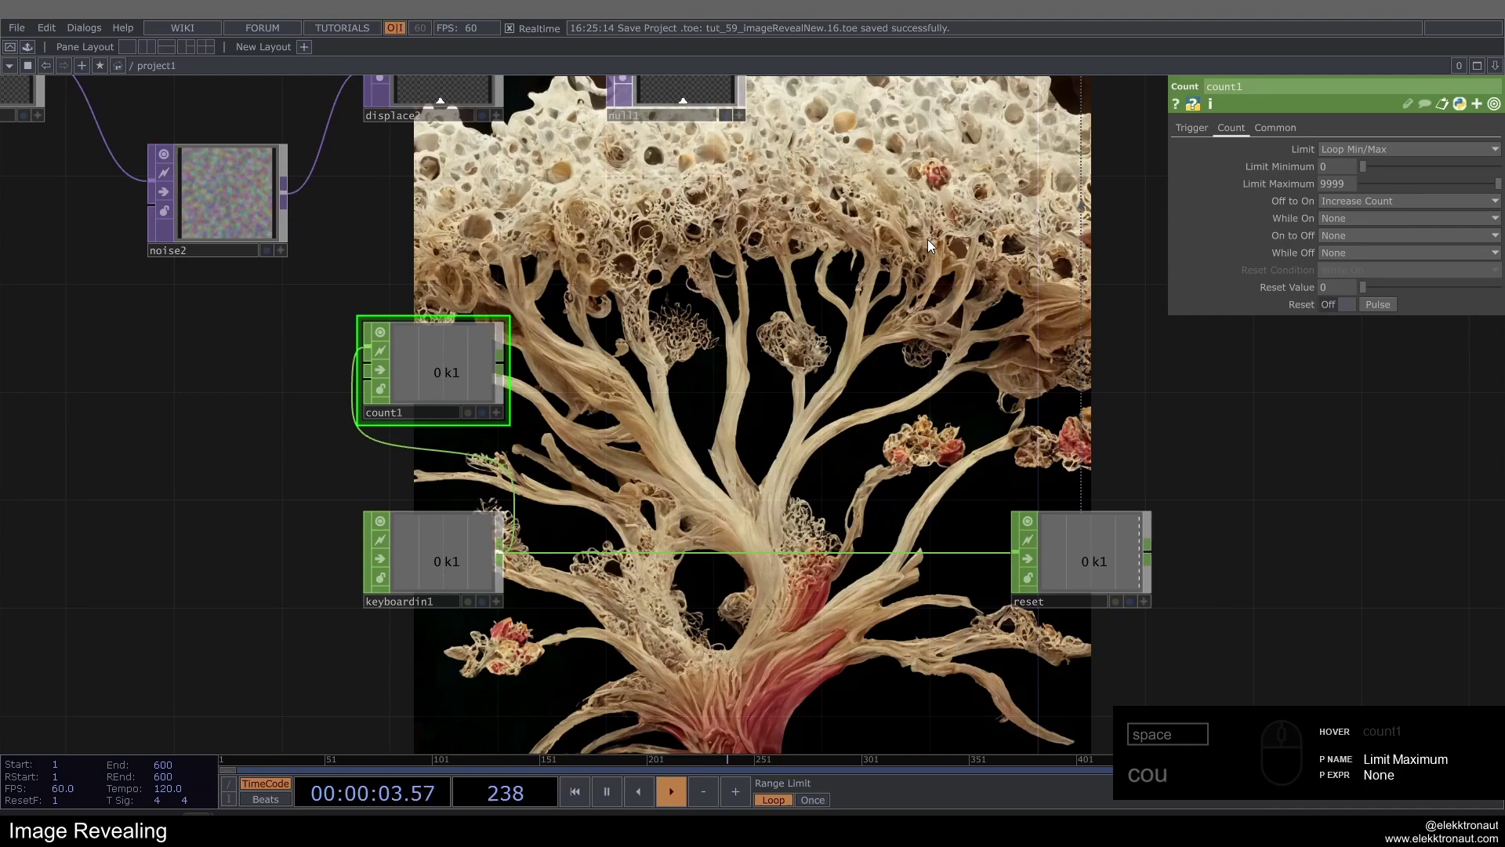
Add a Null CHOP after count1 and place it beside it.
click(446, 360)
key(space)
text(n)
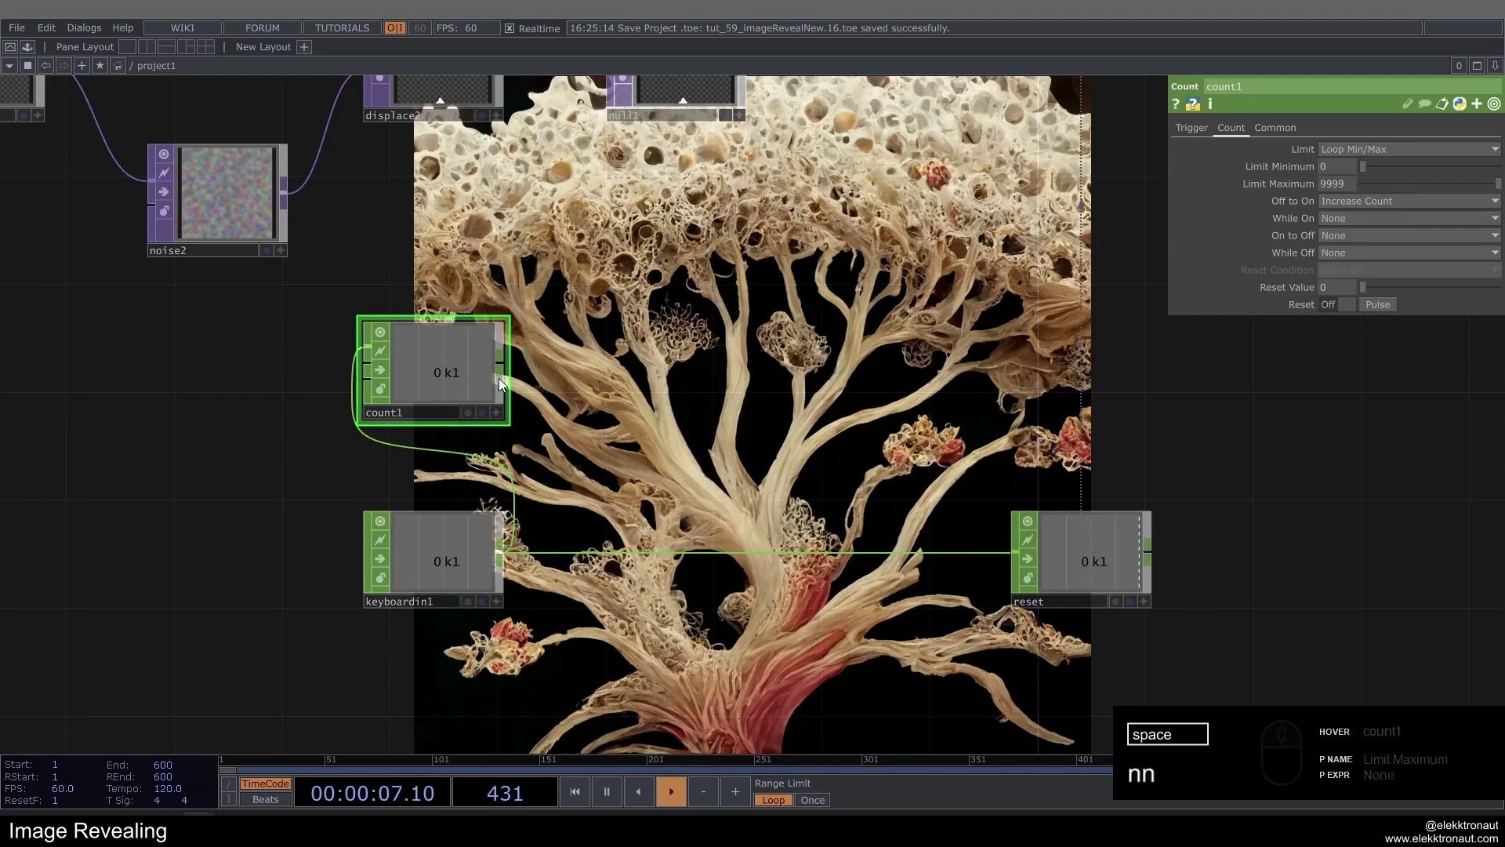
drag(461, 367, 659, 385)
key(BackSpace)
drag(652, 402, 614, 257)
click(614, 260)
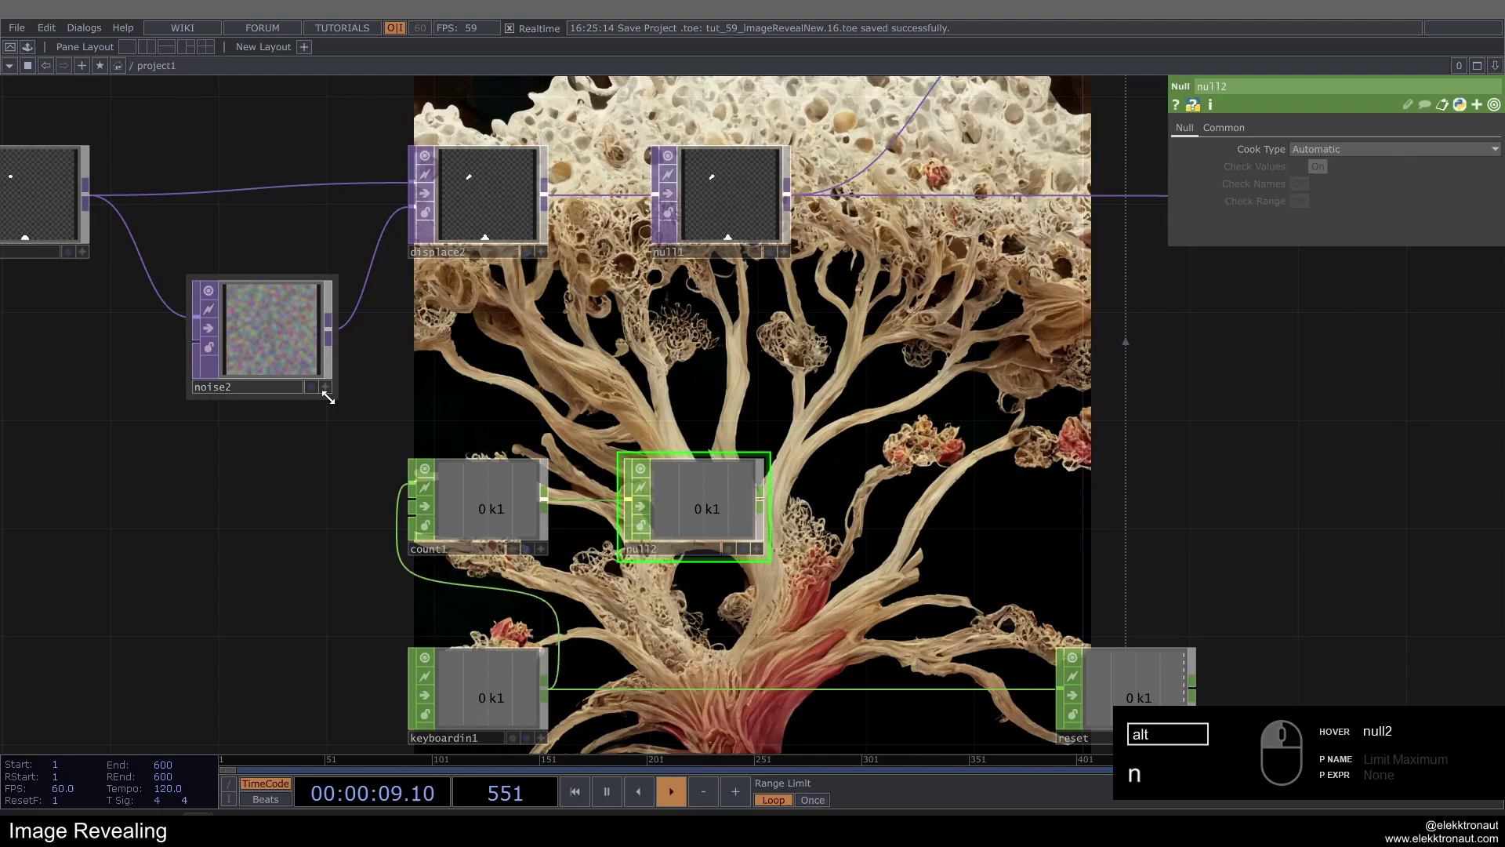
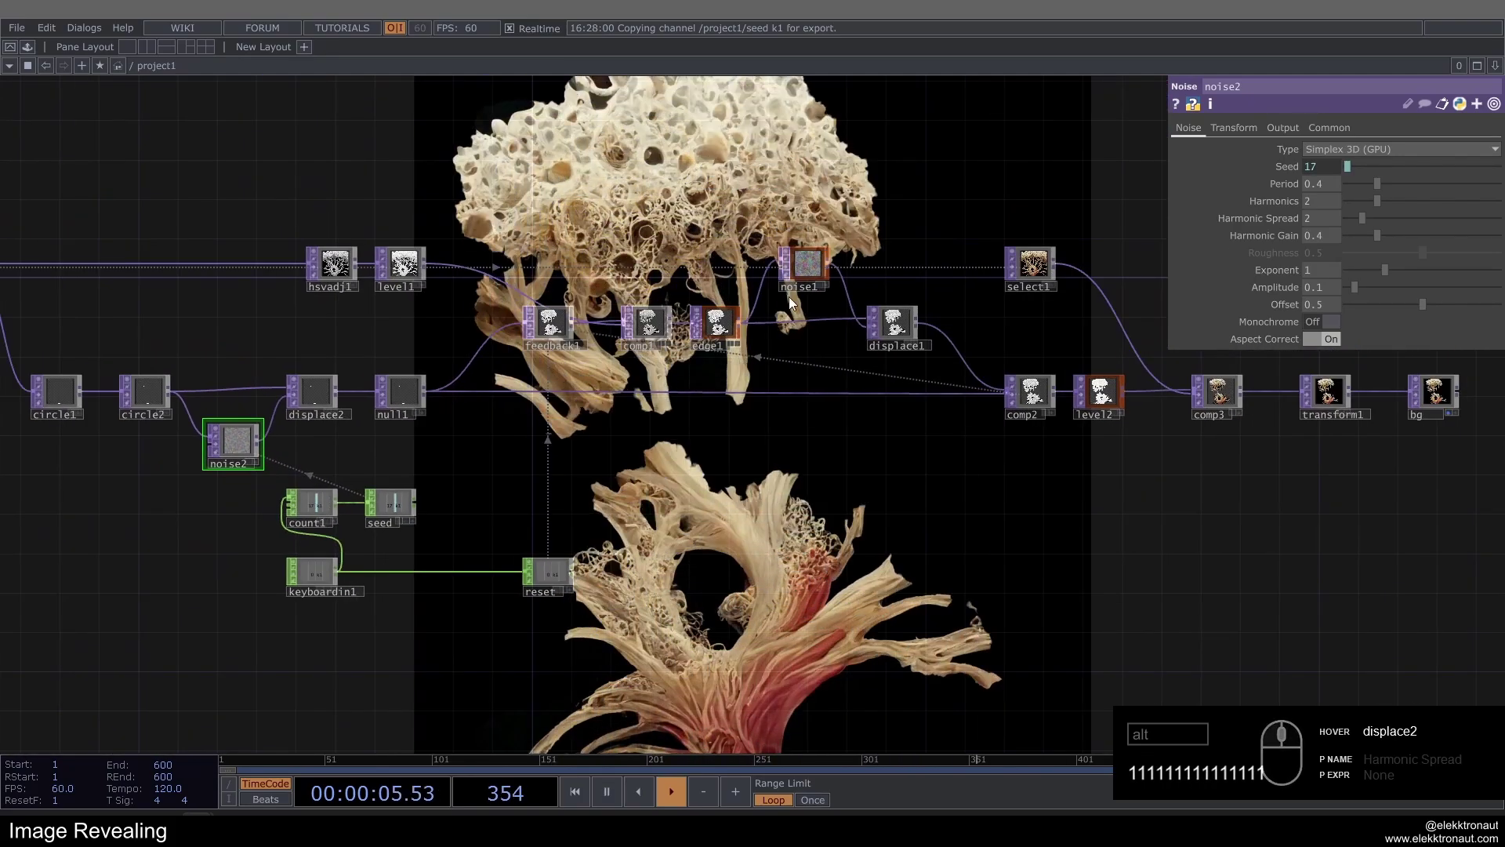
Export the seed channel onto noise1's Seed parameter.
click(812, 274)
click(420, 524)
drag(406, 267, 406, 268)
click(1335, 168)
click(775, 474)
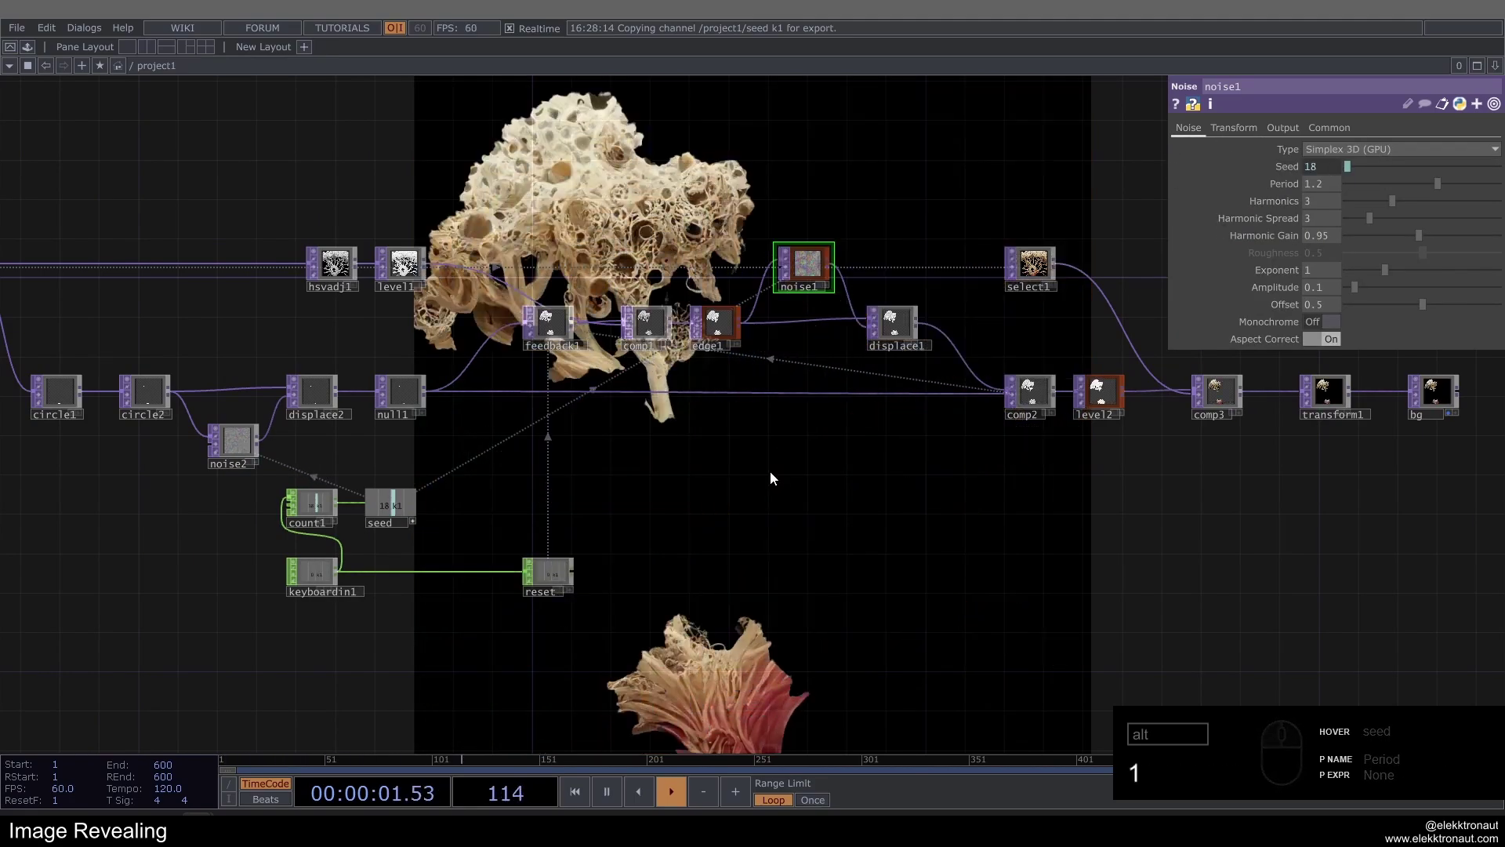
Press 1 repeatedly to confirm each keypress reseeds the noise and regrows the tree.
text(1)
click(744, 542)
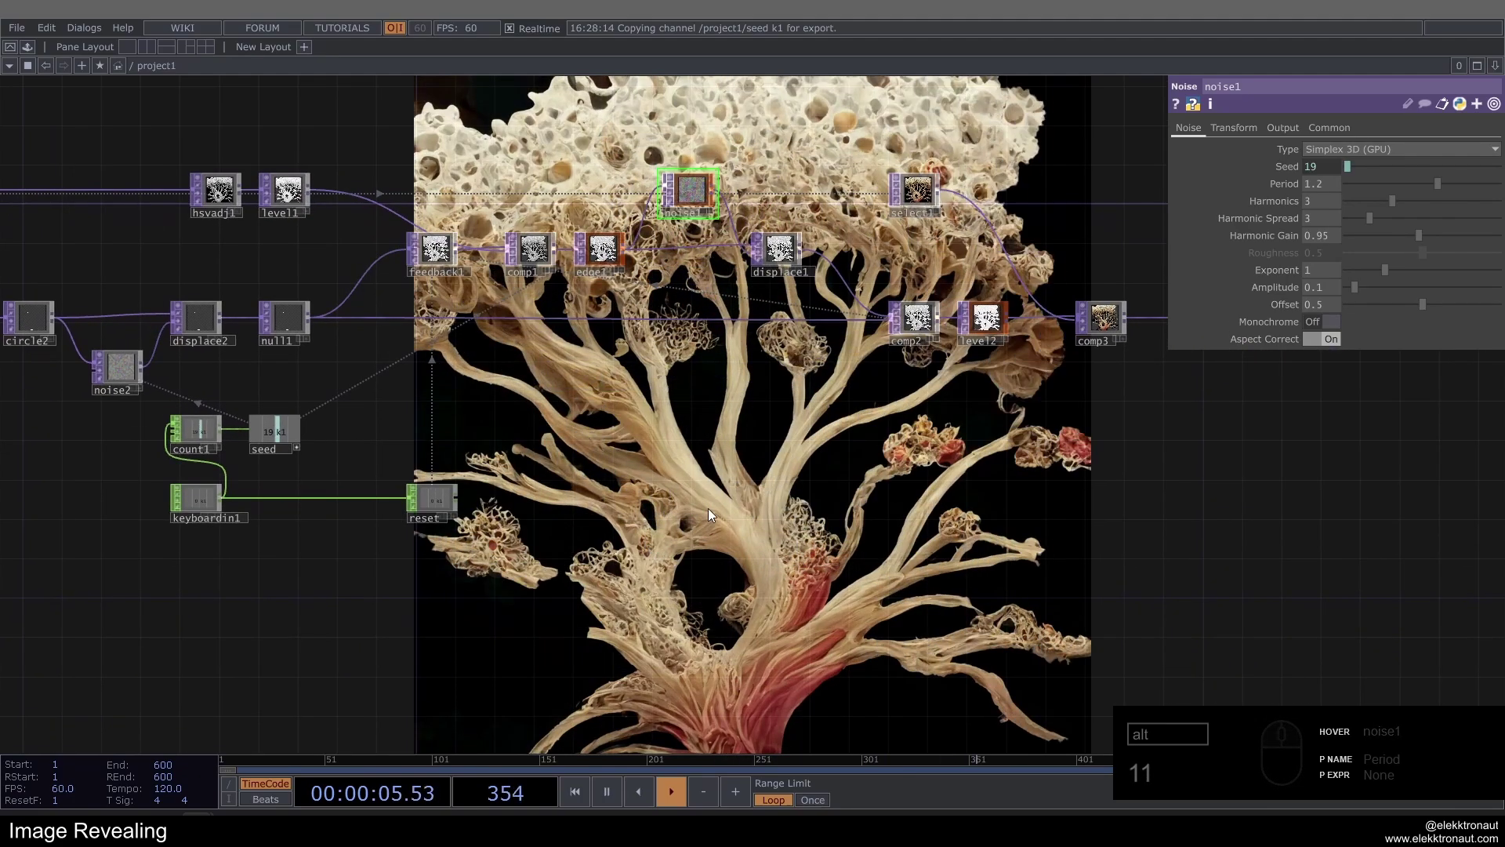
text(11)
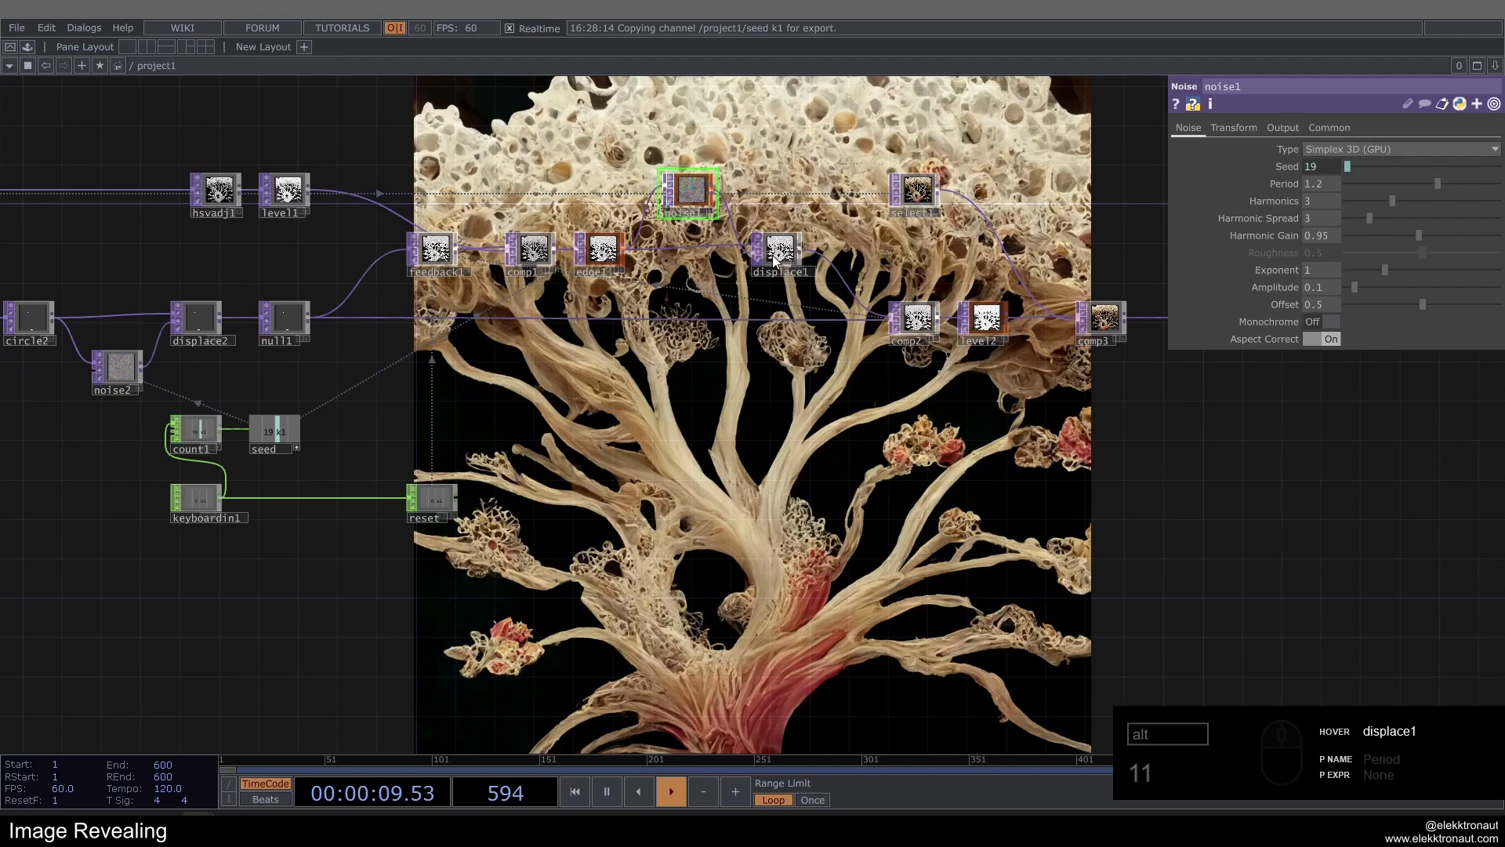
click(875, 420)
key(alt+1)
click(536, 498)
text(1)
middle_click(610, 422)
text(1)
click(301, 388)
text(1)
click(401, 409)
text(11)
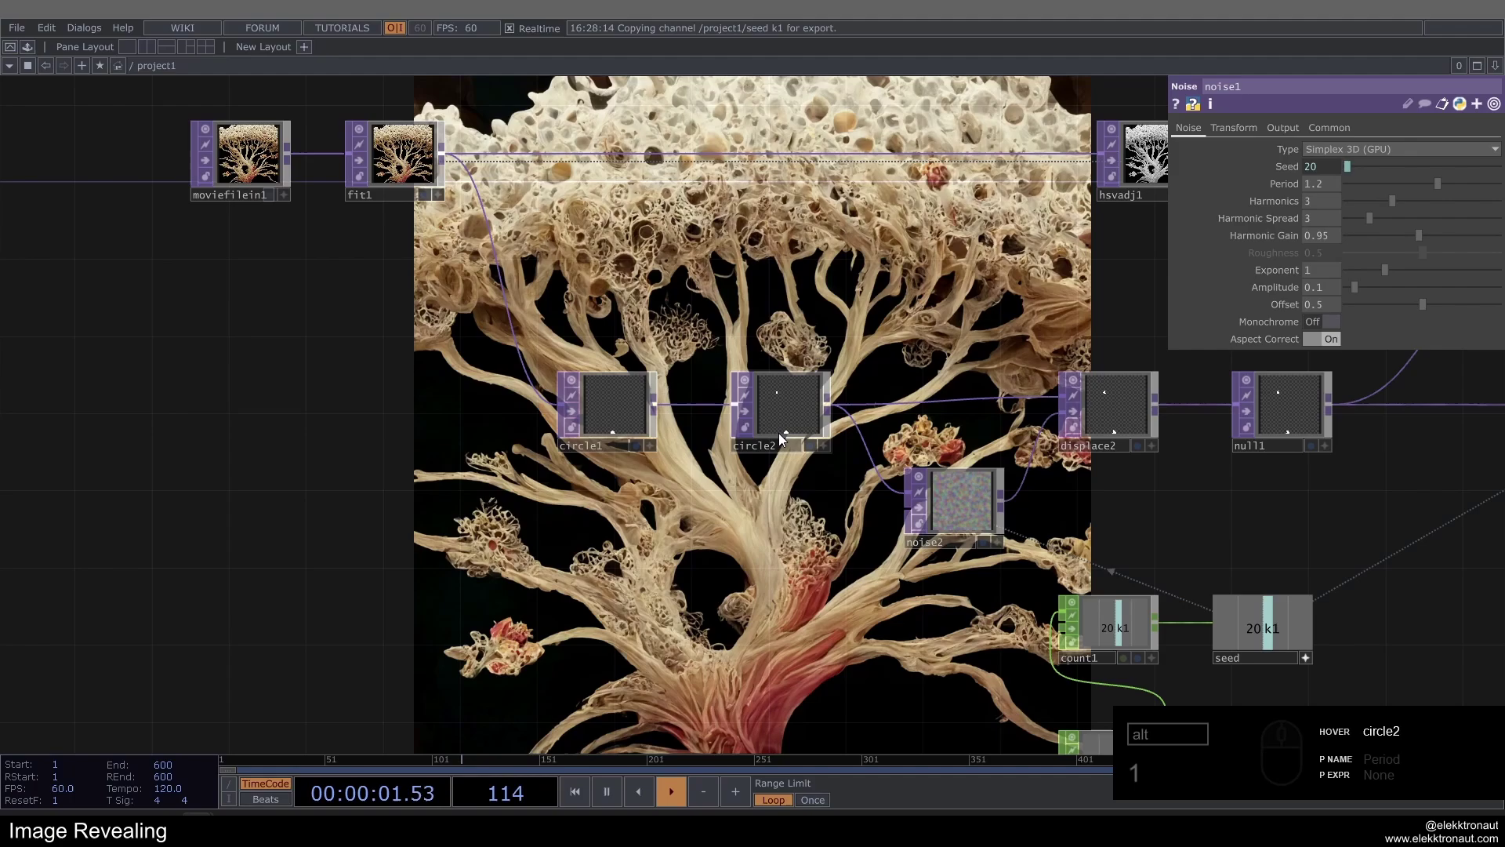
click(691, 532)
click(1114, 528)
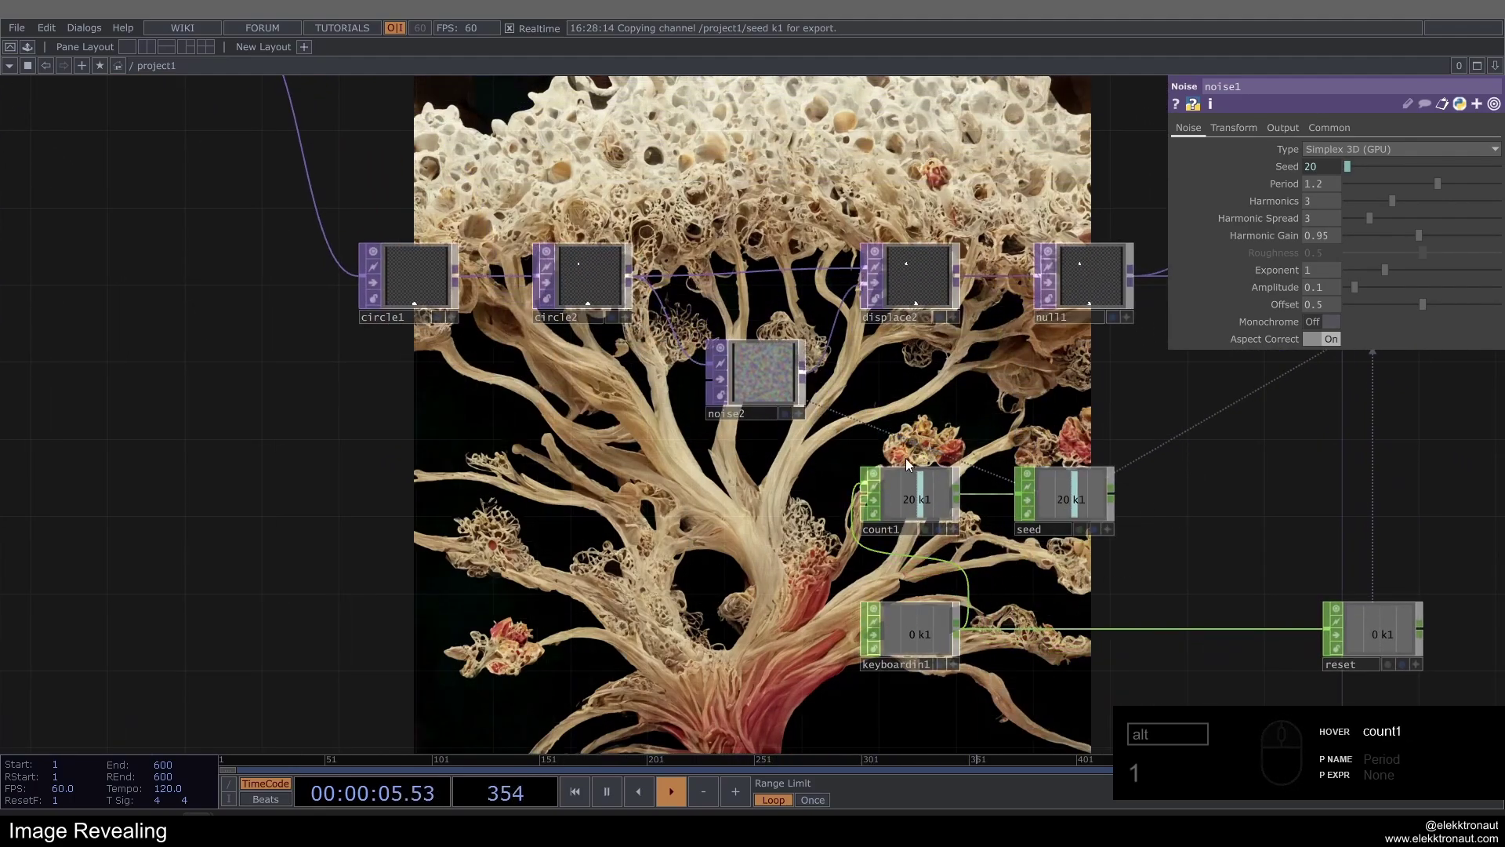
Bring the movie file and seed circles into view and select circle1 to show its parameters.
middle_click(598, 299)
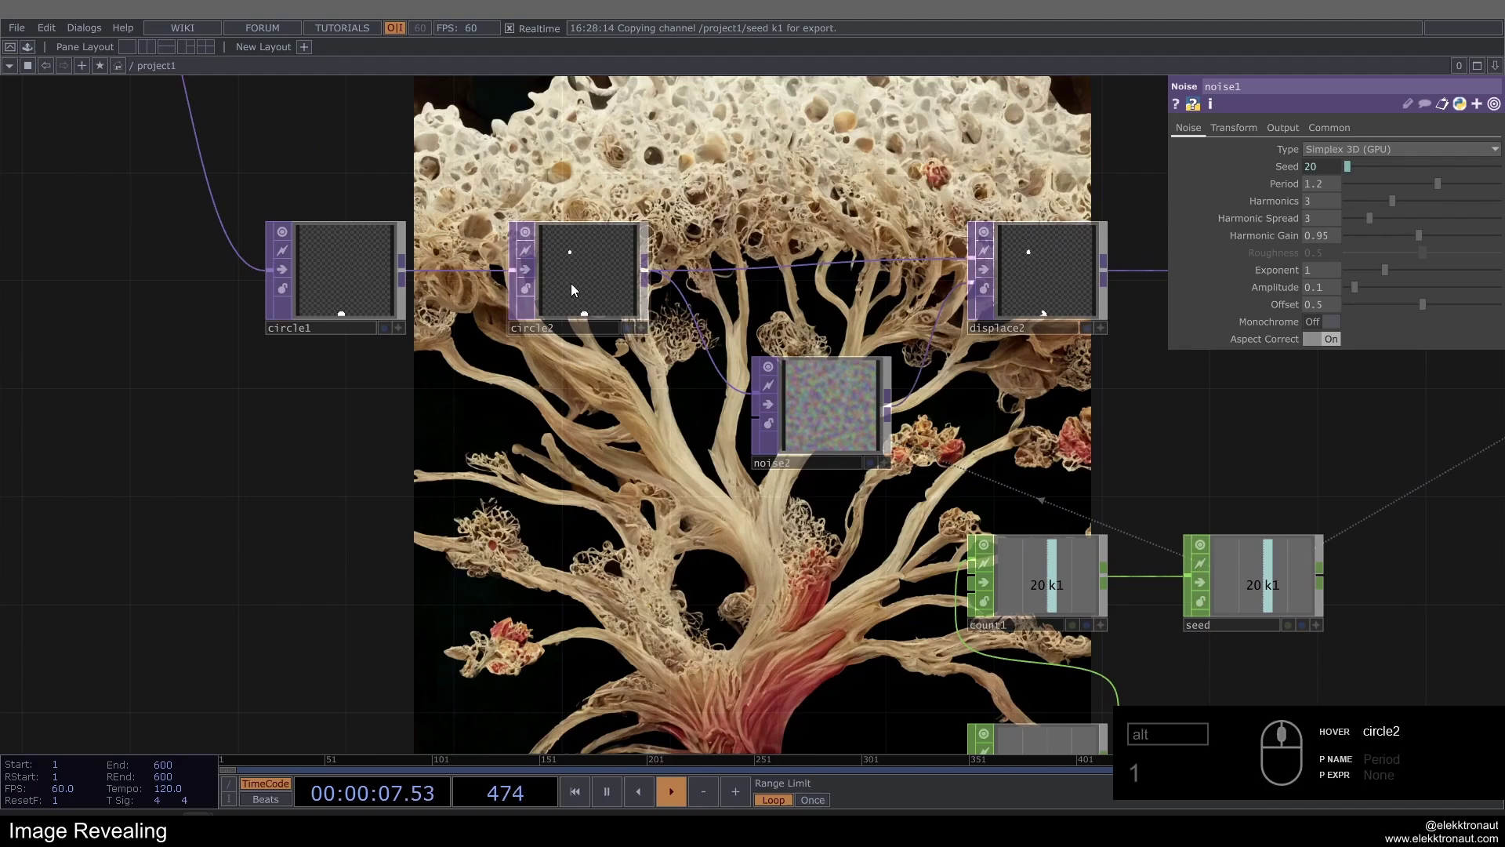
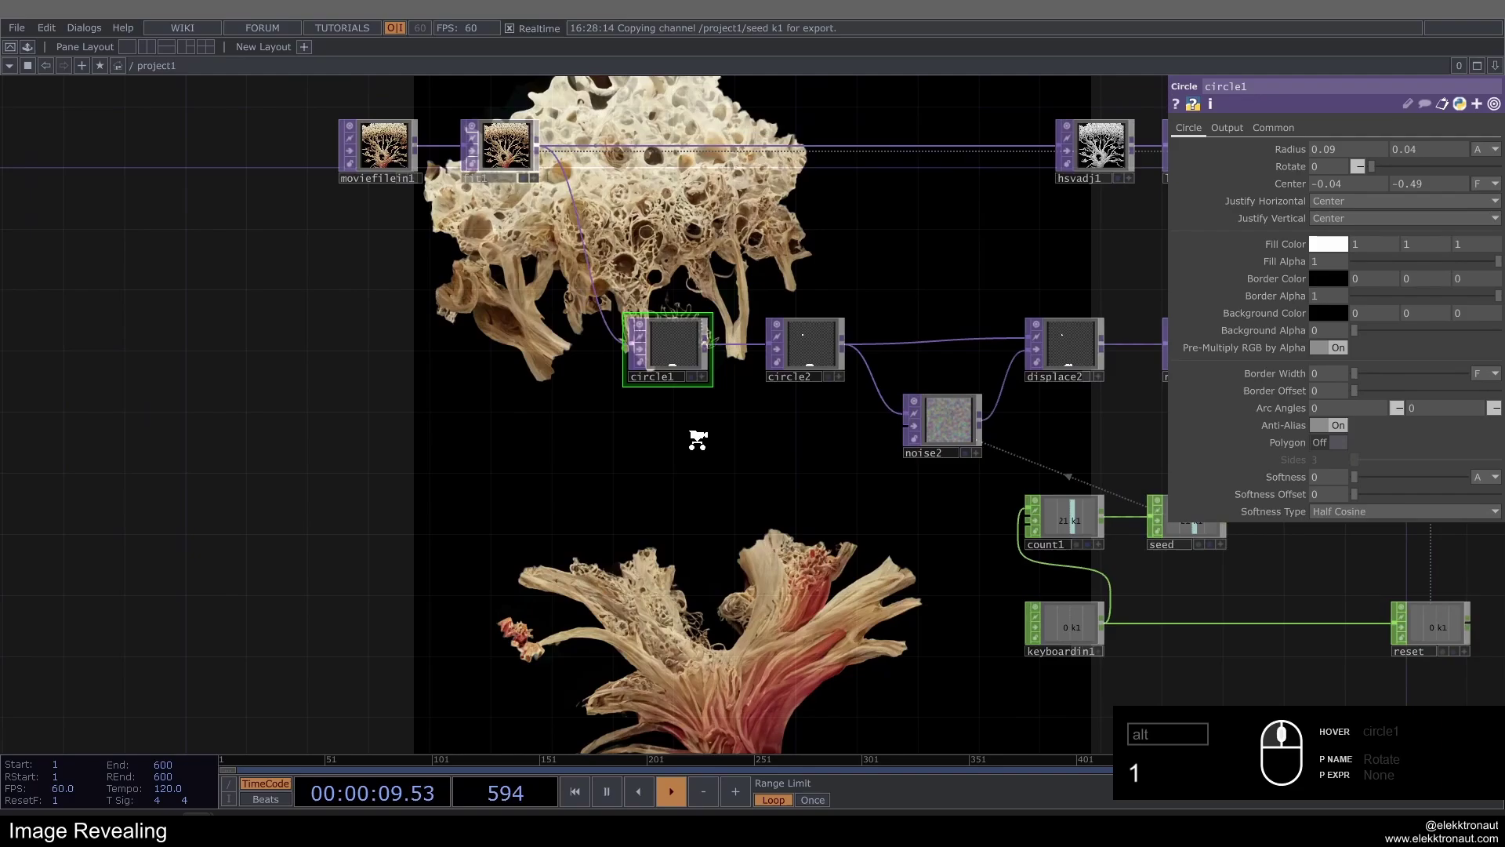
drag(602, 429, 264, 422)
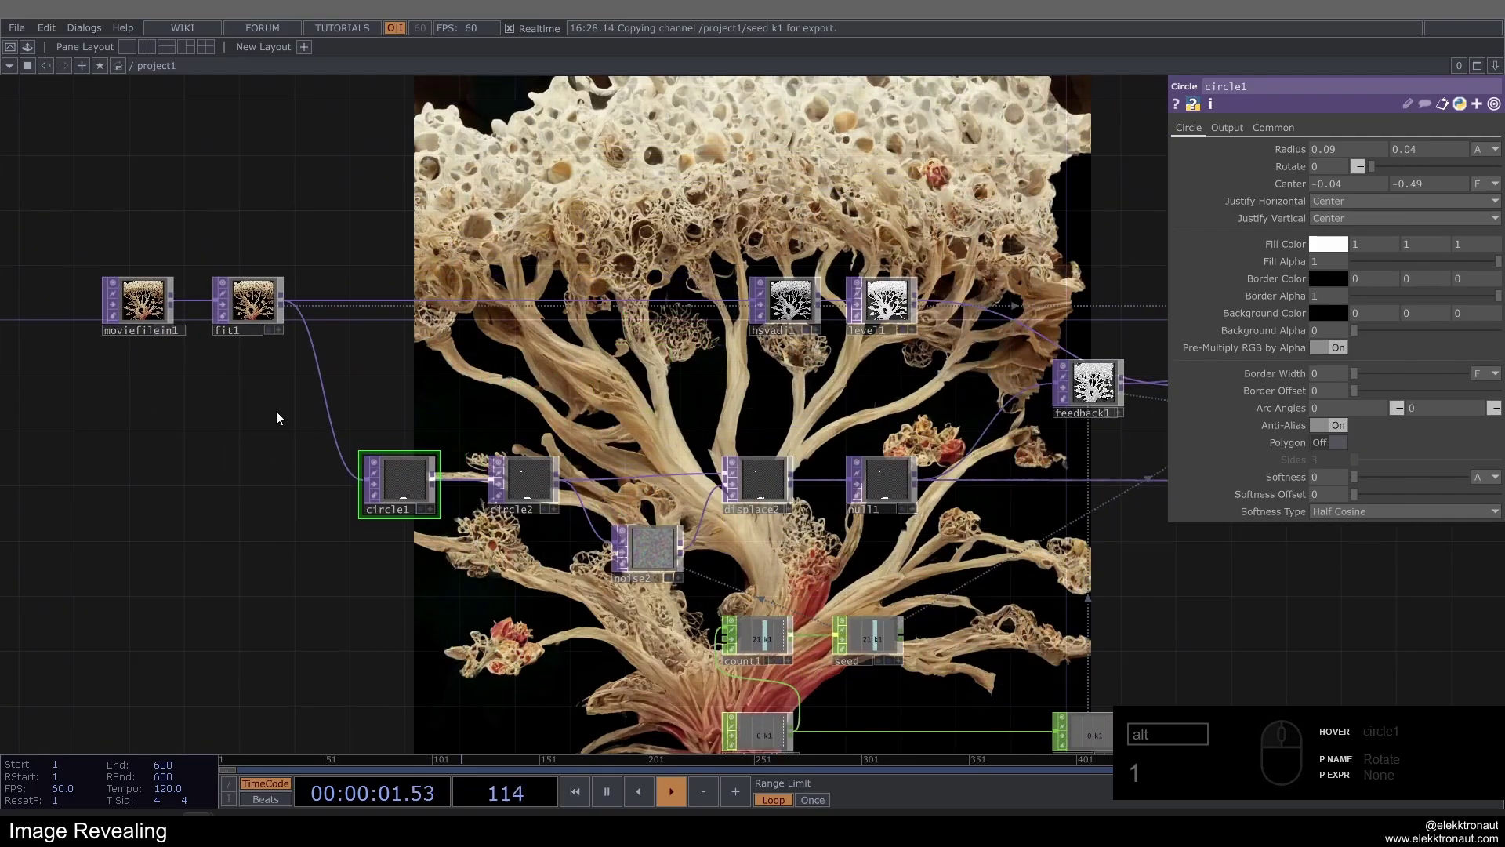
click(859, 309)
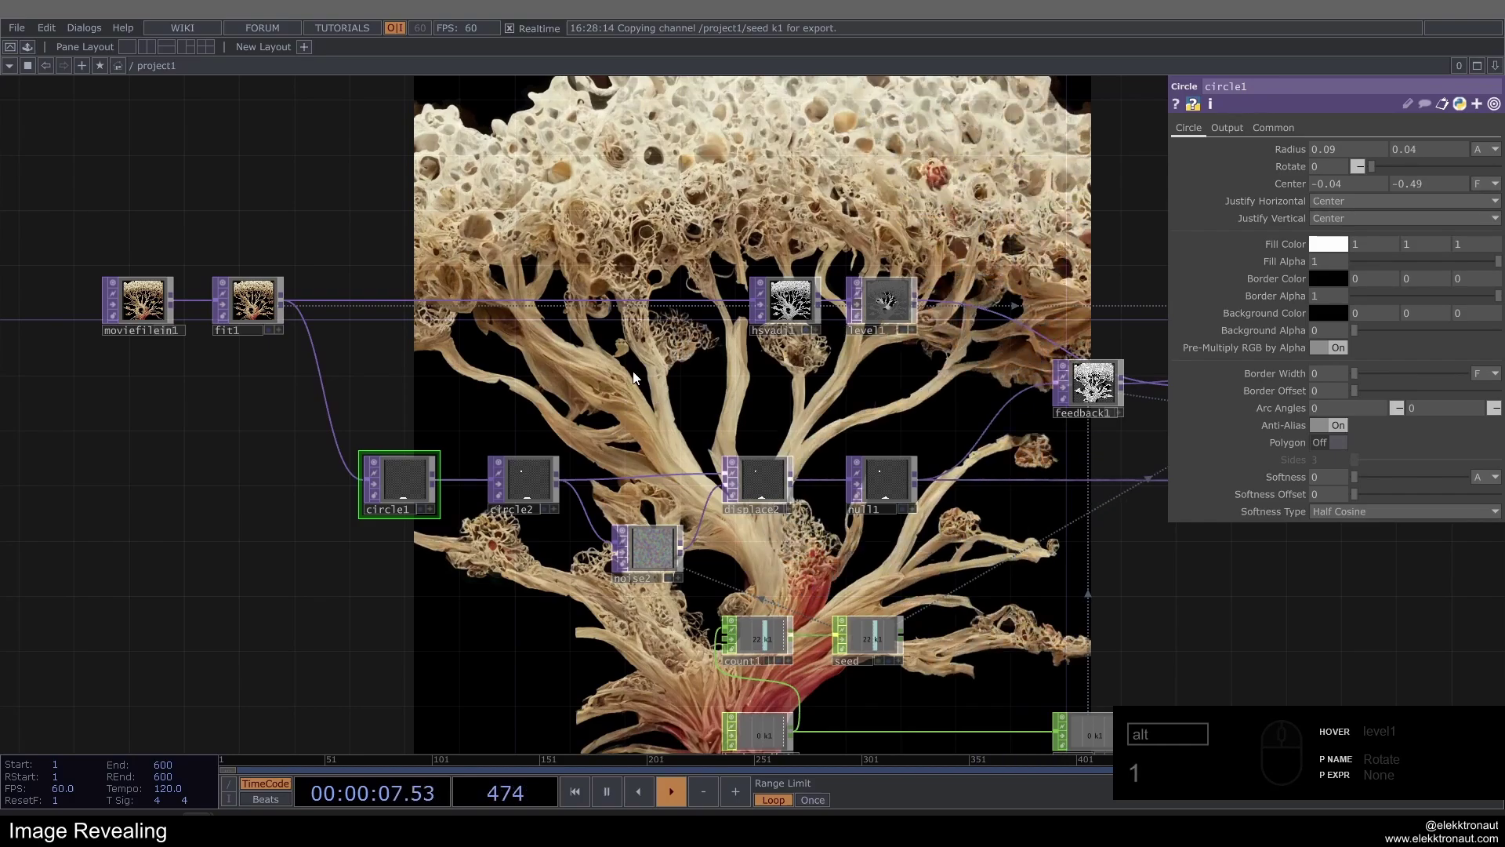
Pan the network to bring the movie file input into view alongside the reveal chain.
drag(638, 373, 739, 374)
middle_click(308, 311)
drag(317, 307, 291, 329)
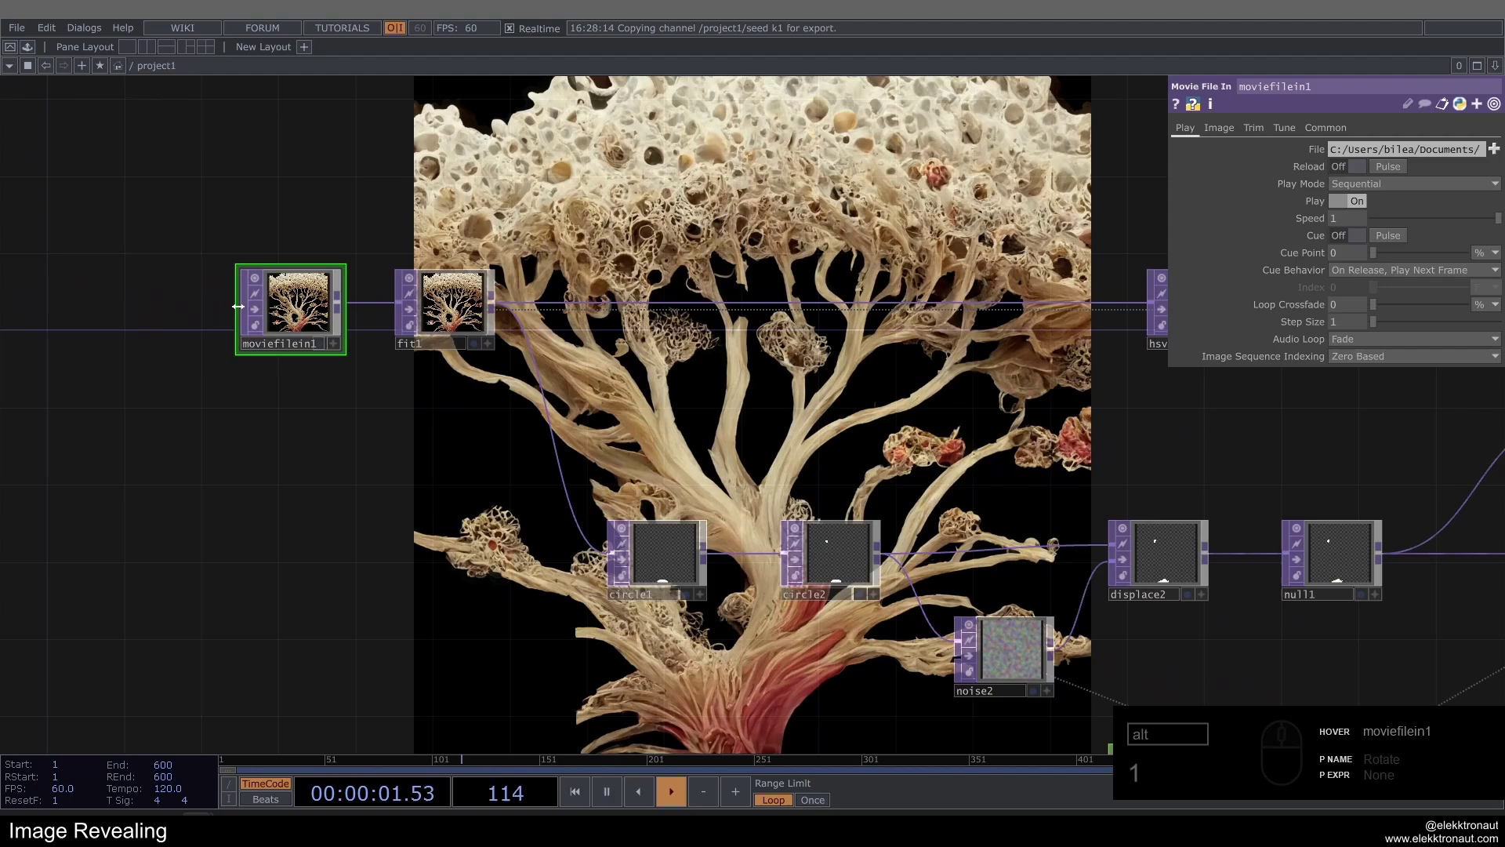
drag(280, 418, 664, 383)
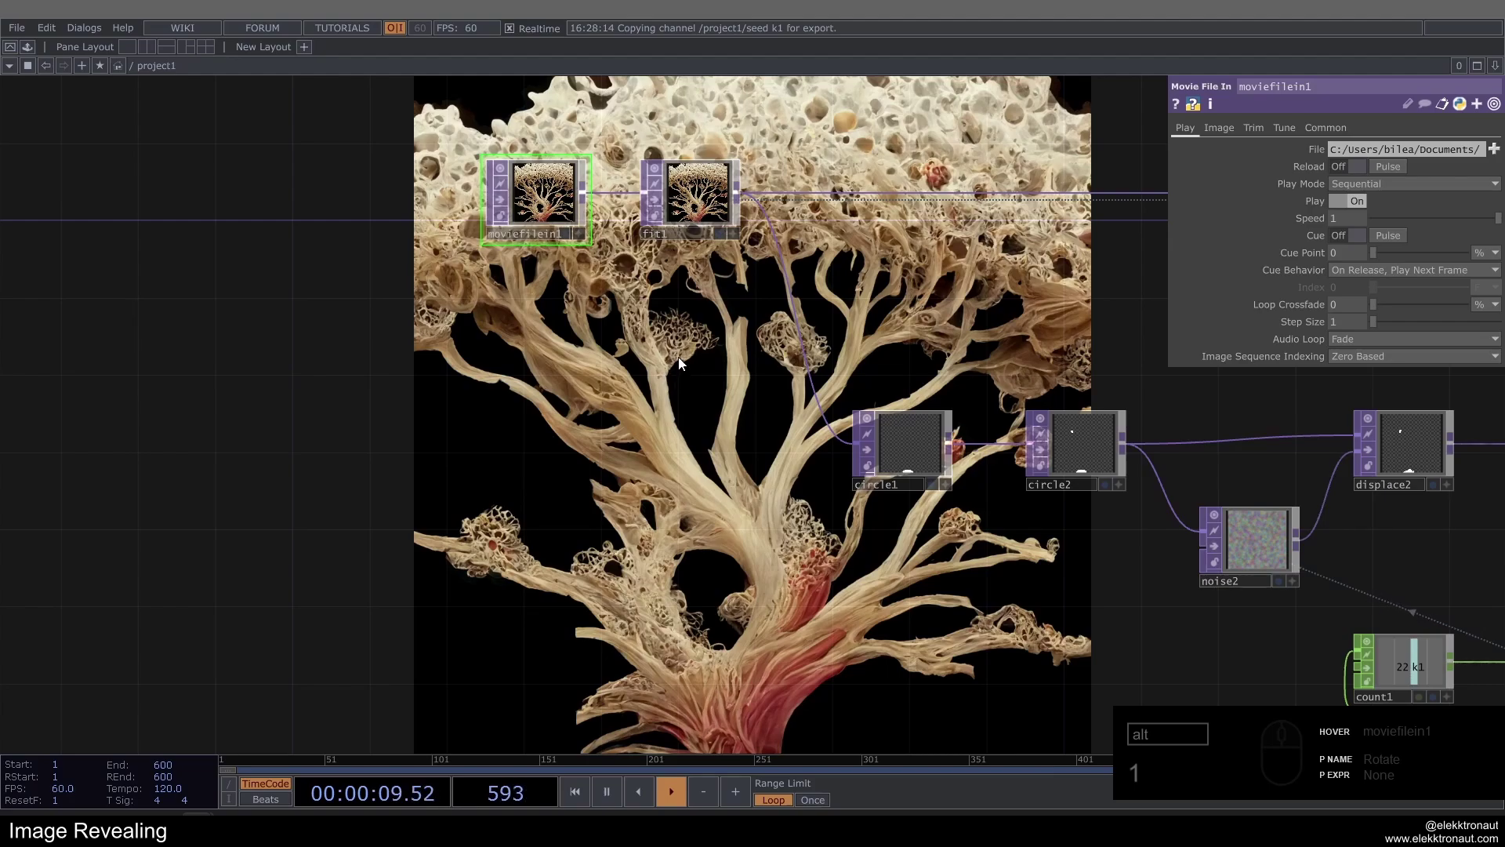
drag(701, 365, 573, 312)
middle_click(573, 313)
Home the network view and select moviefilein1 to show its playback settings.
key(1)
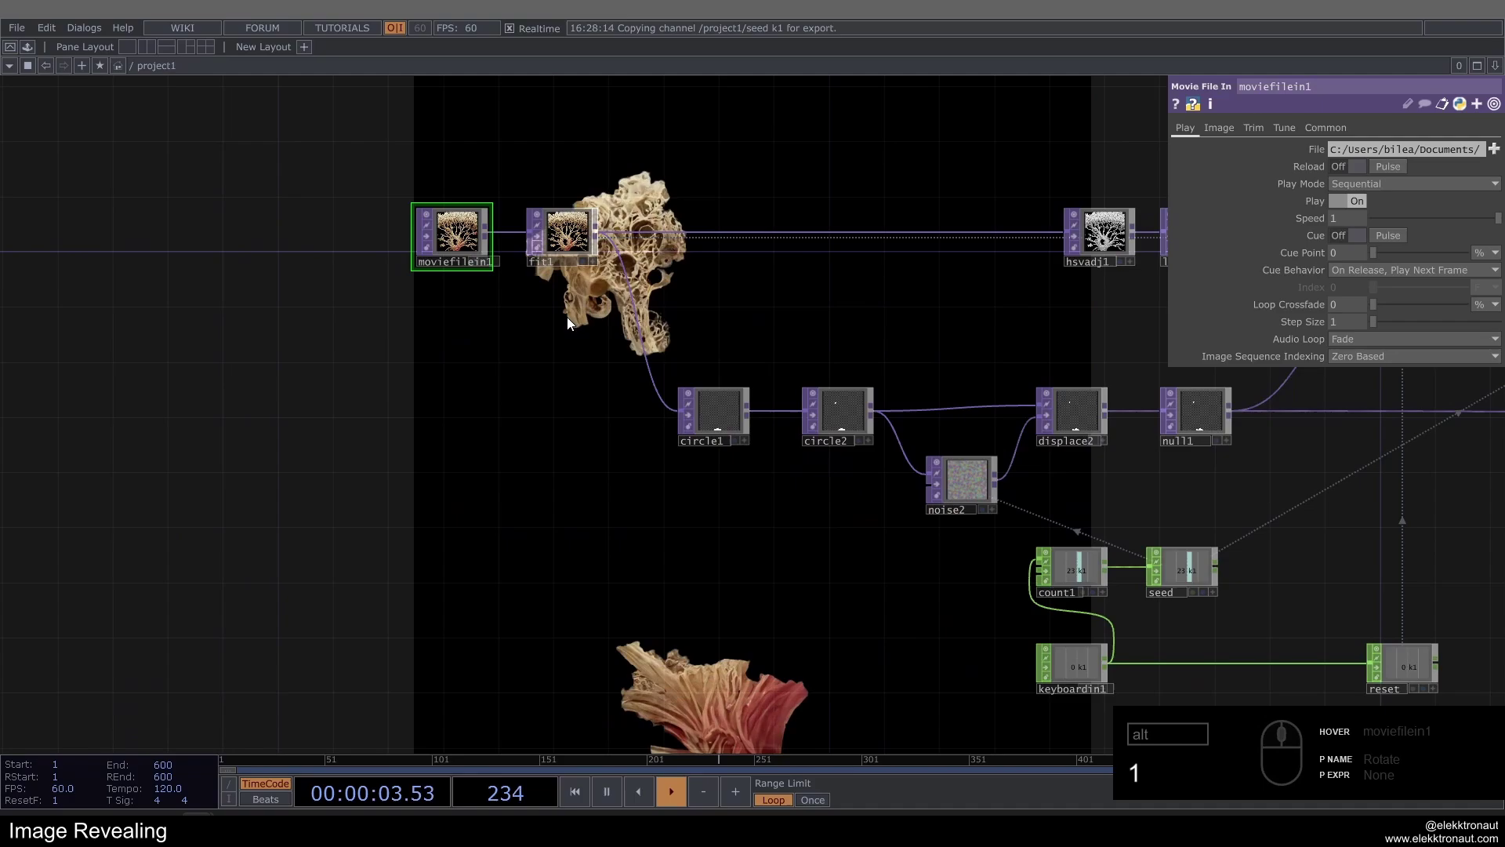
middle_click(531, 353)
middle_click(699, 522)
click(690, 522)
click(565, 534)
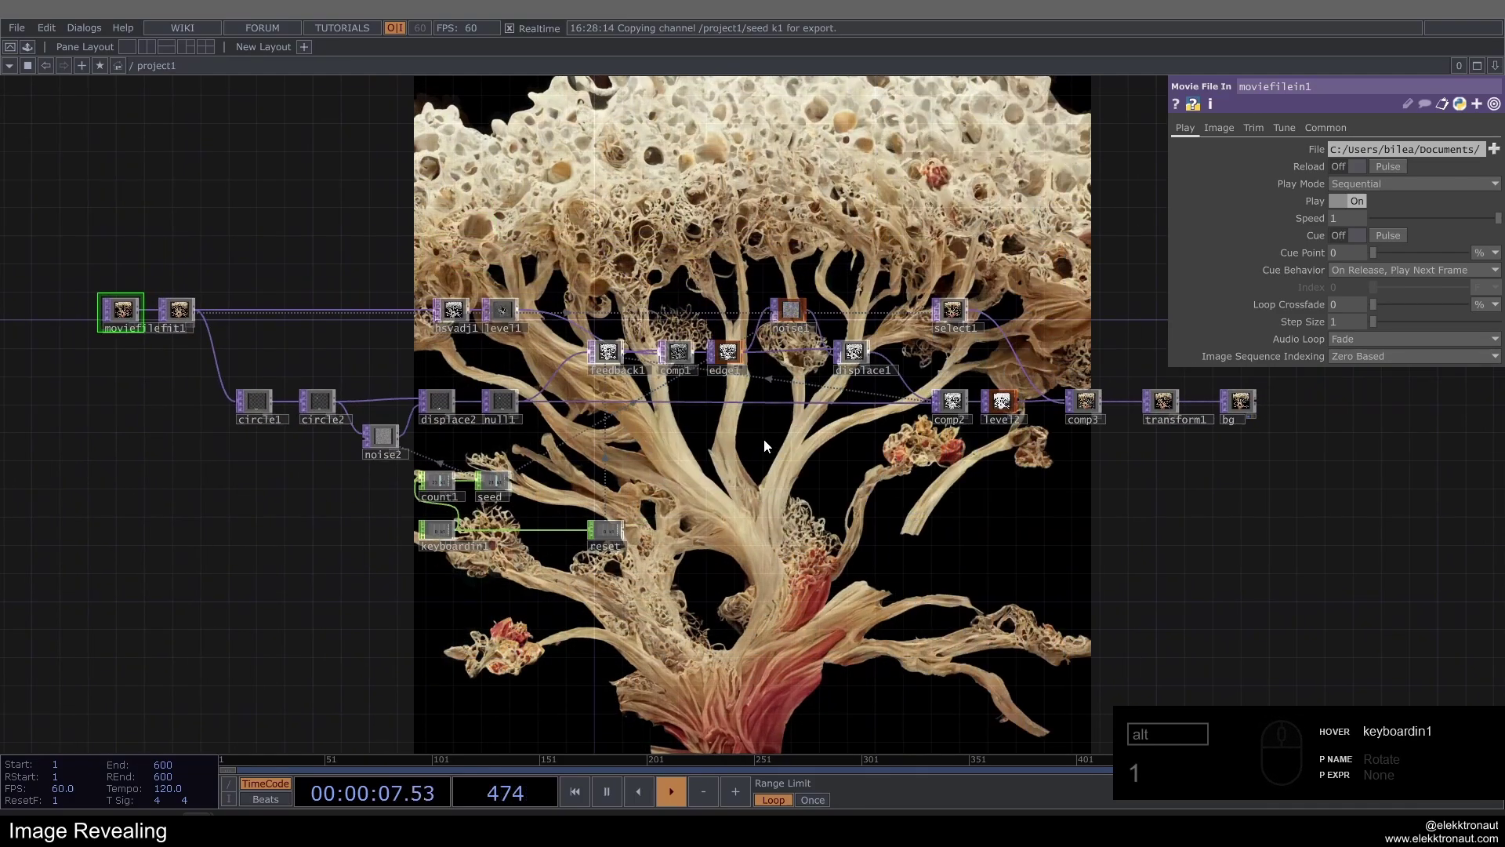